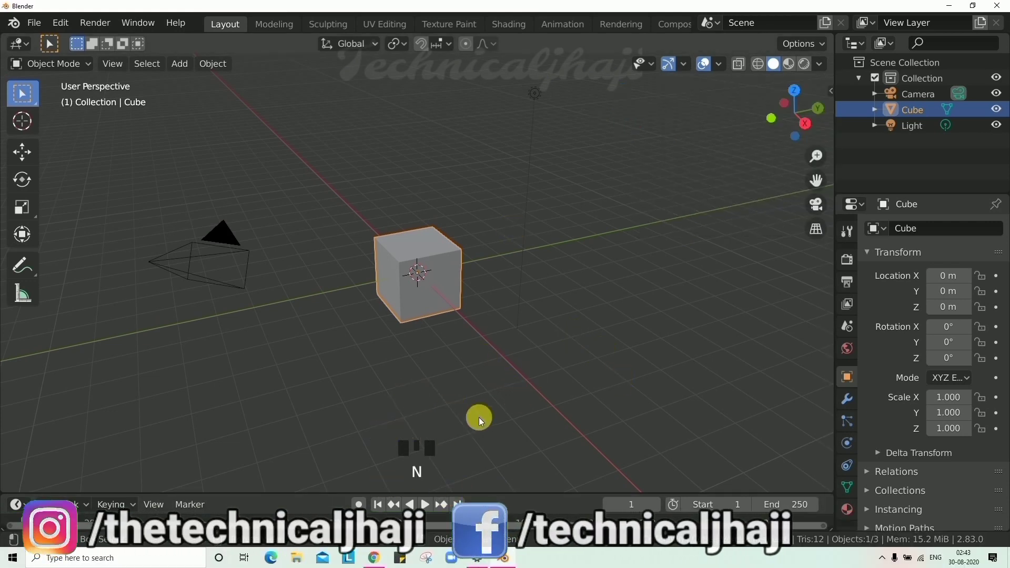
Delete the default cube and add a UV sphere at the world origin
{"action": "left_click", "coordinate": [414, 262]}
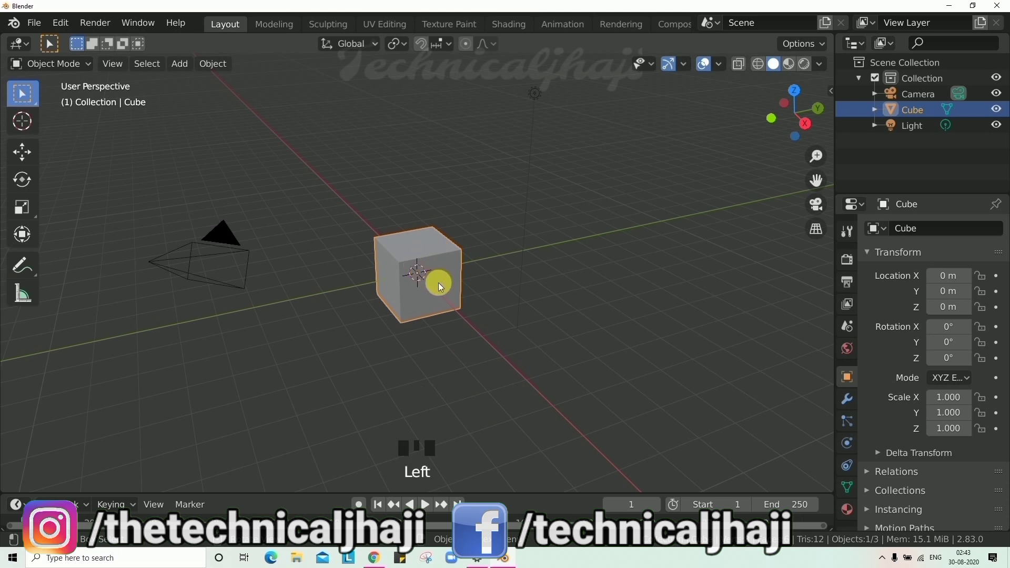
{"action": "key", "text": "Delete"}
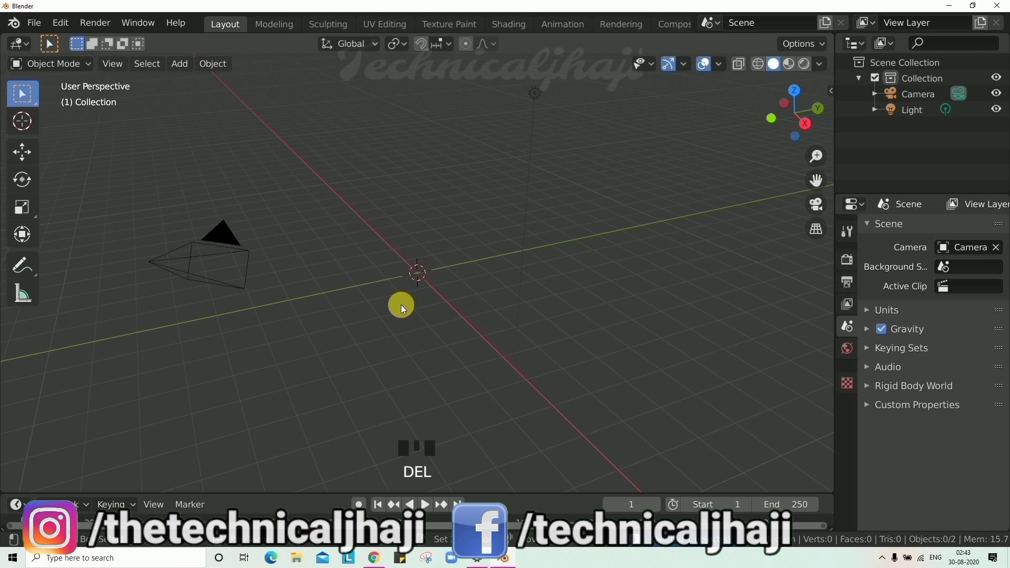
{"action": "key", "text": "shift+a"}
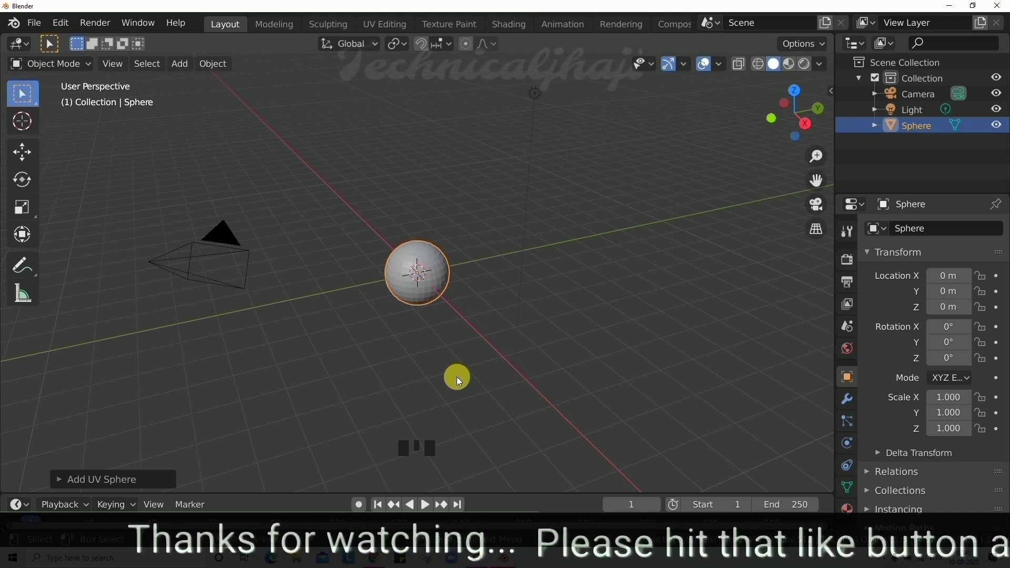
Switch to front orthographic view and zoom in on the sphere
{"action": "key", "text": "KP_1"}
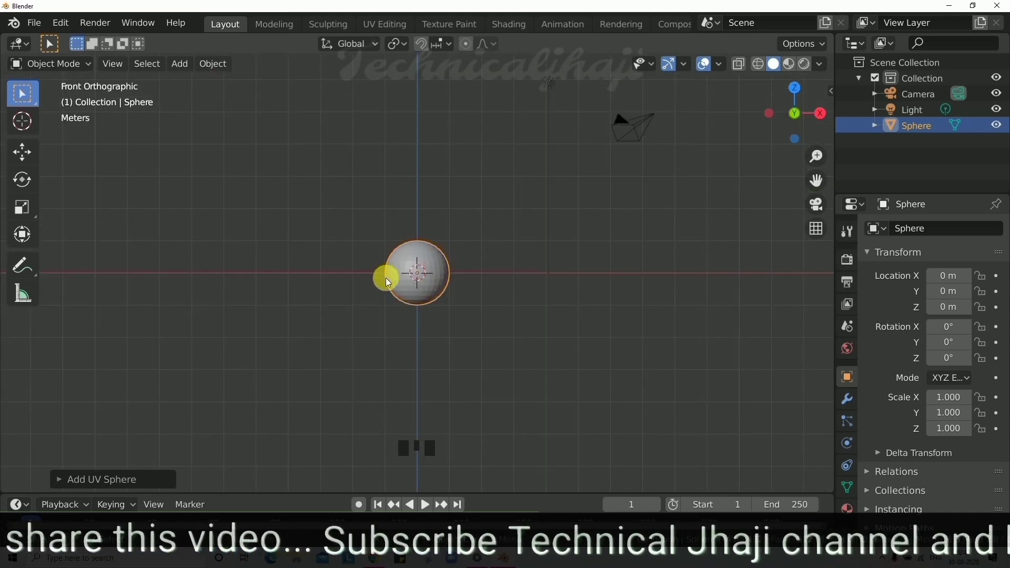
{"action": "scroll", "scroll_direction": "up", "scroll_amount": 3}
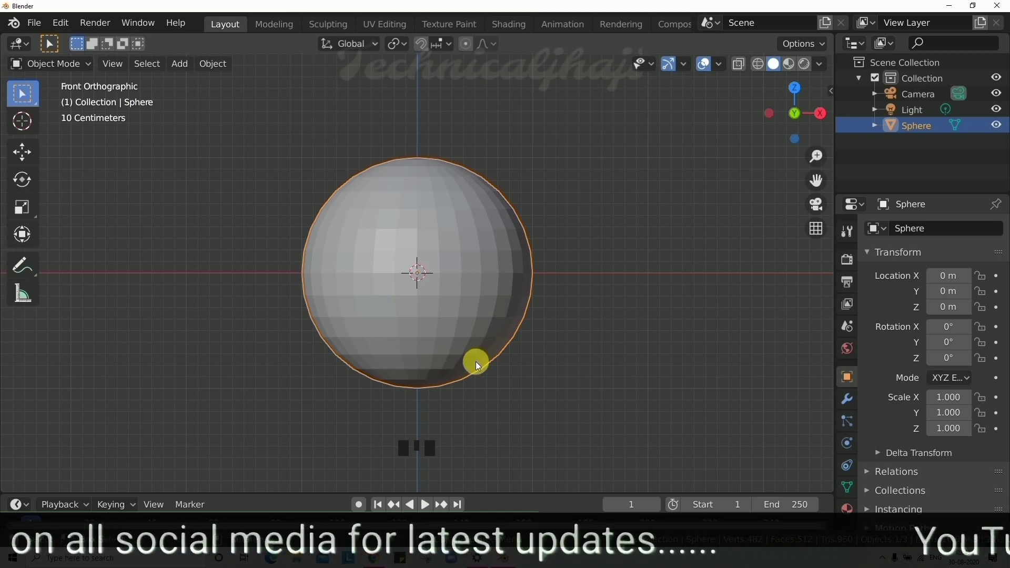
{"action": "key", "text": "`"}
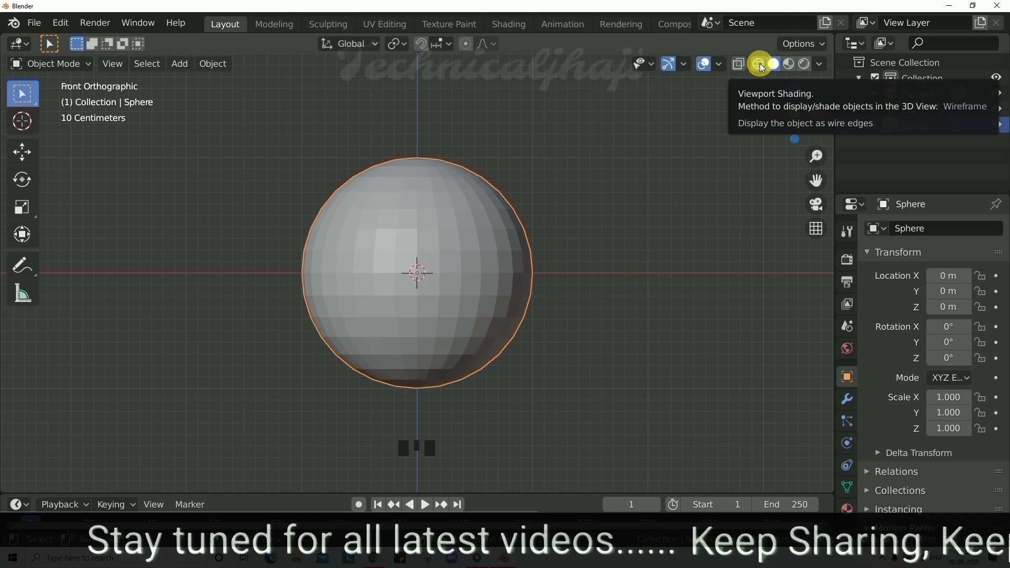
Show the sphere as wireframe and enter Edit Mode to shape the head and neck
{"action": "left_click", "coordinate": [490, 280]}
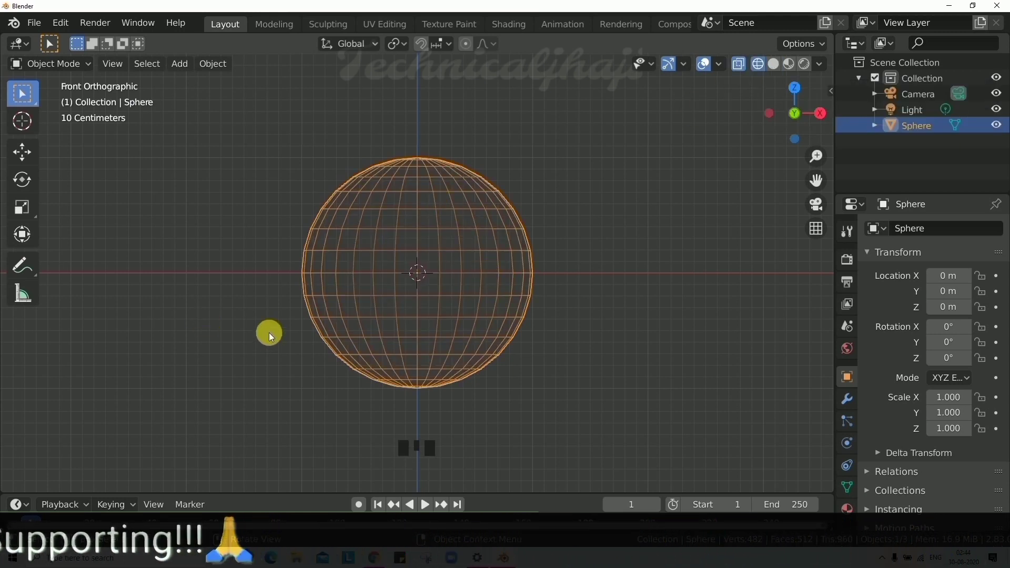
{"action": "key", "text": "Tab"}
{"action": "left_click", "coordinate": [61, 68]}
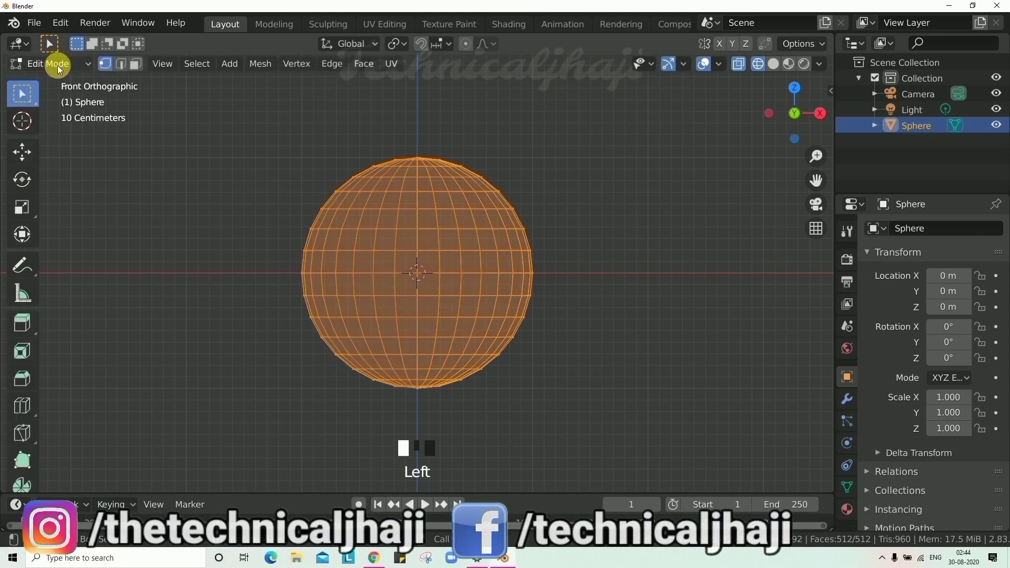
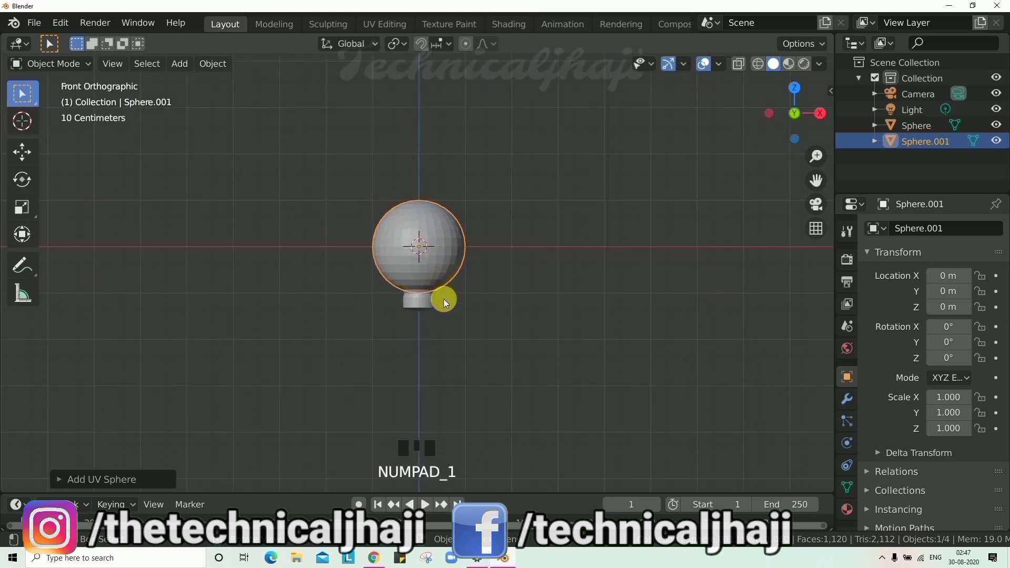
Stretch Sphere.001 taller and wider into an egg-shaped body below the head
{"action": "key", "text": "g"}
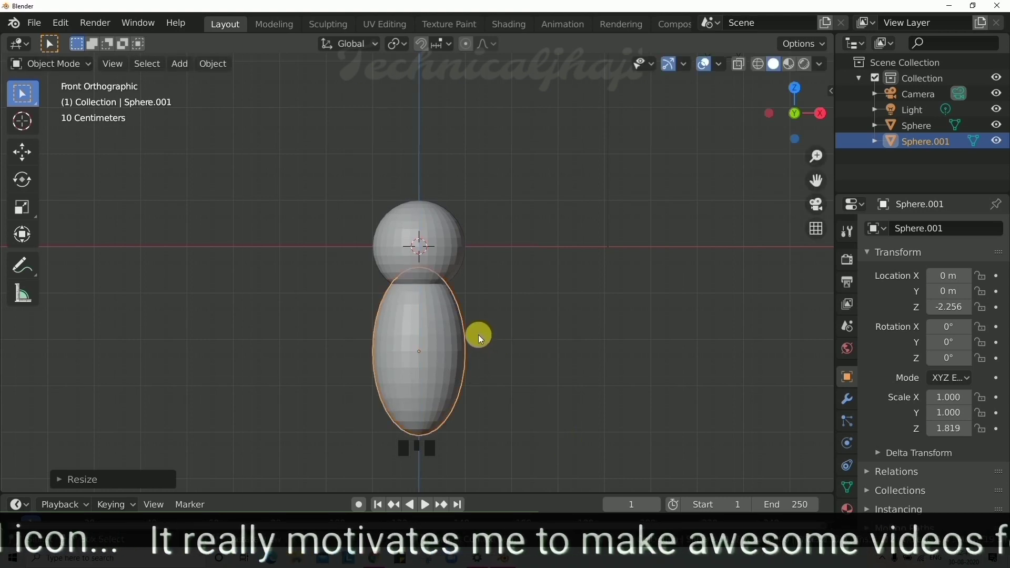
{"action": "key", "text": "g"}
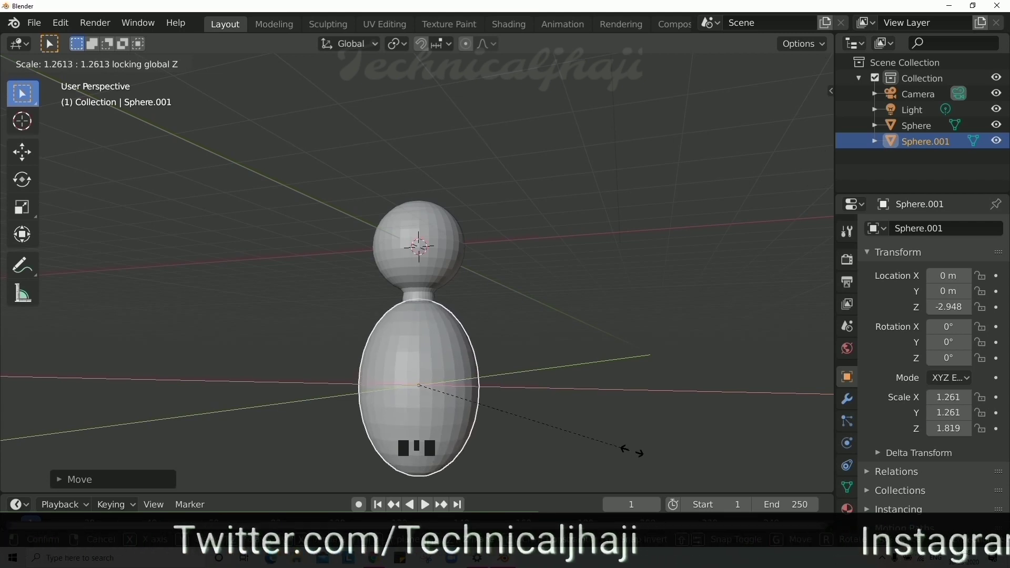
{"action": "left_click_drag", "start_coordinate": [468, 398], "coordinate": [463, 418]}
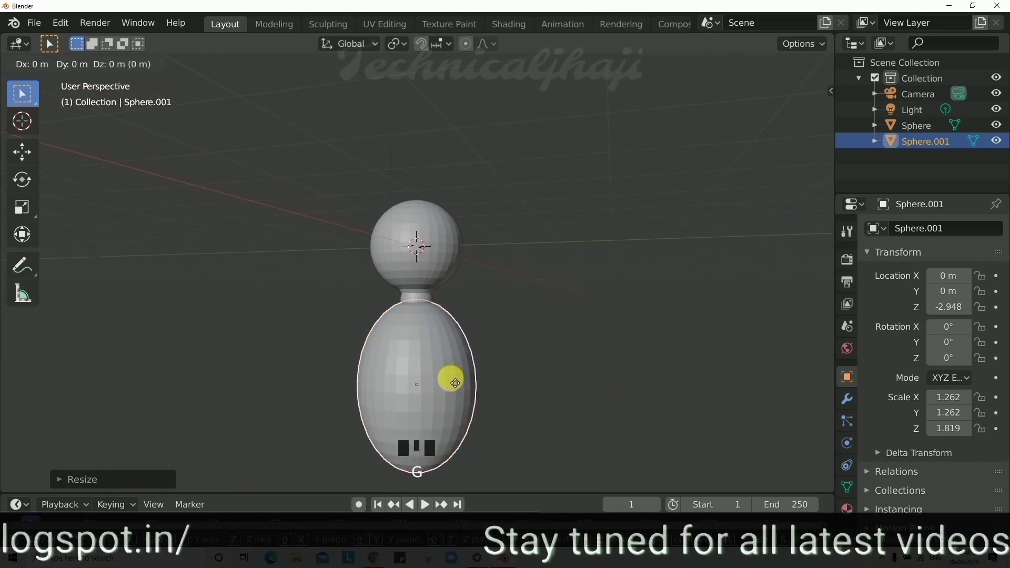
Undo an accidental shift and lower the body slightly along the vertical
{"action": "key", "text": "g"}
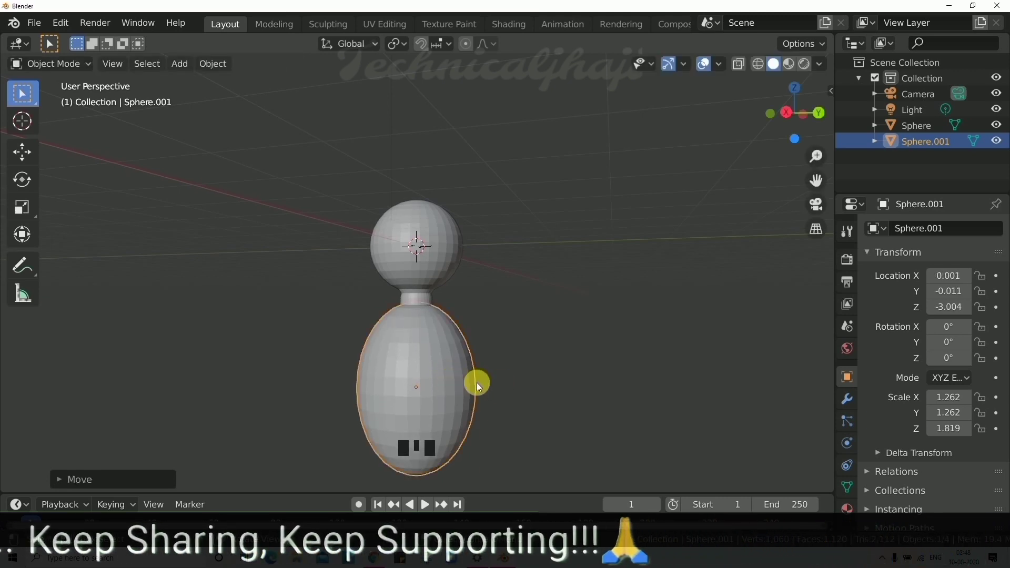
{"action": "key", "text": "ctrl+z"}
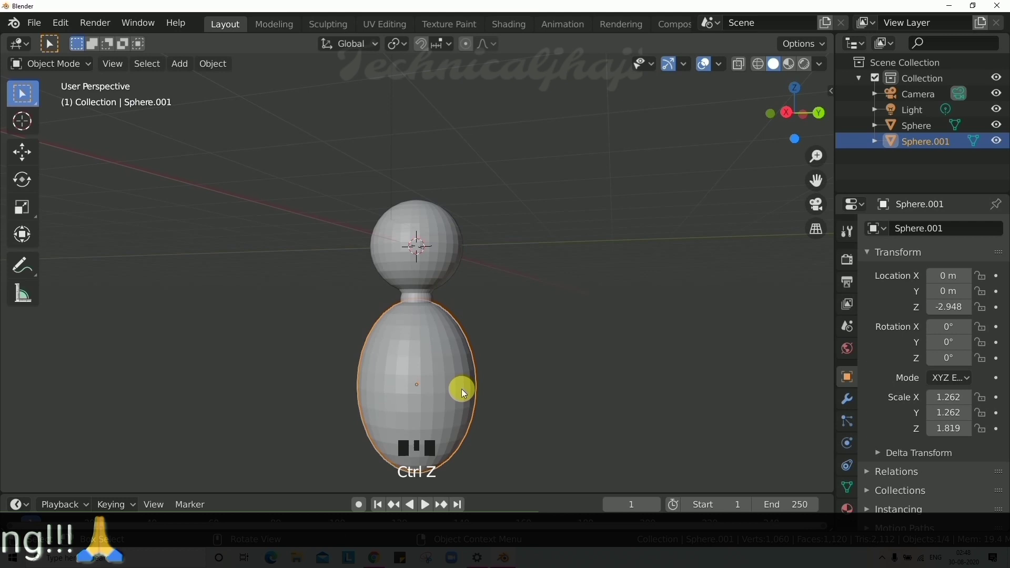
{"action": "key", "text": "g"}
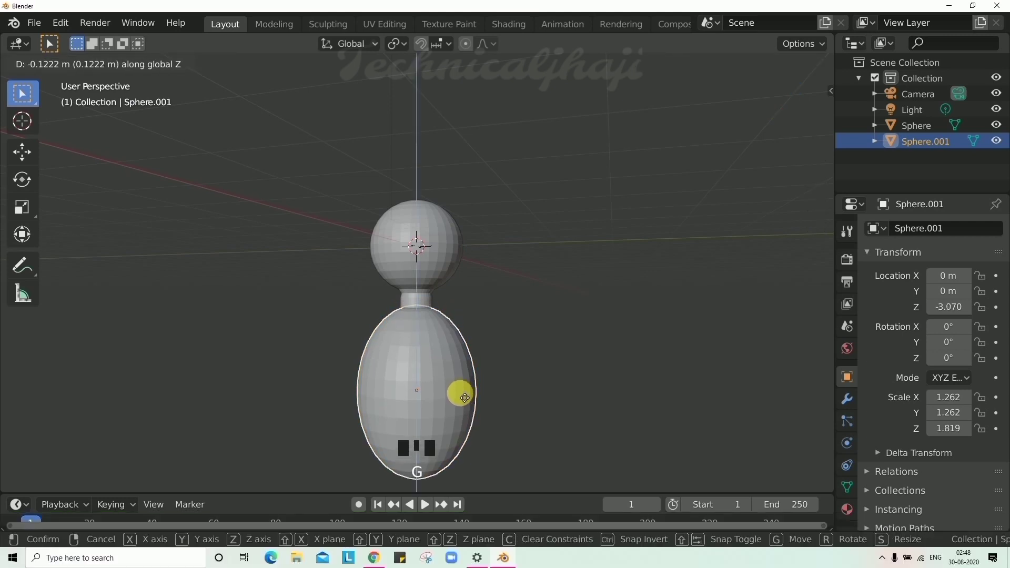
Add a cylinder and rotate it 90 degrees on Y as an arm beside the head
{"action": "left_click_drag", "start_coordinate": [522, 396], "coordinate": [452, 235]}
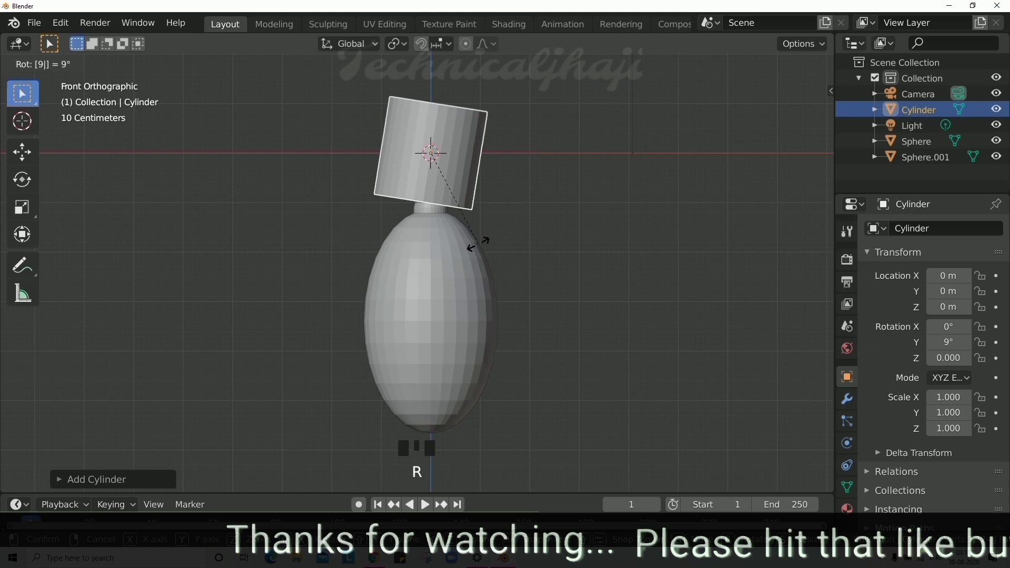
{"action": "left_click_drag", "start_coordinate": [442, 145], "coordinate": [453, 161]}
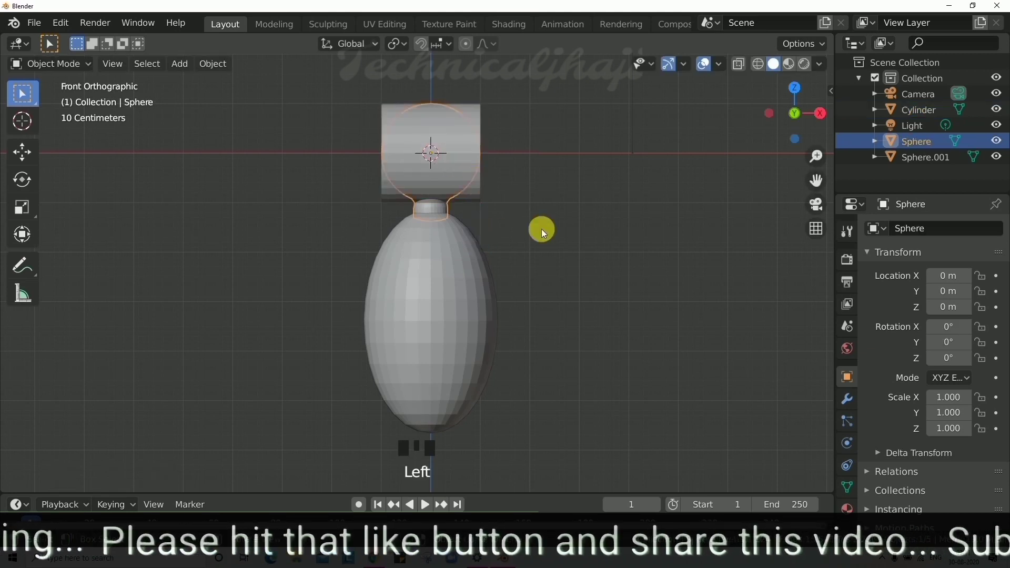
{"action": "left_click", "coordinate": [466, 113]}
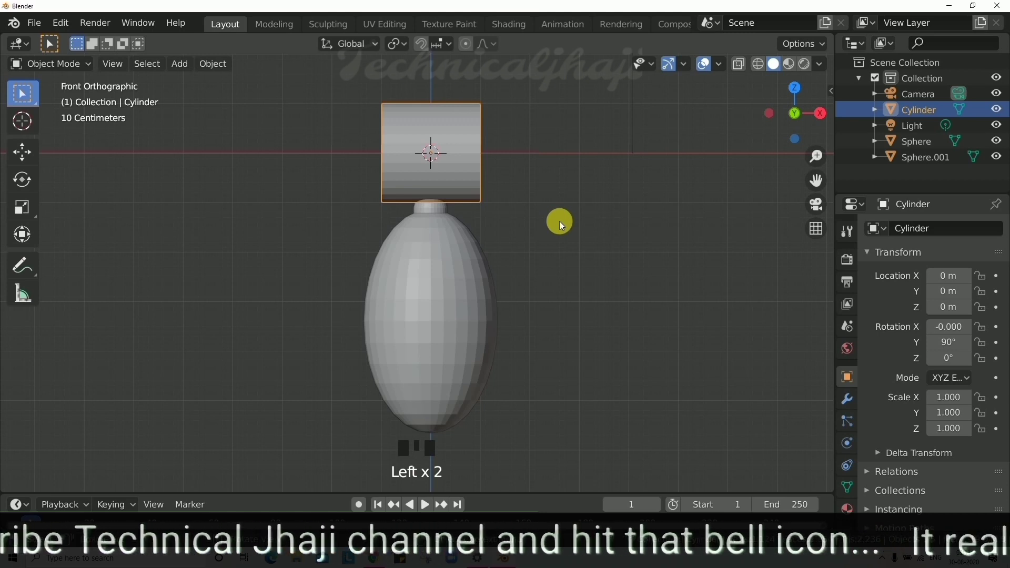
Move the arm cylinder onto the body's left shoulder, tilted about 74° on Y, and inspect the joint
{"action": "key", "text": "g"}
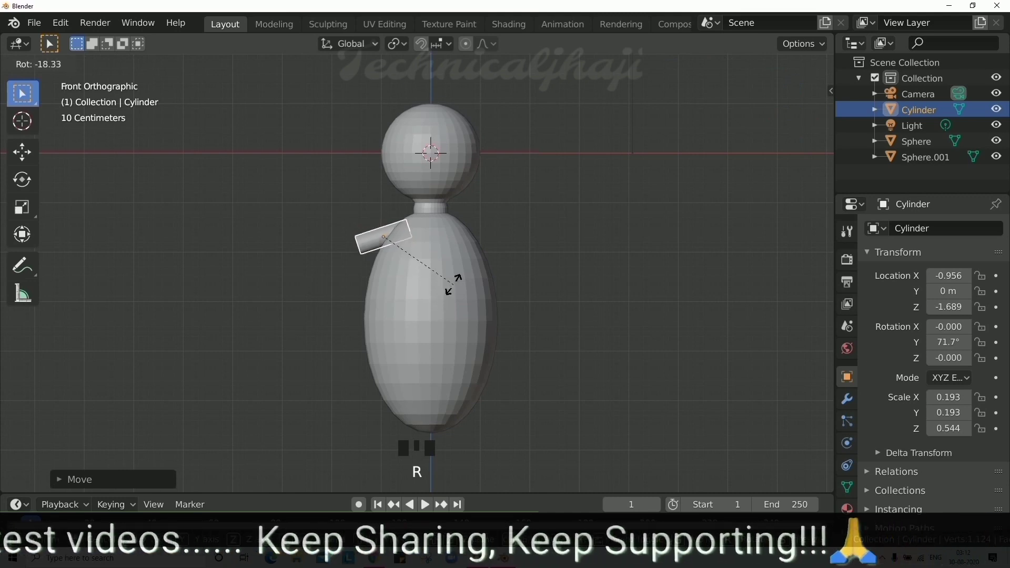
{"action": "middle_click", "coordinate": [584, 325]}
{"action": "scroll", "scroll_direction": "down", "scroll_amount": 3}
{"action": "scroll", "scroll_direction": "up", "scroll_amount": 3}
{"action": "scroll", "scroll_direction": "down", "scroll_amount": 3}
{"action": "scroll", "scroll_direction": "up", "scroll_amount": 3}
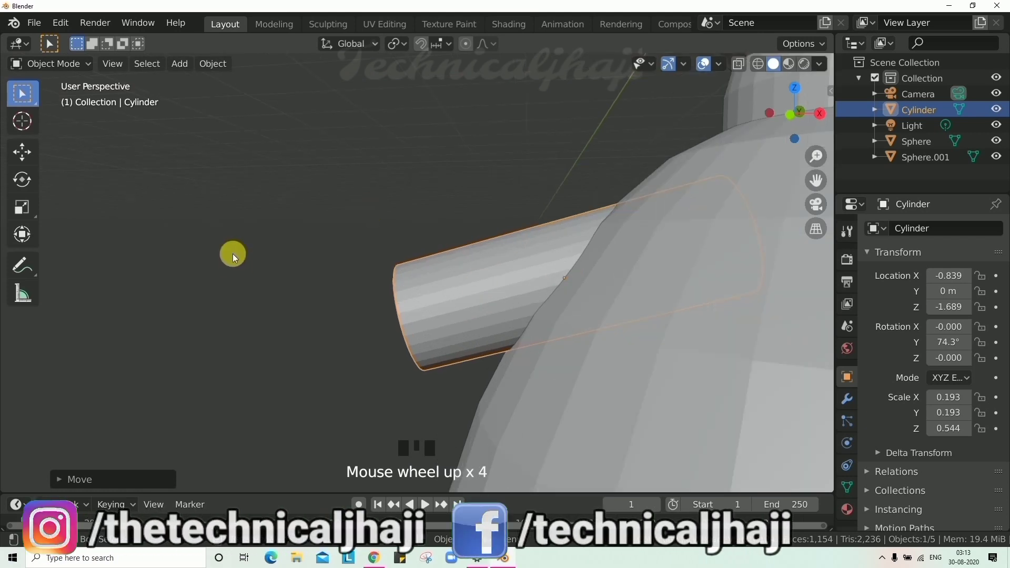
In Edit Mode, extrude the arm's outer end face to start a downward elbow bend
{"action": "key", "text": "Tab"}
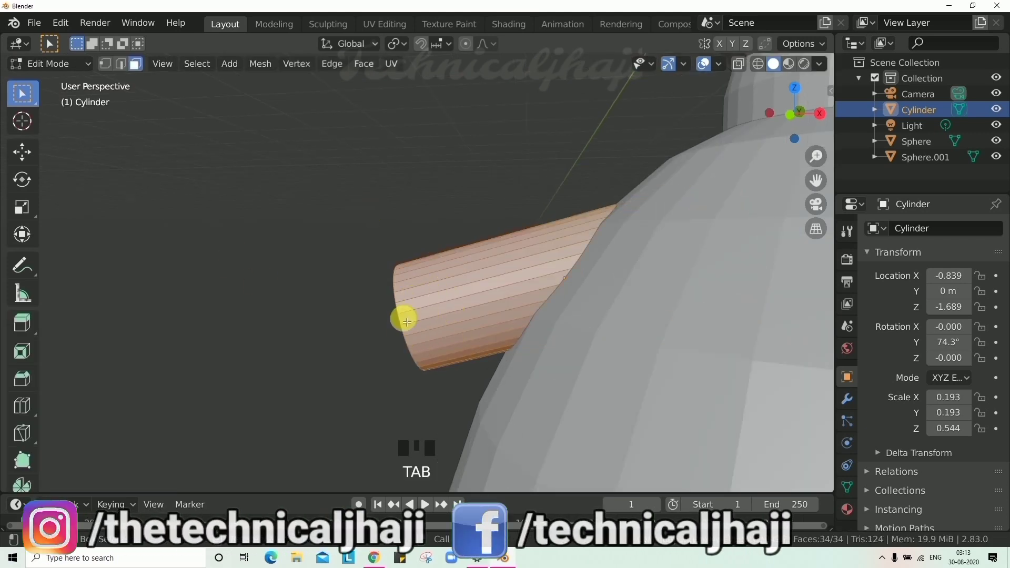
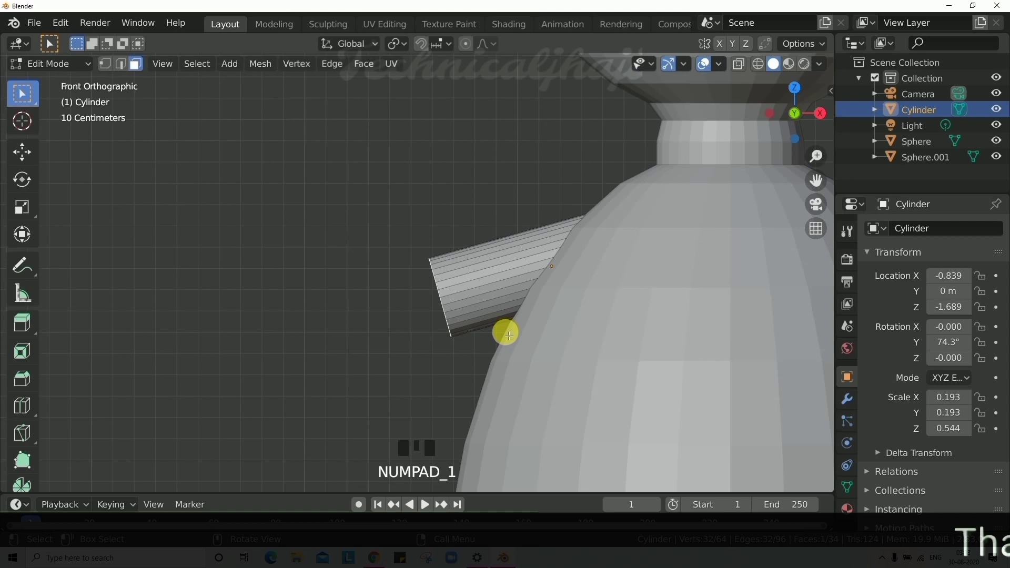
{"action": "key", "text": "e"}
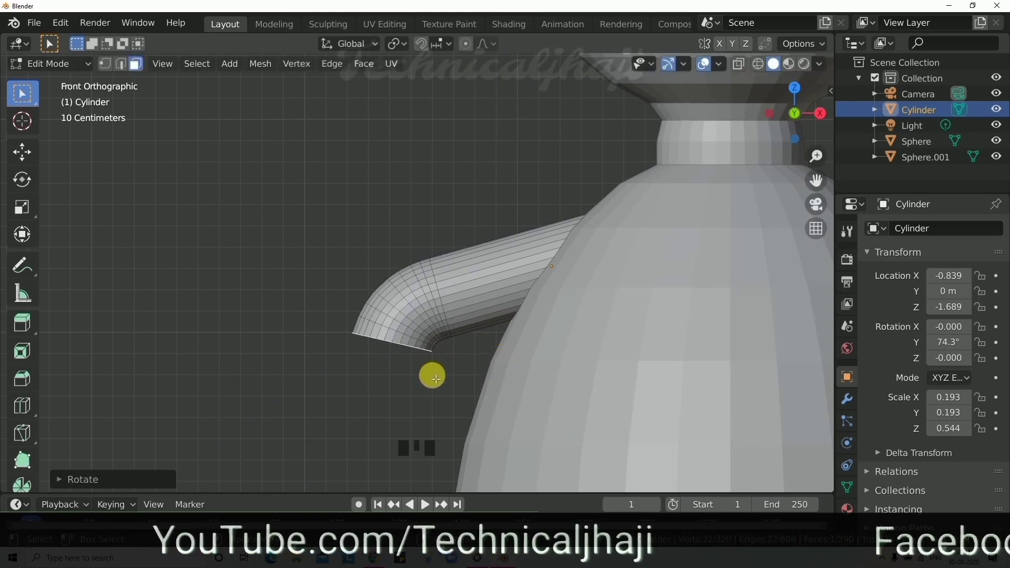
View the figure from the side and extrude the arm end, undoing a couple of attempts
{"action": "key", "text": "KP_3"}
{"action": "key", "text": "KP_9"}
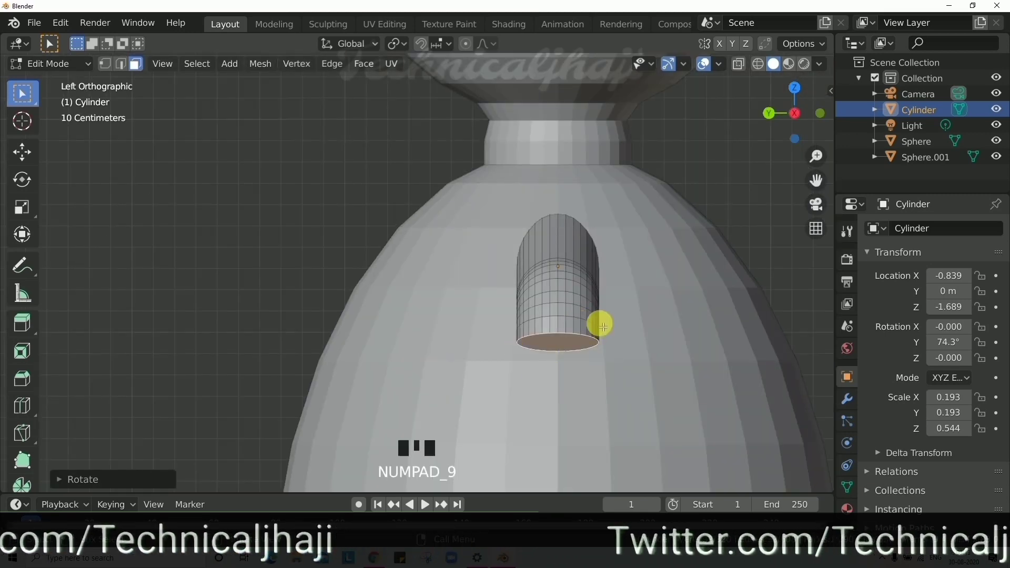
{"action": "scroll", "scroll_direction": "down", "scroll_amount": 3}
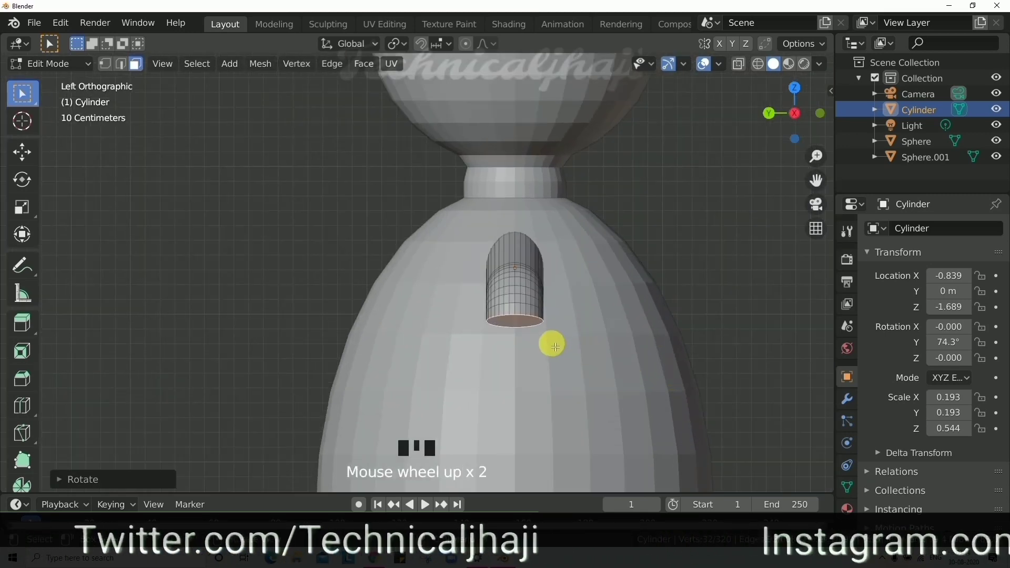
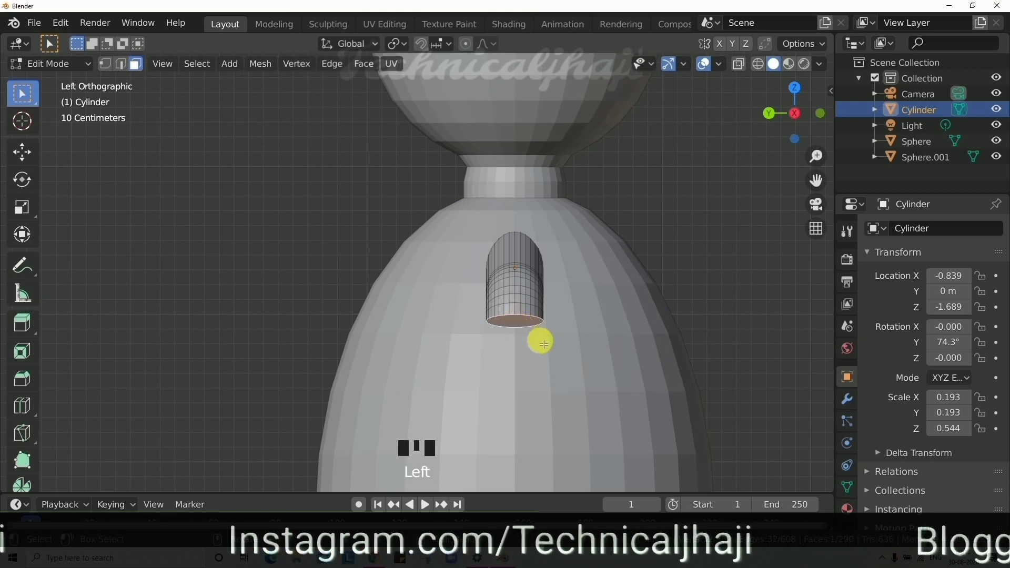
{"action": "key", "text": "e"}
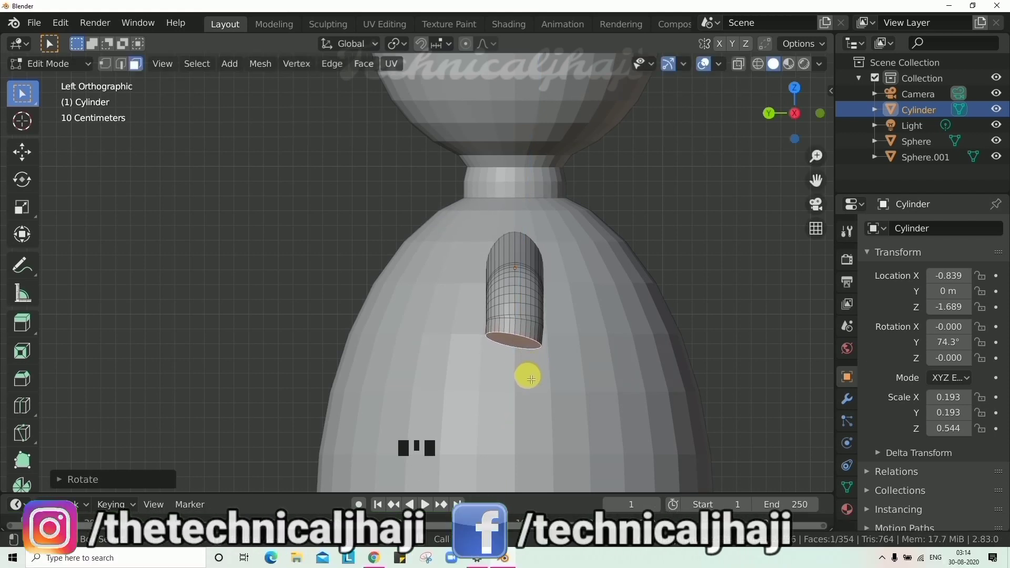
{"action": "key", "text": "ctrl+z"}
{"action": "key", "text": "ctrl+z"}
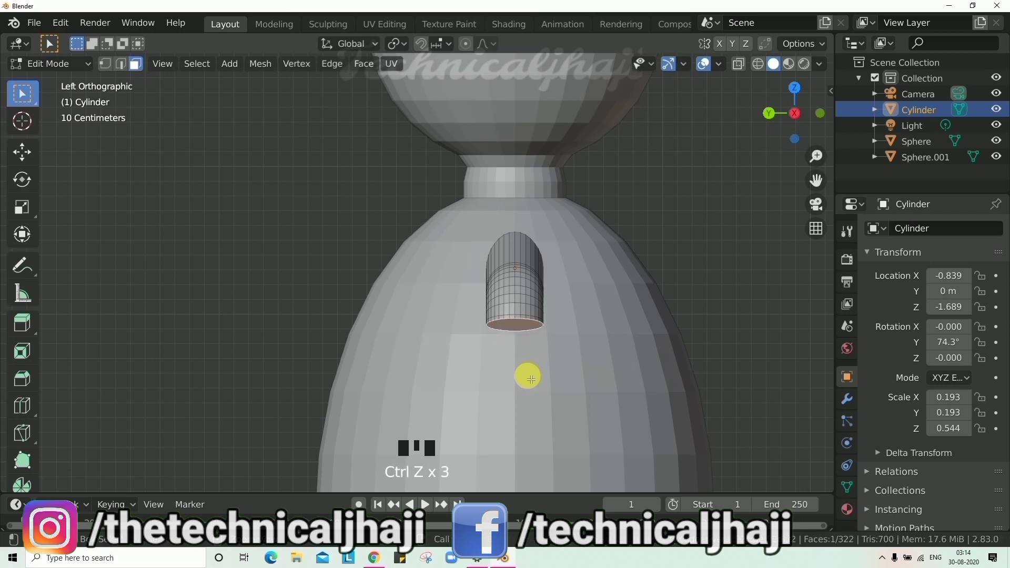
Rotate and shrink the arm's end face so the tube bends across the body
{"action": "key", "text": "r"}
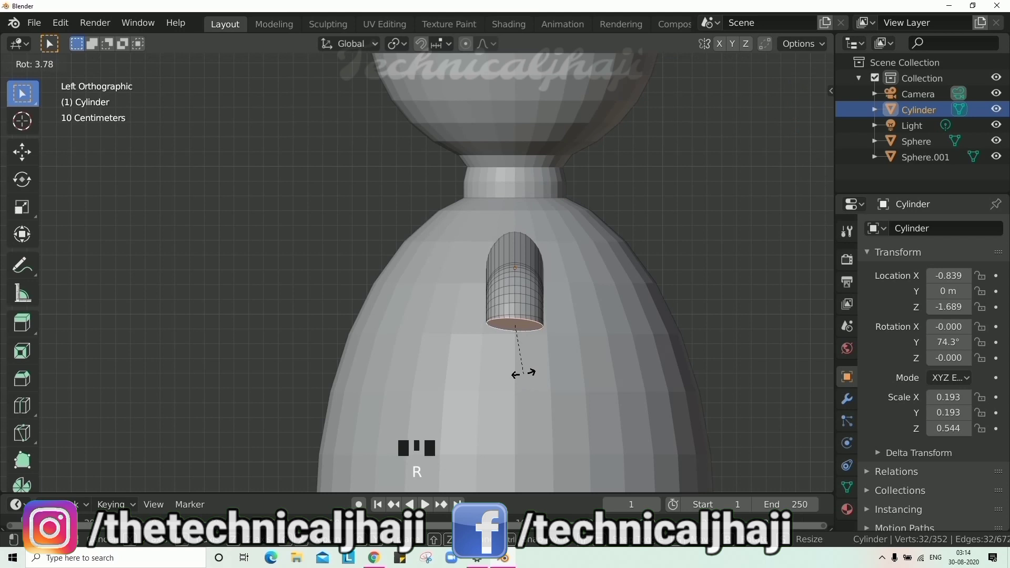
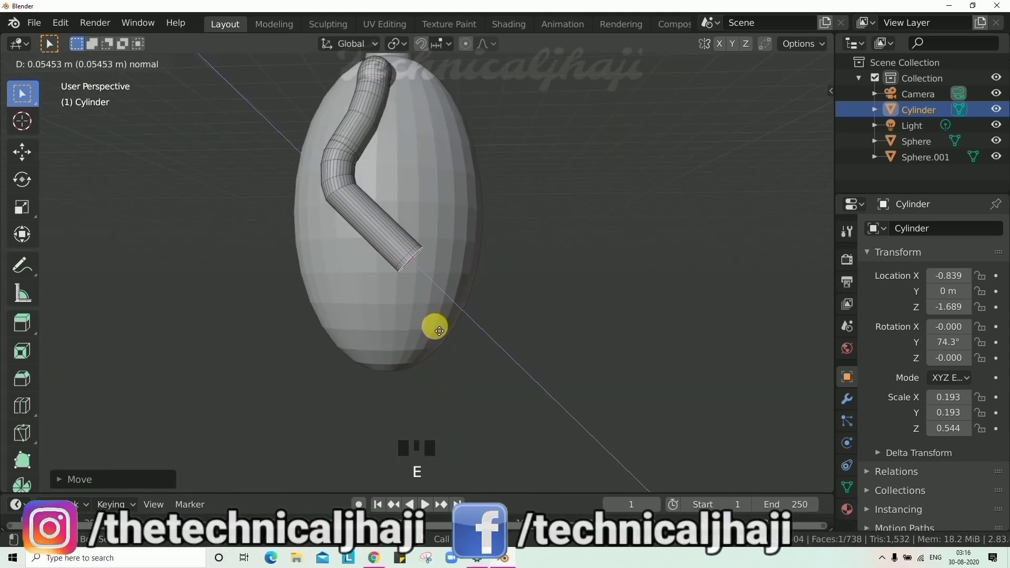
{"action": "scroll", "scroll_direction": "up", "scroll_amount": 3}
{"action": "scroll", "scroll_direction": "down", "scroll_amount": 3}
{"action": "key", "text": "s"}
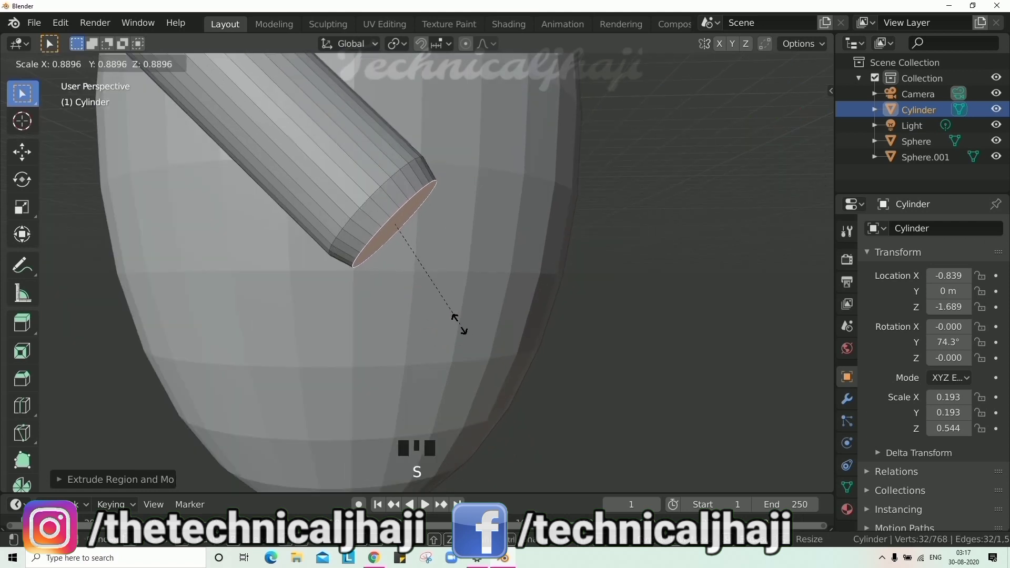
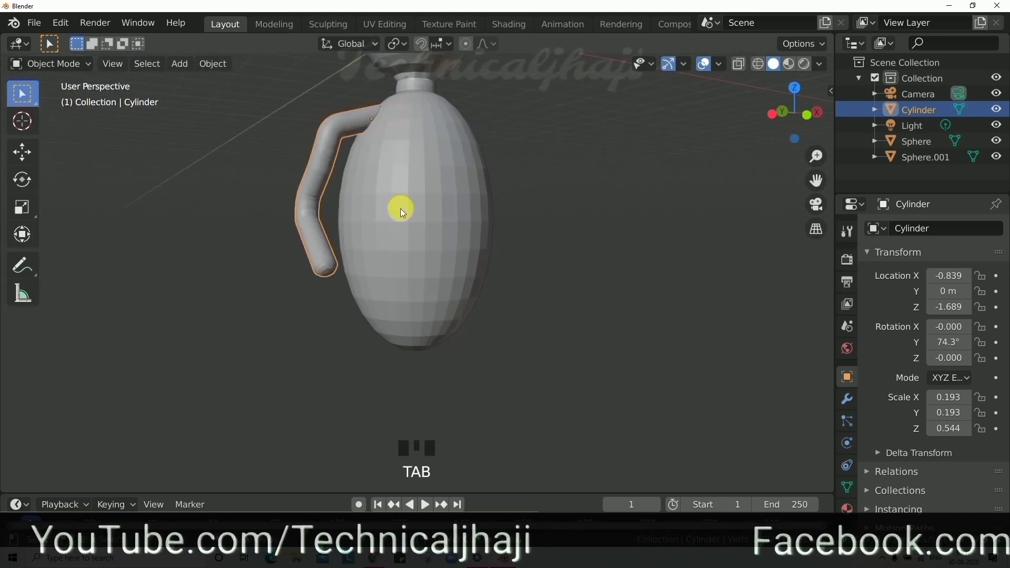
Orbit and zoom around the figure to check the bent arm hanging from the shoulder
{"action": "left_click_drag", "start_coordinate": [376, 223], "coordinate": [459, 271]}
{"action": "scroll", "scroll_direction": "down", "scroll_amount": 3}
{"action": "left_click_drag", "start_coordinate": [462, 280], "coordinate": [438, 302]}
{"action": "scroll", "scroll_direction": "up", "scroll_amount": 3}
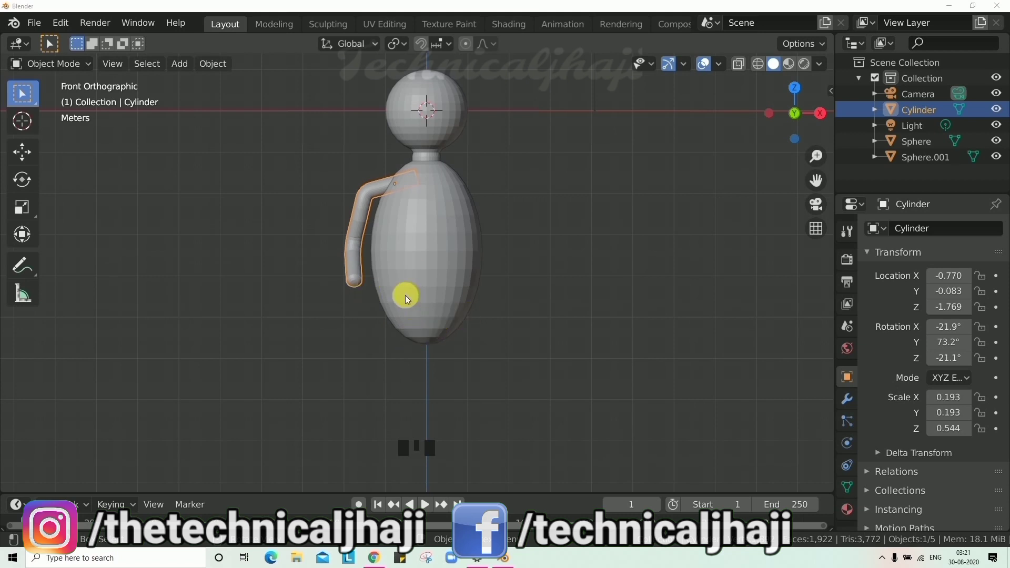
Select the body and pull its bottom vertex ring together into a narrower flat base
{"action": "left_click", "coordinate": [437, 247]}
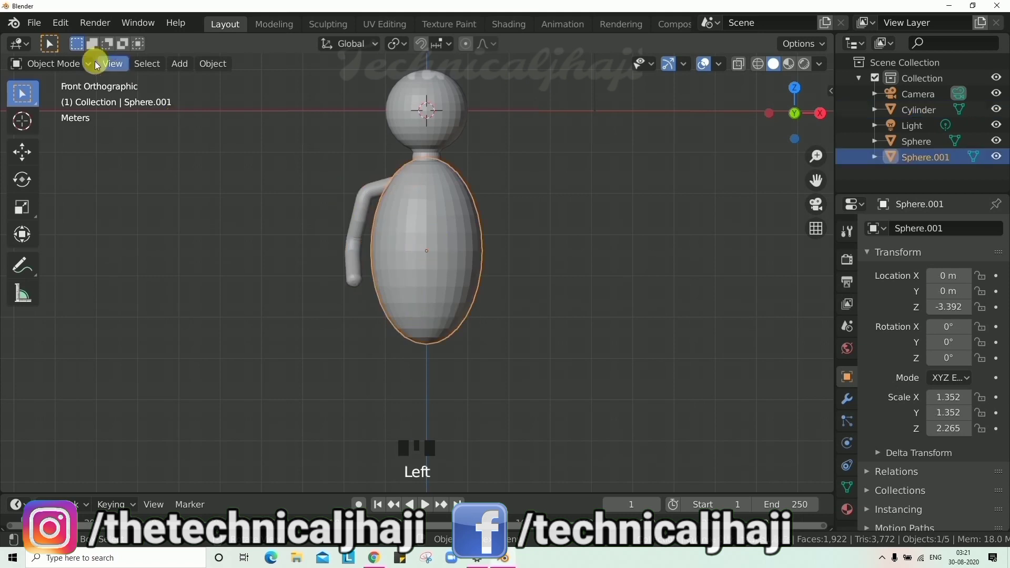
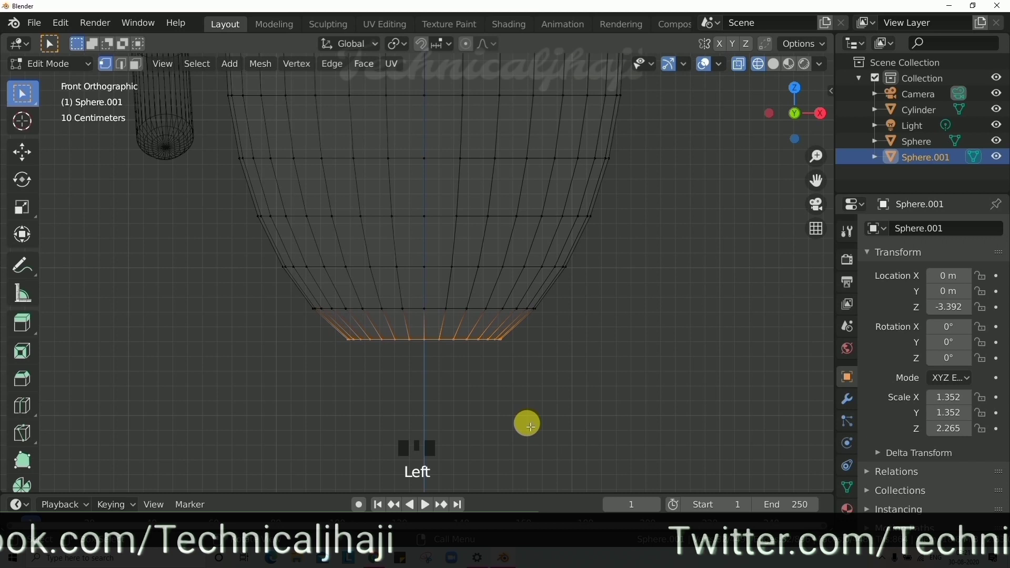
{"action": "key", "text": "e"}
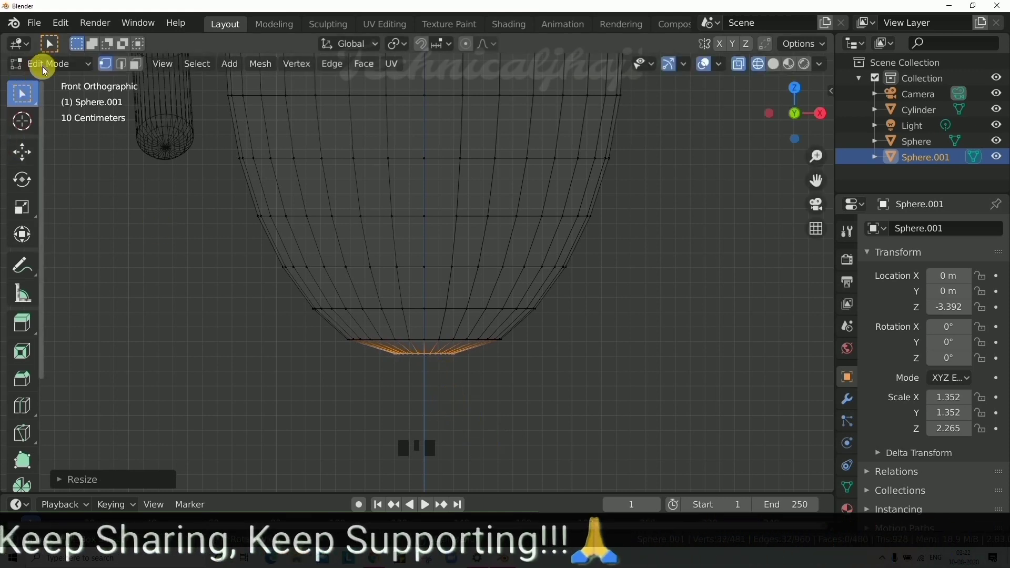
Box-select across the view, check the base, and clear the selection in Object Mode
{"action": "left_click_drag", "start_coordinate": [45, 69], "coordinate": [531, 369]}
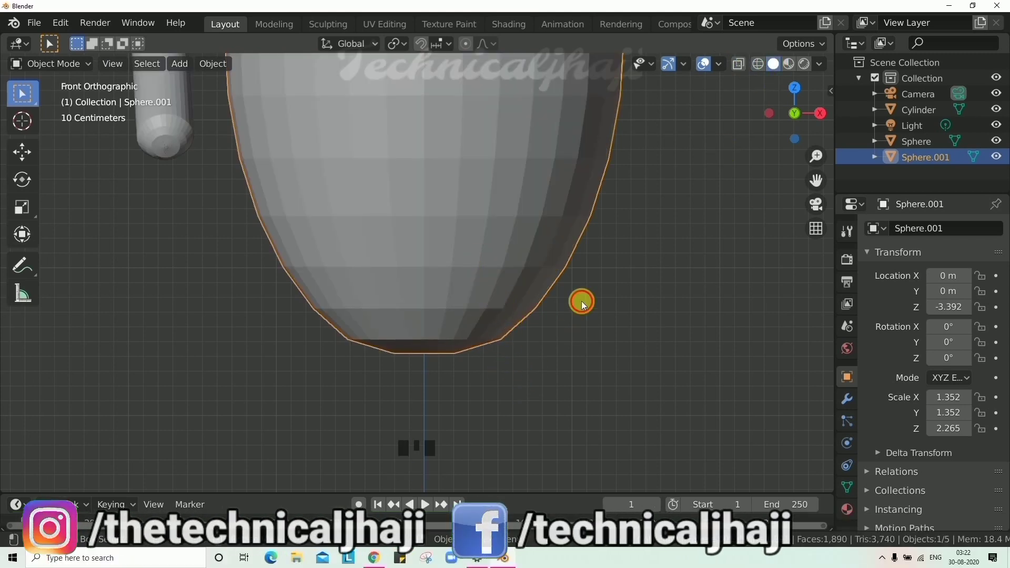
{"action": "scroll", "scroll_direction": "down", "scroll_amount": 3}
{"action": "scroll", "scroll_direction": "up", "scroll_amount": 3}
{"action": "scroll", "scroll_direction": "up", "scroll_amount": 3}
{"action": "scroll", "scroll_direction": "down", "scroll_amount": 3}
{"action": "left_click", "coordinate": [435, 320]}
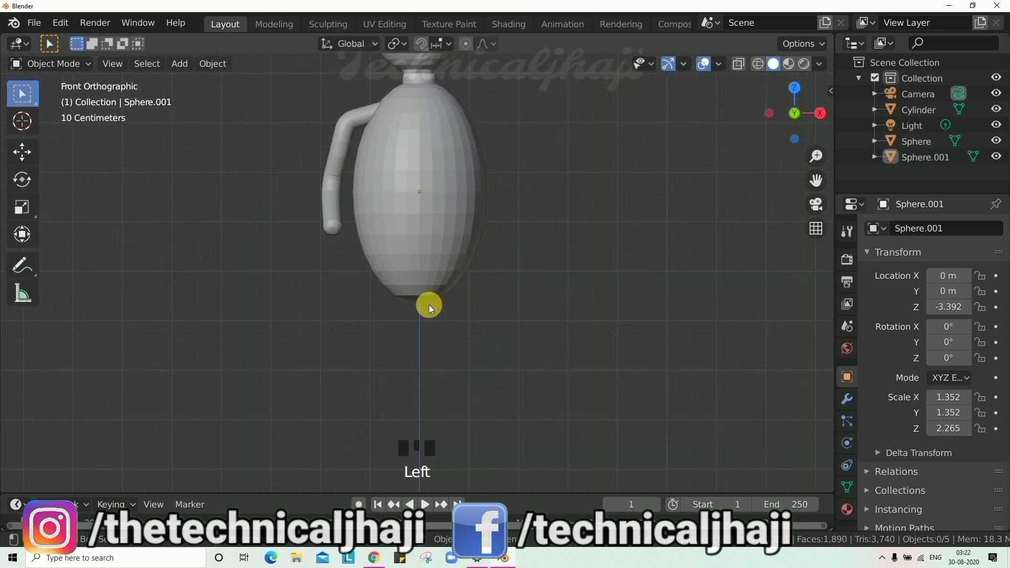
Add a thin tall cylinder and scale it as a single leg under the body
{"action": "key", "text": "shift+a"}
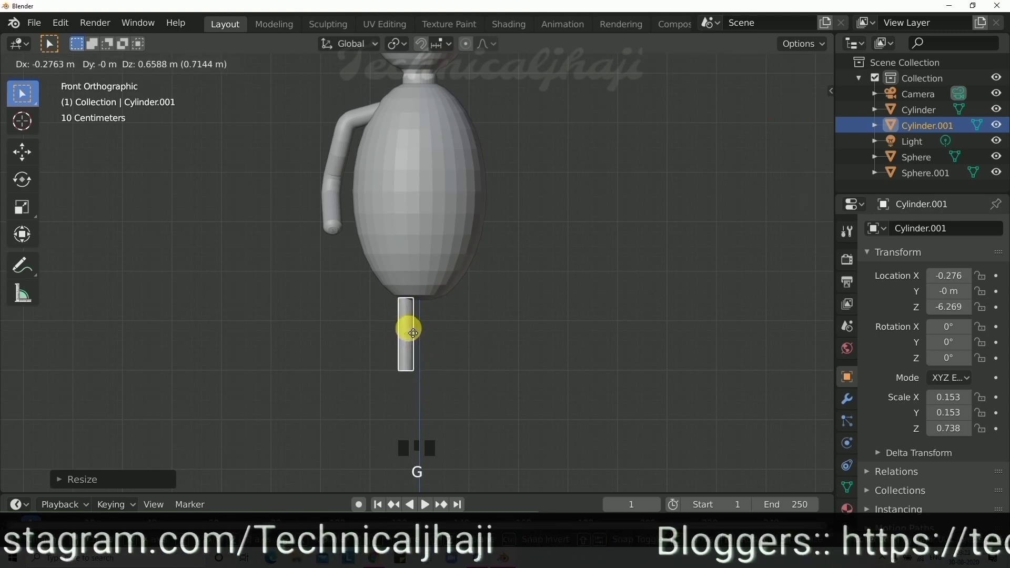
{"action": "scroll", "scroll_direction": "up", "scroll_amount": 3}
{"action": "key", "text": "s"}
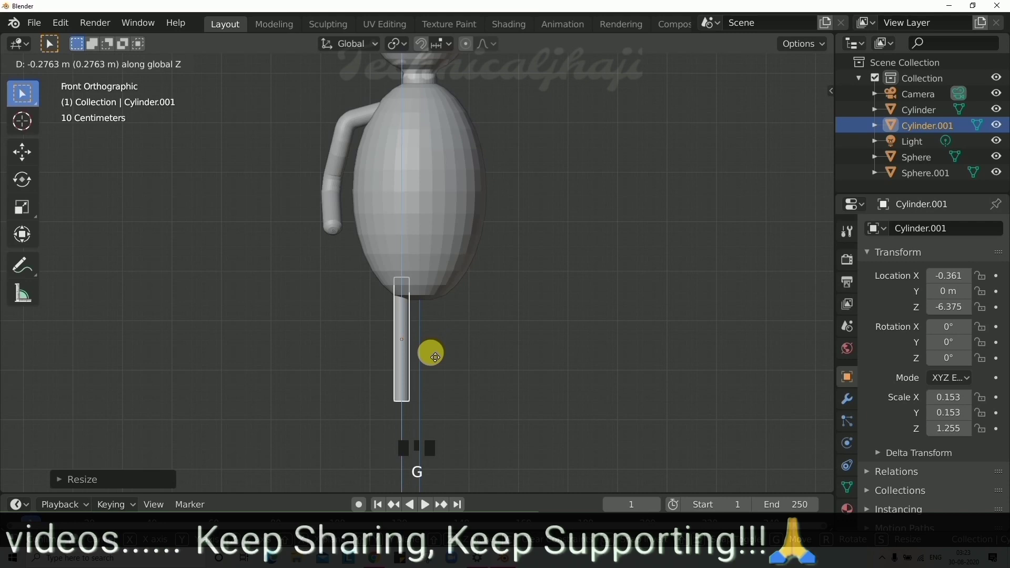
Zoom in and select all parts of the figure together
{"action": "scroll", "scroll_direction": "up", "scroll_amount": 3}
{"action": "left_click_drag", "start_coordinate": [485, 223], "coordinate": [462, 253]}
{"action": "left_click", "coordinate": [461, 253]}
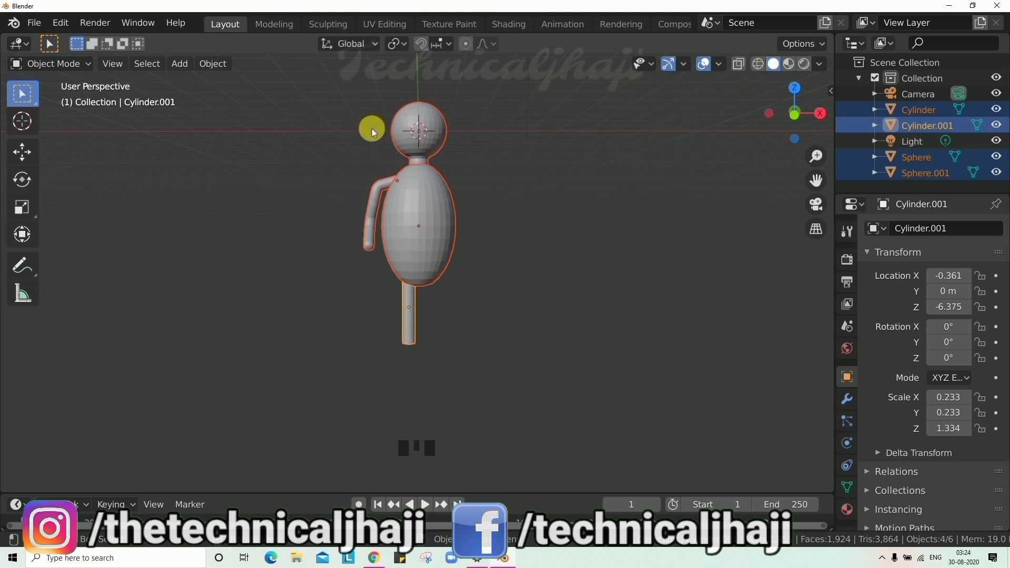
Switch the figure to wireframe display and start framing it in the viewport
{"action": "left_click", "coordinate": [318, 95]}
{"action": "left_click", "coordinate": [540, 143]}
{"action": "left_click", "coordinate": [446, 147]}
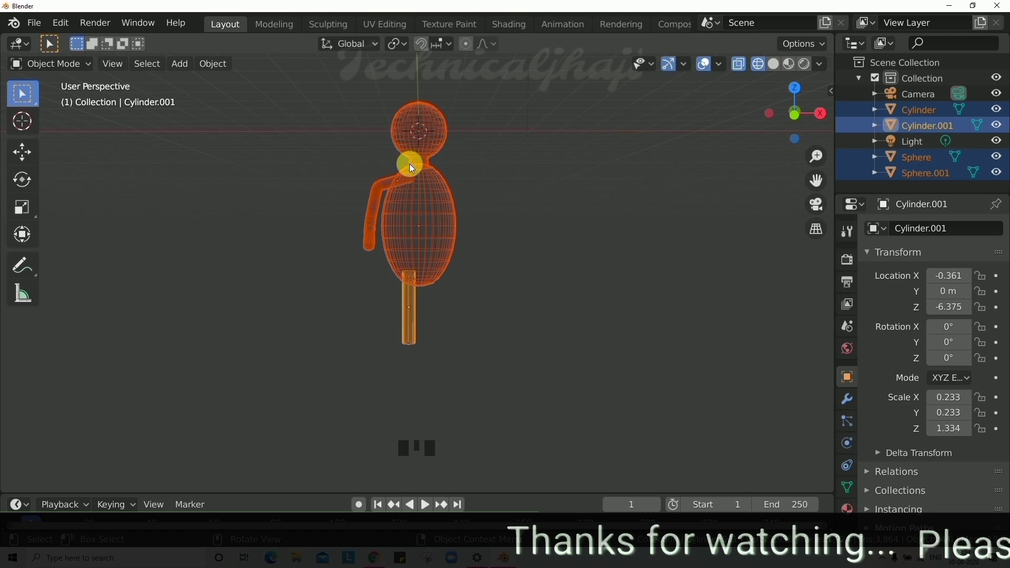
{"action": "left_click_drag", "start_coordinate": [404, 166], "coordinate": [493, 211]}
{"action": "left_click_drag", "start_coordinate": [490, 184], "coordinate": [490, 251]}
Select the head, body, arm and leg together as one group ready to duplicate
{"action": "scroll", "scroll_direction": "down", "scroll_amount": 3}
{"action": "middle_click", "coordinate": [497, 257]}
{"action": "left_click", "coordinate": [493, 255]}
{"action": "left_click_drag", "start_coordinate": [519, 262], "coordinate": [500, 245]}
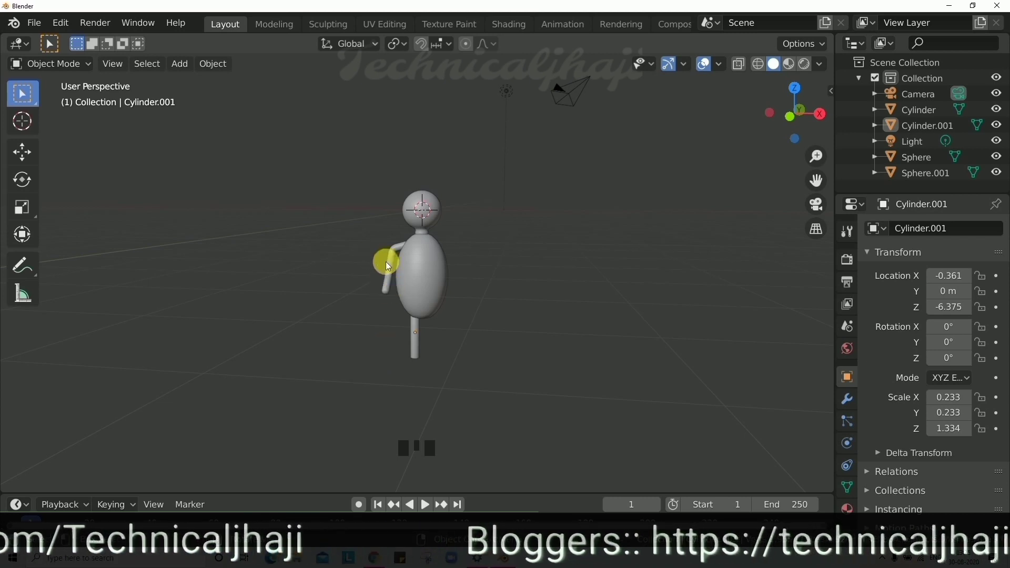
{"action": "left_click", "coordinate": [357, 165]}
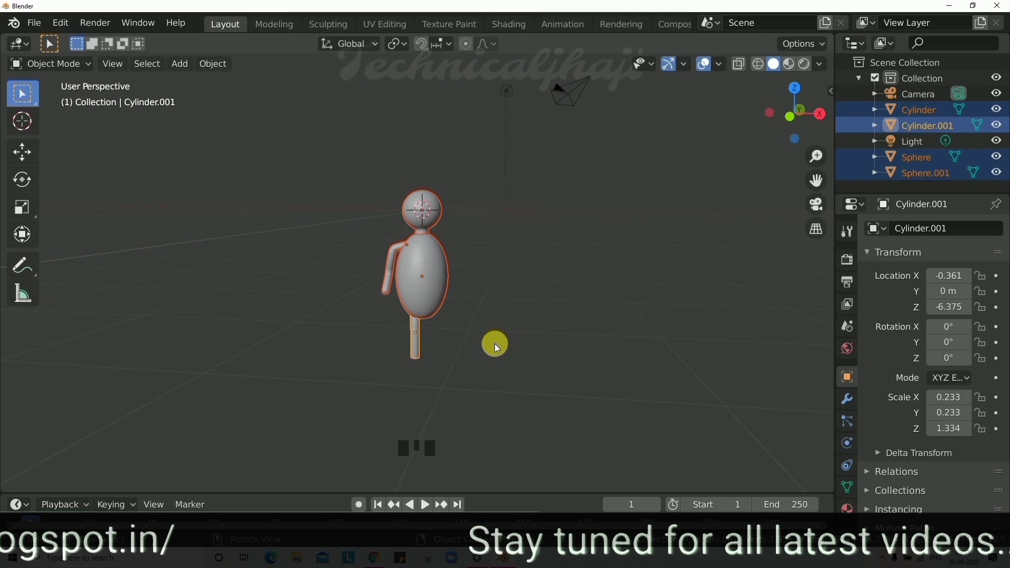
Duplicate the figure twice with Shift+D so three figures stand in a row
{"action": "key", "text": "shift+d"}
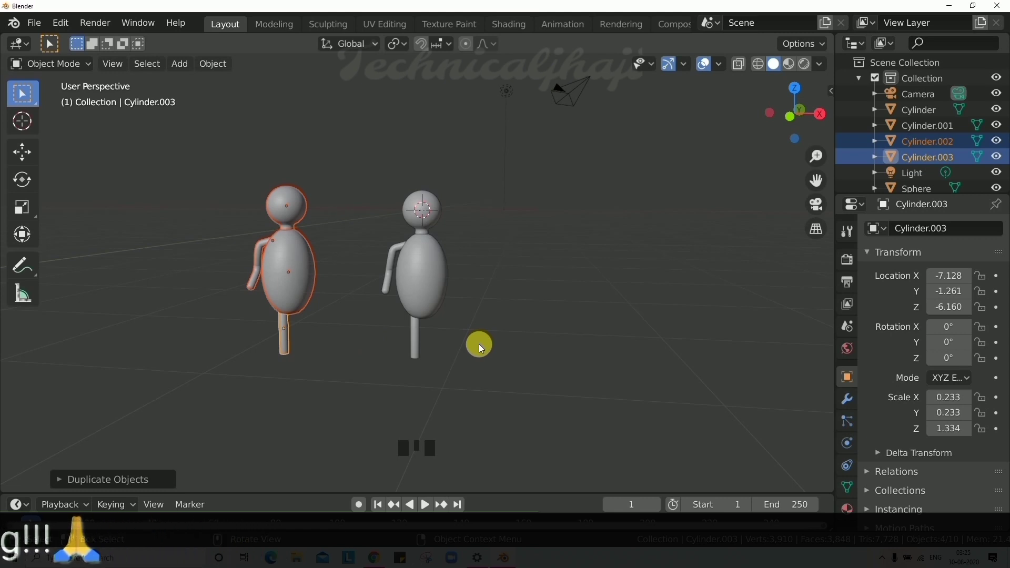
{"action": "key", "text": "shift+d"}
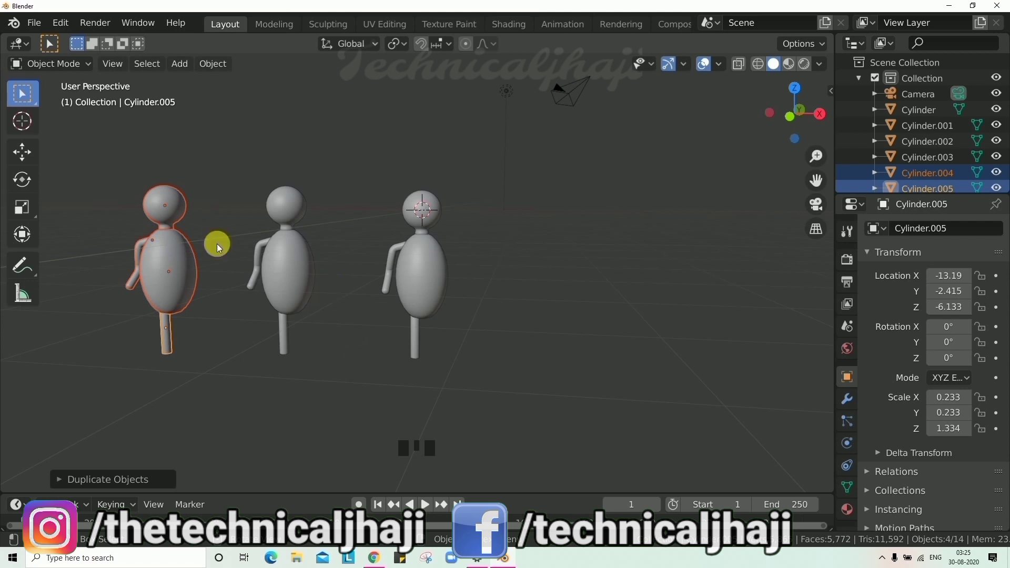
{"action": "left_click", "coordinate": [332, 226]}
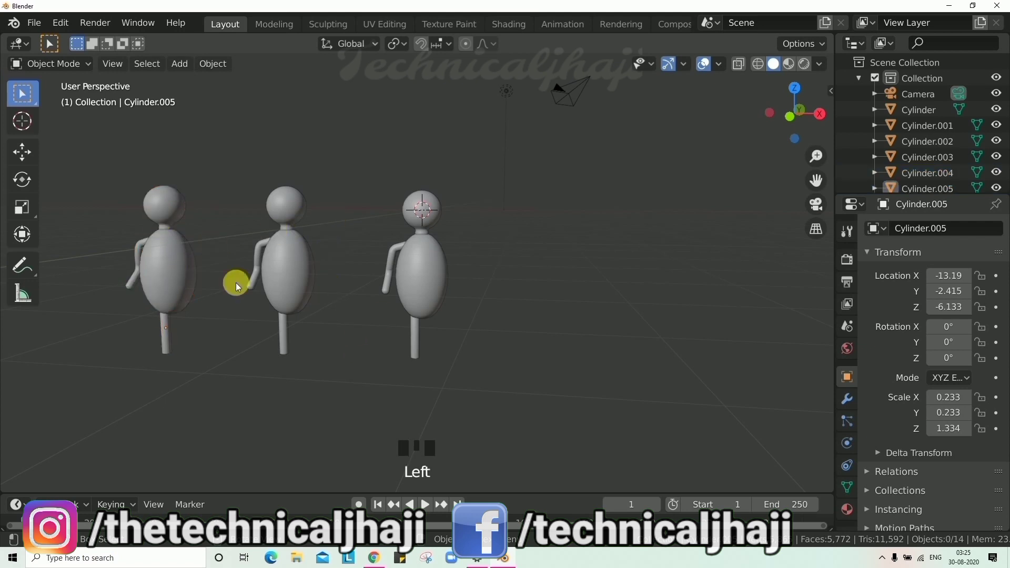
{"action": "scroll", "scroll_direction": "up", "scroll_amount": 3}
{"action": "scroll", "scroll_direction": "down", "scroll_amount": 3}
{"action": "left_click_drag", "start_coordinate": [301, 296], "coordinate": [357, 319]}
Frame the three figures in the viewport and select the scene light
{"action": "scroll", "scroll_direction": "up", "scroll_amount": 3}
{"action": "scroll", "scroll_direction": "down", "scroll_amount": 3}
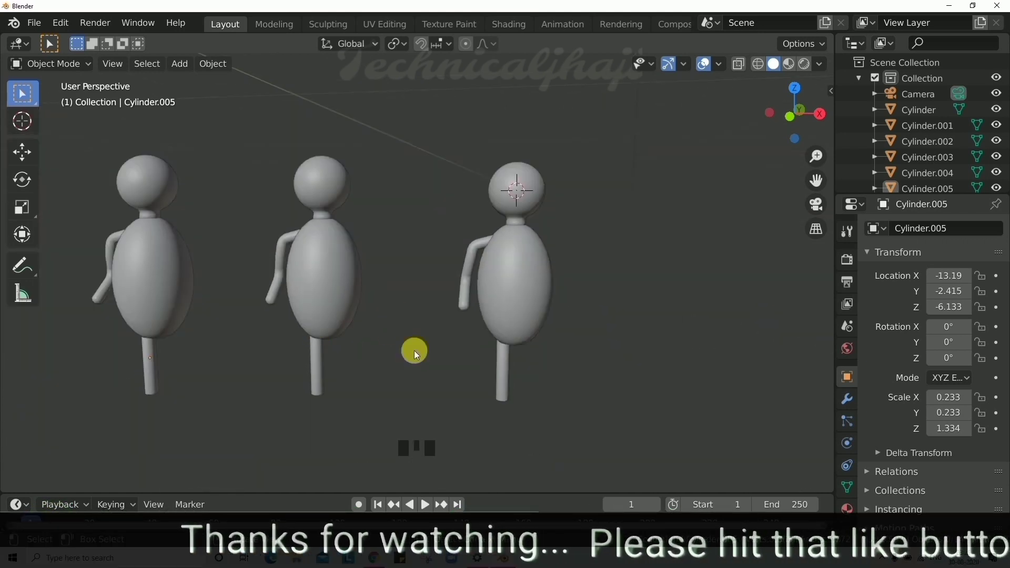
{"action": "left_click_drag", "start_coordinate": [319, 354], "coordinate": [616, 319]}
{"action": "left_click_drag", "start_coordinate": [592, 298], "coordinate": [402, 366]}
{"action": "scroll", "scroll_direction": "down", "scroll_amount": 3}
{"action": "left_click_drag", "start_coordinate": [415, 363], "coordinate": [462, 361]}
{"action": "scroll", "scroll_direction": "up", "scroll_amount": 3}
{"action": "scroll", "scroll_direction": "down", "scroll_amount": 3}
{"action": "left_click", "coordinate": [526, 179]}
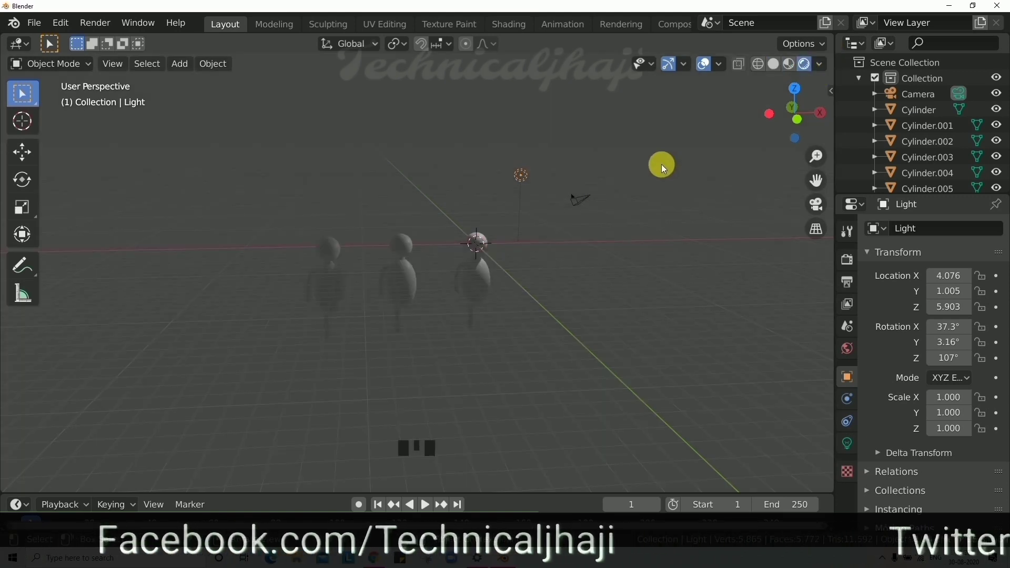
Move the light with G to a new position above the figures
{"action": "left_click_drag", "start_coordinate": [567, 259], "coordinate": [484, 180]}
{"action": "left_click", "coordinate": [484, 180]}
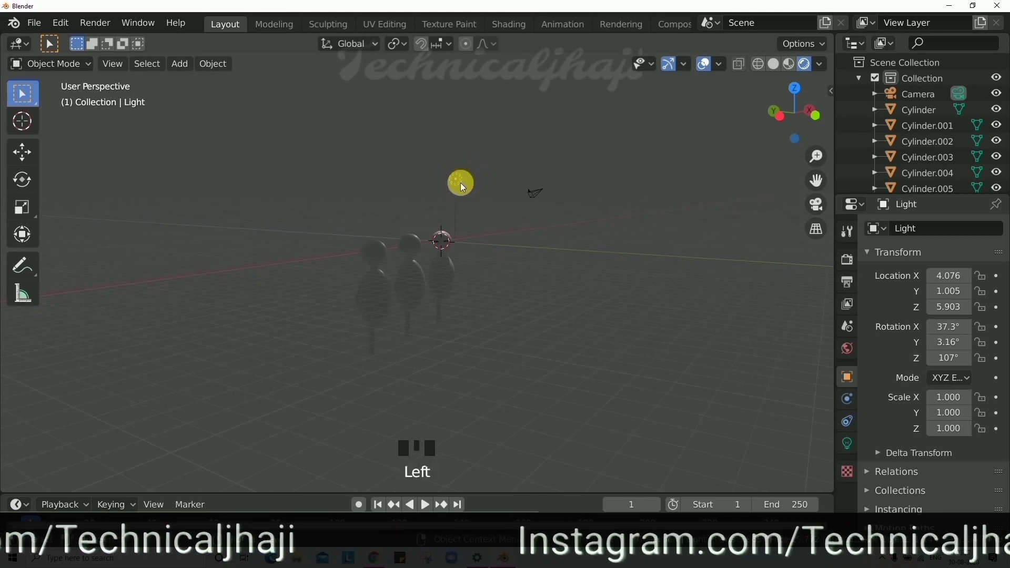
{"action": "key", "text": "g"}
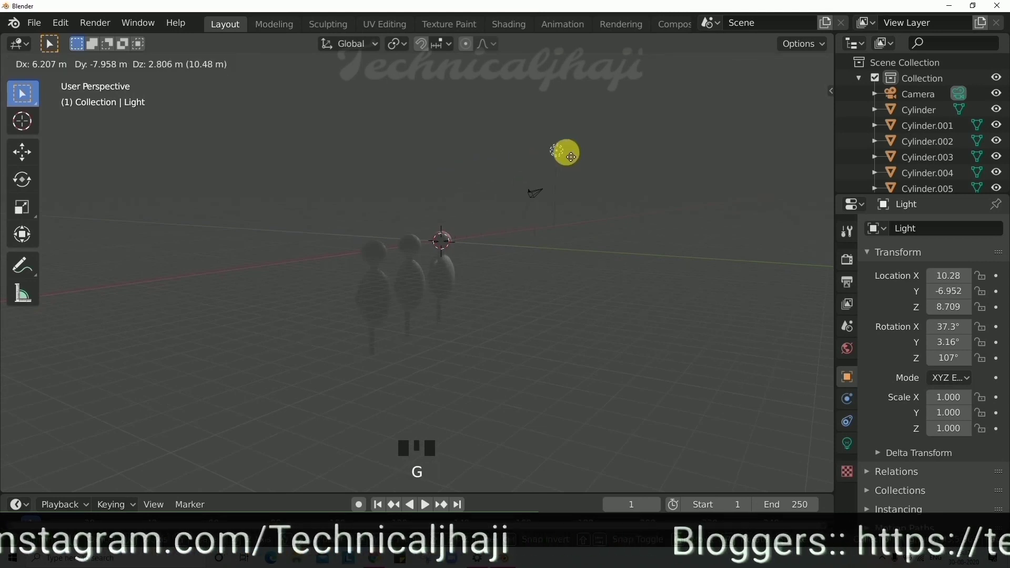
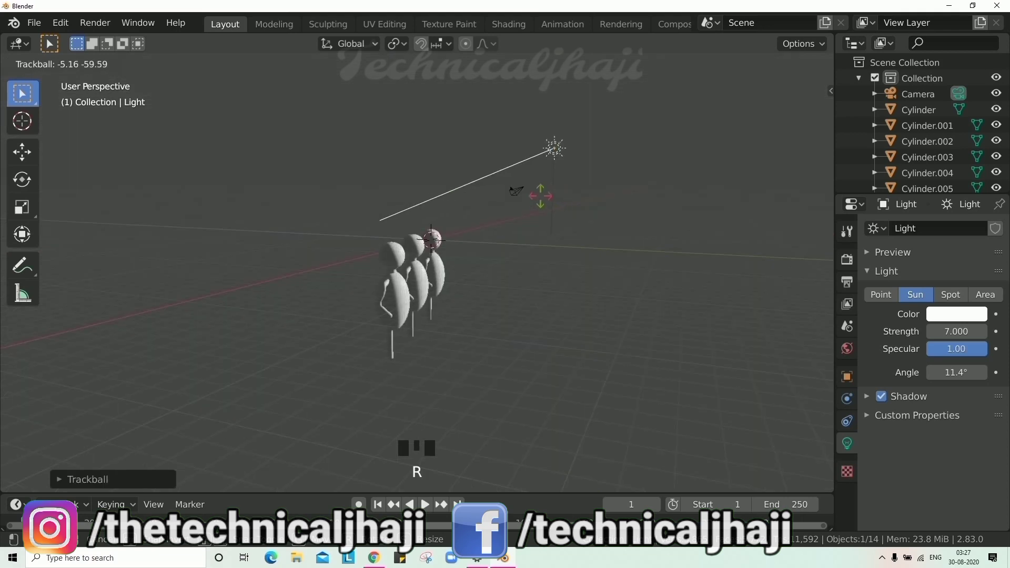
{"action": "scroll", "scroll_direction": "up", "scroll_amount": 3}
Make the light a Sun of strength 7 and view the figures from the front
{"action": "scroll", "scroll_direction": "down", "scroll_amount": 3}
{"action": "left_click_drag", "start_coordinate": [721, 336], "coordinate": [490, 353]}
{"action": "scroll", "scroll_direction": "down", "scroll_amount": 3}
{"action": "key", "text": "KP_1"}
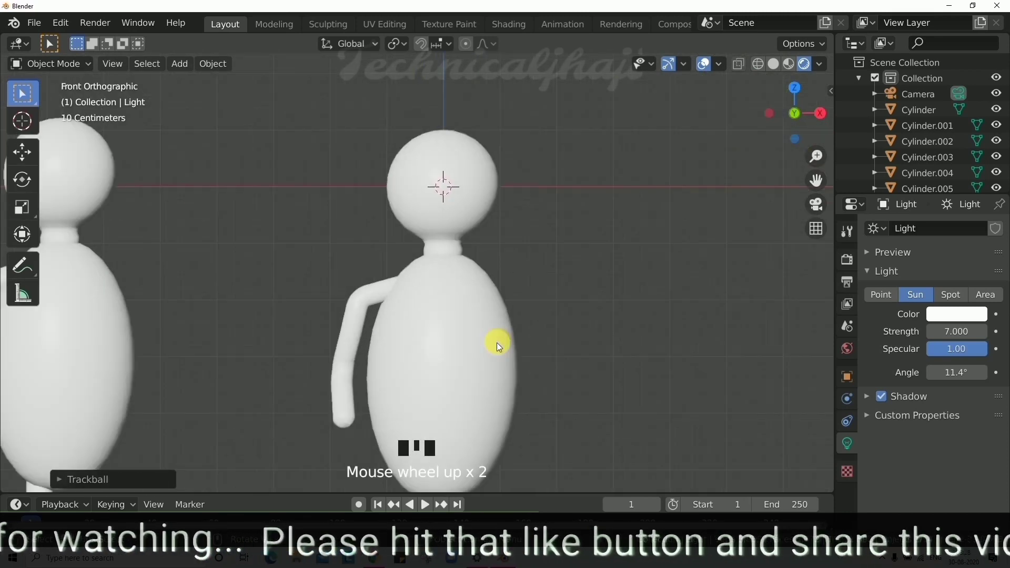
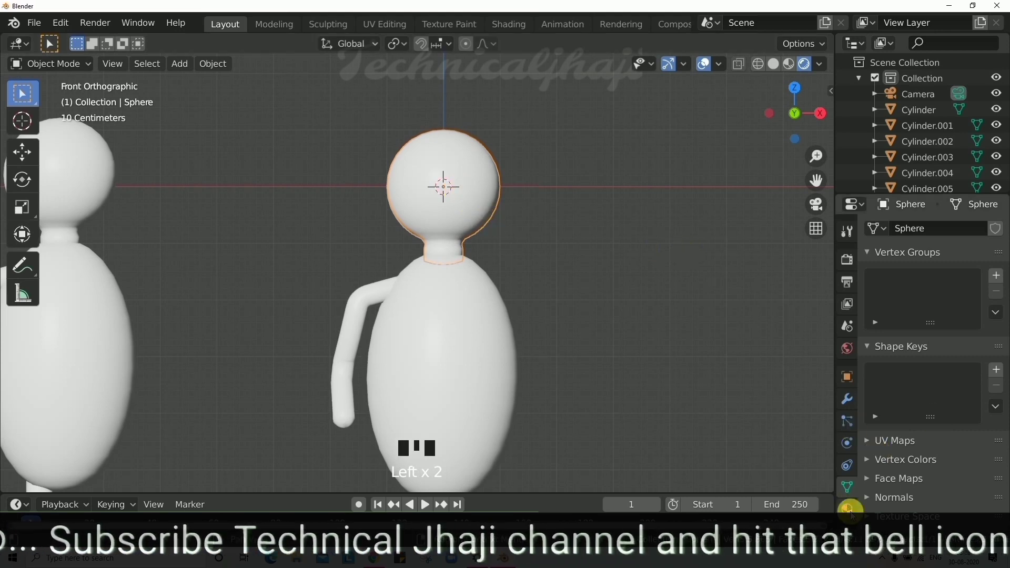
Add a new Diffuse material to the head sphere and colour it orange
{"action": "left_click_drag", "start_coordinate": [857, 509], "coordinate": [564, 325]}
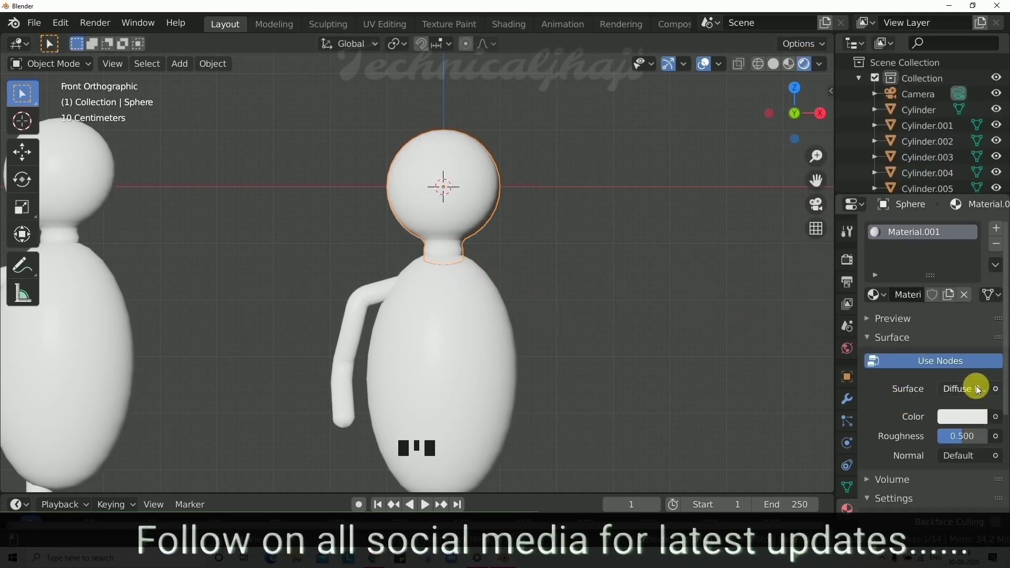
{"action": "left_click", "coordinate": [979, 417]}
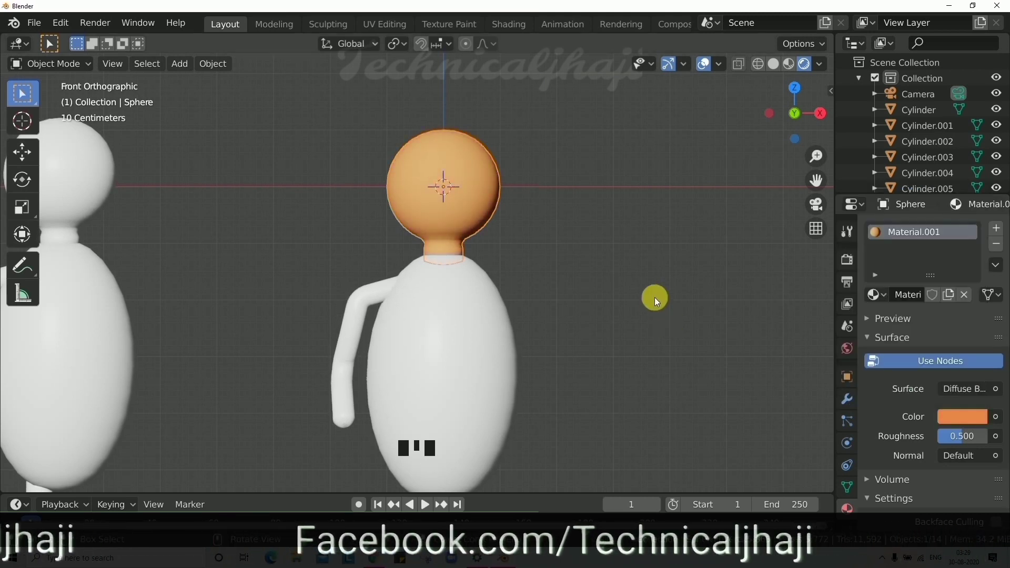
{"action": "scroll", "scroll_direction": "down", "scroll_amount": 3}
{"action": "scroll", "scroll_direction": "up", "scroll_amount": 3}
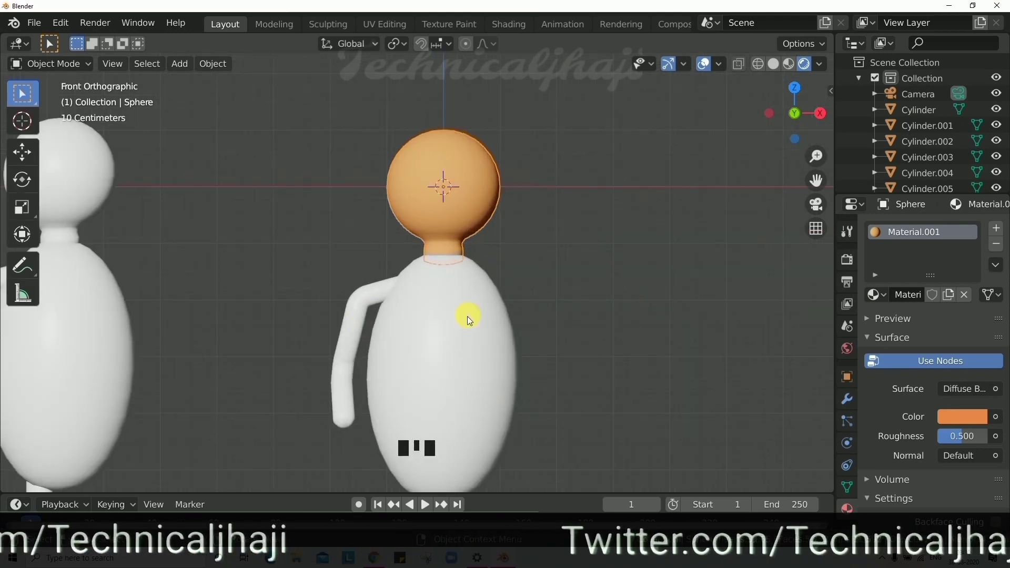
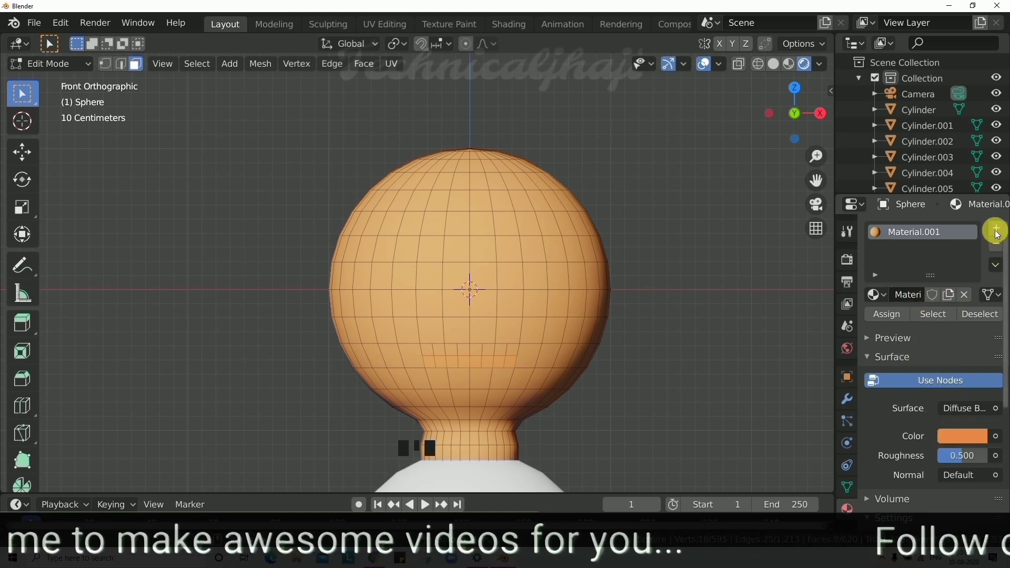
Add a second material slot, Material.002, with a Diffuse shader and open its colour picker for black
{"action": "left_click_drag", "start_coordinate": [997, 232], "coordinate": [967, 367]}
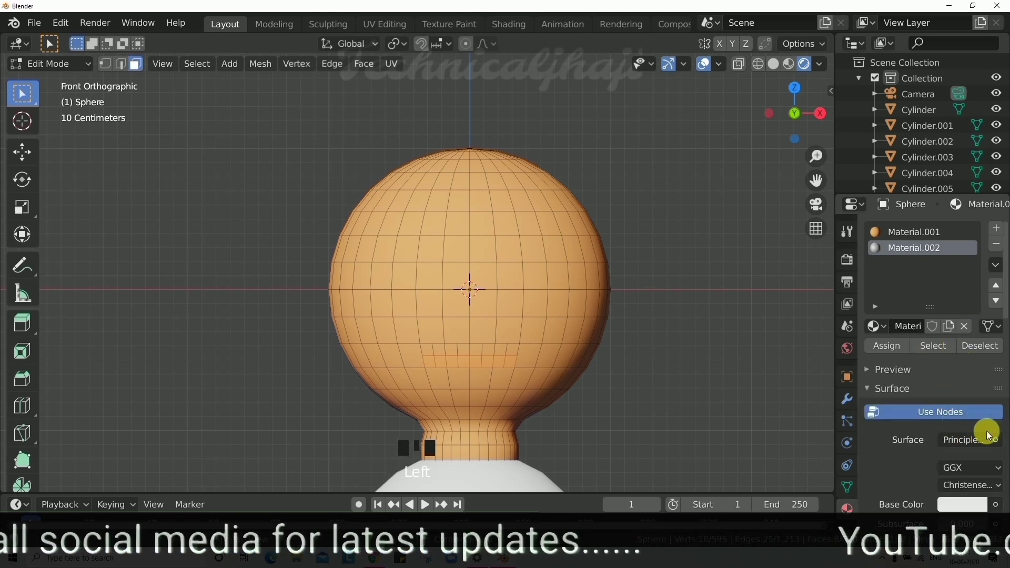
{"action": "left_click_drag", "start_coordinate": [985, 446], "coordinate": [948, 468]}
{"action": "left_click", "coordinate": [952, 469]}
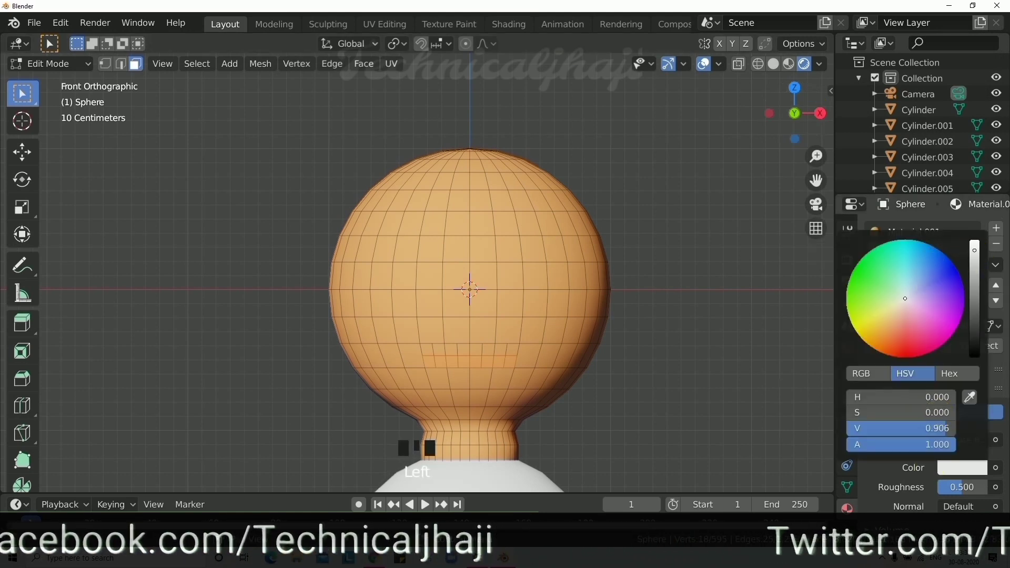
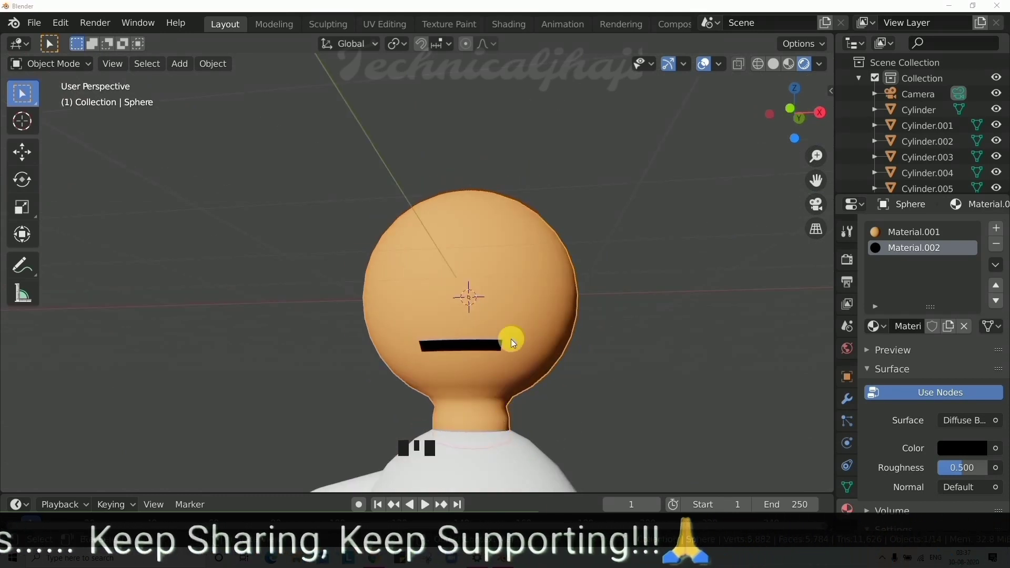
Add a small UV sphere and move it against the head from the side view
{"action": "left_click_drag", "start_coordinate": [468, 300], "coordinate": [503, 324]}
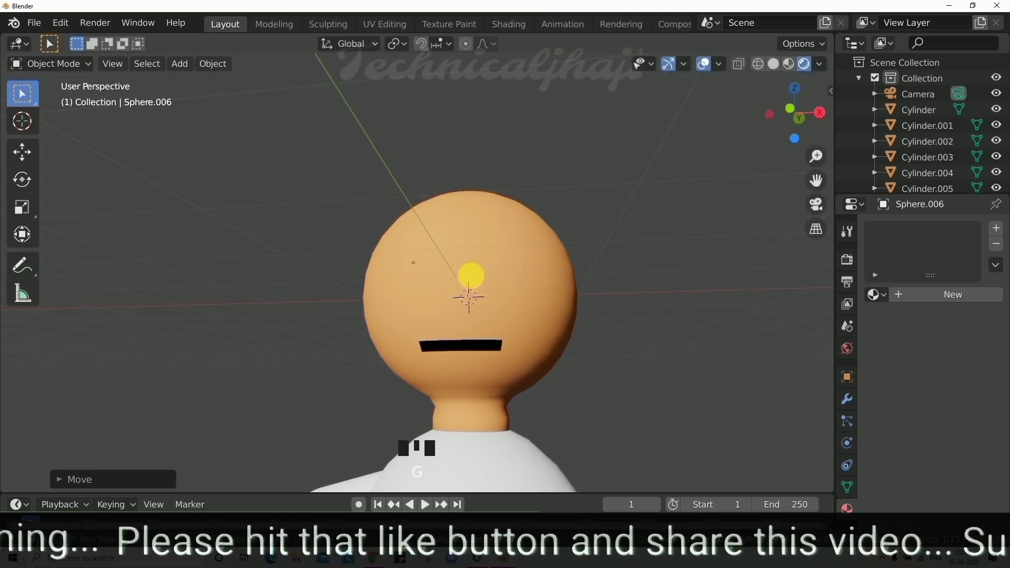
{"action": "key", "text": "KP_3"}
{"action": "key", "text": "g"}
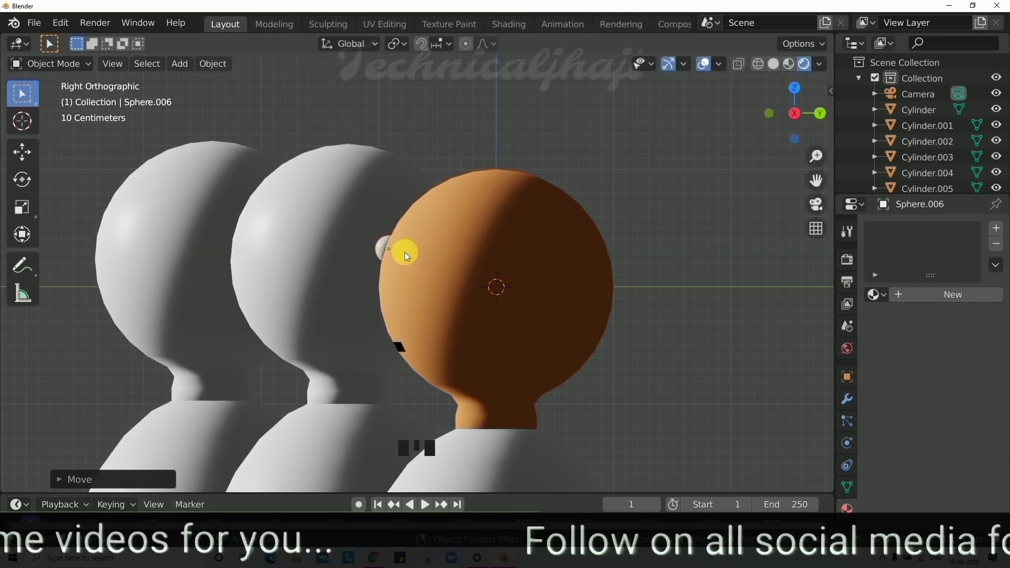
{"action": "left_click_drag", "start_coordinate": [450, 298], "coordinate": [446, 288]}
{"action": "scroll", "scroll_direction": "up", "scroll_amount": 3}
{"action": "left_click_drag", "start_coordinate": [388, 234], "coordinate": [432, 302]}
{"action": "scroll", "scroll_direction": "up", "scroll_amount": 3}
Flatten the eye sphere along its depth and set it on the upper left of the face
{"action": "key", "text": "s"}
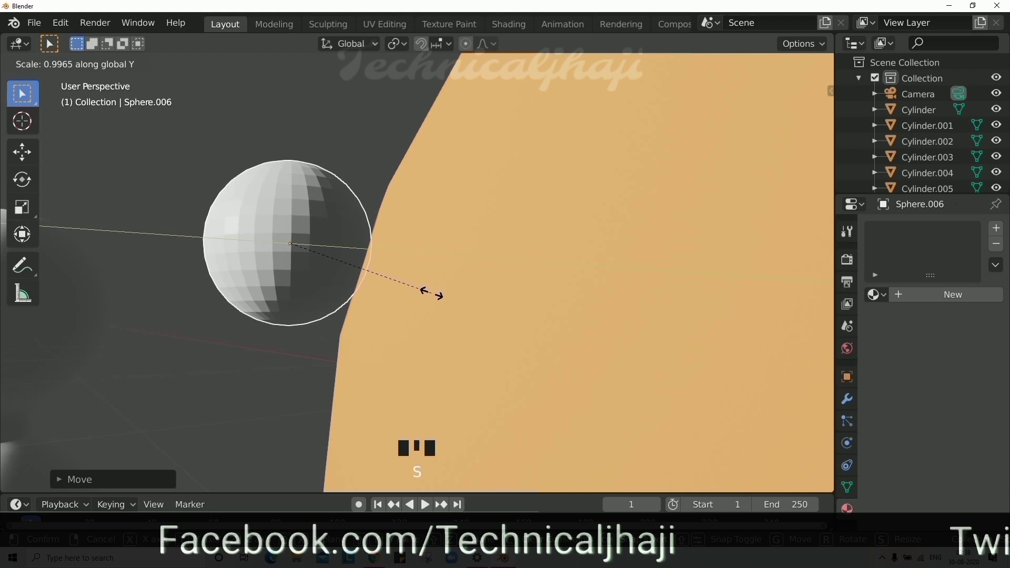
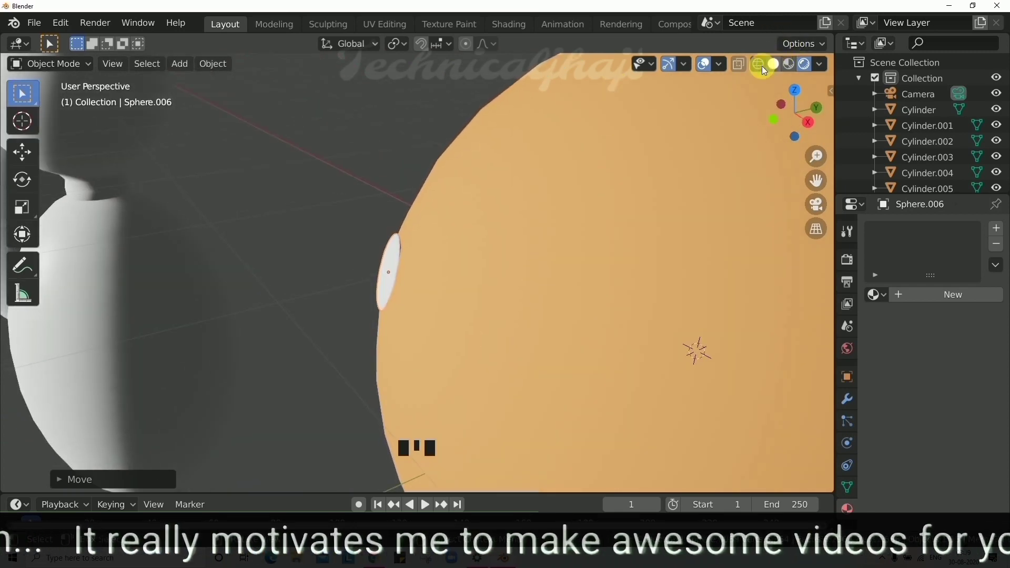
{"action": "left_click_drag", "start_coordinate": [447, 266], "coordinate": [444, 282]}
{"action": "left_click_drag", "start_coordinate": [471, 282], "coordinate": [467, 264]}
{"action": "key", "text": "g"}
{"action": "left_click_drag", "start_coordinate": [498, 304], "coordinate": [641, 163]}
{"action": "scroll", "scroll_direction": "down", "scroll_amount": 3}
{"action": "key", "text": "KP_1"}
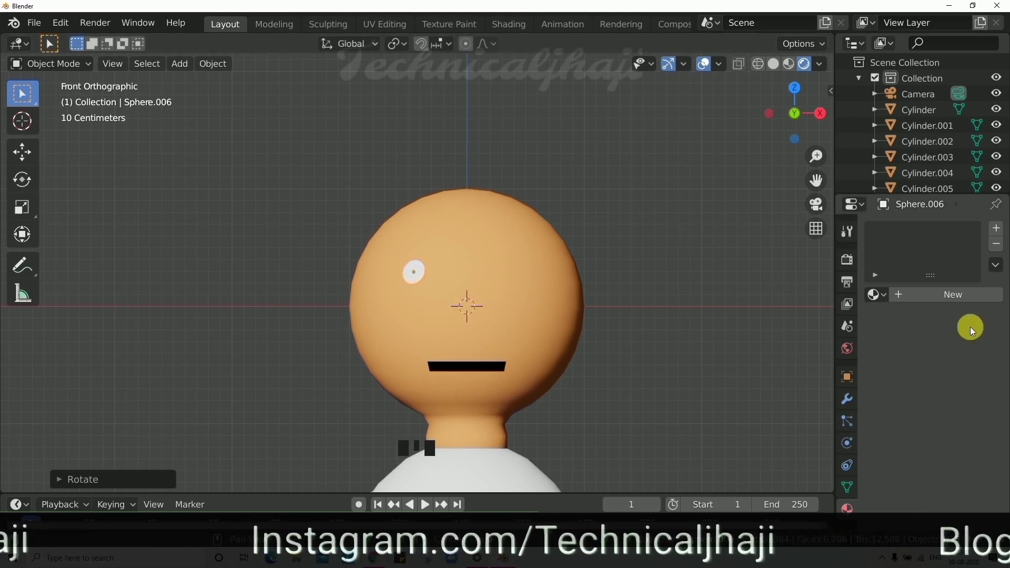
Give the eye sphere a new black Diffuse BSDF material
{"action": "left_click_drag", "start_coordinate": [972, 297], "coordinate": [897, 219]}
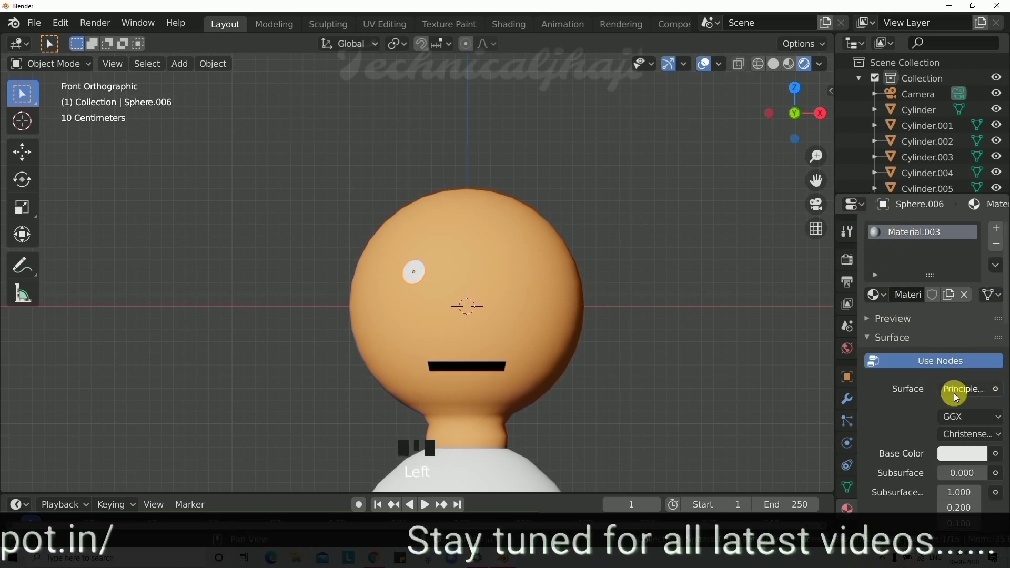
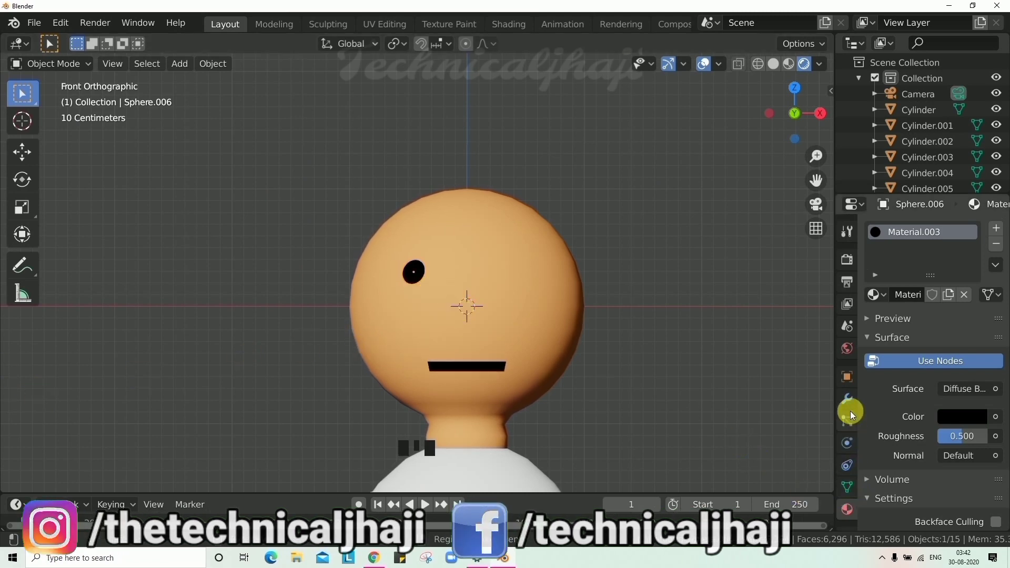
{"action": "left_click", "coordinate": [854, 399]}
Add a Mirror modifier using the head sphere as mirror object and apply it for two eyes
{"action": "left_click_drag", "start_coordinate": [936, 235], "coordinate": [697, 385]}
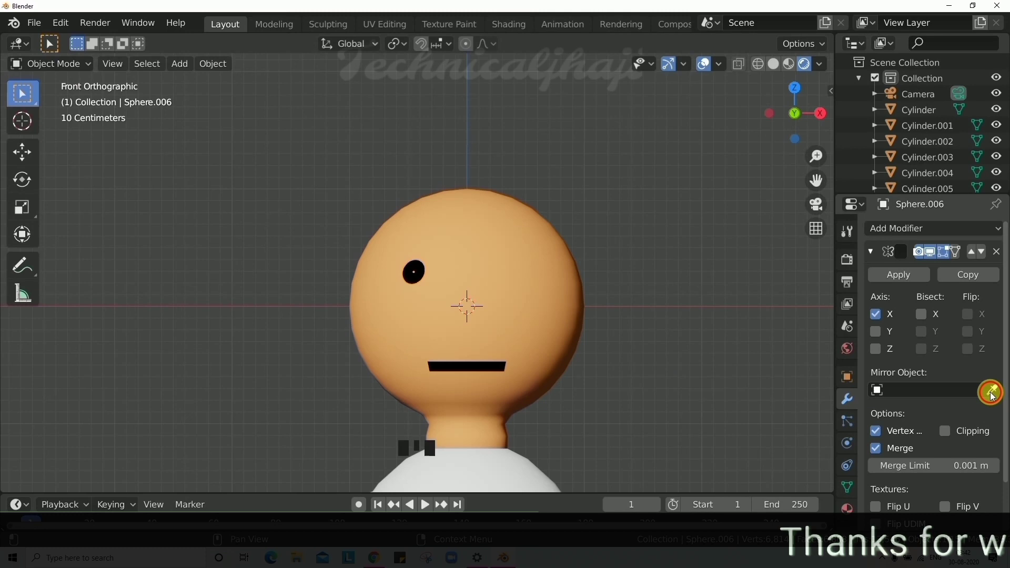
{"action": "left_click", "coordinate": [994, 394]}
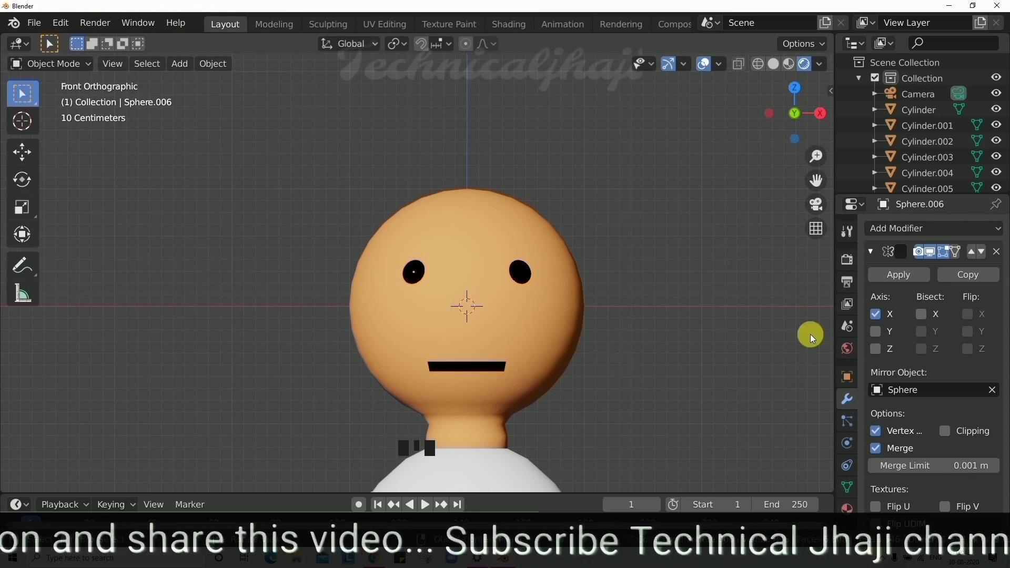
{"action": "left_click_drag", "start_coordinate": [910, 282], "coordinate": [485, 352]}
{"action": "left_click_drag", "start_coordinate": [485, 352], "coordinate": [392, 252]}
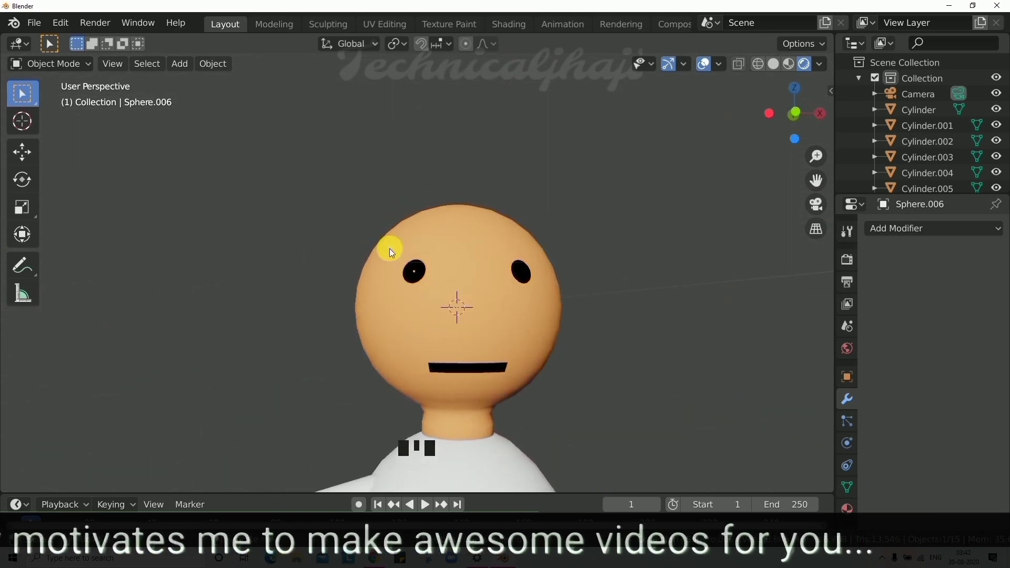
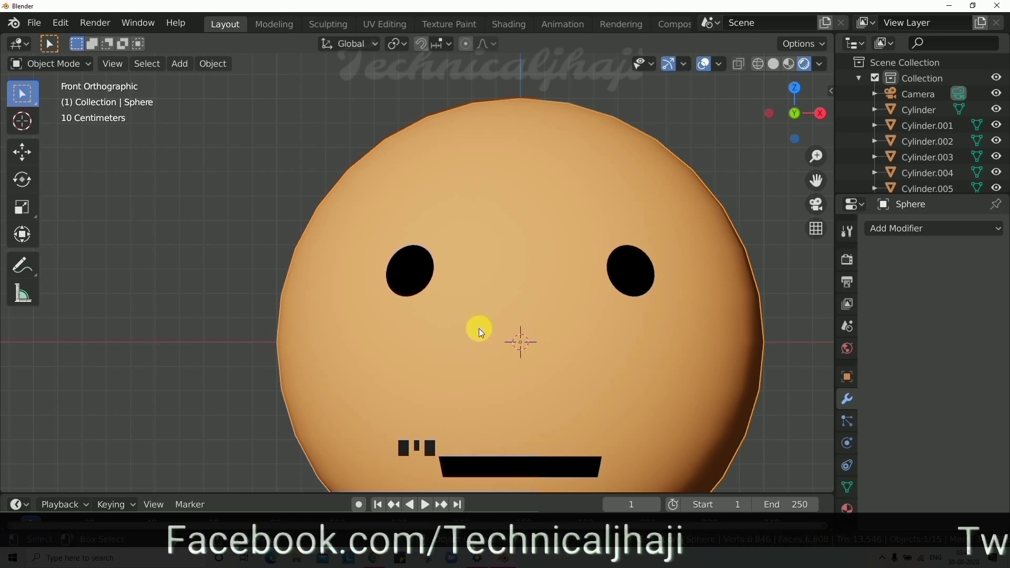
In Edit Mode assign Material.002 to the eyebrow and nose faces, then return to Object Mode
{"action": "key", "text": "Tab"}
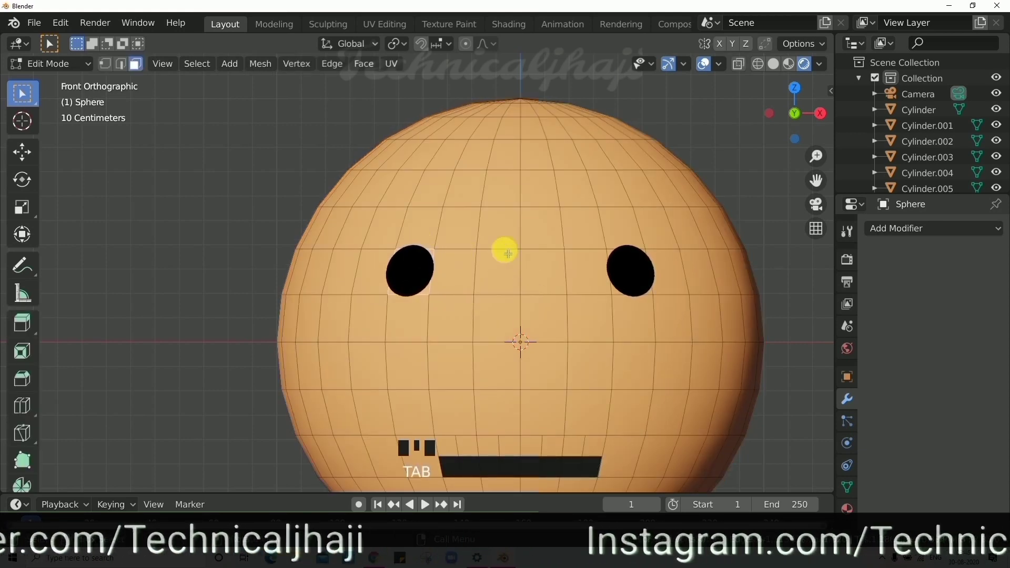
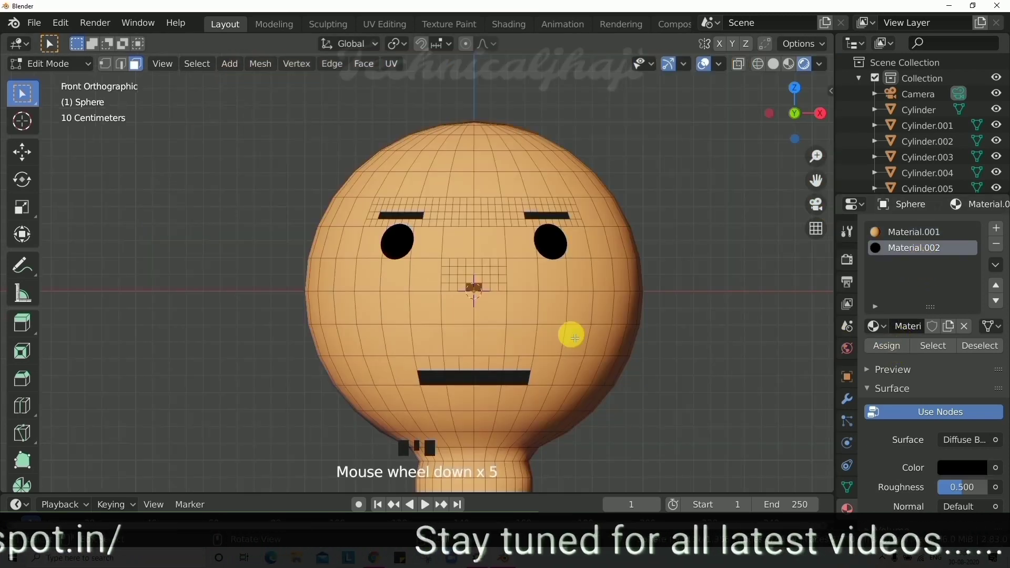
{"action": "key", "text": "Tab"}
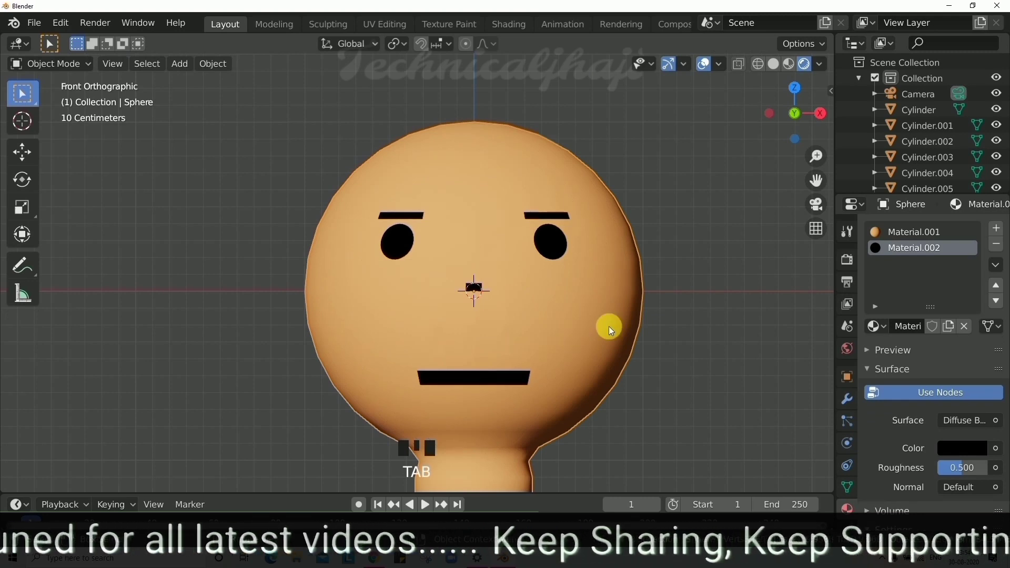
Bring the figure's body into view and select the body sphere
{"action": "scroll", "scroll_direction": "down", "scroll_amount": 3}
{"action": "scroll", "scroll_direction": "up", "scroll_amount": 3}
{"action": "left_click_drag", "start_coordinate": [658, 319], "coordinate": [637, 325]}
{"action": "scroll", "scroll_direction": "down", "scroll_amount": 3}
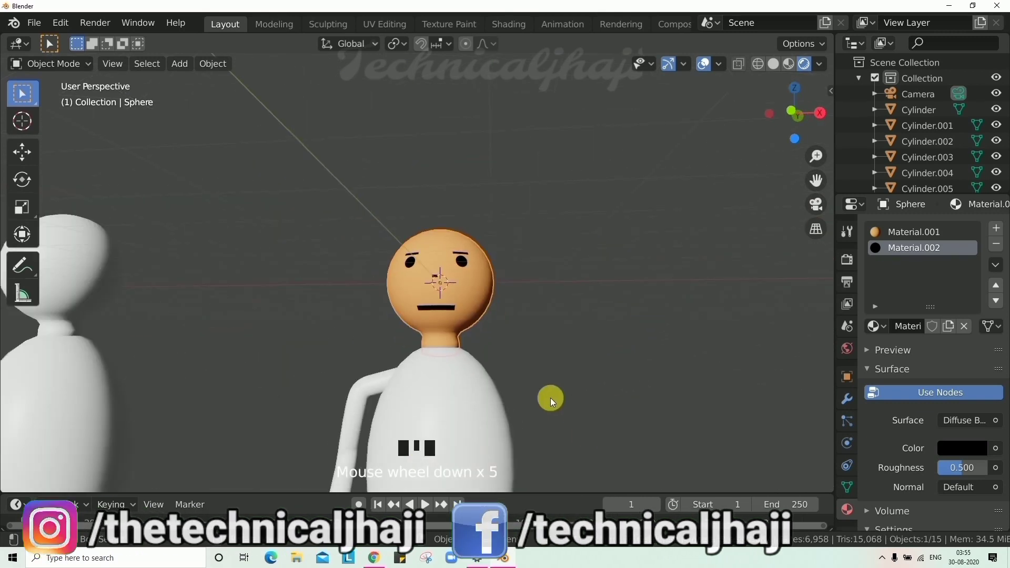
{"action": "left_click_drag", "start_coordinate": [544, 399], "coordinate": [528, 405]}
{"action": "scroll", "scroll_direction": "up", "scroll_amount": 3}
{"action": "left_click_drag", "start_coordinate": [427, 325], "coordinate": [533, 352]}
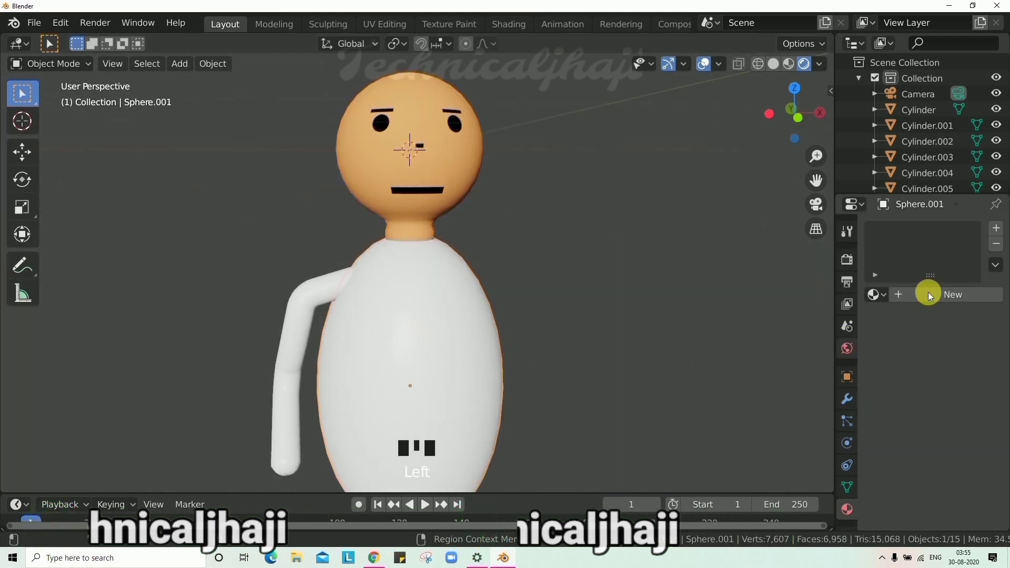
Add a new material, Material.004, to the body with a red base colour
{"action": "left_click_drag", "start_coordinate": [948, 301], "coordinate": [955, 342]}
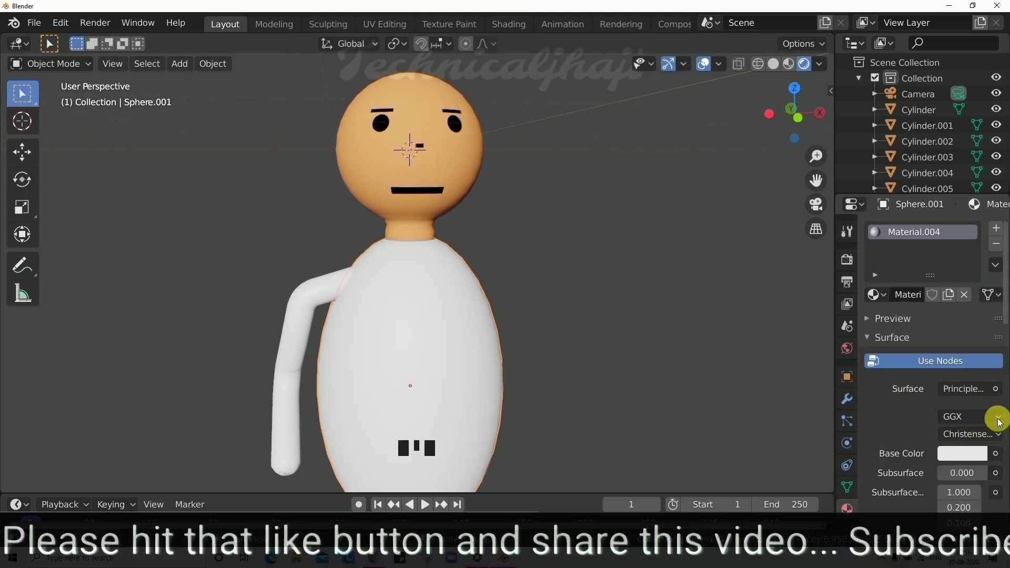
{"action": "left_click", "coordinate": [971, 457]}
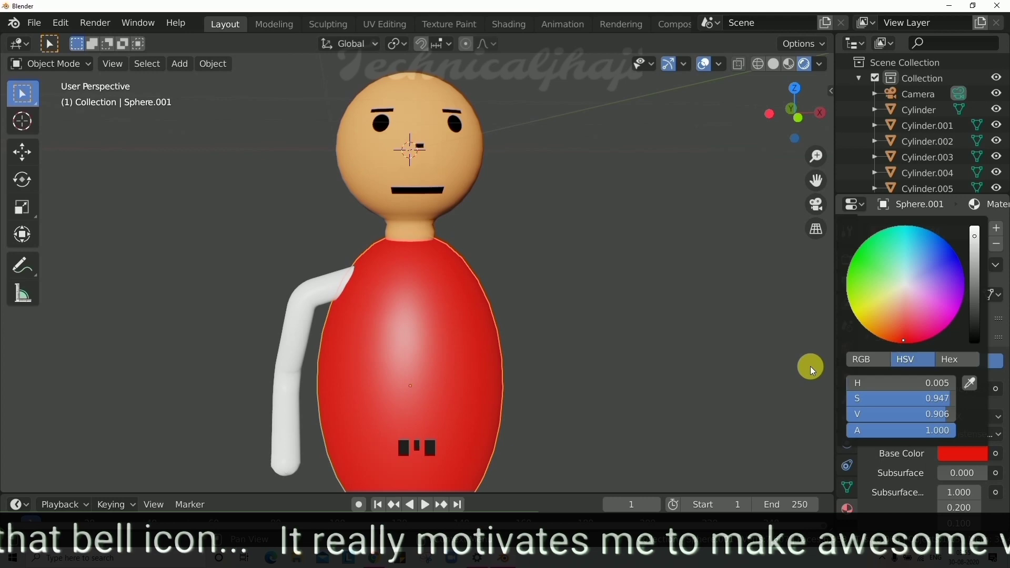
{"action": "left_click_drag", "start_coordinate": [572, 359], "coordinate": [527, 325]}
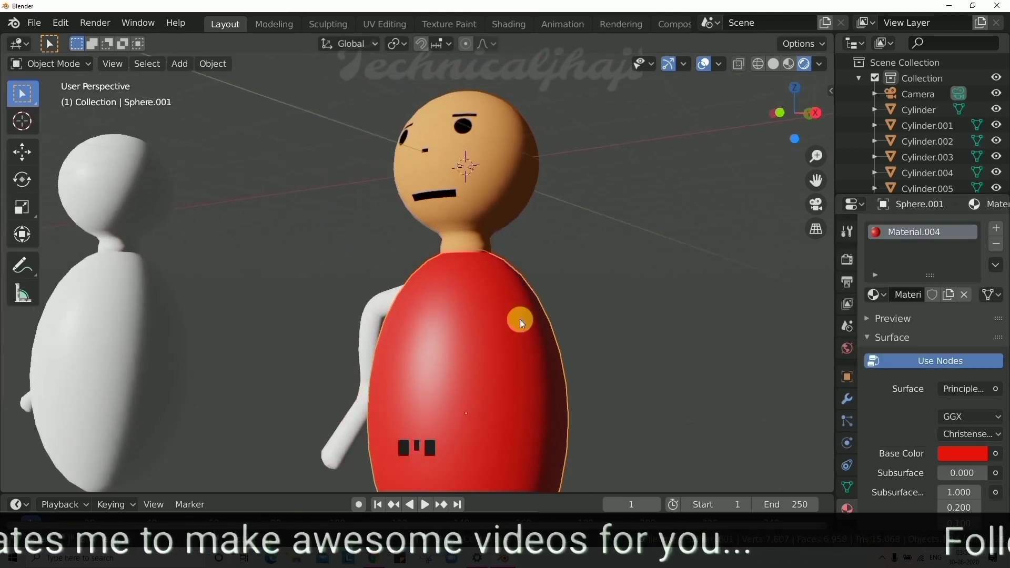
In wireframe view, scale up the arm cylinder's upper section so it reaches into the body, then return to Object Mode
{"action": "scroll", "scroll_direction": "up", "scroll_amount": 3}
{"action": "scroll", "scroll_direction": "down", "scroll_amount": 3}
{"action": "left_click_drag", "start_coordinate": [502, 387], "coordinate": [474, 372]}
{"action": "scroll", "scroll_direction": "up", "scroll_amount": 3}
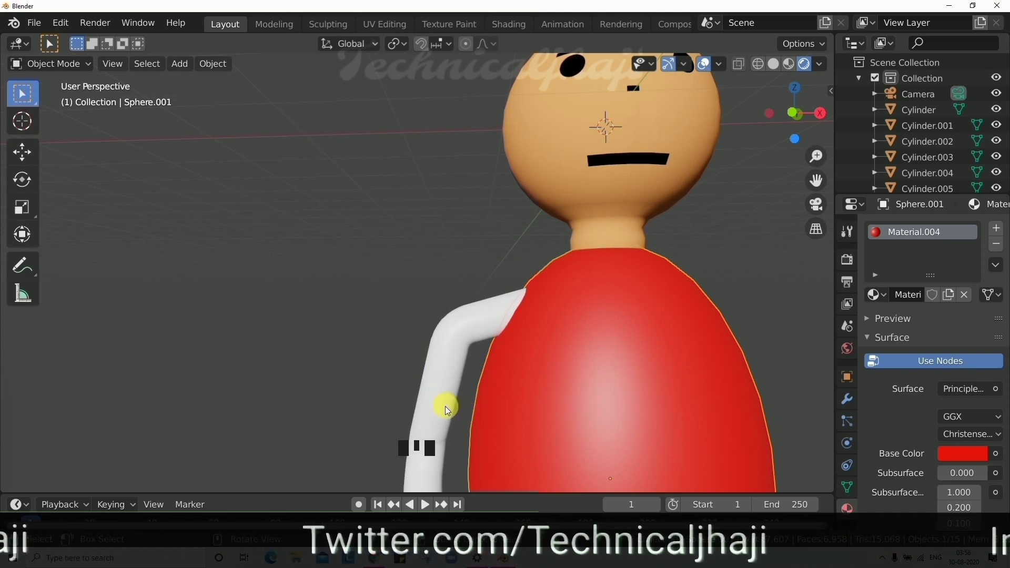
{"action": "scroll", "scroll_direction": "down", "scroll_amount": 3}
{"action": "scroll", "scroll_direction": "up", "scroll_amount": 3}
{"action": "scroll", "scroll_direction": "down", "scroll_amount": 3}
{"action": "scroll", "scroll_direction": "up", "scroll_amount": 3}
{"action": "left_click", "coordinate": [441, 365]}
{"action": "left_click", "coordinate": [759, 66]}
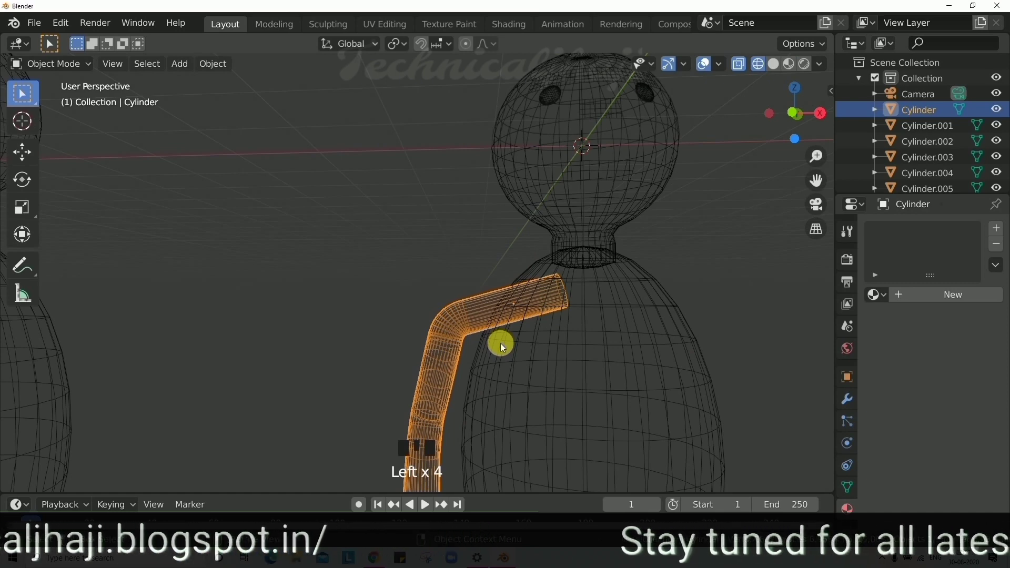
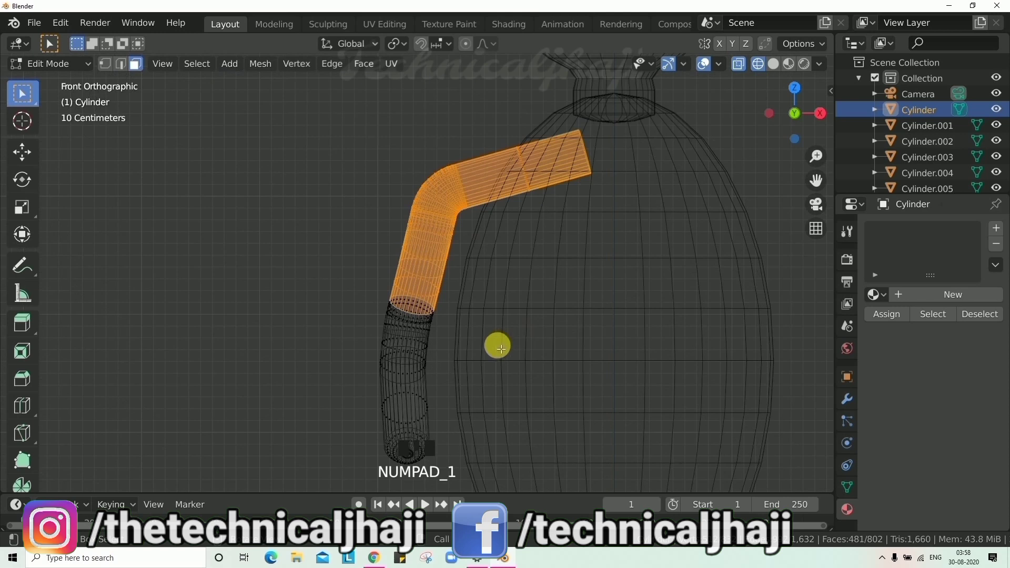
{"action": "key", "text": "s"}
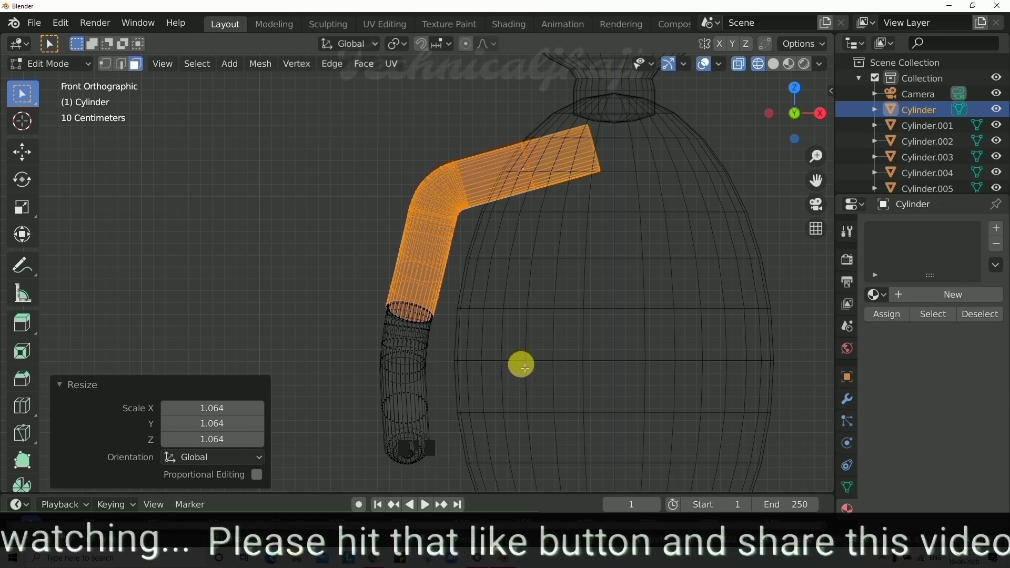
{"action": "key", "text": "Tab"}
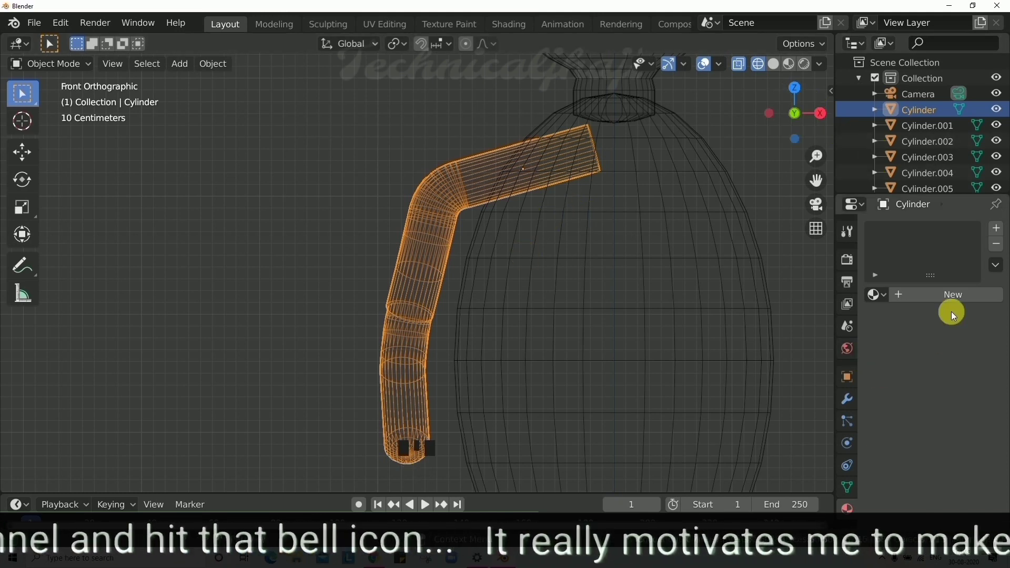
Create a new material on the arm with a skin-toned orange Base Color, shown in Material Preview
{"action": "left_click_drag", "start_coordinate": [951, 299], "coordinate": [897, 358]}
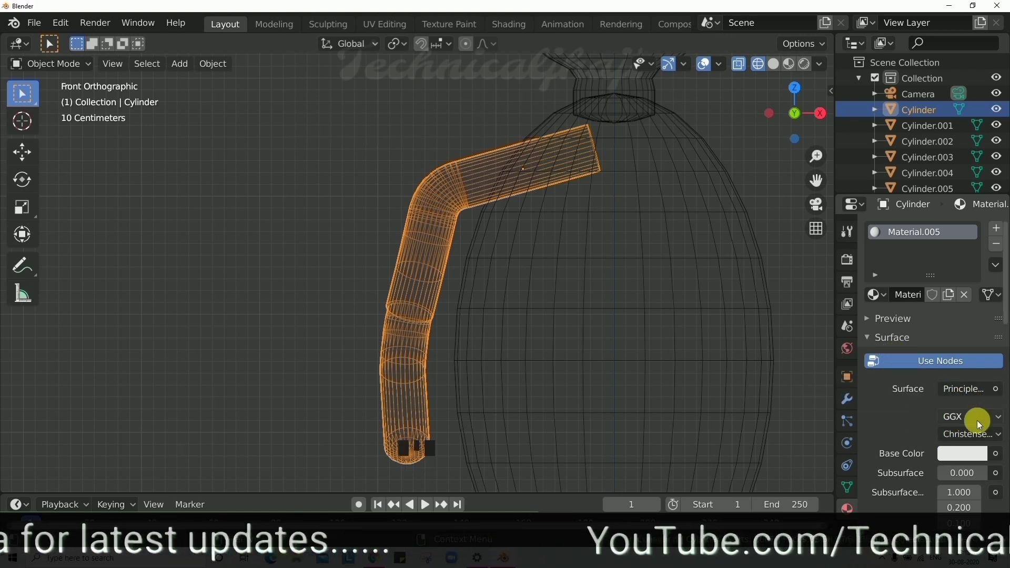
{"action": "scroll", "scroll_direction": "down", "scroll_amount": 3}
{"action": "left_click", "coordinate": [807, 70]}
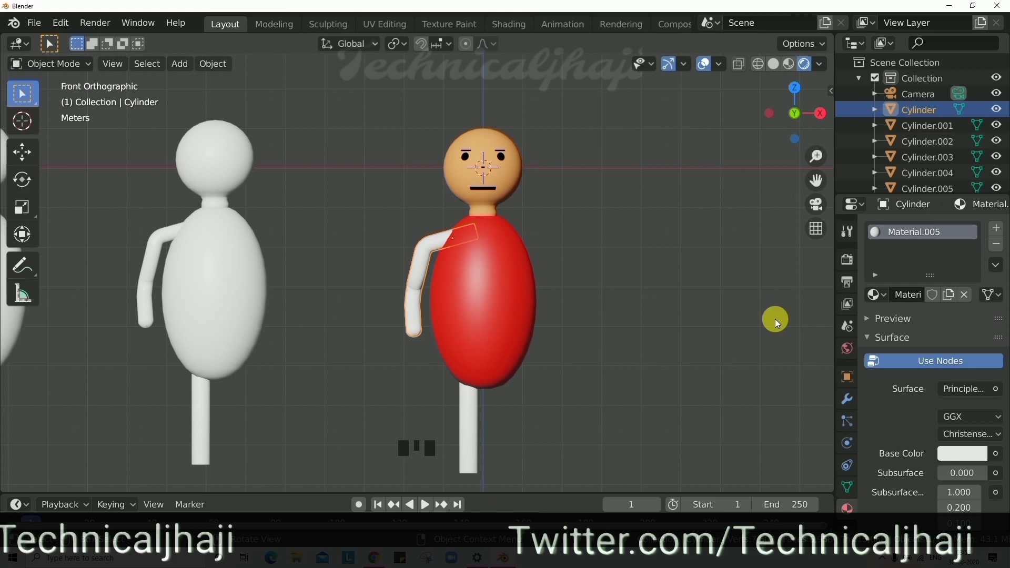
{"action": "left_click", "coordinate": [967, 460]}
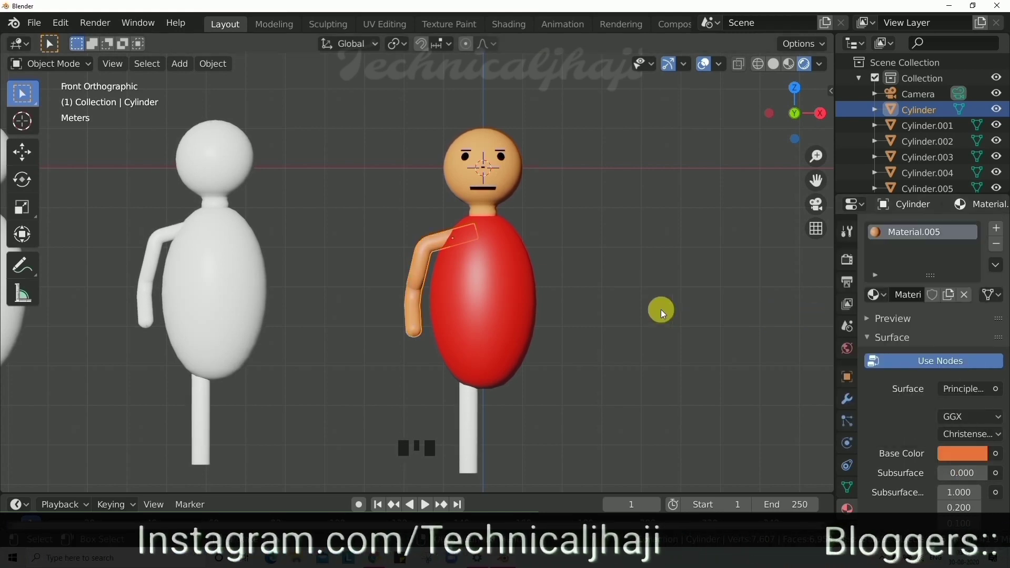
{"action": "left_click_drag", "start_coordinate": [670, 320], "coordinate": [701, 321]}
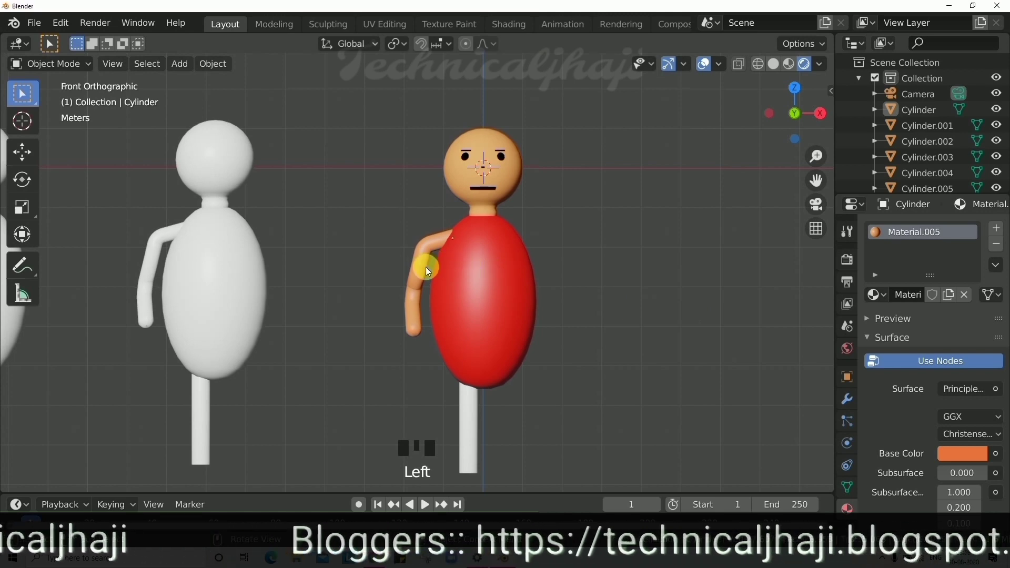
Assign a second red material to the arm's upper faces, forming a sleeve above the orange forearm
{"action": "left_click", "coordinate": [424, 272]}
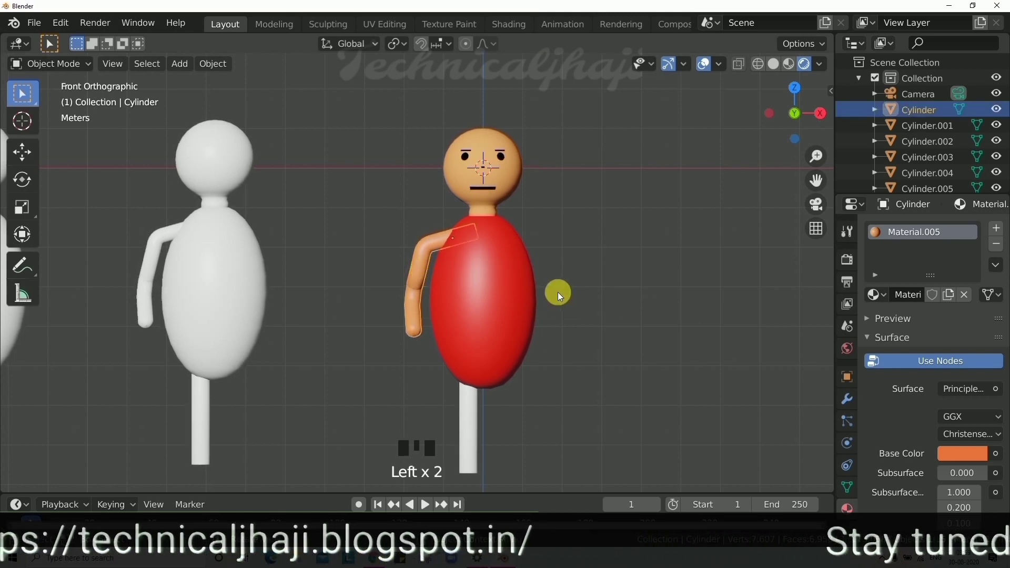
{"action": "key", "text": "Tab"}
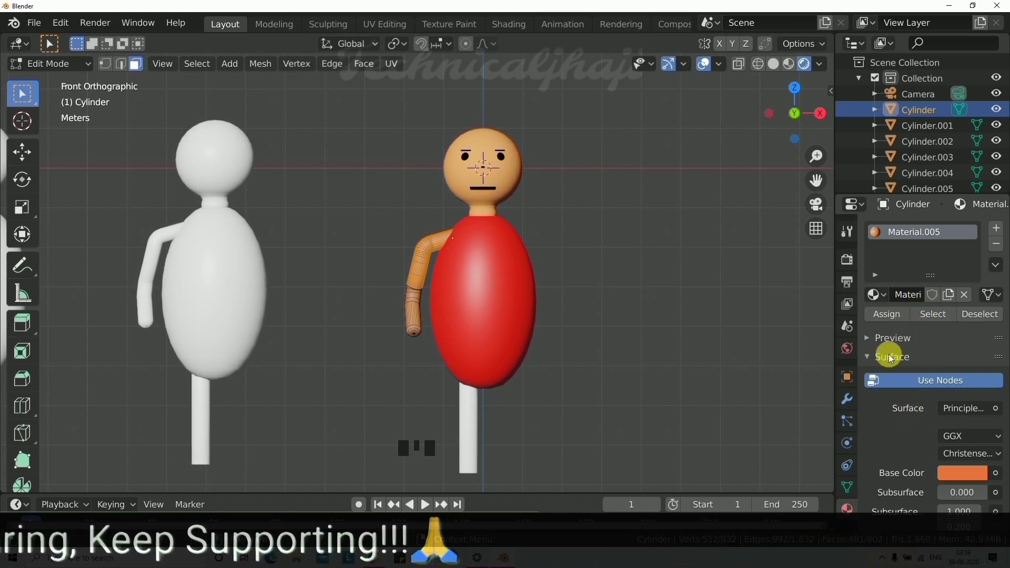
{"action": "left_click_drag", "start_coordinate": [1000, 230], "coordinate": [971, 515]}
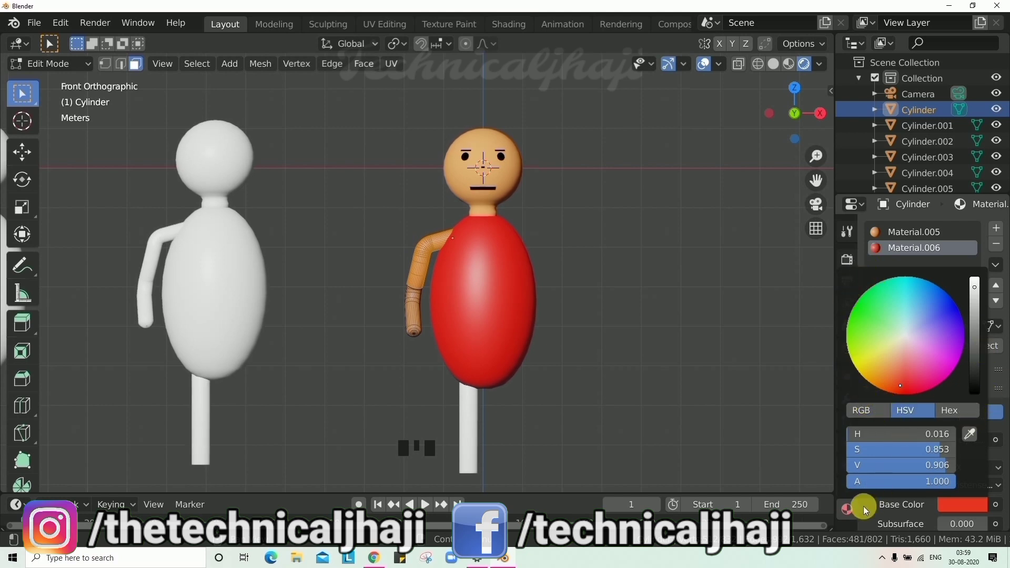
{"action": "left_click_drag", "start_coordinate": [883, 350], "coordinate": [707, 358]}
{"action": "key", "text": "Tab"}
Orbit around the figure to check the sleeve and select the red body sphere
{"action": "left_click_drag", "start_coordinate": [591, 338], "coordinate": [620, 299]}
{"action": "left_click_drag", "start_coordinate": [620, 298], "coordinate": [668, 323]}
{"action": "left_click_drag", "start_coordinate": [641, 318], "coordinate": [413, 312]}
{"action": "left_click_drag", "start_coordinate": [599, 316], "coordinate": [415, 239]}
{"action": "left_click_drag", "start_coordinate": [470, 250], "coordinate": [414, 237]}
{"action": "left_click", "coordinate": [413, 237]}
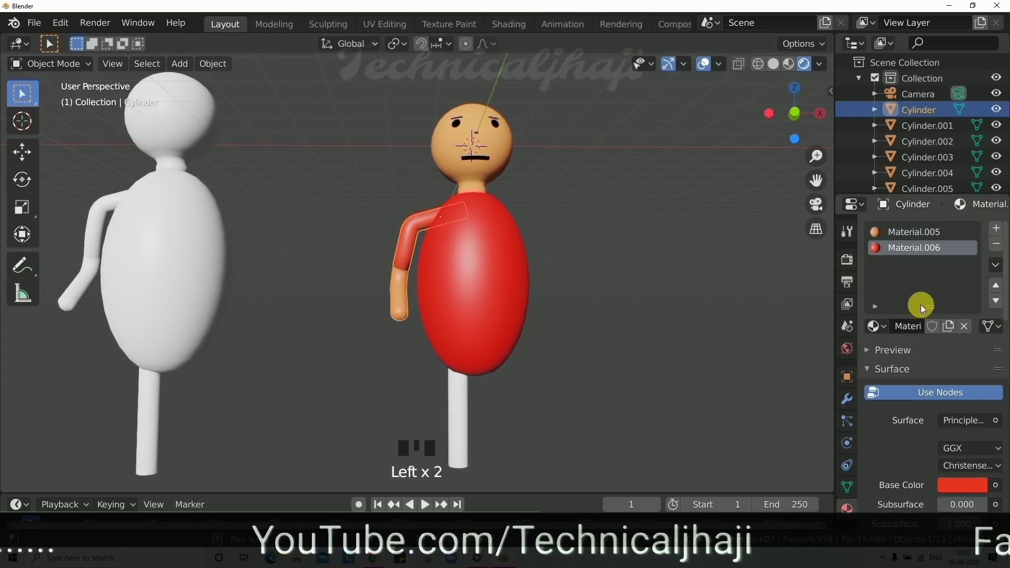
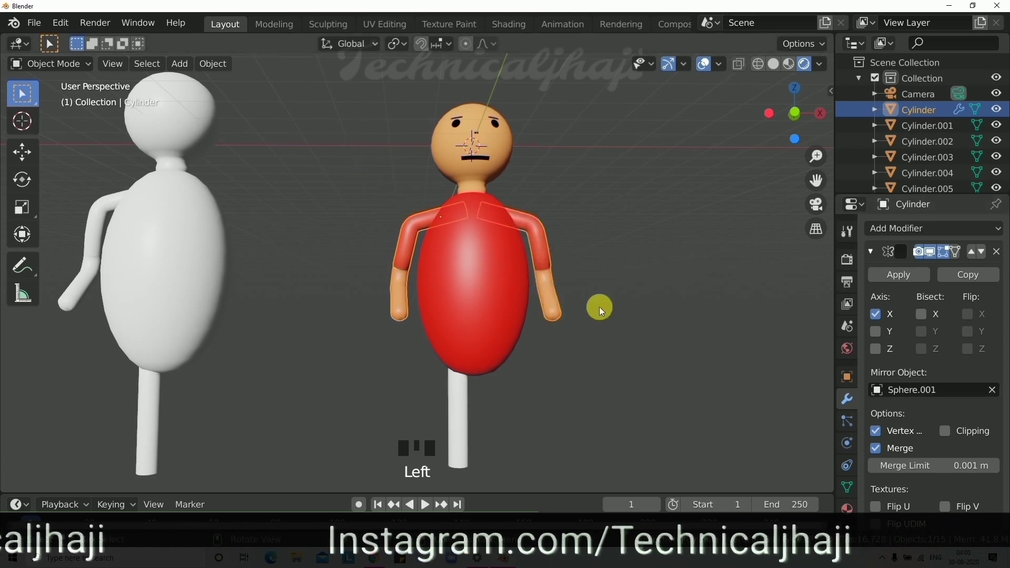
Orbit around the red figure to inspect the mirrored arm created via Sphere.001
{"action": "left_click_drag", "start_coordinate": [631, 307], "coordinate": [615, 309]}
{"action": "left_click", "coordinate": [615, 309]}
{"action": "left_click_drag", "start_coordinate": [614, 294], "coordinate": [605, 339]}
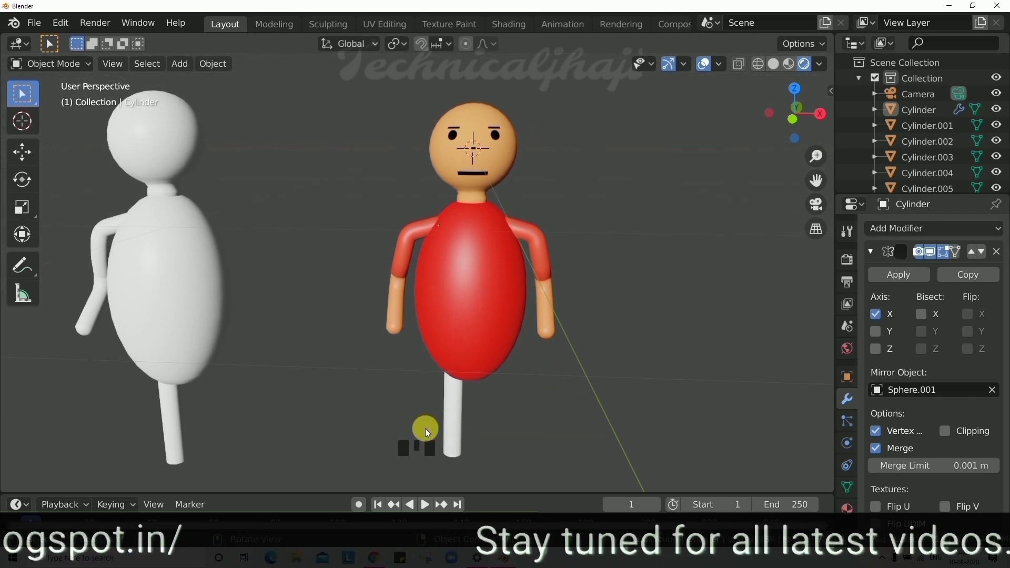
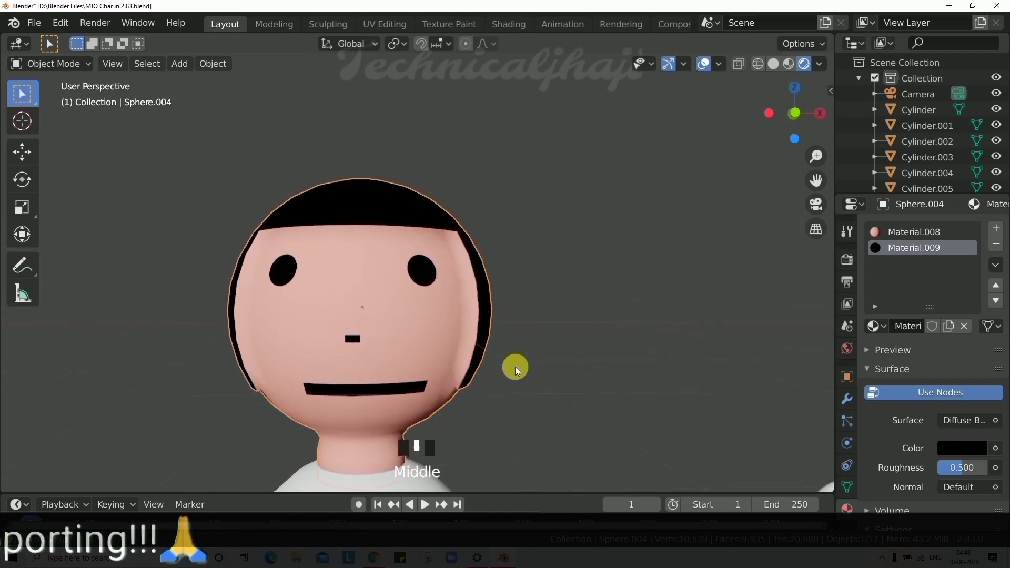
{"action": "left_click_drag", "start_coordinate": [524, 363], "coordinate": [458, 340]}
{"action": "key", "text": "KP_1"}
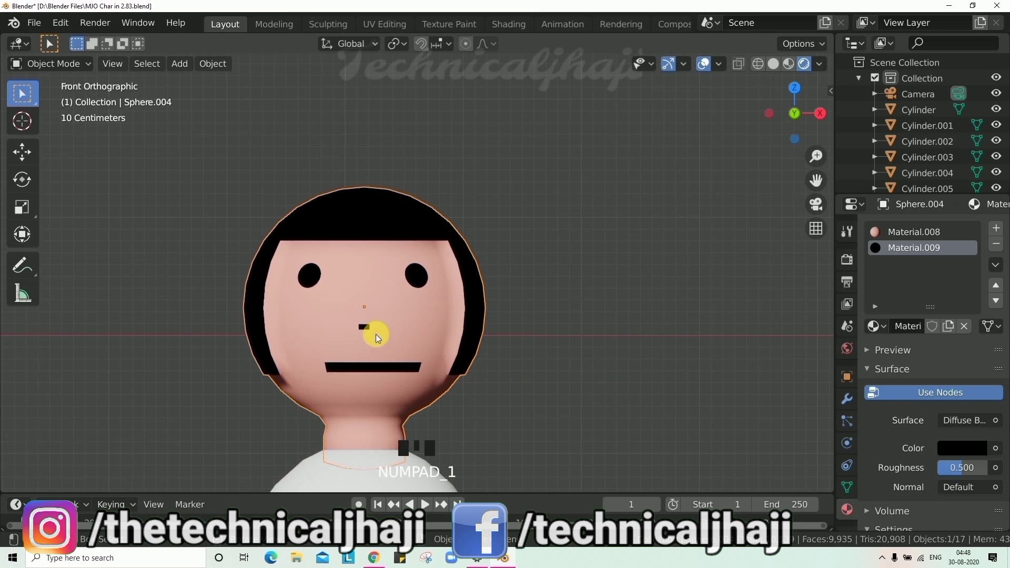
{"action": "scroll", "scroll_direction": "up", "scroll_amount": 3}
{"action": "scroll", "scroll_direction": "down", "scroll_amount": 3}
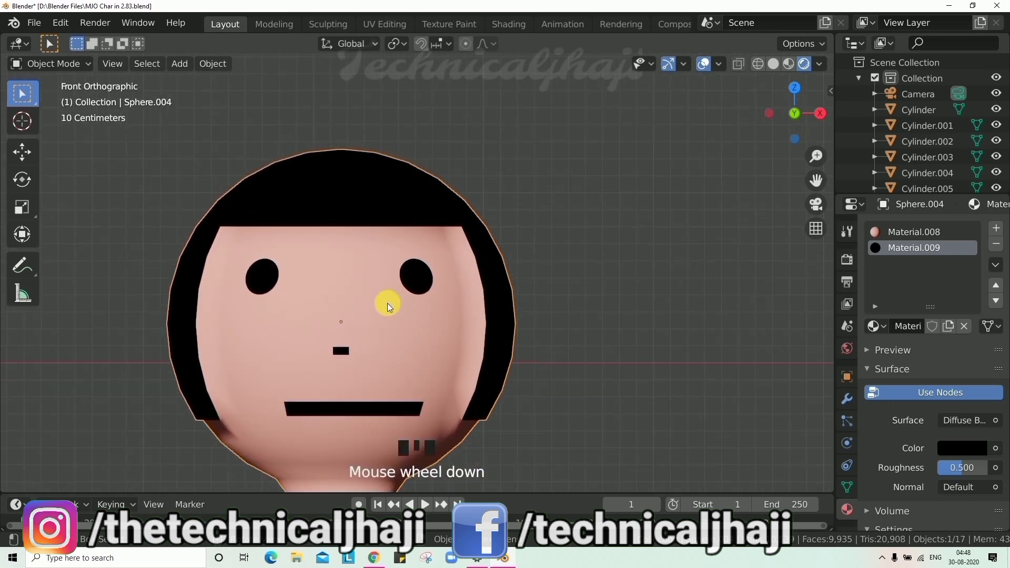
{"action": "scroll", "scroll_direction": "up", "scroll_amount": 3}
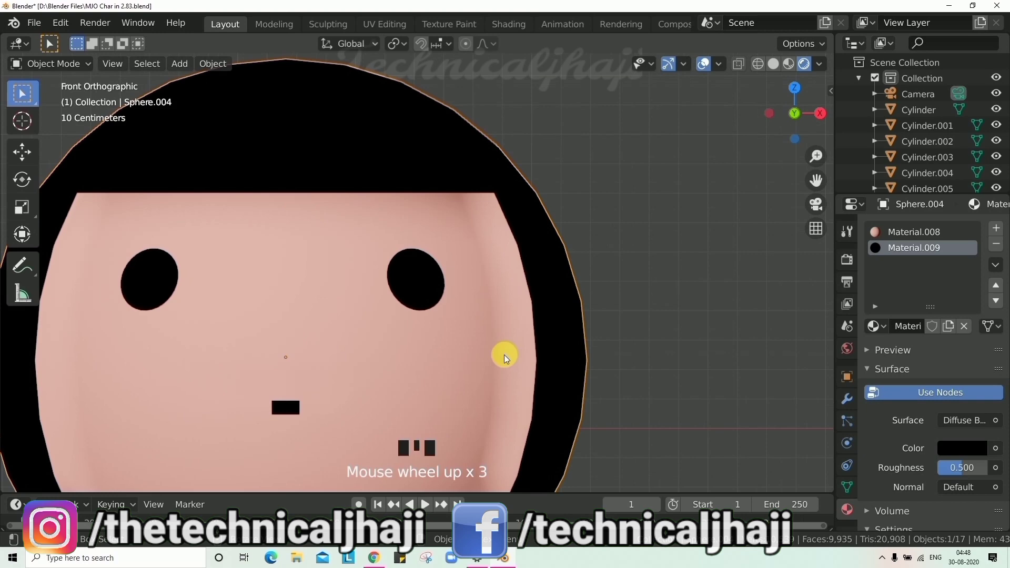
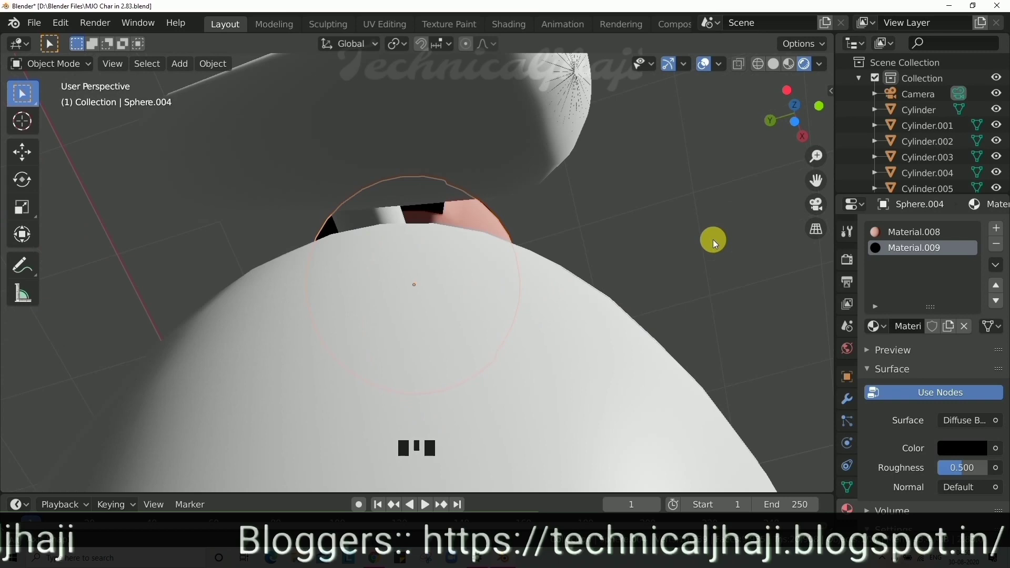
Orbit and zoom around the Sphere.004 head to view its hair and skin from above
{"action": "scroll", "scroll_direction": "up", "scroll_amount": 3}
{"action": "left_click_drag", "start_coordinate": [496, 280], "coordinate": [516, 302]}
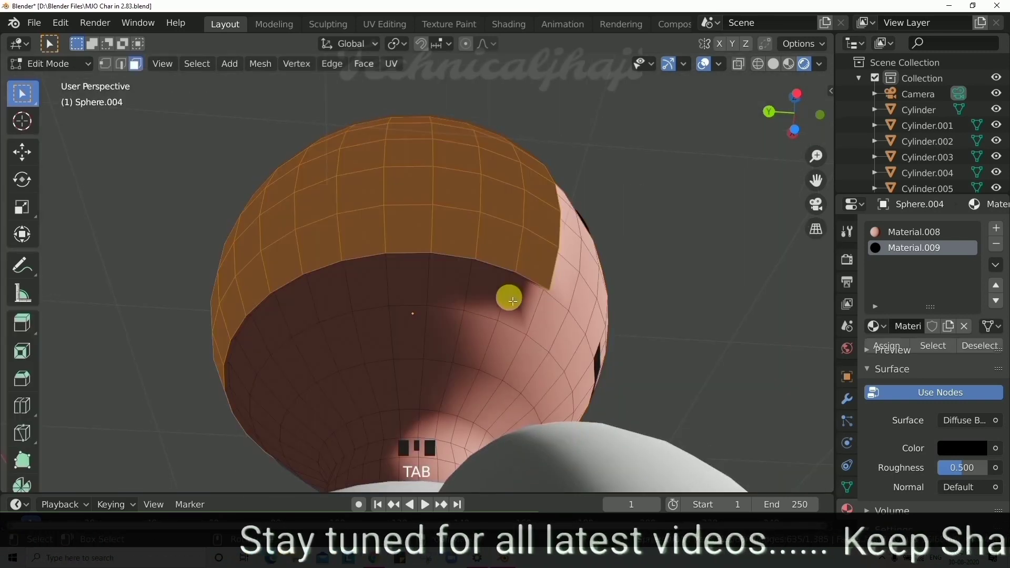
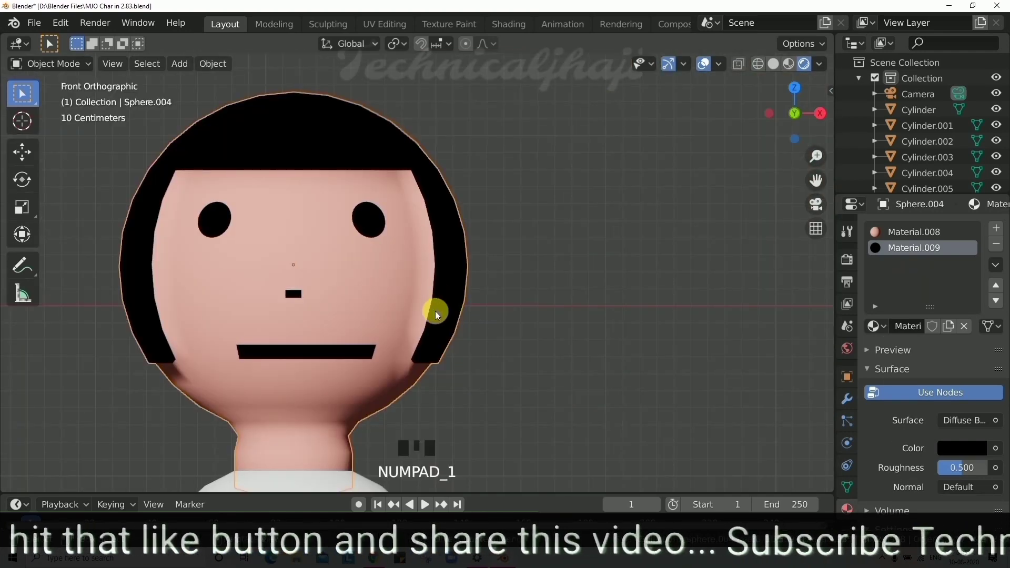
{"action": "scroll", "scroll_direction": "down", "scroll_amount": 3}
{"action": "scroll", "scroll_direction": "up", "scroll_amount": 3}
{"action": "scroll", "scroll_direction": "up", "scroll_amount": 3}
{"action": "scroll", "scroll_direction": "up", "scroll_amount": 3}
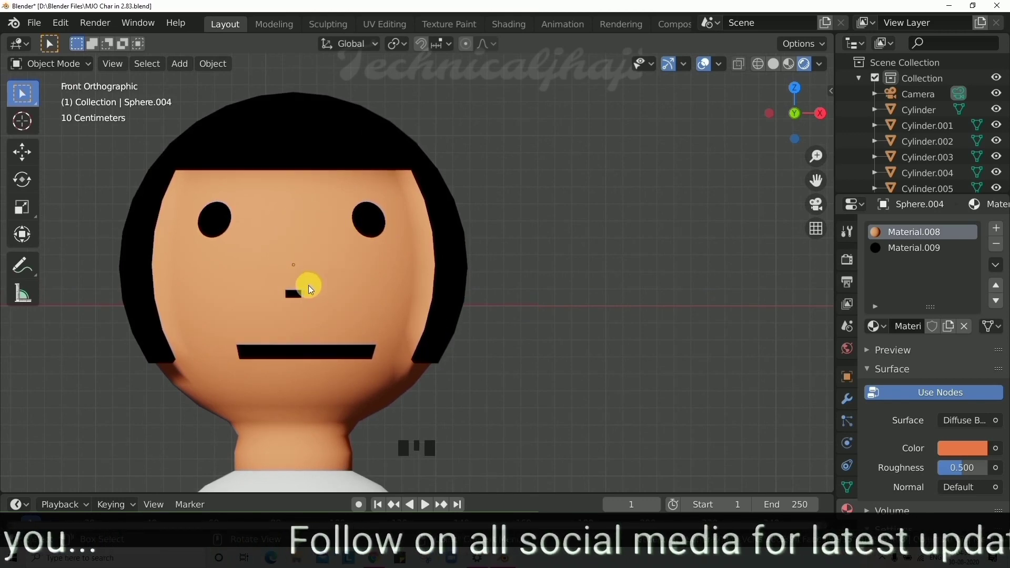
{"action": "left_click_drag", "start_coordinate": [451, 341], "coordinate": [433, 356]}
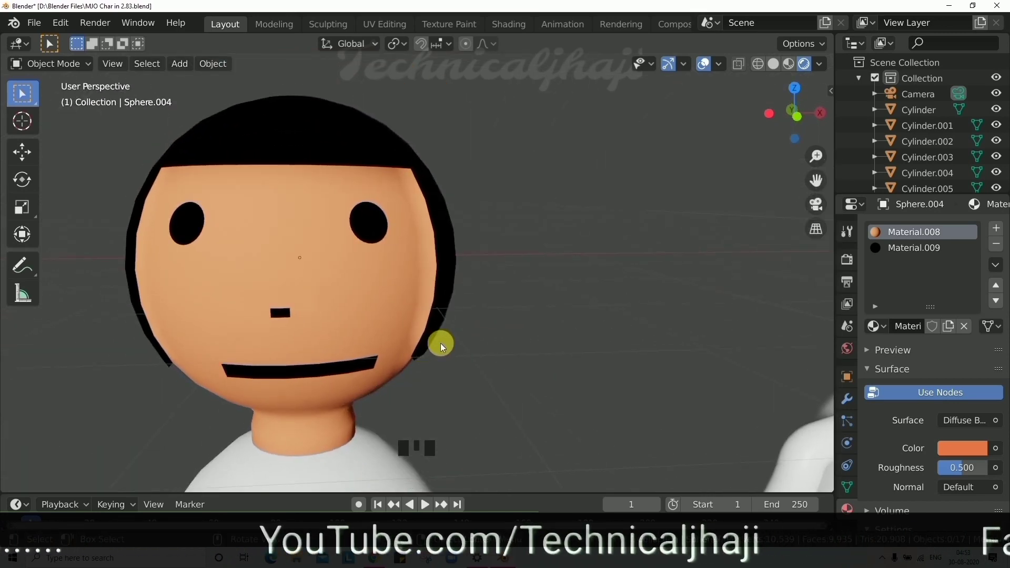
Add a filled circle above the head, flatten it into a brim, lower it onto the hair and extrude it
{"action": "left_click", "coordinate": [445, 339]}
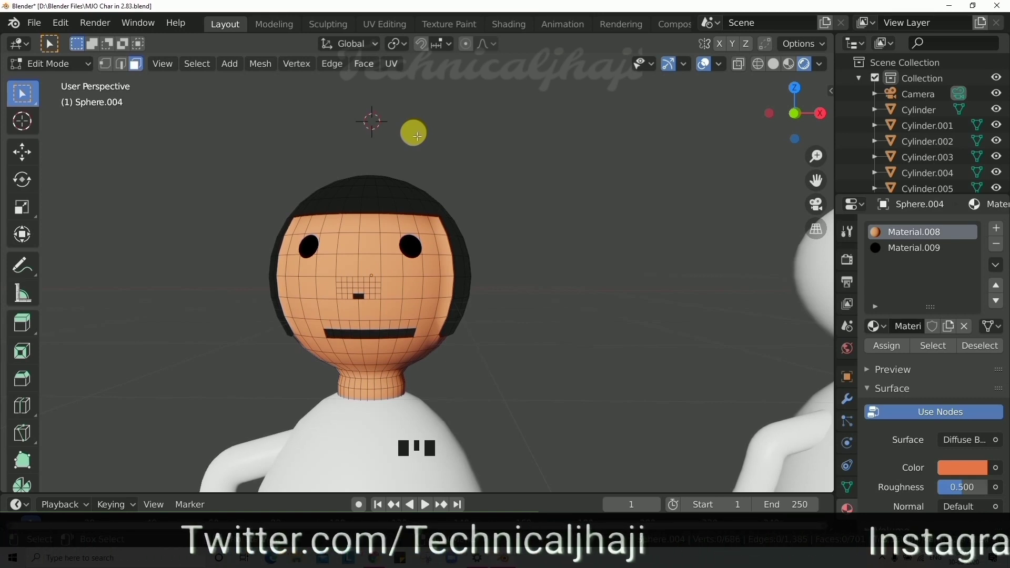
{"action": "key", "text": "shift+a"}
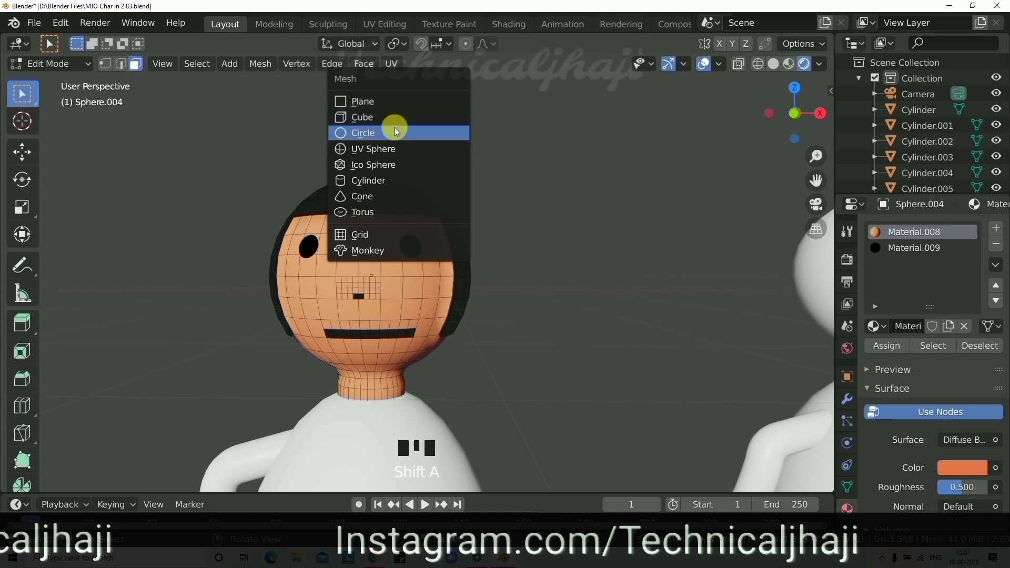
{"action": "key", "text": "f"}
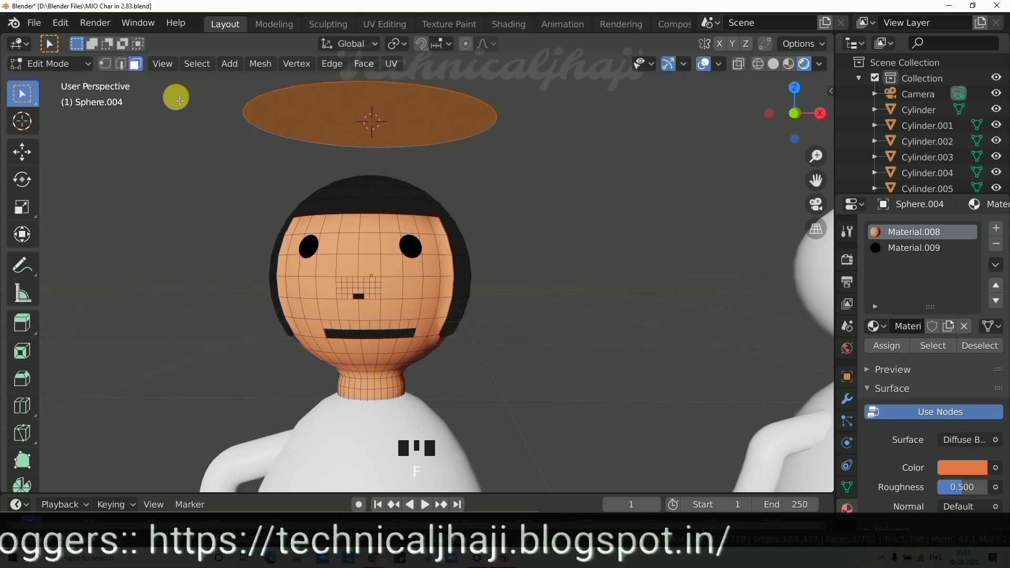
{"action": "key", "text": "Left"}
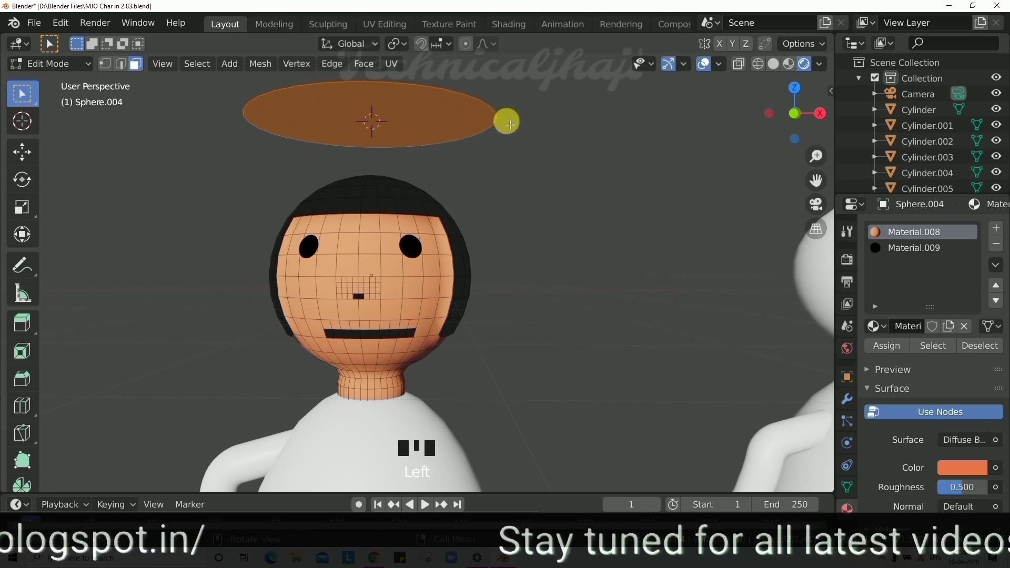
{"action": "key", "text": "KP_8"}
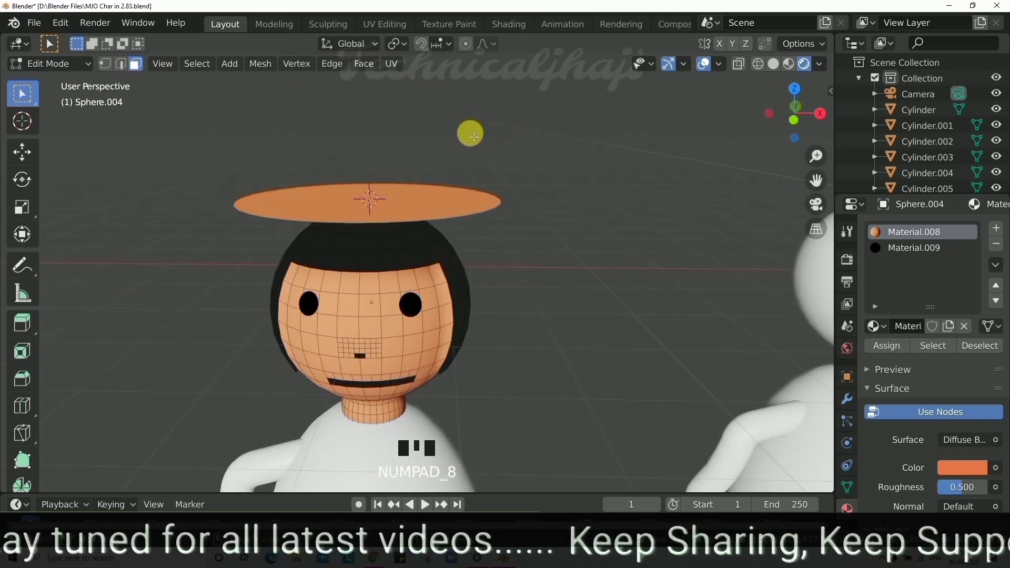
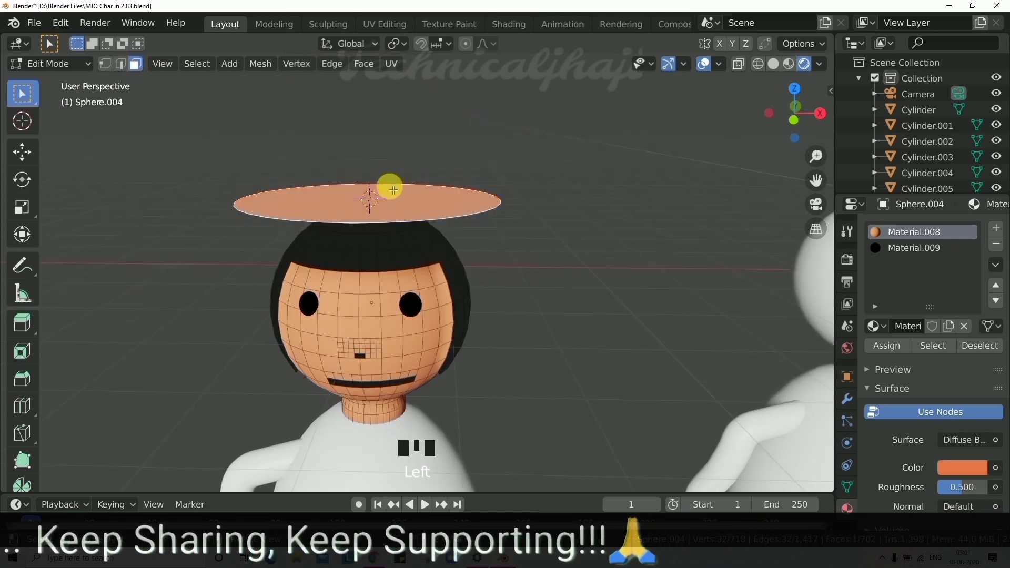
{"action": "key", "text": "e"}
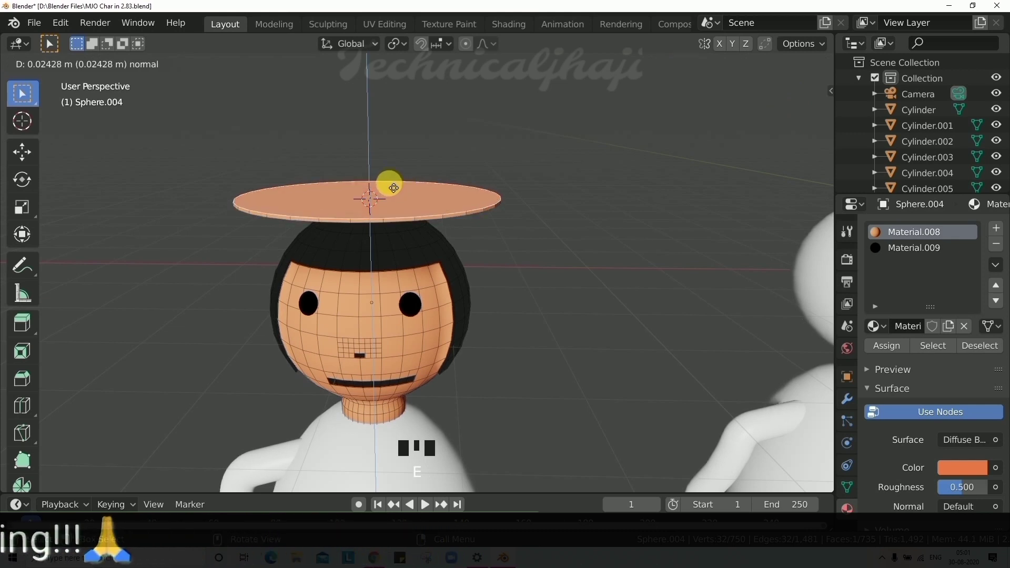
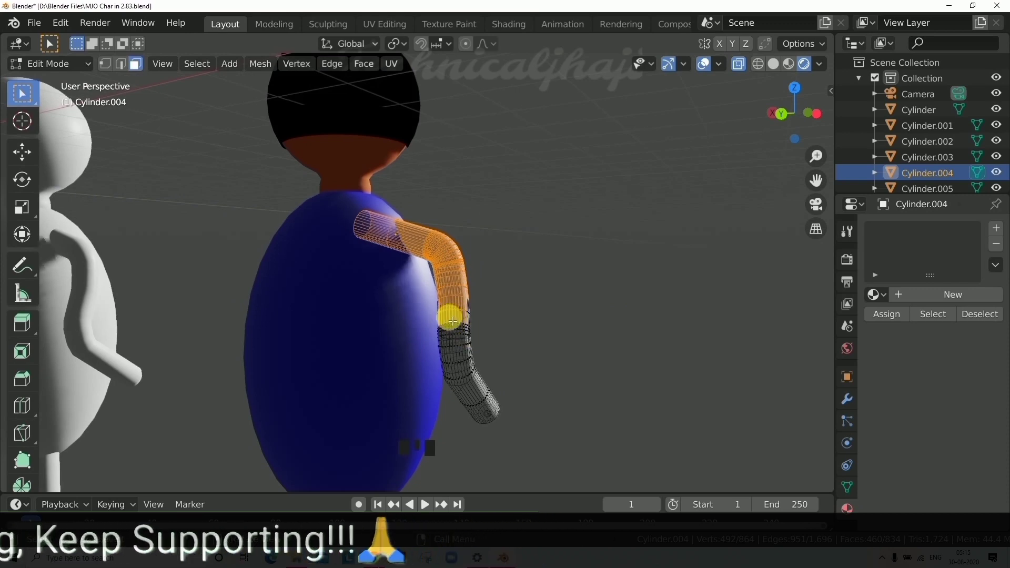
Scale the Cylinder.004 sleeve loops slightly larger, then give the arm a new skin-orange Material.014
{"action": "scroll", "scroll_direction": "up", "scroll_amount": 3}
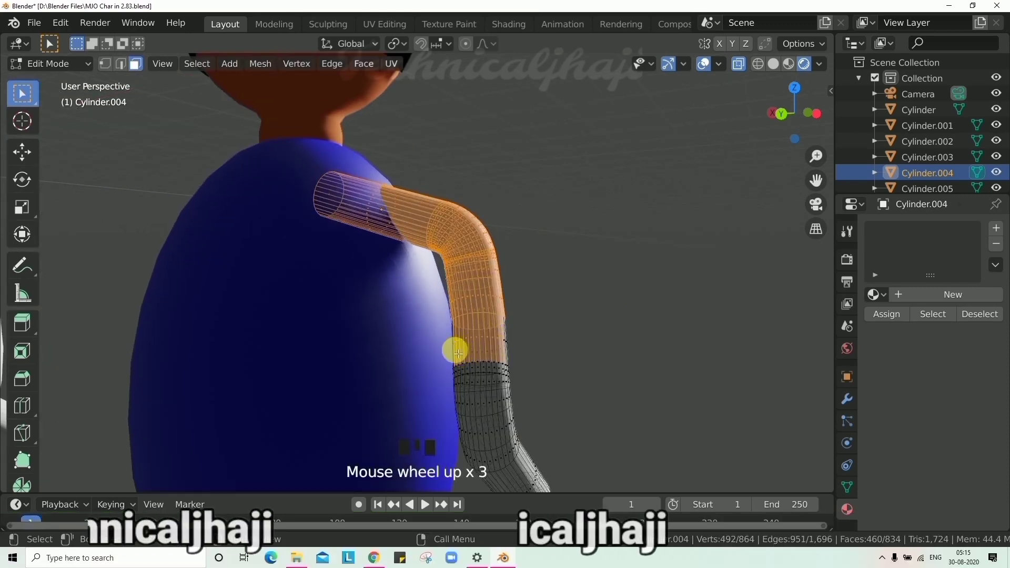
{"action": "key", "text": "ctrl+Left"}
{"action": "scroll", "scroll_direction": "down", "scroll_amount": 3}
{"action": "scroll", "scroll_direction": "up", "scroll_amount": 3}
{"action": "key", "text": "s"}
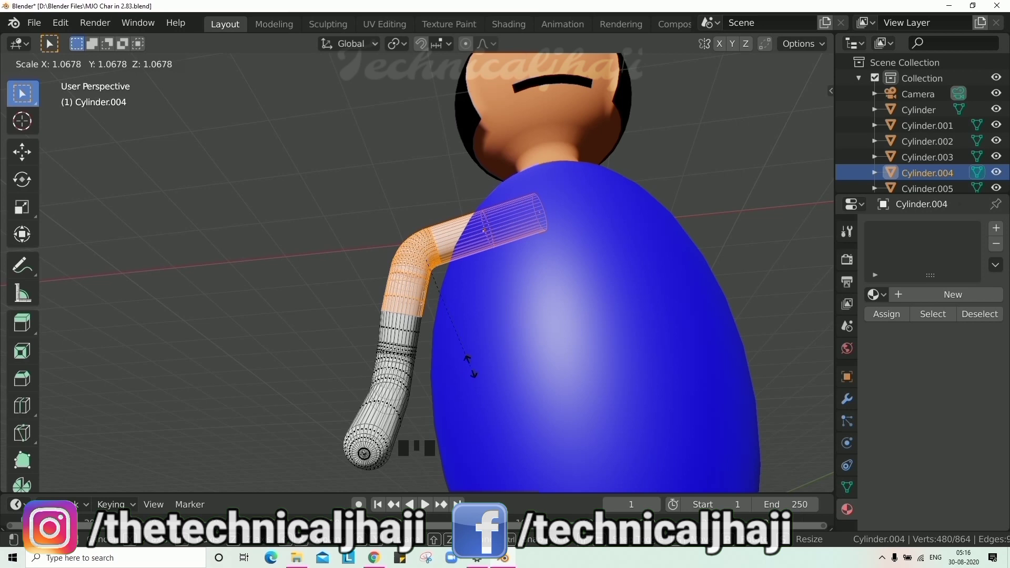
{"action": "key", "text": "Tab"}
{"action": "left_click", "coordinate": [406, 327]}
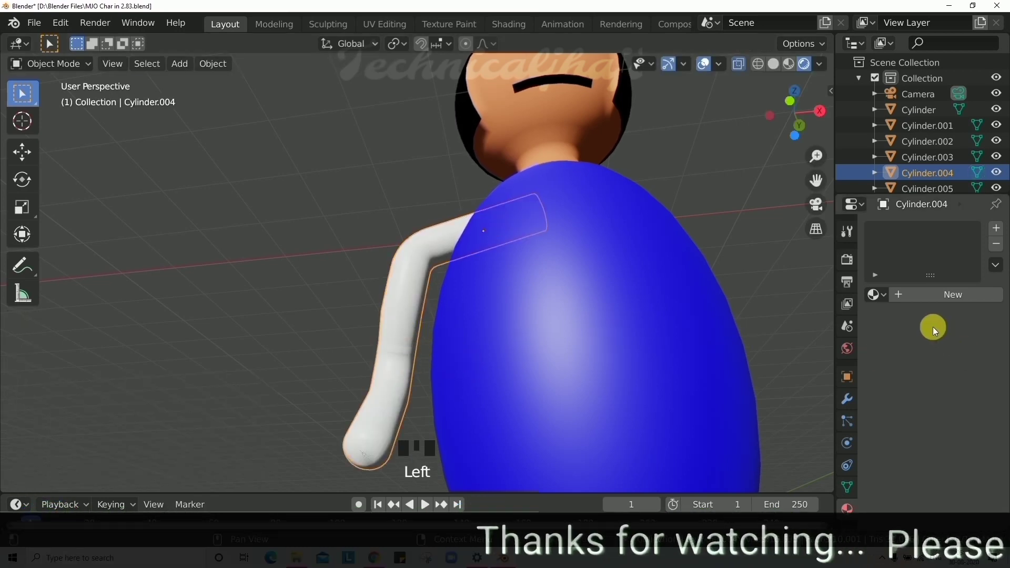
{"action": "left_click_drag", "start_coordinate": [968, 302], "coordinate": [978, 455]}
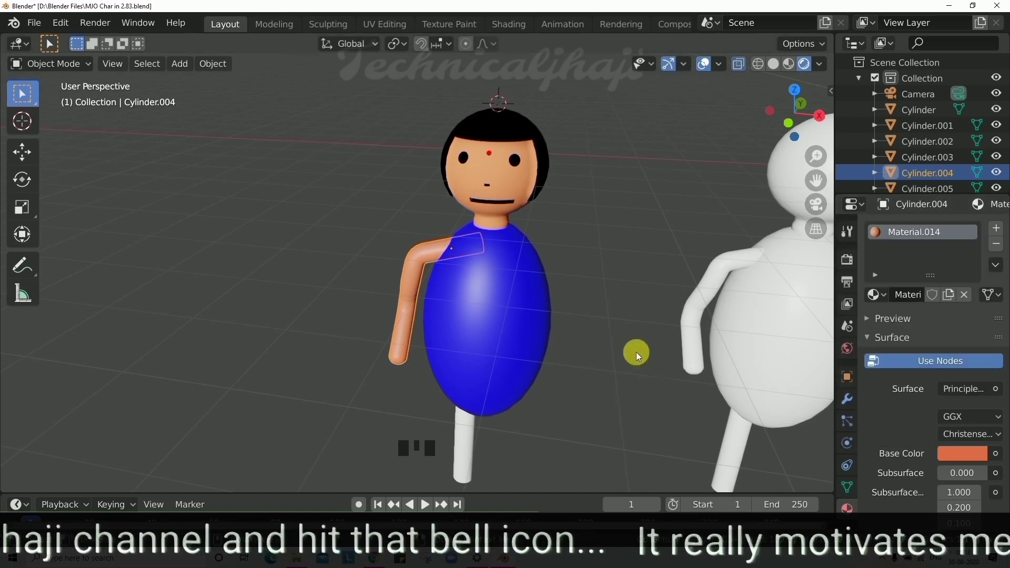
Add a blue Material.015 slot and assign it to the arm's upper sleeve faces
{"action": "left_click", "coordinate": [621, 339]}
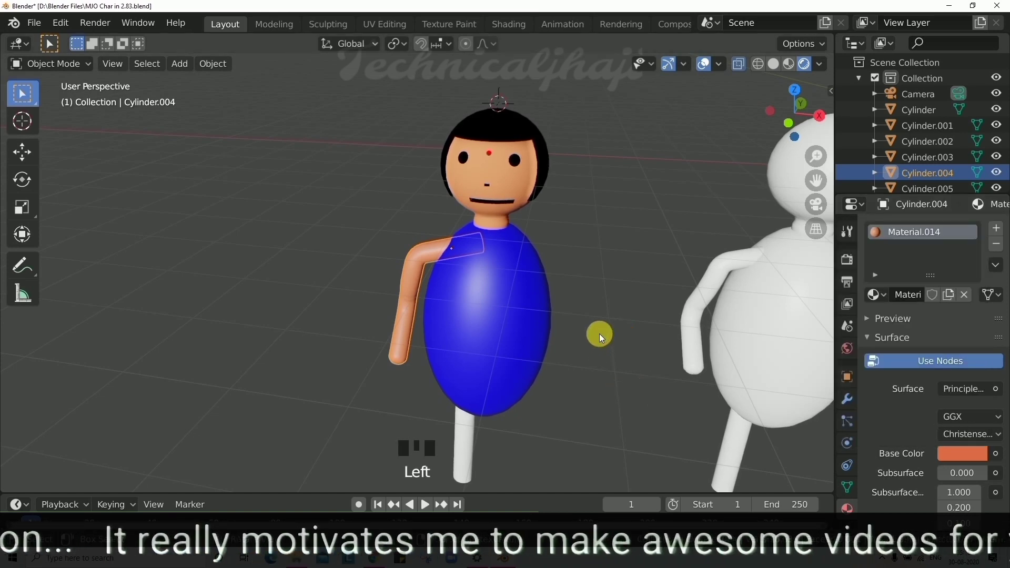
{"action": "key", "text": "Tab"}
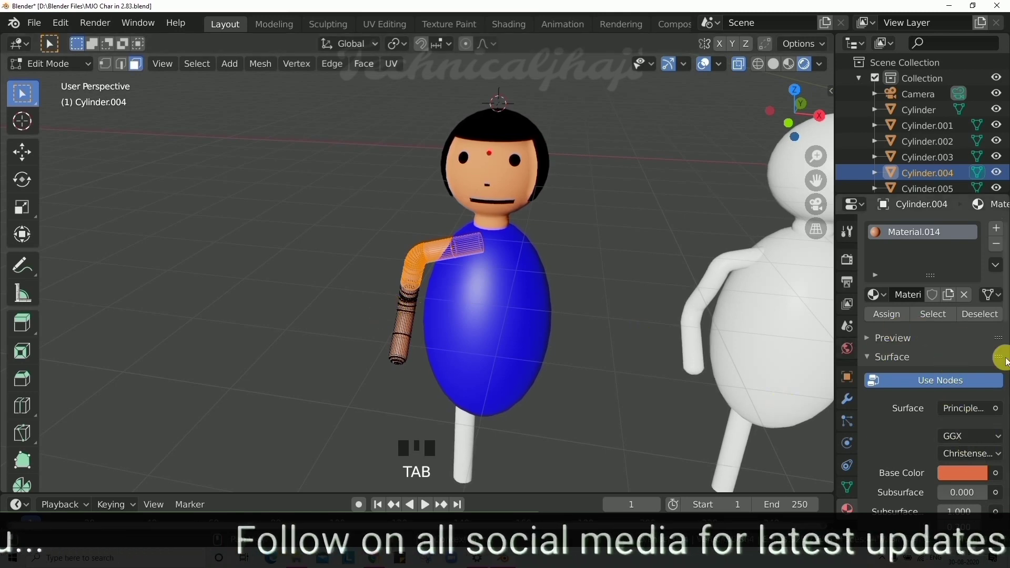
{"action": "left_click_drag", "start_coordinate": [1001, 231], "coordinate": [981, 482]}
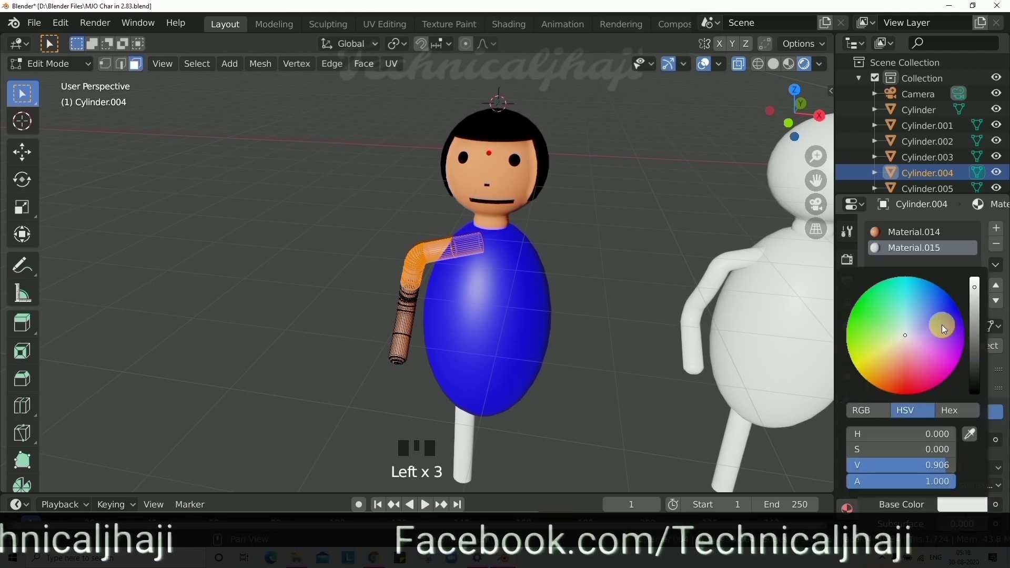
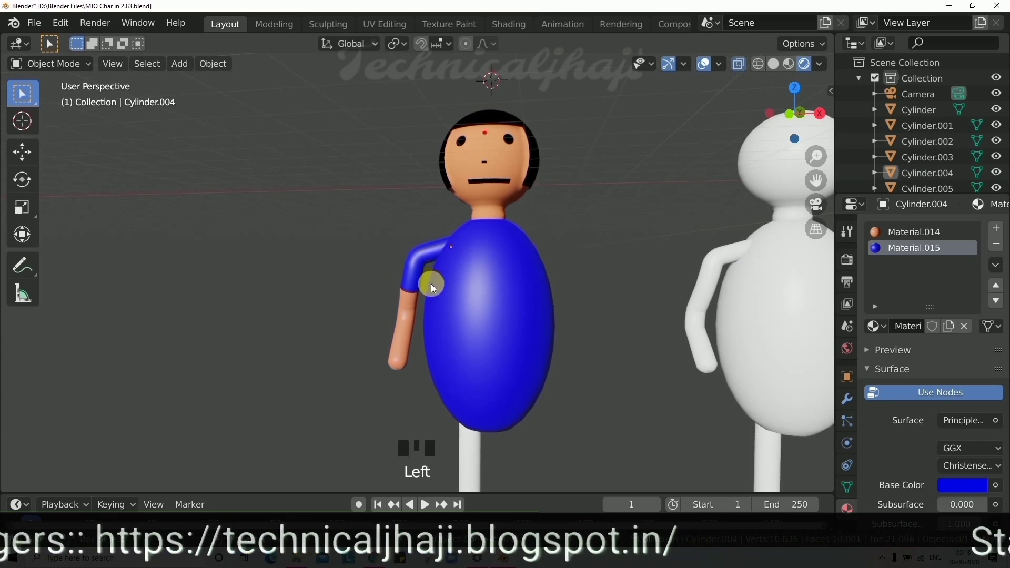
Orbit to check the sleeve, reselect the arm and move to its modifier settings
{"action": "left_click_drag", "start_coordinate": [544, 291], "coordinate": [559, 217]}
{"action": "left_click_drag", "start_coordinate": [528, 313], "coordinate": [530, 308]}
{"action": "scroll", "scroll_direction": "up", "scroll_amount": 3}
{"action": "scroll", "scroll_direction": "down", "scroll_amount": 3}
{"action": "scroll", "scroll_direction": "down", "scroll_amount": 3}
{"action": "left_click", "coordinate": [418, 288]}
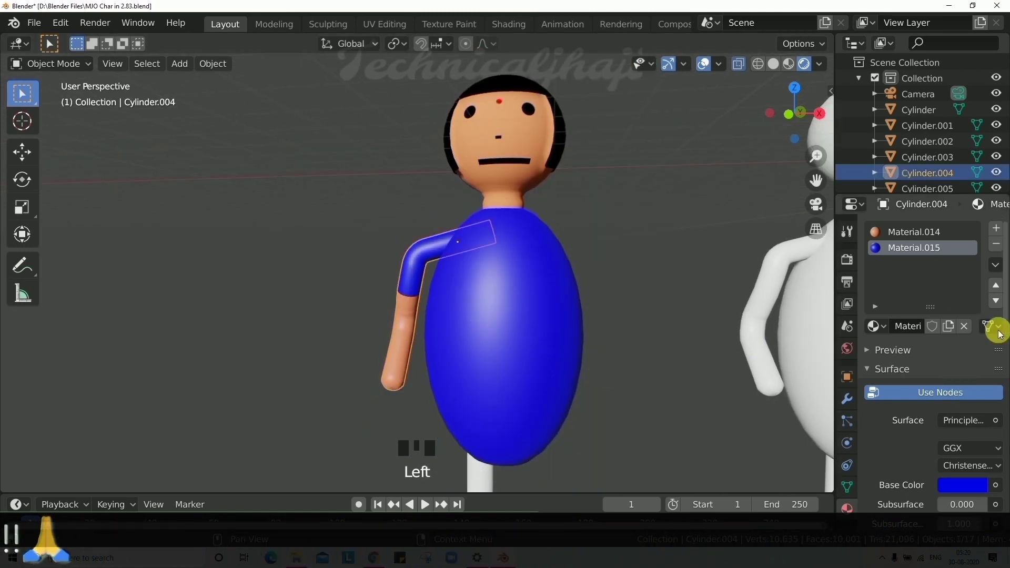
{"action": "left_click", "coordinate": [869, 410]}
Add a Mirror modifier to the arm with the body Sphere.005 picked as Mirror Object
{"action": "left_click_drag", "start_coordinate": [973, 237], "coordinate": [858, 361]}
{"action": "left_click", "coordinate": [991, 393]}
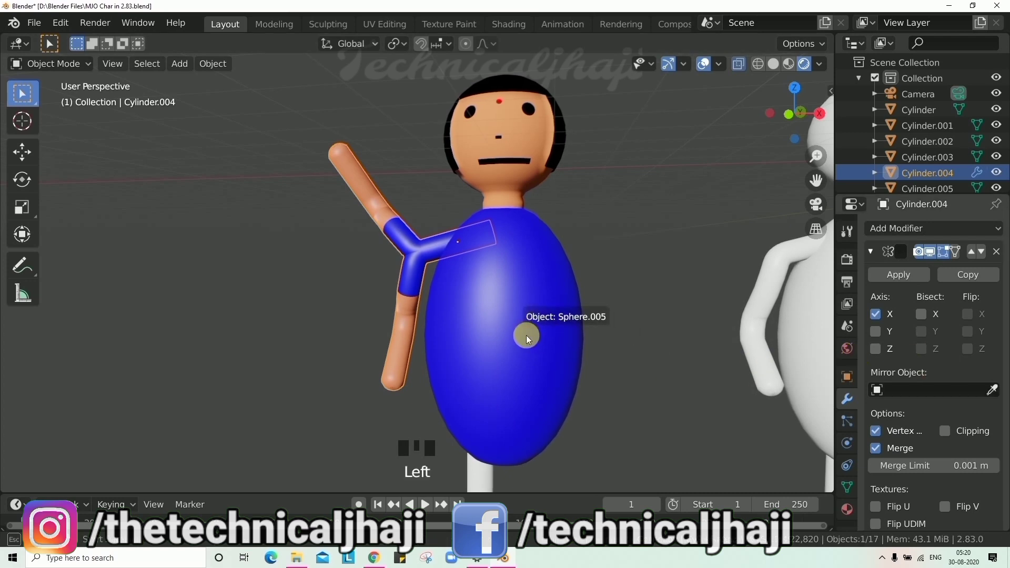
{"action": "left_click_drag", "start_coordinate": [662, 384], "coordinate": [674, 362]}
Orbit around the blue figure to check both arms and select the Cylinder.005 arm
{"action": "left_click_drag", "start_coordinate": [650, 374], "coordinate": [586, 440]}
{"action": "scroll", "scroll_direction": "down", "scroll_amount": 3}
{"action": "scroll", "scroll_direction": "up", "scroll_amount": 3}
{"action": "left_click_drag", "start_coordinate": [566, 412], "coordinate": [473, 445]}
{"action": "left_click_drag", "start_coordinate": [473, 444], "coordinate": [486, 443]}
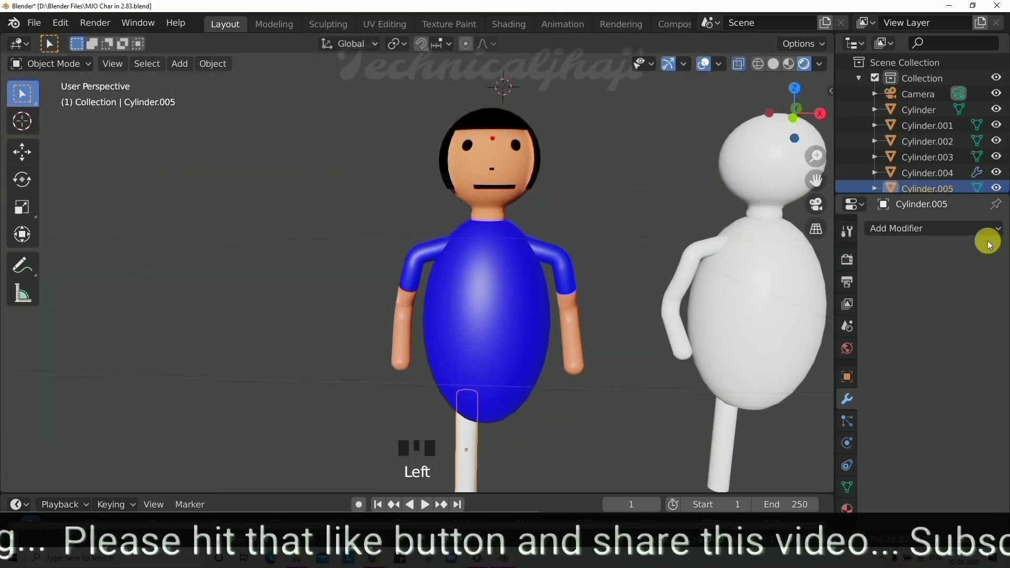
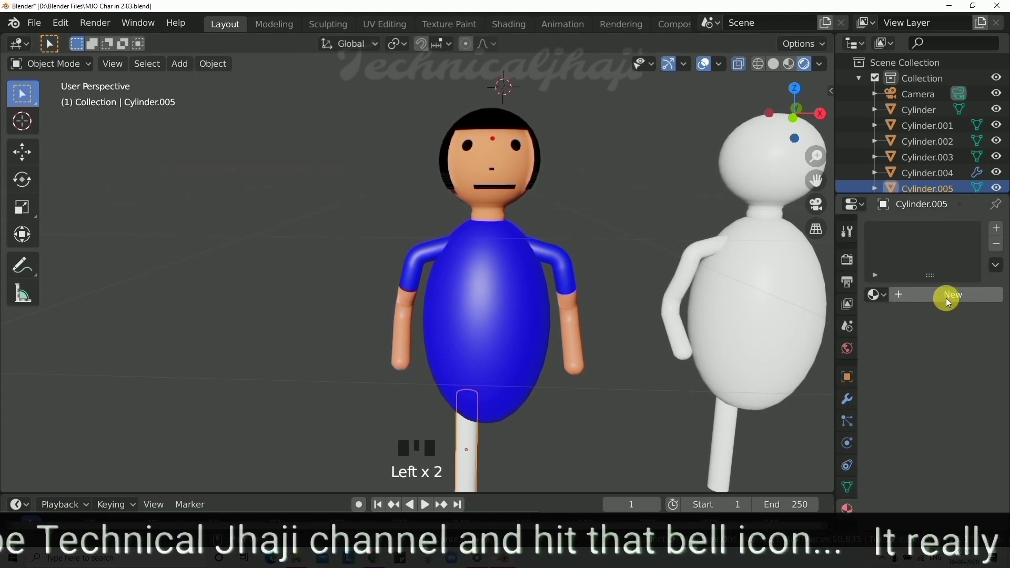
Create Material.016 on Cylinder.005 with a reddish Base Color
{"action": "left_click_drag", "start_coordinate": [949, 295], "coordinate": [971, 461]}
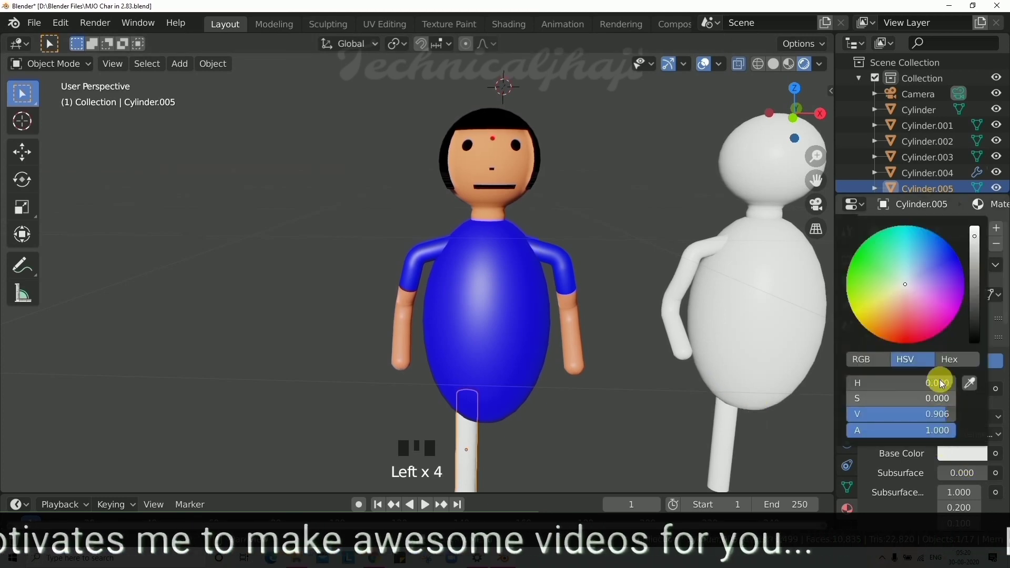
{"action": "left_click_drag", "start_coordinate": [610, 405], "coordinate": [539, 448]}
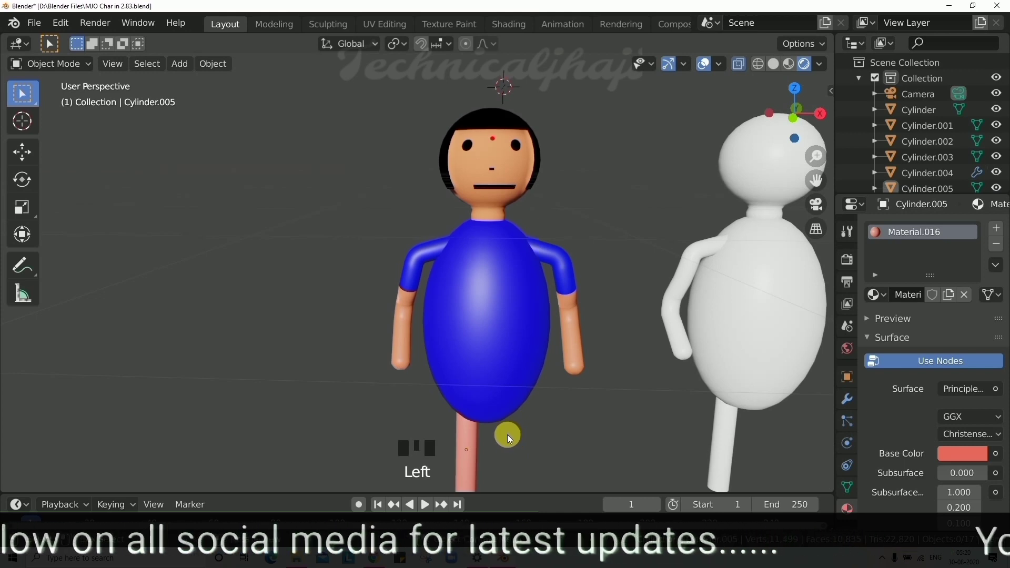
{"action": "left_click_drag", "start_coordinate": [466, 450], "coordinate": [627, 433]}
Add a Mirror modifier along X to Cylinder.005 using Sphere.005 as Mirror Object
{"action": "left_click", "coordinate": [853, 405]}
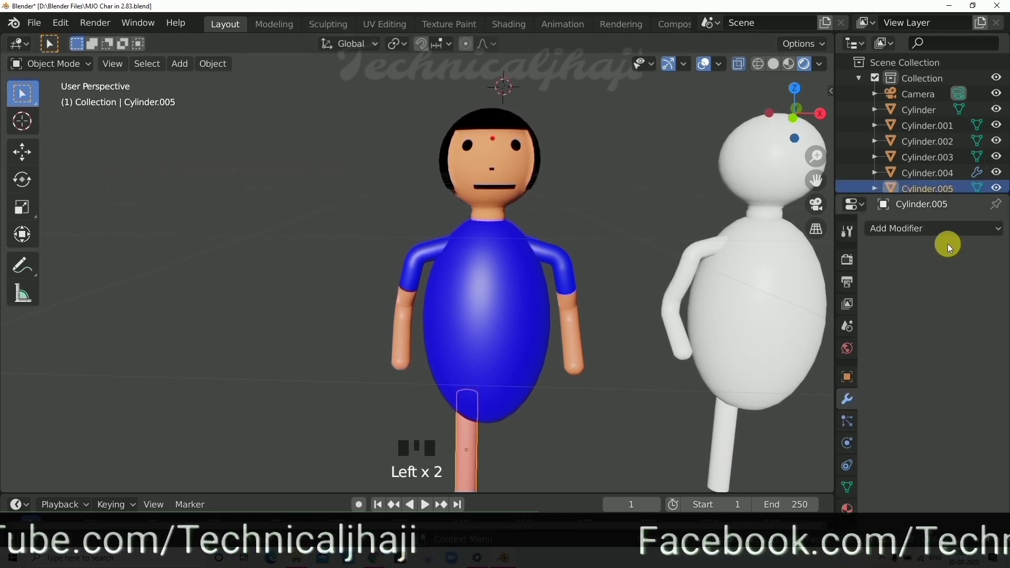
{"action": "left_click_drag", "start_coordinate": [948, 240], "coordinate": [976, 396]}
{"action": "left_click", "coordinate": [999, 393]}
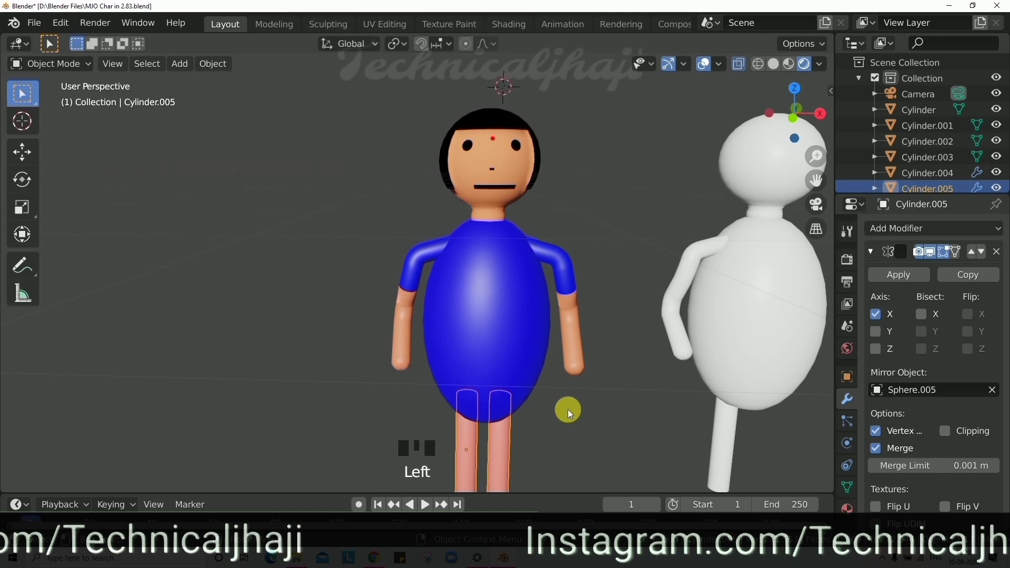
{"action": "left_click", "coordinate": [572, 414]}
{"action": "scroll", "scroll_direction": "down", "scroll_amount": 3}
{"action": "scroll", "scroll_direction": "up", "scroll_amount": 3}
{"action": "left_click_drag", "start_coordinate": [903, 279], "coordinate": [890, 361]}
{"action": "left_click_drag", "start_coordinate": [900, 280], "coordinate": [510, 383]}
{"action": "scroll", "scroll_direction": "down", "scroll_amount": 3}
{"action": "scroll", "scroll_direction": "up", "scroll_amount": 3}
{"action": "scroll", "scroll_direction": "up", "scroll_amount": 3}
{"action": "scroll", "scroll_direction": "up", "scroll_amount": 3}
{"action": "scroll", "scroll_direction": "down", "scroll_amount": 3}
{"action": "scroll", "scroll_direction": "down", "scroll_amount": 3}
{"action": "left_click_drag", "start_coordinate": [590, 365], "coordinate": [567, 360]}
{"action": "scroll", "scroll_direction": "up", "scroll_amount": 3}
{"action": "middle_click", "coordinate": [557, 366]}
{"action": "key", "text": "KP_1"}
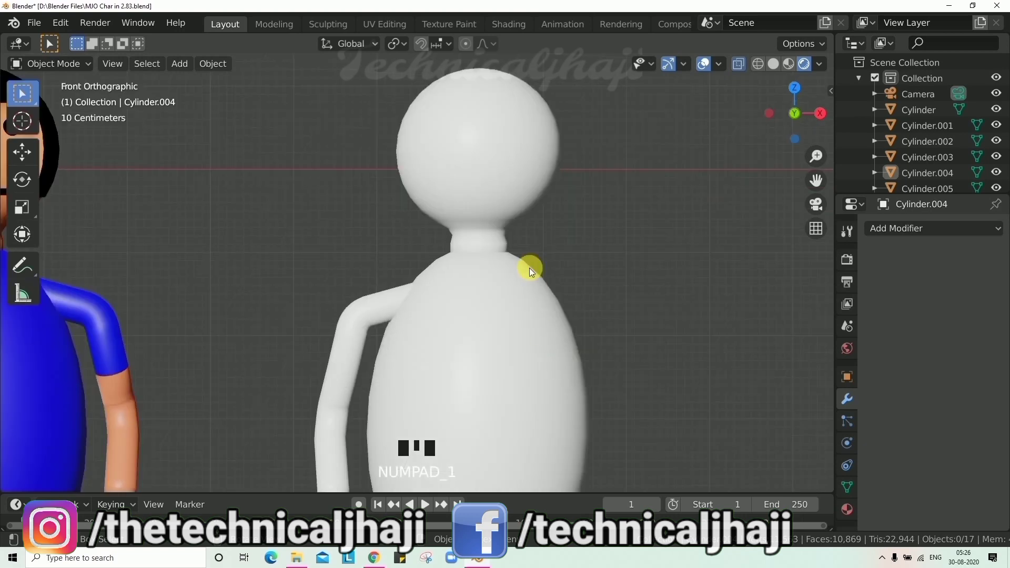
{"action": "scroll", "scroll_direction": "up", "scroll_amount": 3}
{"action": "left_click_drag", "start_coordinate": [559, 272], "coordinate": [545, 297]}
{"action": "scroll", "scroll_direction": "up", "scroll_amount": 3}
{"action": "left_click_drag", "start_coordinate": [555, 280], "coordinate": [526, 337]}
{"action": "scroll", "scroll_direction": "down", "scroll_amount": 3}
{"action": "scroll", "scroll_direction": "up", "scroll_amount": 3}
Assign the head Sphere.002 a new Material.017 with an orange skin base colour
{"action": "left_click", "coordinate": [568, 300]}
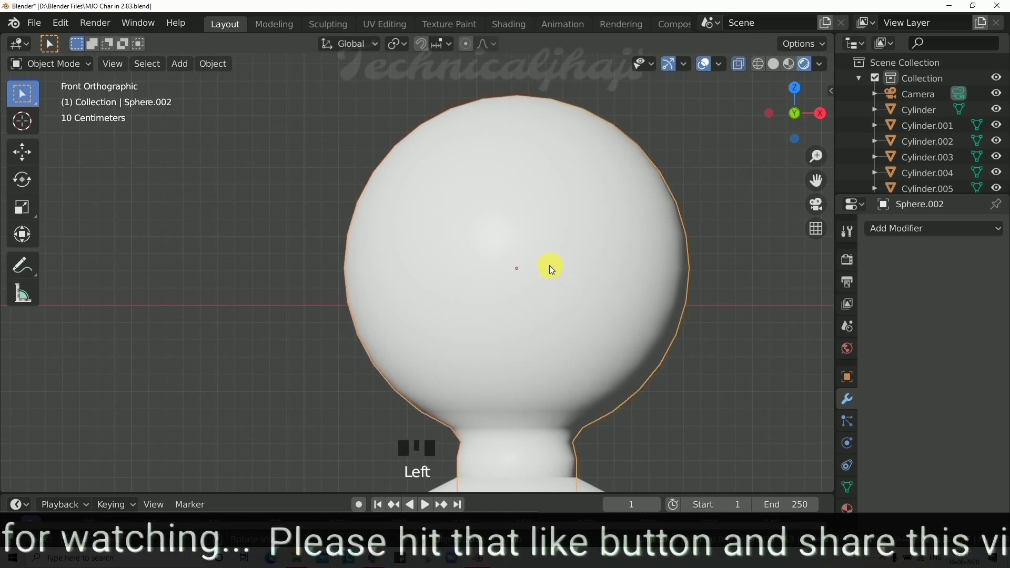
{"action": "key", "text": "Tab"}
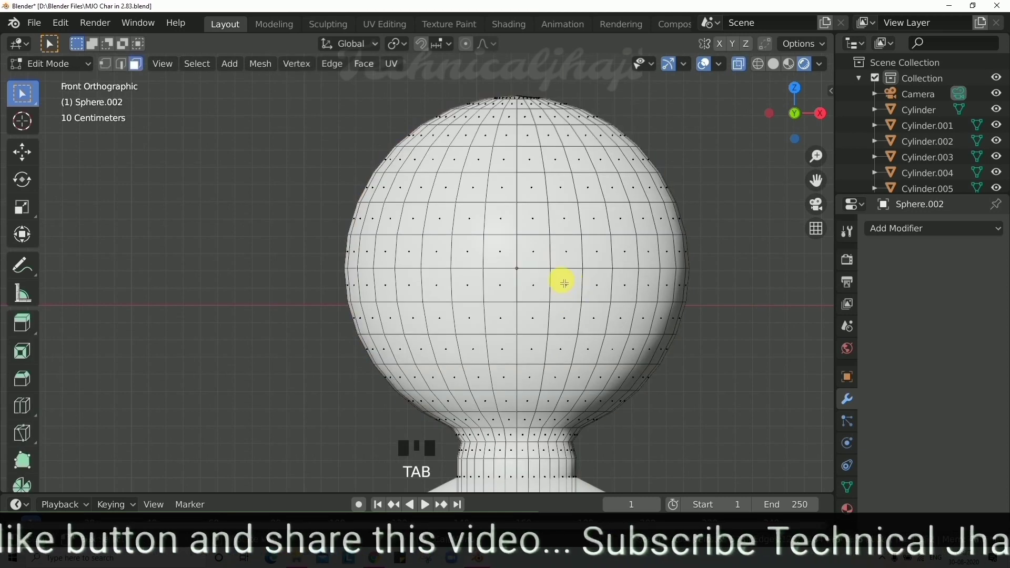
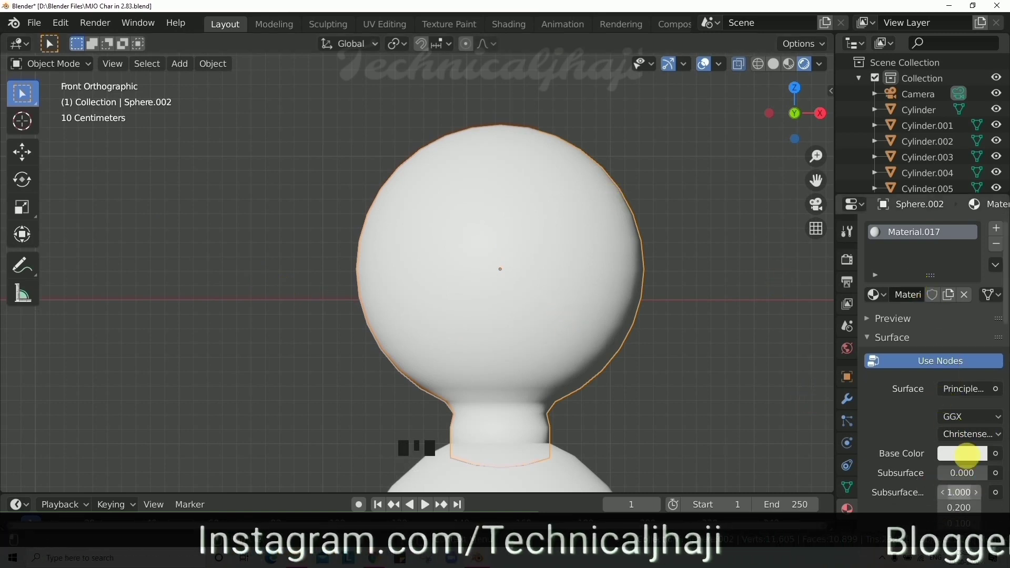
{"action": "left_click", "coordinate": [980, 456]}
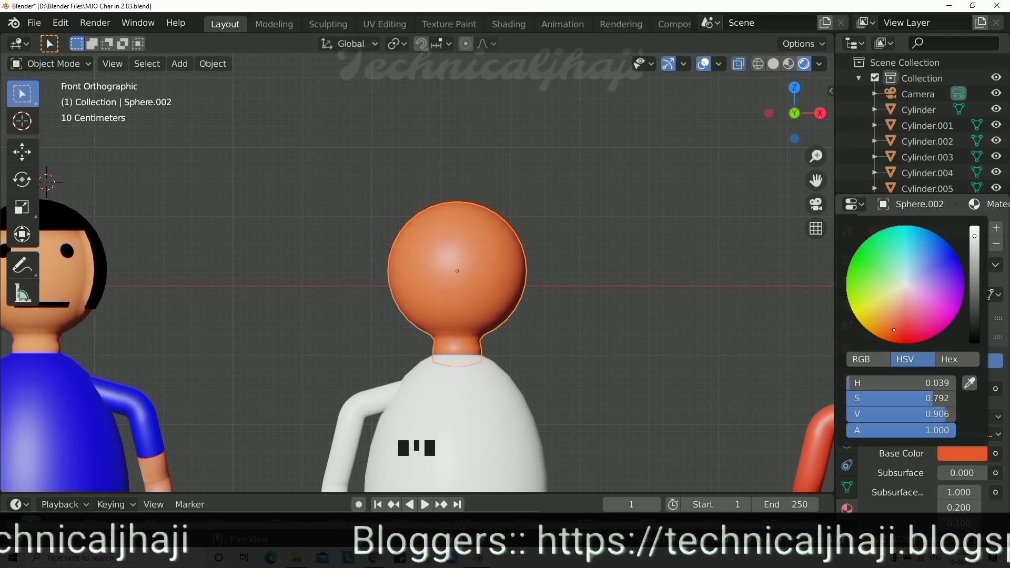
Select the mouth faces on the head and assign them the black Material.018 slot
{"action": "scroll", "scroll_direction": "down", "scroll_amount": 3}
{"action": "scroll", "scroll_direction": "up", "scroll_amount": 3}
{"action": "left_click", "coordinate": [505, 253]}
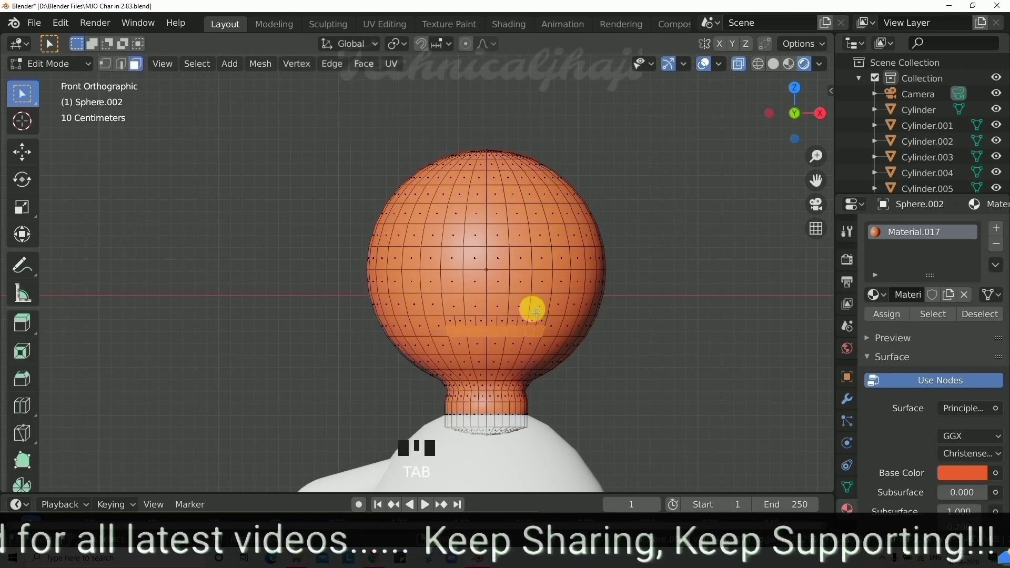
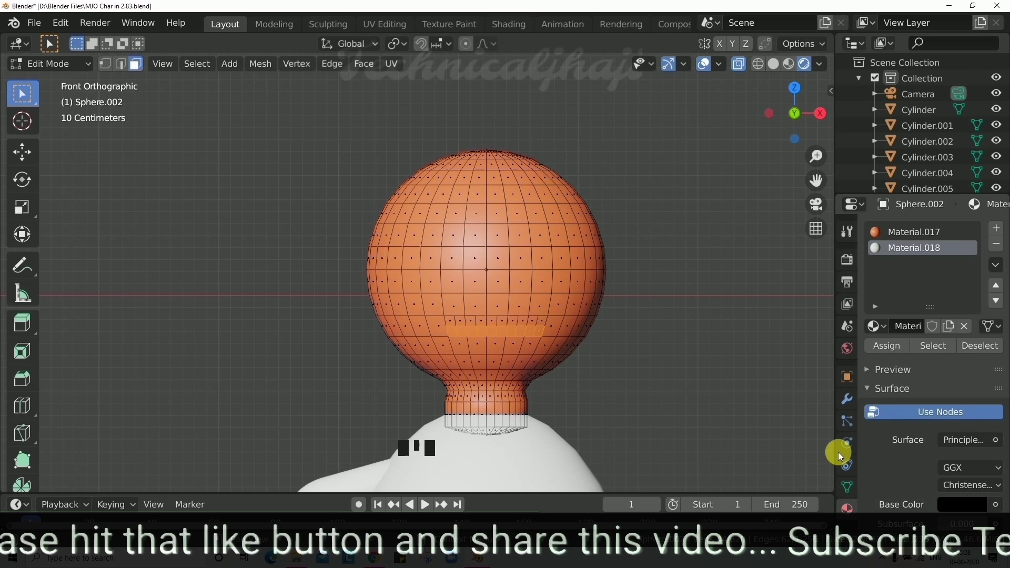
{"action": "left_click_drag", "start_coordinate": [901, 347], "coordinate": [648, 381]}
{"action": "key", "text": "Tab"}
Inspect the black mouth strip from around the head and return to Object Mode
{"action": "middle_click", "coordinate": [665, 405]}
{"action": "scroll", "scroll_direction": "down", "scroll_amount": 3}
{"action": "scroll", "scroll_direction": "up", "scroll_amount": 3}
{"action": "scroll", "scroll_direction": "down", "scroll_amount": 3}
{"action": "left_click", "coordinate": [664, 407]}
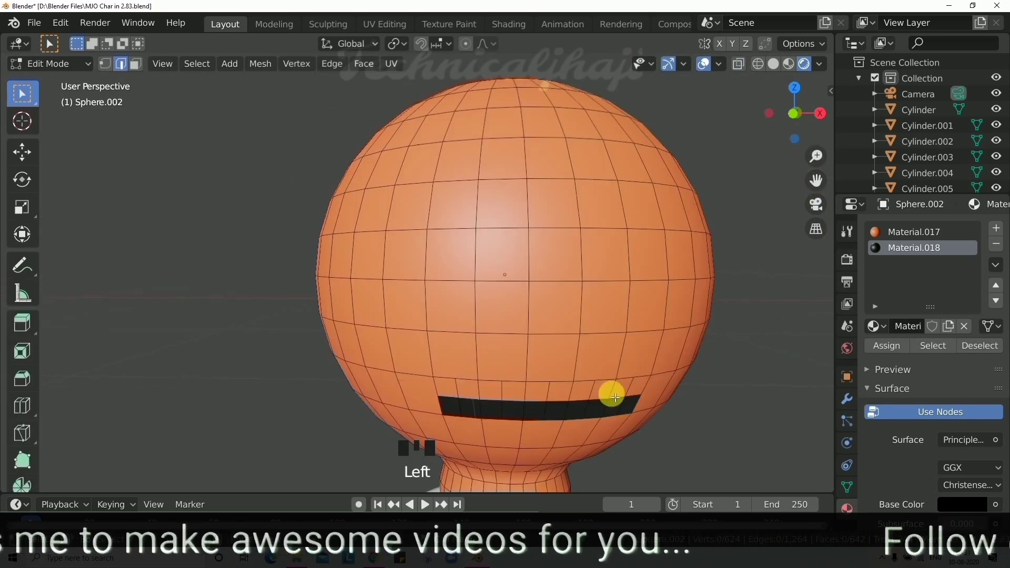
{"action": "key", "text": "Tab"}
{"action": "scroll", "scroll_direction": "down", "scroll_amount": 3}
{"action": "scroll", "scroll_direction": "up", "scroll_amount": 3}
{"action": "left_click", "coordinate": [502, 276]}
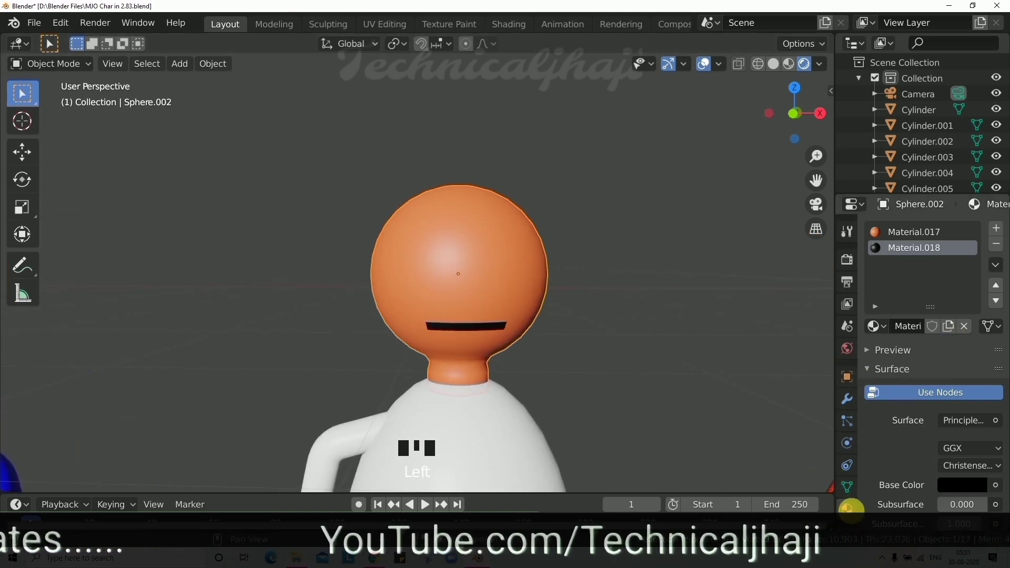
Switch Material.017 to Diffuse BSDF and recolour the head skin a matte pinkish-red
{"action": "left_click", "coordinate": [930, 238]}
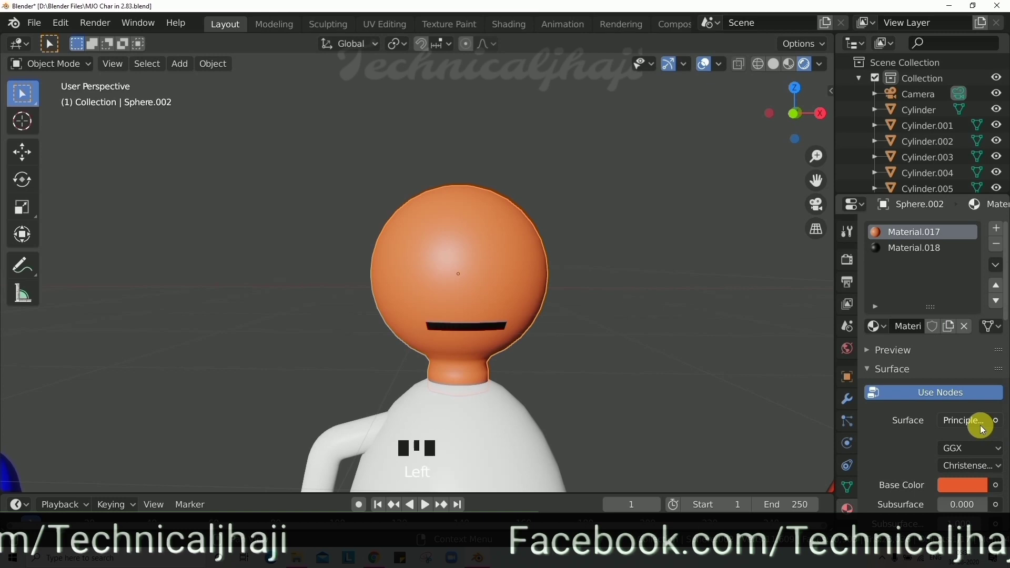
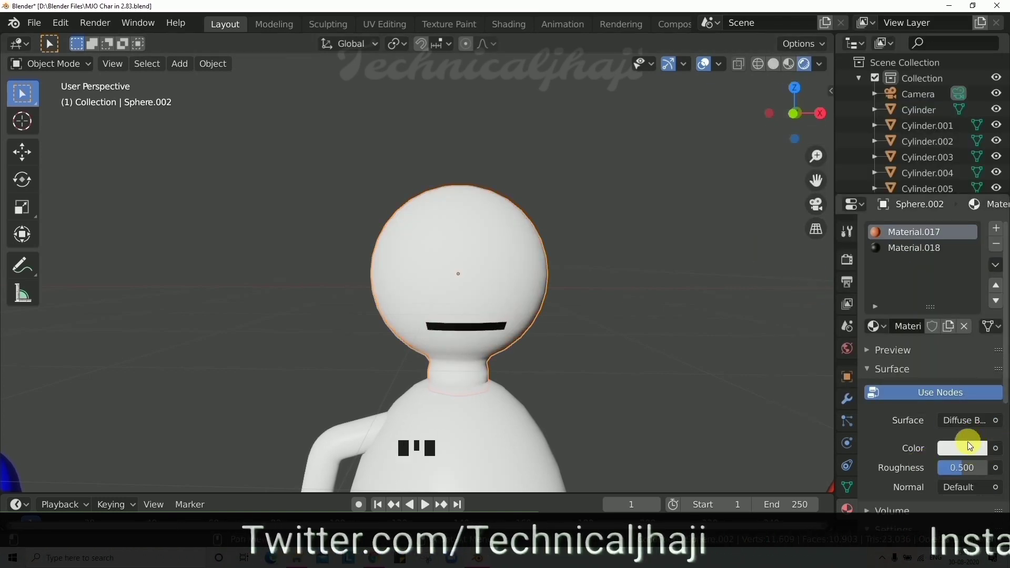
{"action": "left_click", "coordinate": [970, 452]}
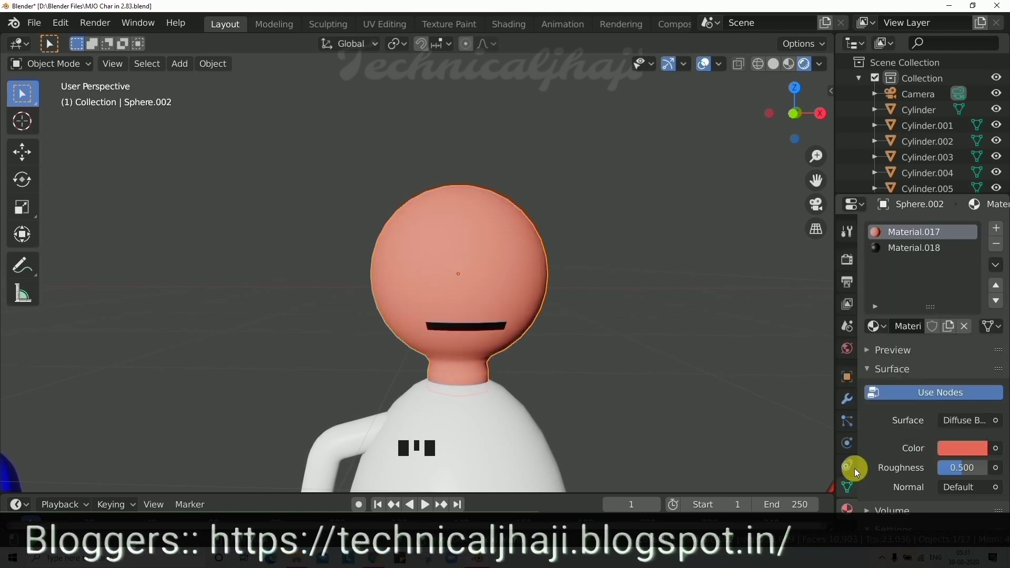
{"action": "left_click", "coordinate": [591, 317]}
{"action": "scroll", "scroll_direction": "down", "scroll_amount": 3}
{"action": "scroll", "scroll_direction": "up", "scroll_amount": 3}
{"action": "scroll", "scroll_direction": "up", "scroll_amount": 3}
{"action": "left_click", "coordinate": [422, 287]}
Back in Object Mode, select the eye on the red-shirted figure's head
{"action": "key", "text": "Tab"}
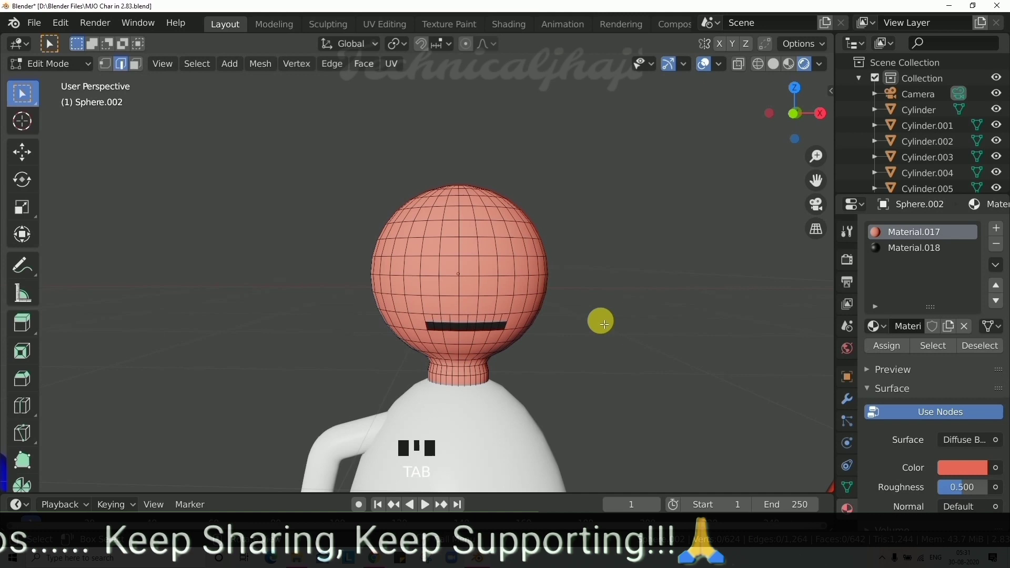
{"action": "key", "text": "Tab"}
{"action": "left_click_drag", "start_coordinate": [466, 250], "coordinate": [455, 266]}
{"action": "scroll", "scroll_direction": "down", "scroll_amount": 3}
{"action": "left_click", "coordinate": [674, 273]}
Duplicate the red figure's eye and slide the copy along Y onto the pink head
{"action": "left_click", "coordinate": [673, 275]}
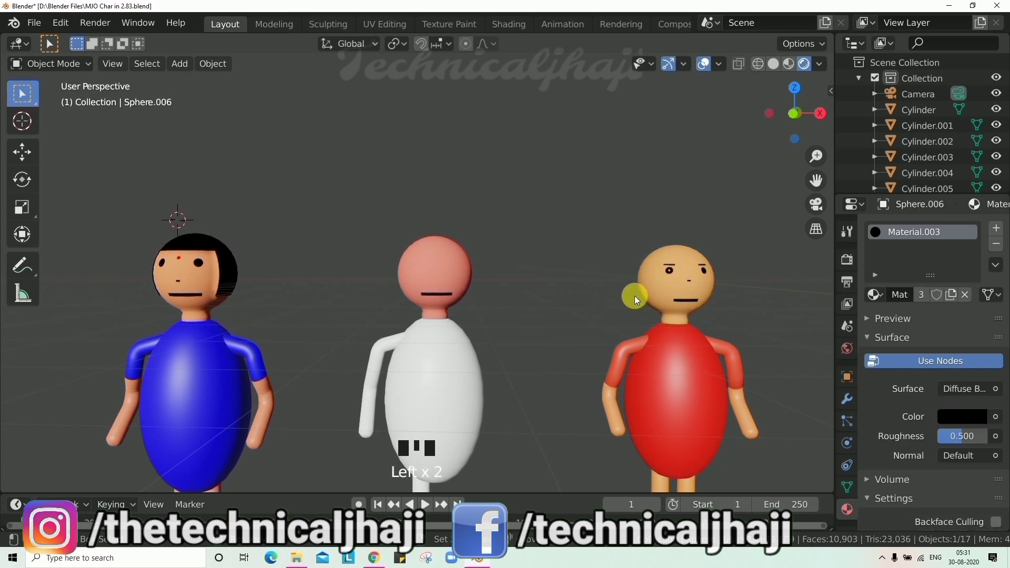
{"action": "key", "text": "shift+d"}
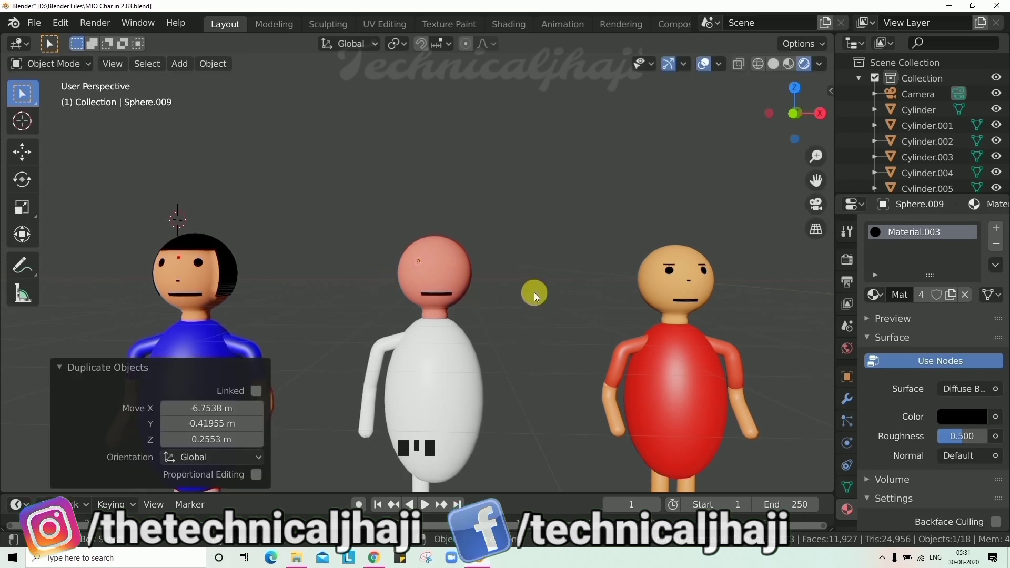
{"action": "left_click_drag", "start_coordinate": [515, 292], "coordinate": [476, 313]}
{"action": "key", "text": "g"}
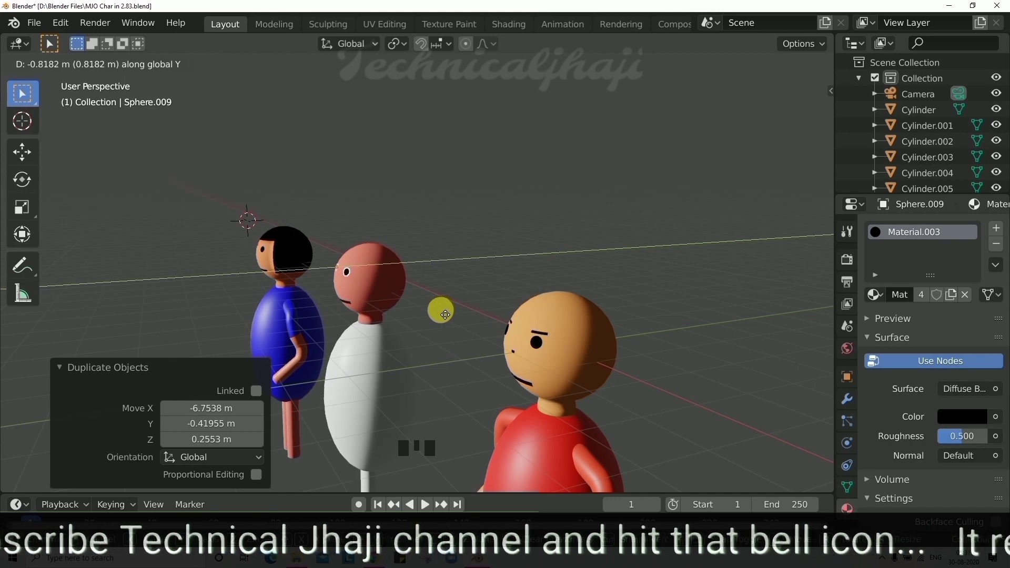
Orbit close around the pink head to check where the duplicated eye Sphere.009 sits
{"action": "left_click_drag", "start_coordinate": [460, 313], "coordinate": [583, 321]}
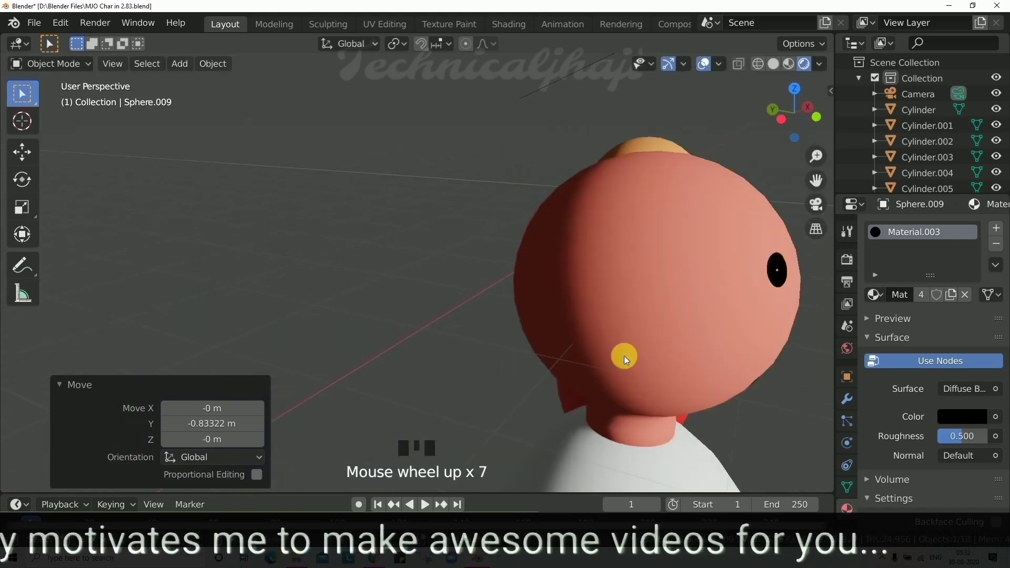
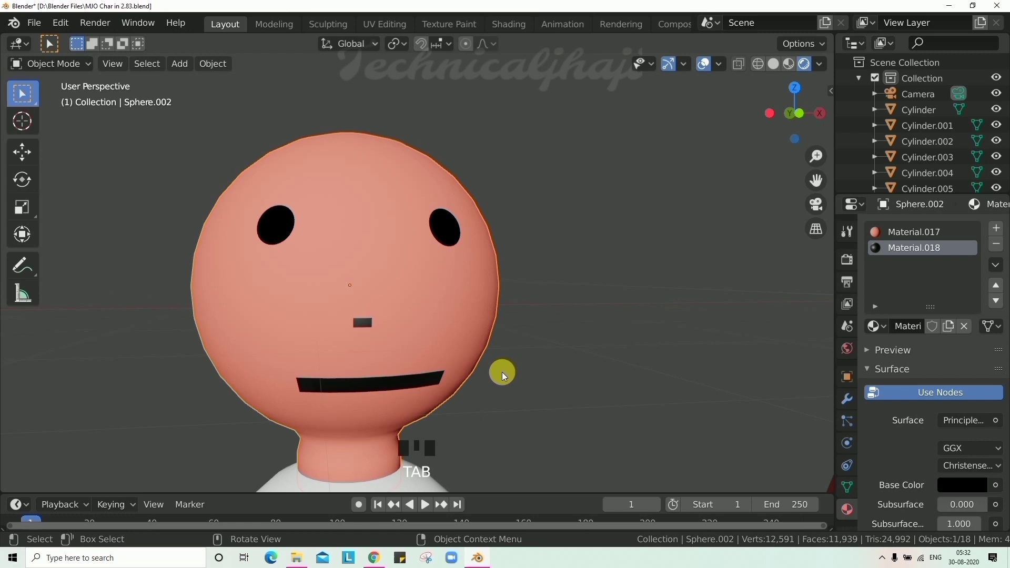
{"action": "key", "text": "Tab"}
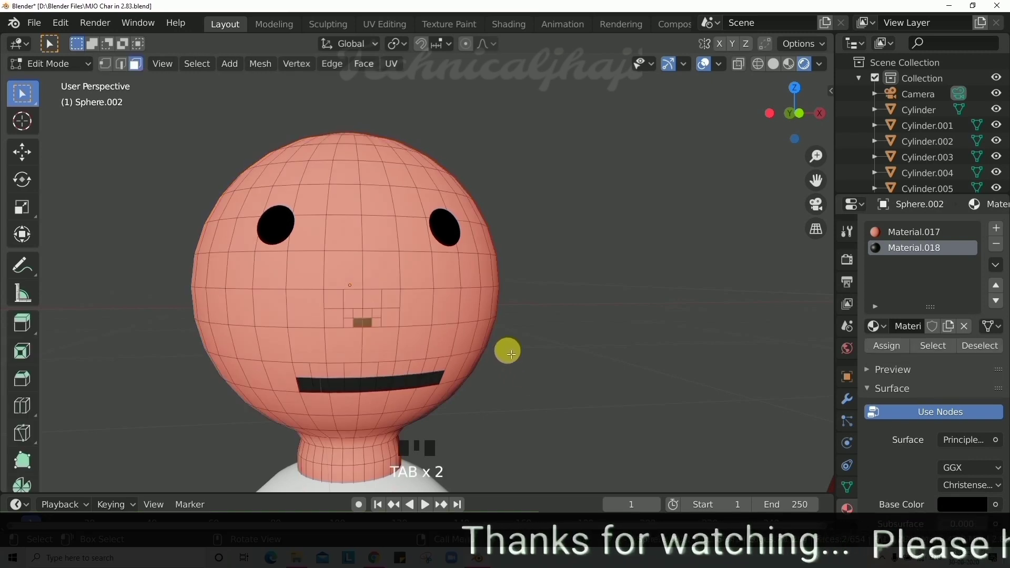
{"action": "scroll", "scroll_direction": "down", "scroll_amount": 3}
{"action": "scroll", "scroll_direction": "up", "scroll_amount": 3}
{"action": "scroll", "scroll_direction": "down", "scroll_amount": 3}
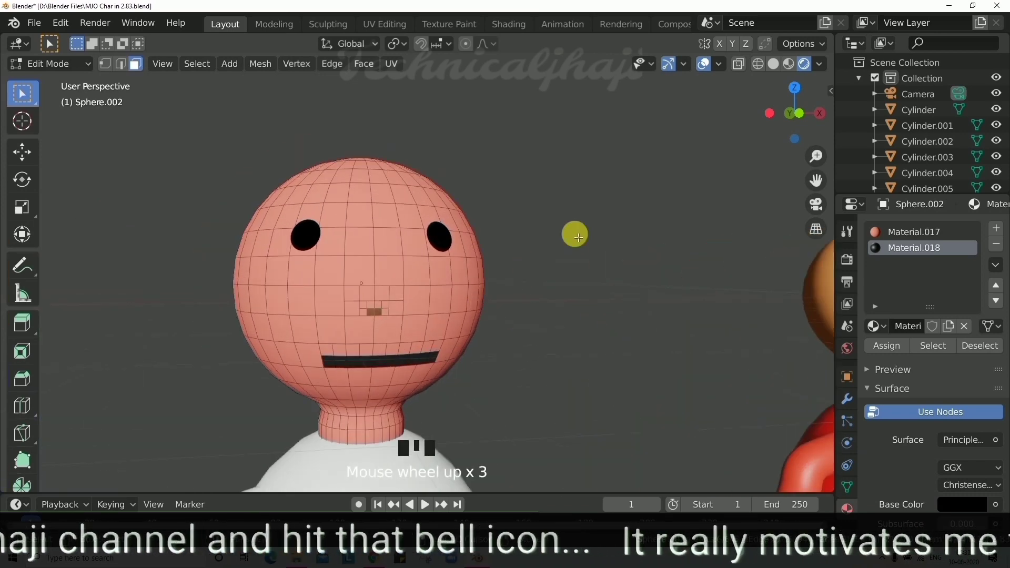
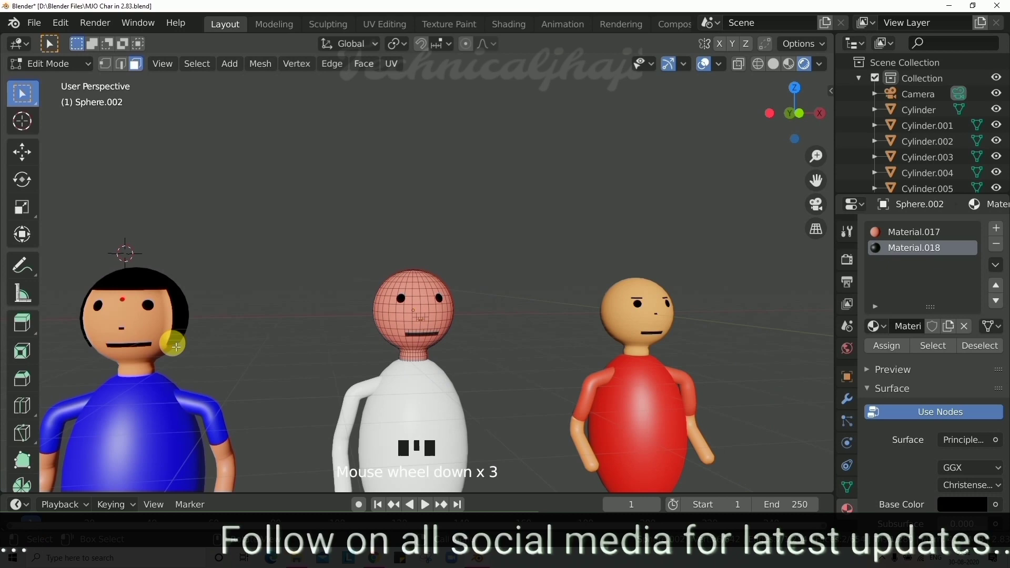
{"action": "scroll", "scroll_direction": "up", "scroll_amount": 3}
{"action": "scroll", "scroll_direction": "down", "scroll_amount": 3}
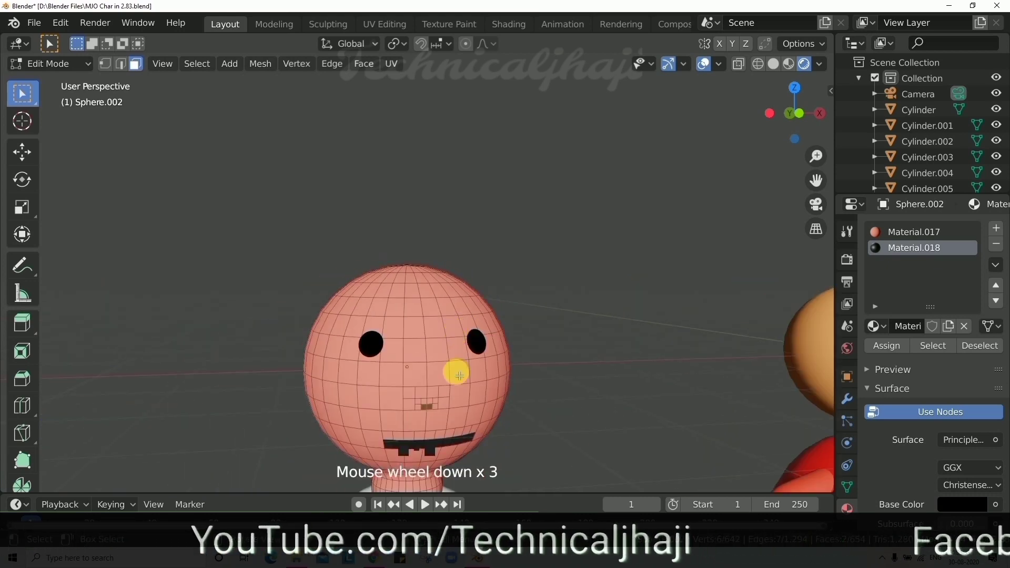
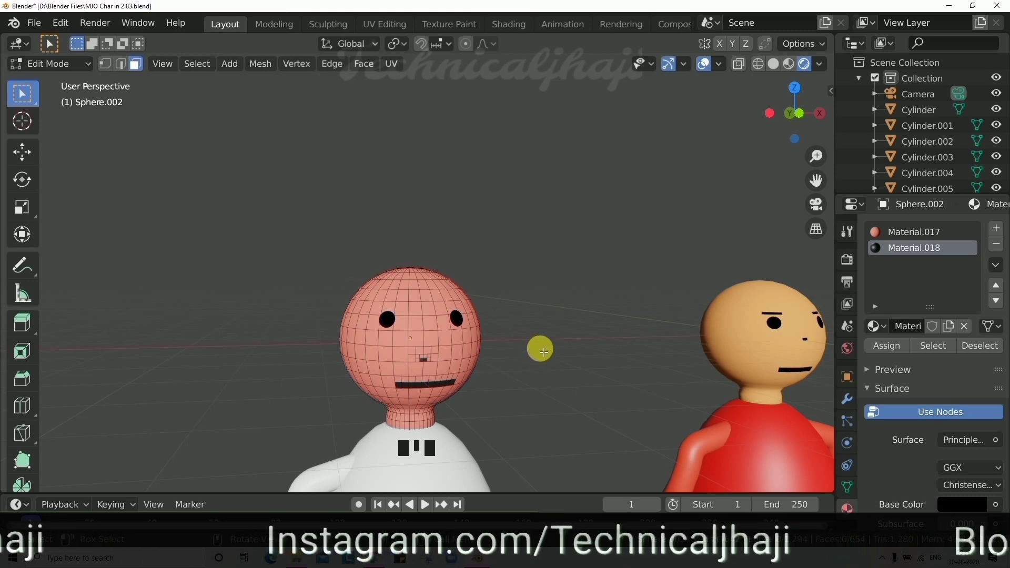
{"action": "scroll", "scroll_direction": "down", "scroll_amount": 3}
{"action": "scroll", "scroll_direction": "up", "scroll_amount": 3}
{"action": "key", "text": "Tab"}
{"action": "scroll", "scroll_direction": "down", "scroll_amount": 3}
{"action": "scroll", "scroll_direction": "up", "scroll_amount": 3}
{"action": "left_click_drag", "start_coordinate": [561, 375], "coordinate": [600, 368]}
{"action": "scroll", "scroll_direction": "down", "scroll_amount": 3}
{"action": "scroll", "scroll_direction": "up", "scroll_amount": 3}
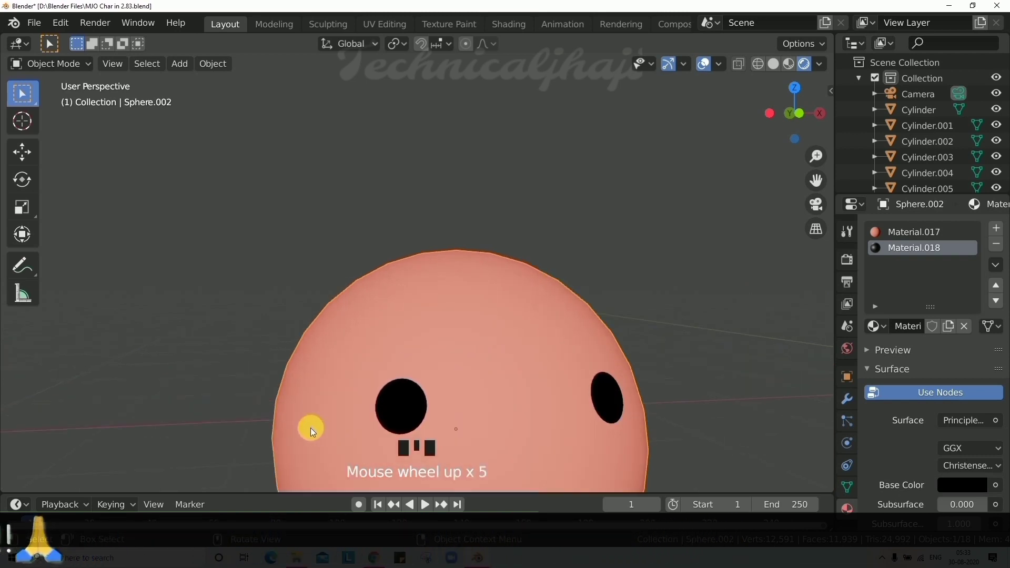
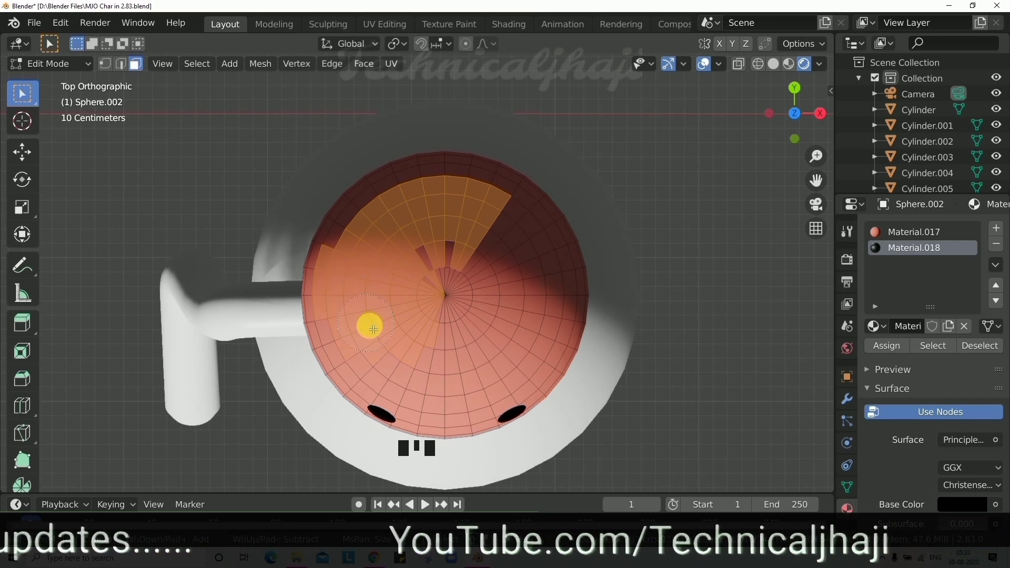
Undo the last change and circle-select the crown faces of the pink head for hair
{"action": "key", "text": "ctrl+z"}
{"action": "key", "text": "c"}
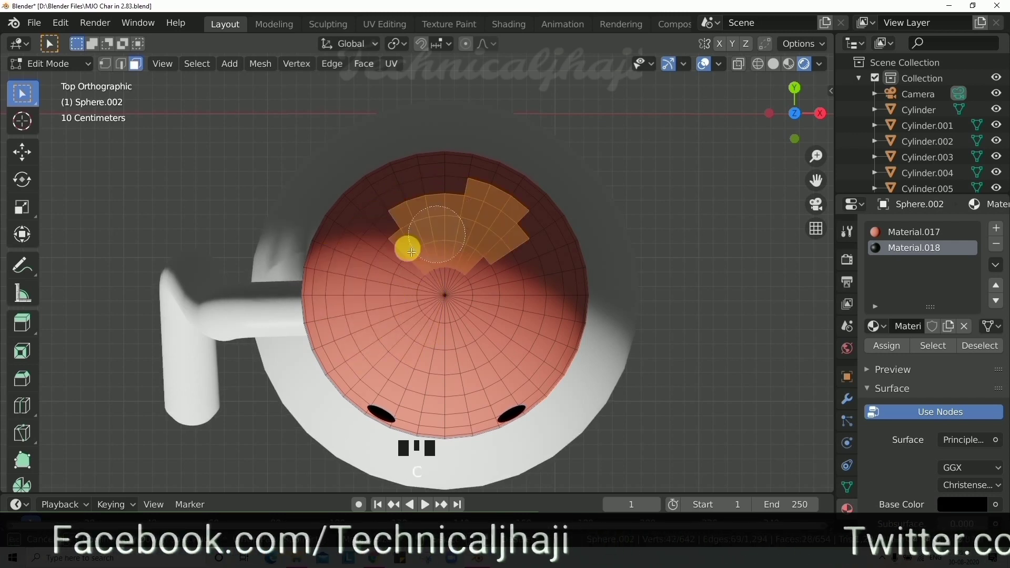
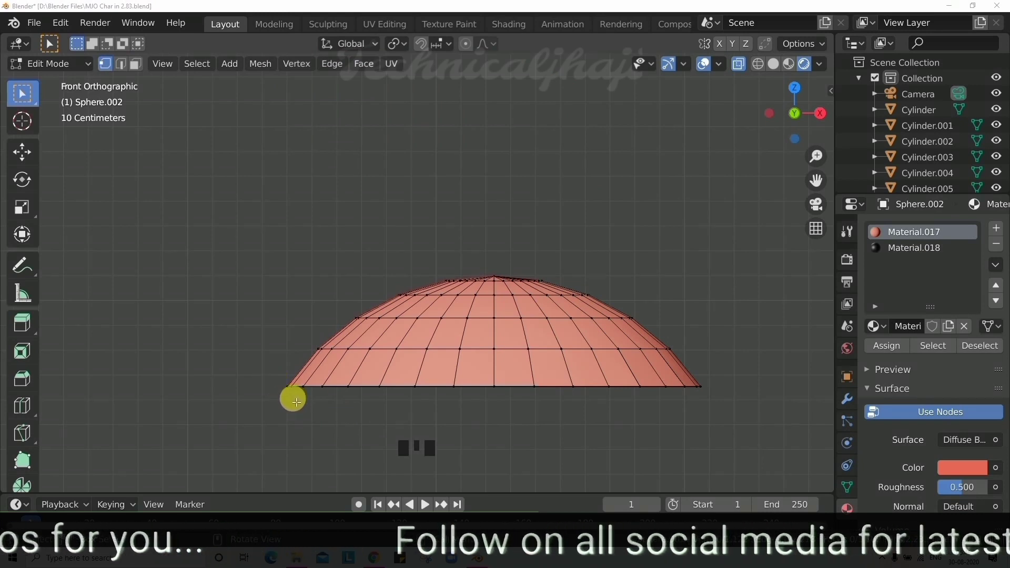
Pull alternate fringe vertices of the separated crown into spikes and return to Object Mode
{"action": "scroll", "scroll_direction": "up", "scroll_amount": 3}
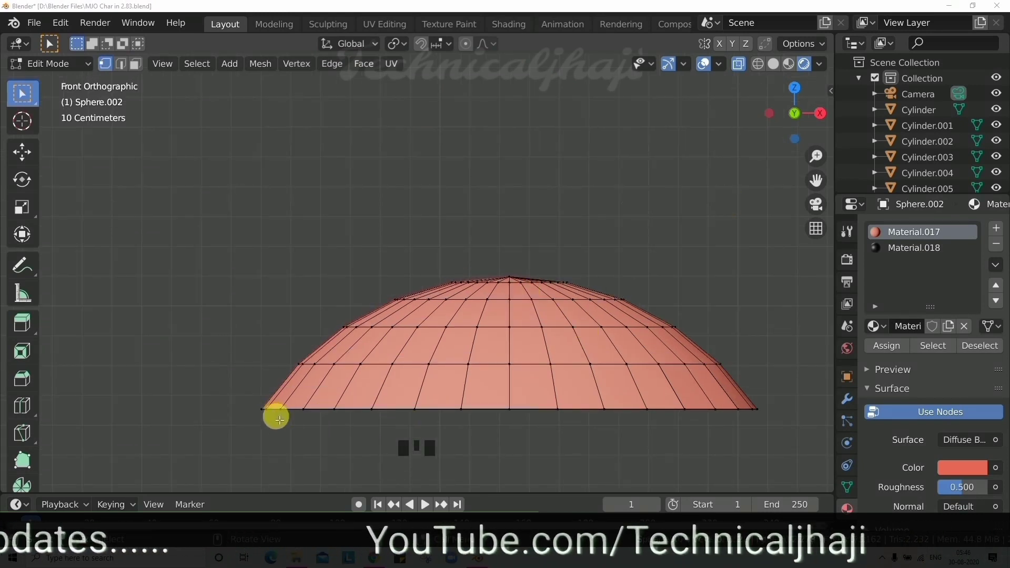
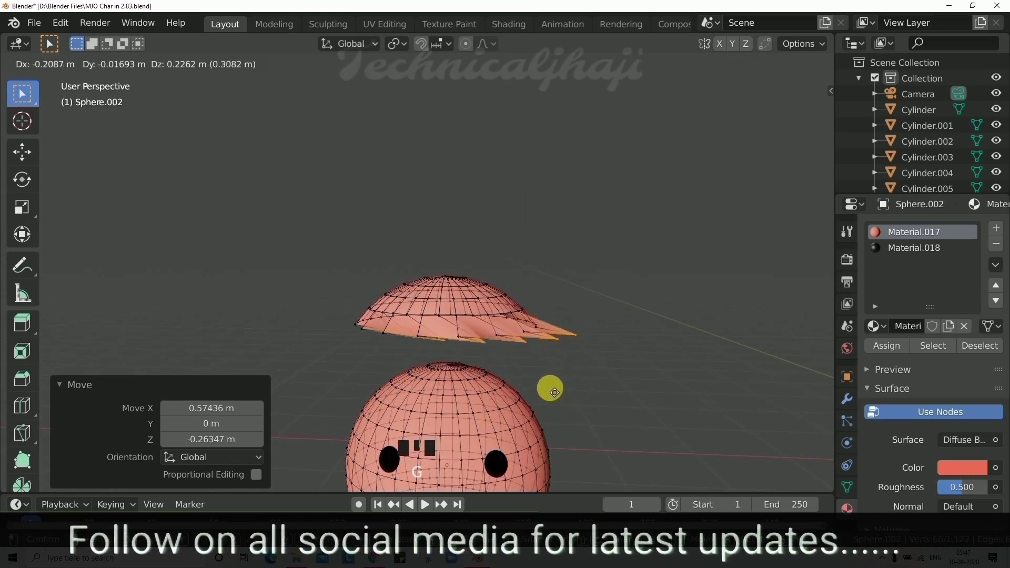
{"action": "key", "text": "g"}
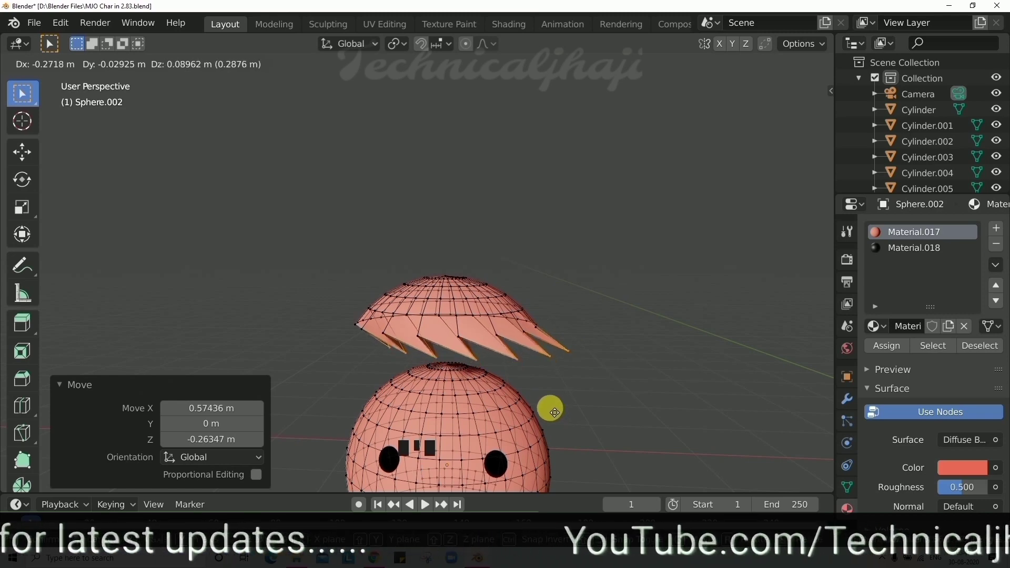
{"action": "key", "text": "Tab"}
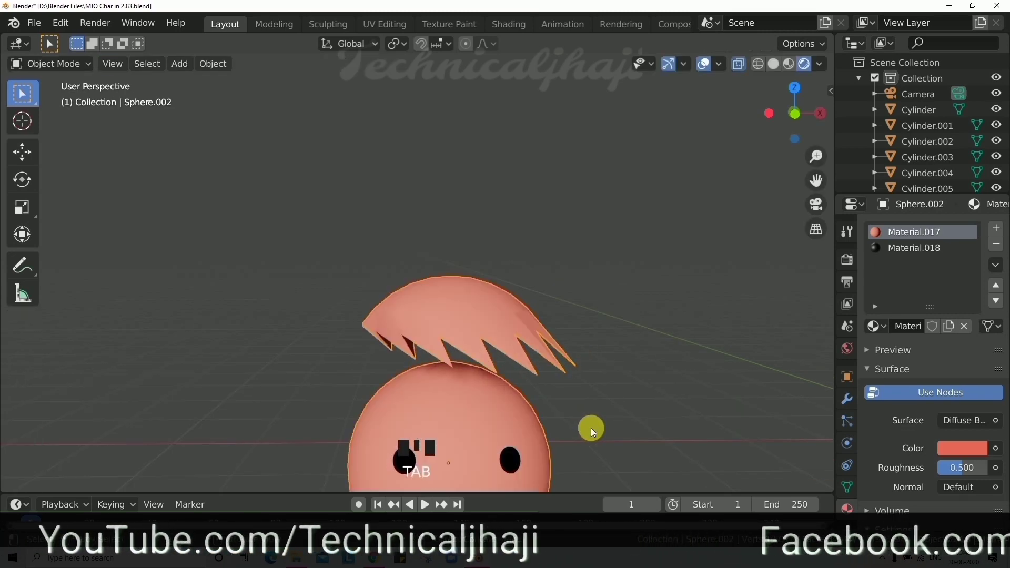
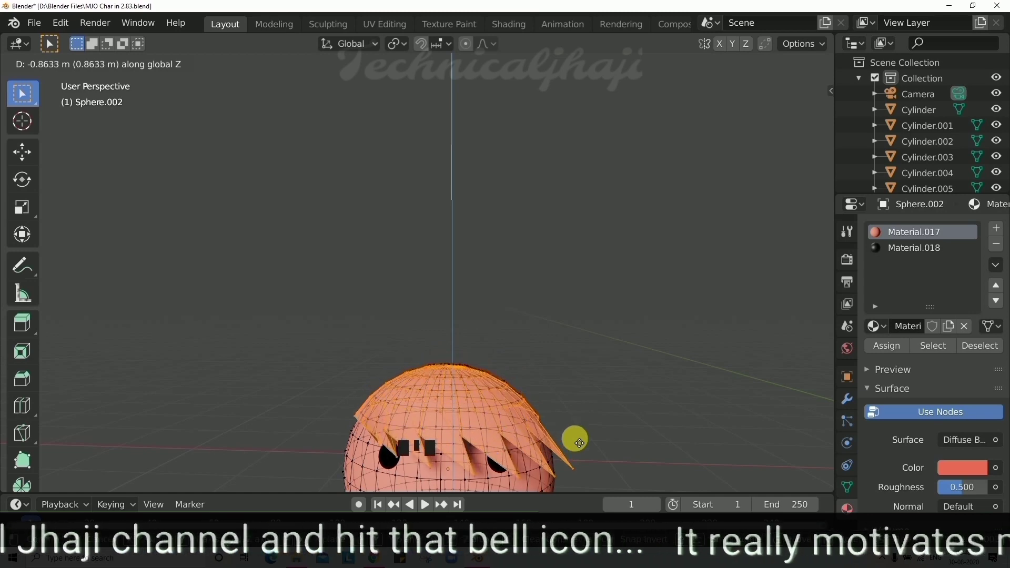
Settle the hair cap vertically on the head and assign its faces the black Material.018
{"action": "key", "text": "g"}
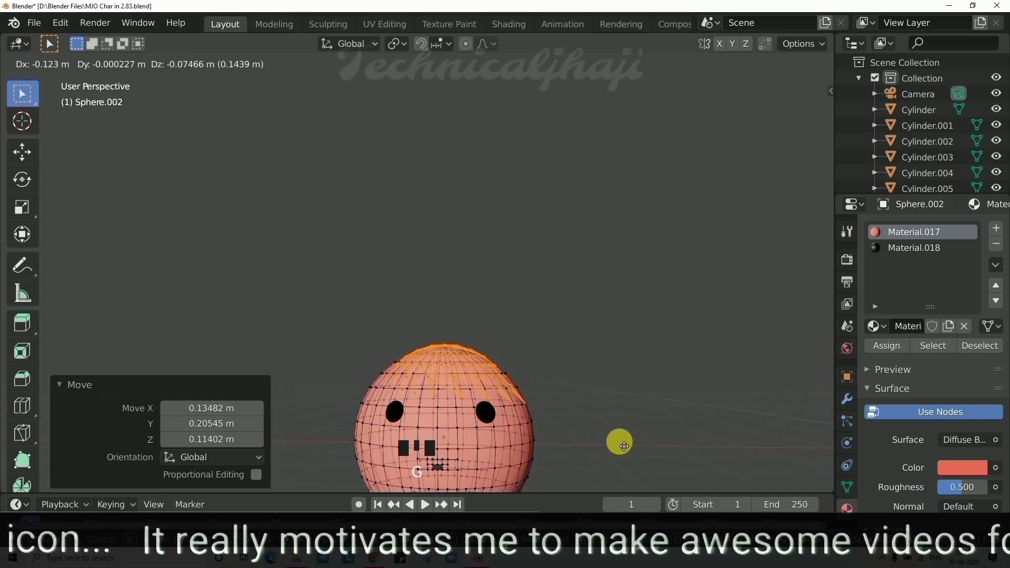
{"action": "key", "text": "Tab"}
{"action": "key", "text": "Tab"}
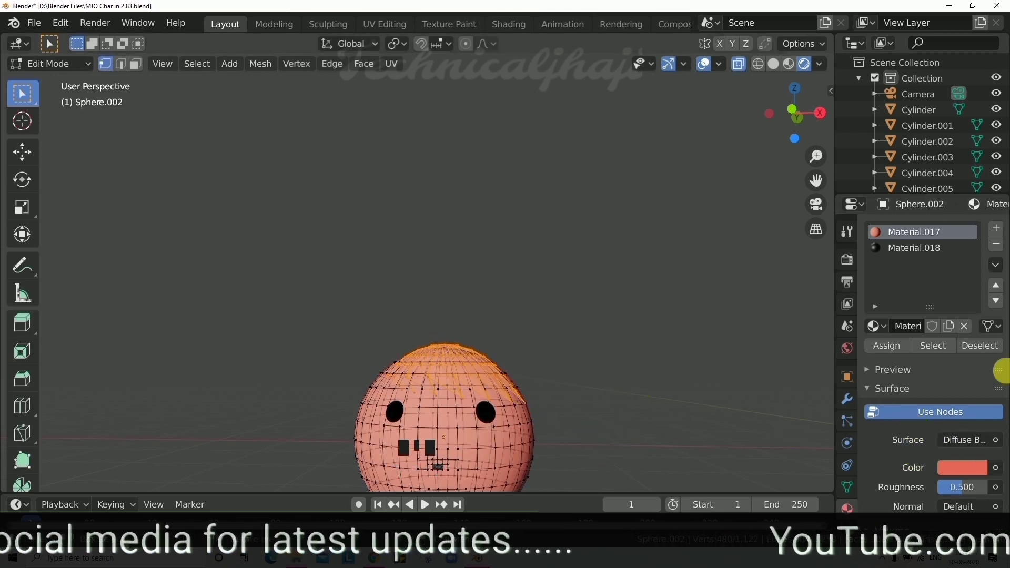
{"action": "left_click", "coordinate": [925, 254]}
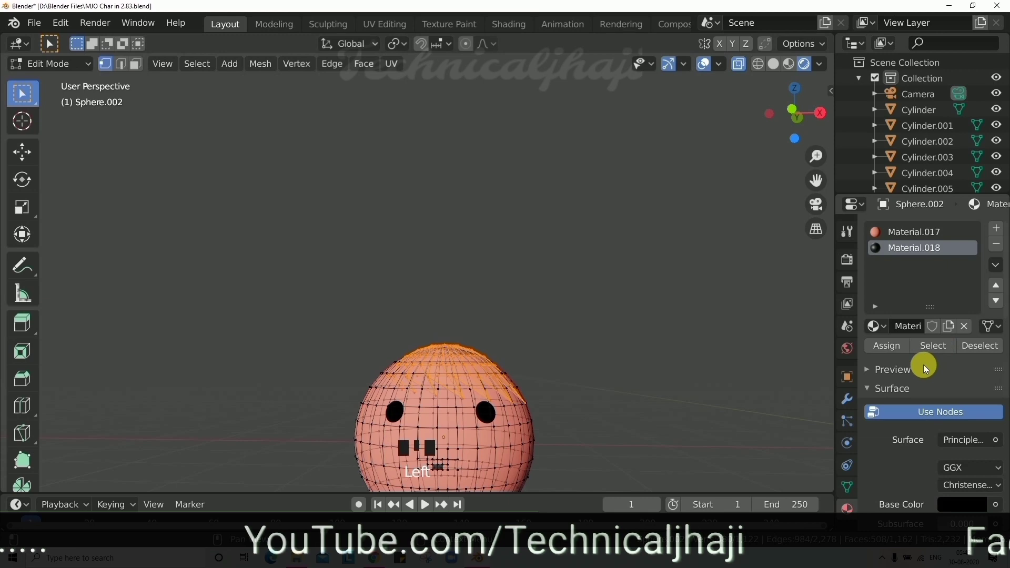
{"action": "left_click_drag", "start_coordinate": [897, 351], "coordinate": [647, 394]}
{"action": "key", "text": "Tab"}
Select the white body Sphere.003 and give it a new material ready for a base colour
{"action": "left_click_drag", "start_coordinate": [658, 407], "coordinate": [642, 408]}
{"action": "scroll", "scroll_direction": "down", "scroll_amount": 3}
{"action": "scroll", "scroll_direction": "up", "scroll_amount": 3}
{"action": "scroll", "scroll_direction": "down", "scroll_amount": 3}
{"action": "left_click_drag", "start_coordinate": [567, 398], "coordinate": [541, 387]}
{"action": "scroll", "scroll_direction": "up", "scroll_amount": 3}
{"action": "scroll", "scroll_direction": "down", "scroll_amount": 3}
{"action": "scroll", "scroll_direction": "up", "scroll_amount": 3}
{"action": "scroll", "scroll_direction": "down", "scroll_amount": 3}
{"action": "scroll", "scroll_direction": "down", "scroll_amount": 3}
{"action": "scroll", "scroll_direction": "up", "scroll_amount": 3}
{"action": "scroll", "scroll_direction": "down", "scroll_amount": 3}
{"action": "scroll", "scroll_direction": "down", "scroll_amount": 3}
{"action": "scroll", "scroll_direction": "up", "scroll_amount": 3}
{"action": "scroll", "scroll_direction": "down", "scroll_amount": 3}
{"action": "scroll", "scroll_direction": "down", "scroll_amount": 3}
{"action": "left_click_drag", "start_coordinate": [418, 361], "coordinate": [423, 370]}
Drag the body's base colour to a bright yellow hue and confirm it
{"action": "left_click_drag", "start_coordinate": [976, 297], "coordinate": [969, 448]}
{"action": "left_click", "coordinate": [969, 451]}
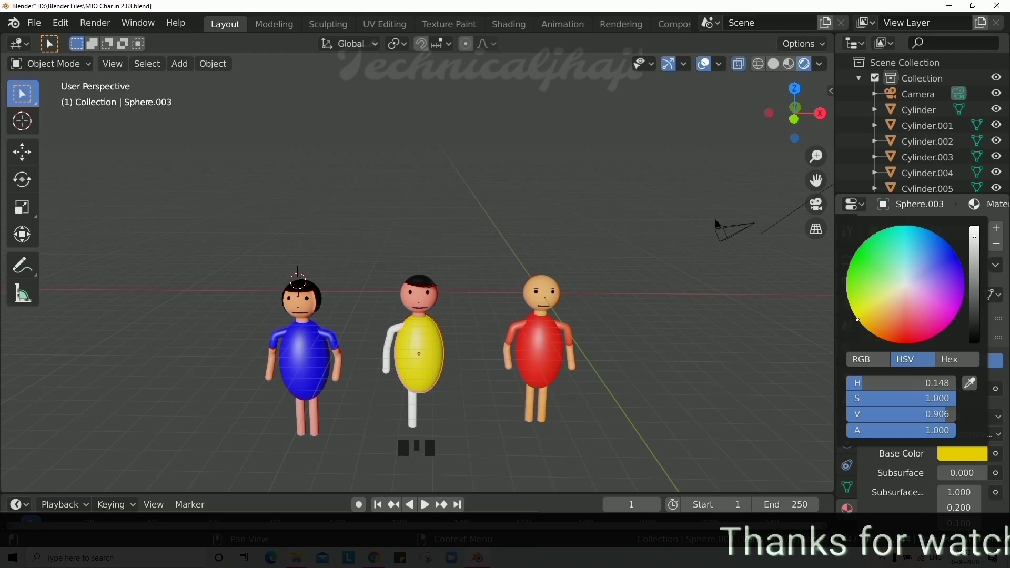
Select the middle figure's white arm Cylinder.002 and move the view in close to it
{"action": "scroll", "scroll_direction": "up", "scroll_amount": 3}
{"action": "scroll", "scroll_direction": "down", "scroll_amount": 3}
{"action": "left_click", "coordinate": [384, 350]}
{"action": "scroll", "scroll_direction": "up", "scroll_amount": 3}
{"action": "scroll", "scroll_direction": "down", "scroll_amount": 3}
{"action": "scroll", "scroll_direction": "up", "scroll_amount": 3}
{"action": "left_click_drag", "start_coordinate": [424, 402], "coordinate": [438, 373]}
{"action": "scroll", "scroll_direction": "up", "scroll_amount": 3}
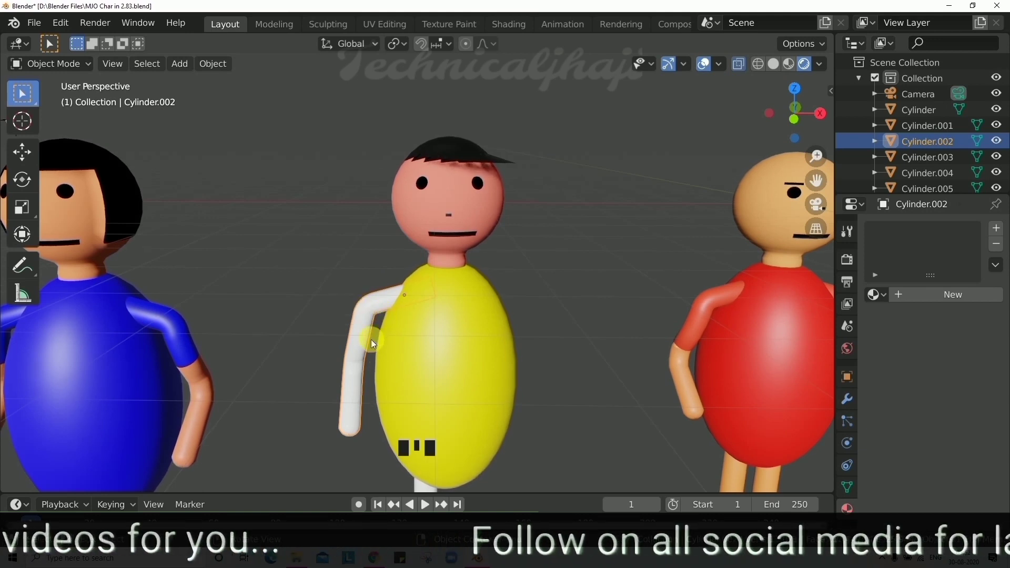
Give the arm a new Material.020 with a skin-tone base colour
{"action": "key", "text": "Tab"}
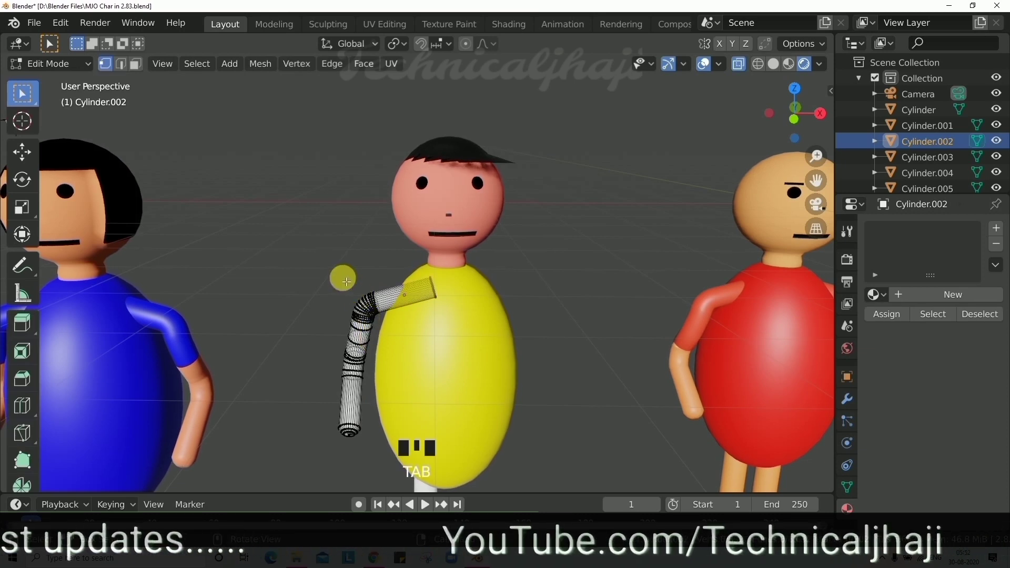
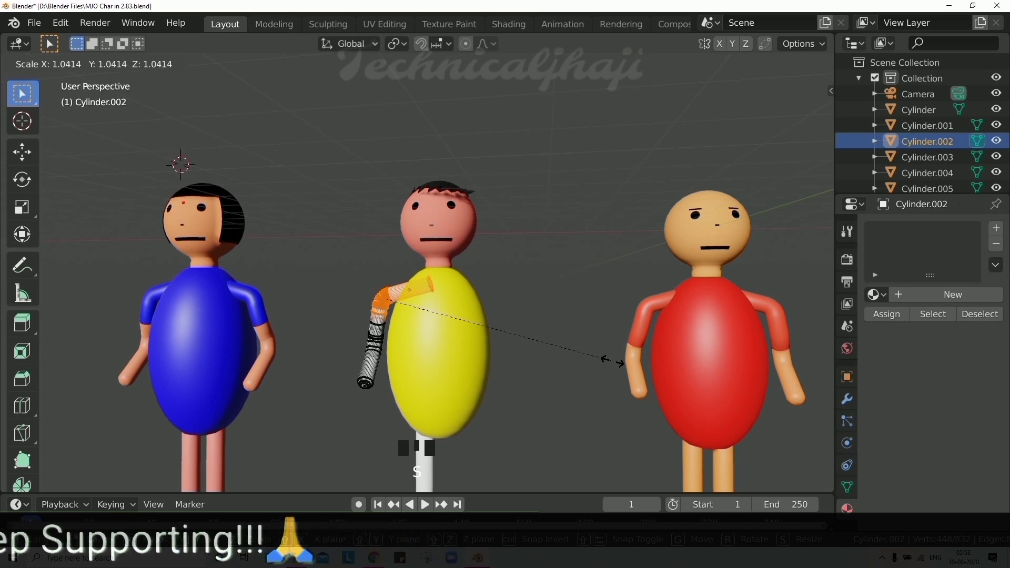
{"action": "key", "text": "Tab"}
{"action": "left_click_drag", "start_coordinate": [954, 301], "coordinate": [969, 465]}
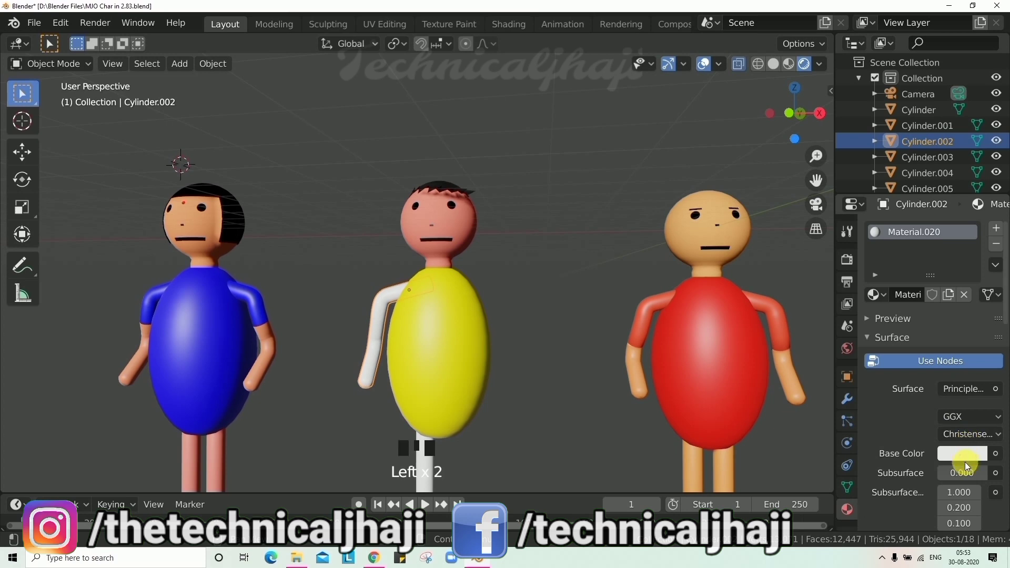
{"action": "left_click", "coordinate": [971, 460]}
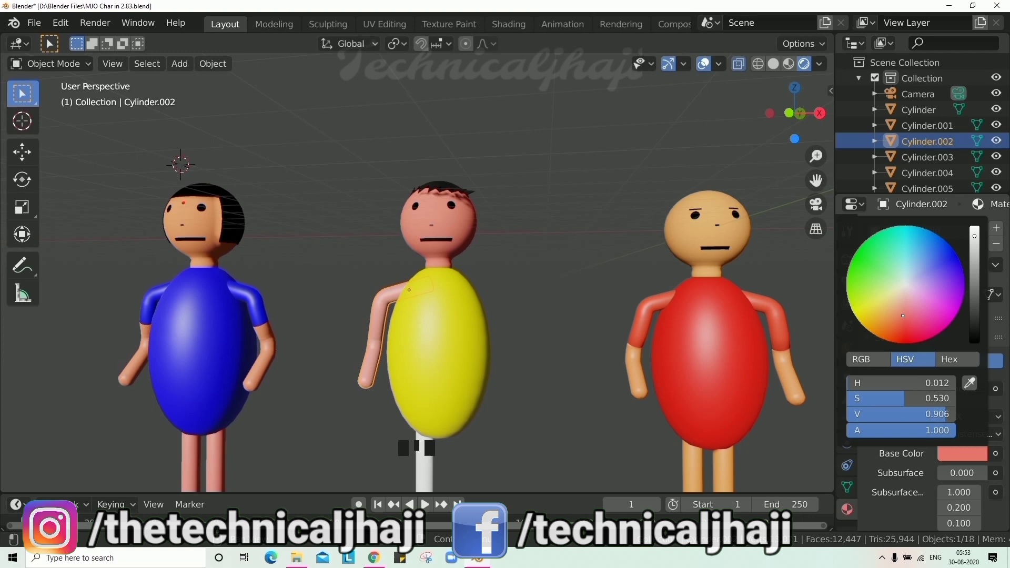
{"action": "left_click", "coordinate": [695, 361]}
{"action": "scroll", "scroll_direction": "down", "scroll_amount": 3}
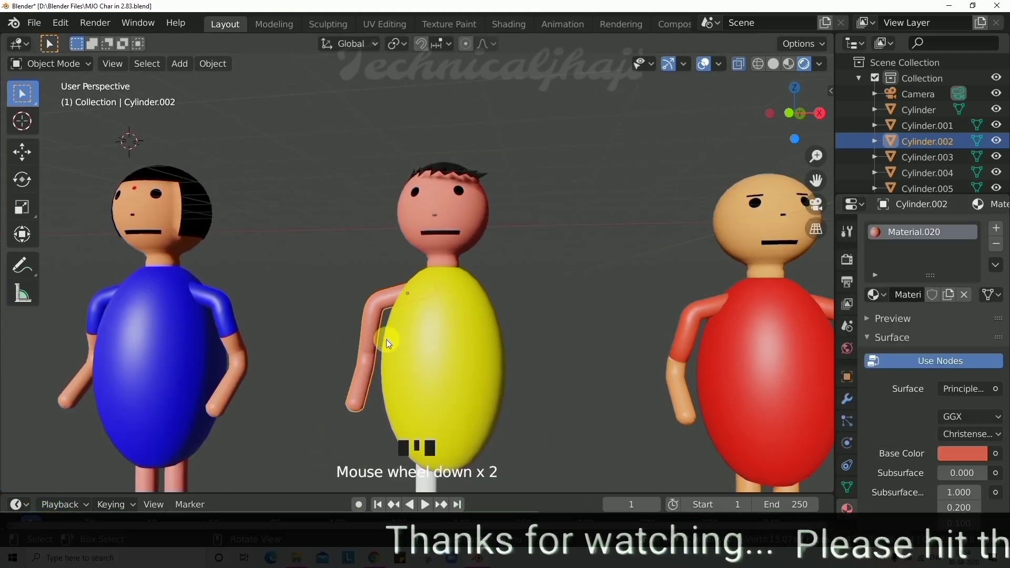
Assign the shoulder sleeve faces a yellow Material.021 slot and return to Object Mode
{"action": "key", "text": "Tab"}
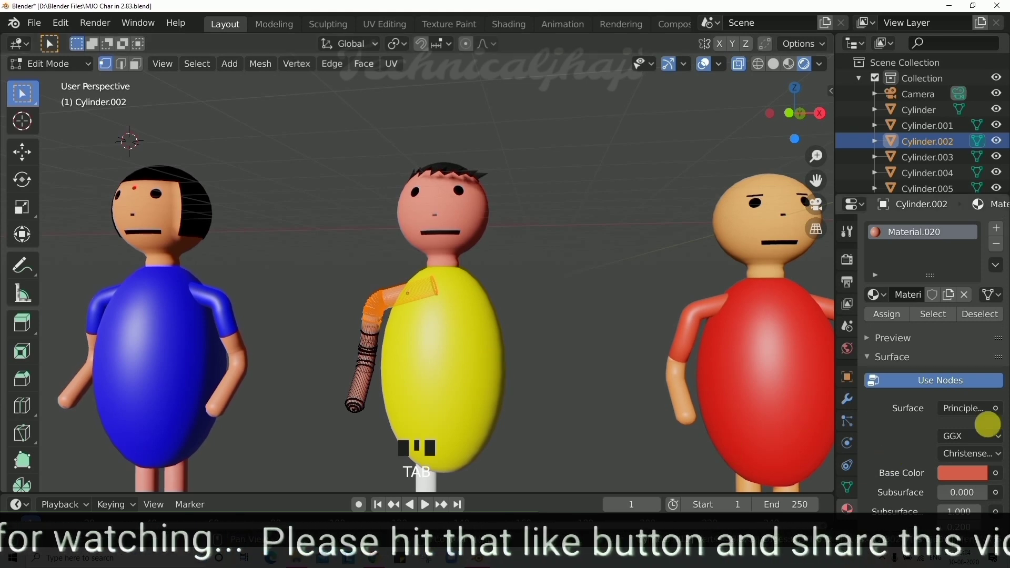
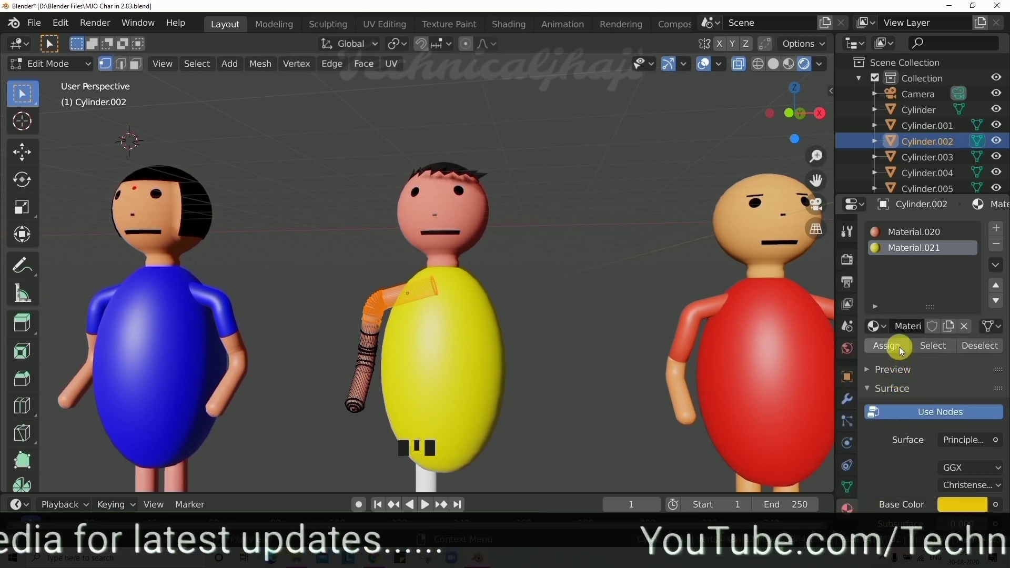
{"action": "left_click", "coordinate": [904, 352]}
{"action": "key", "text": "Tab"}
{"action": "scroll", "scroll_direction": "down", "scroll_amount": 3}
{"action": "scroll", "scroll_direction": "up", "scroll_amount": 3}
{"action": "scroll", "scroll_direction": "down", "scroll_amount": 3}
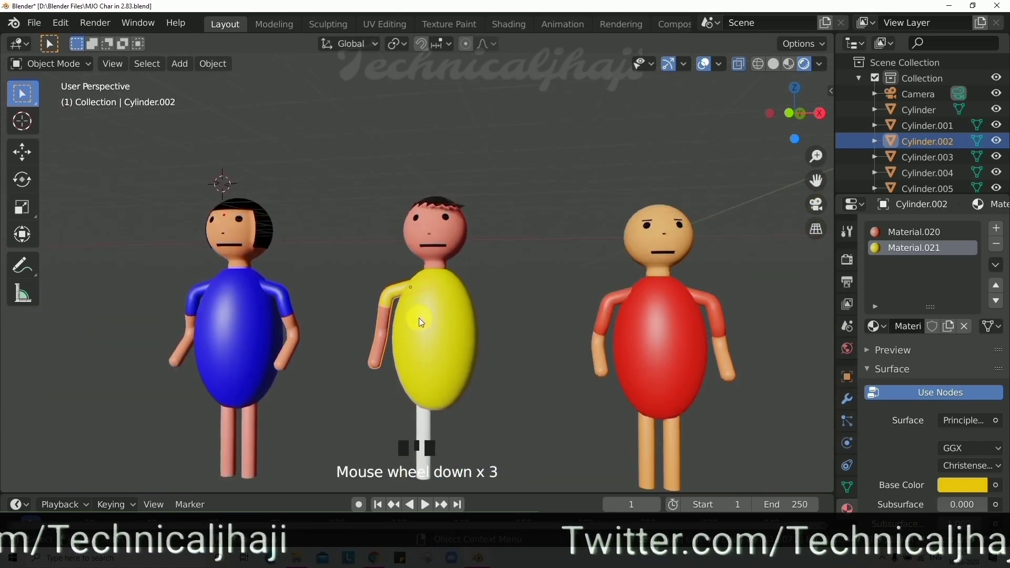
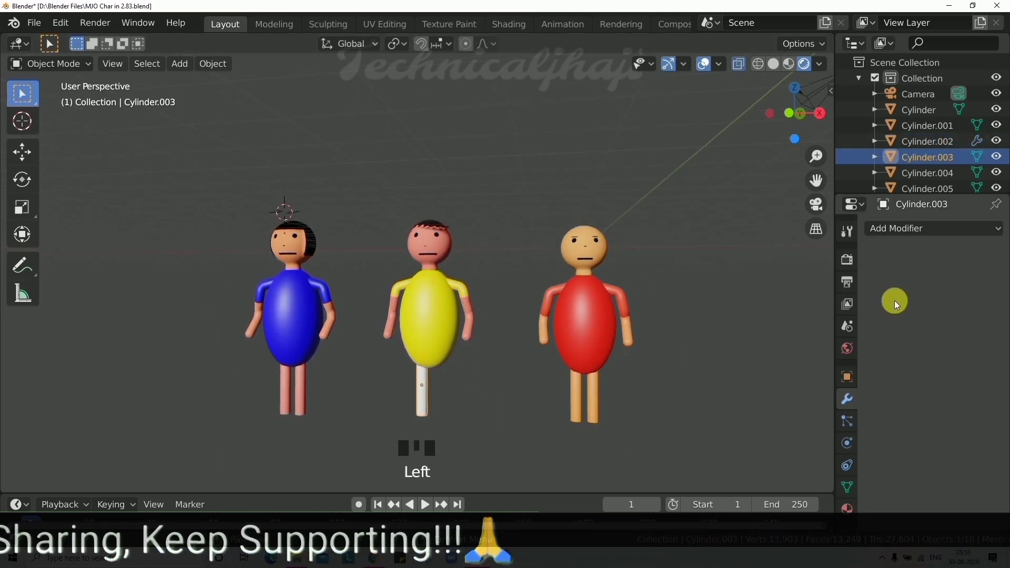
Add a Mirror modifier on X to the arm, using the body Sphere.003 as mirror object
{"action": "left_click", "coordinate": [894, 441]}
{"action": "left_click_drag", "start_coordinate": [958, 296], "coordinate": [974, 458]}
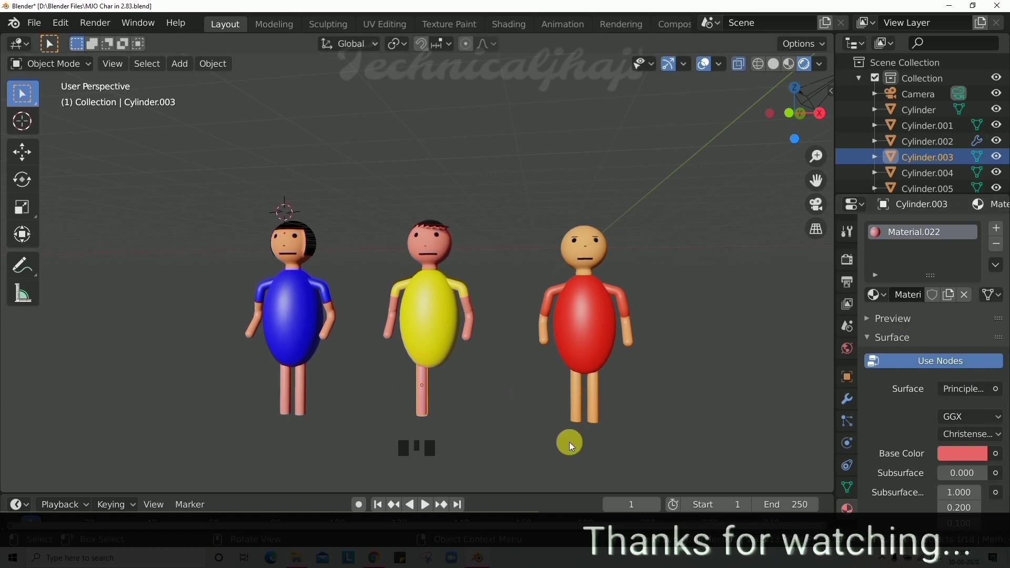
{"action": "left_click", "coordinate": [847, 407]}
{"action": "left_click_drag", "start_coordinate": [937, 231], "coordinate": [988, 401]}
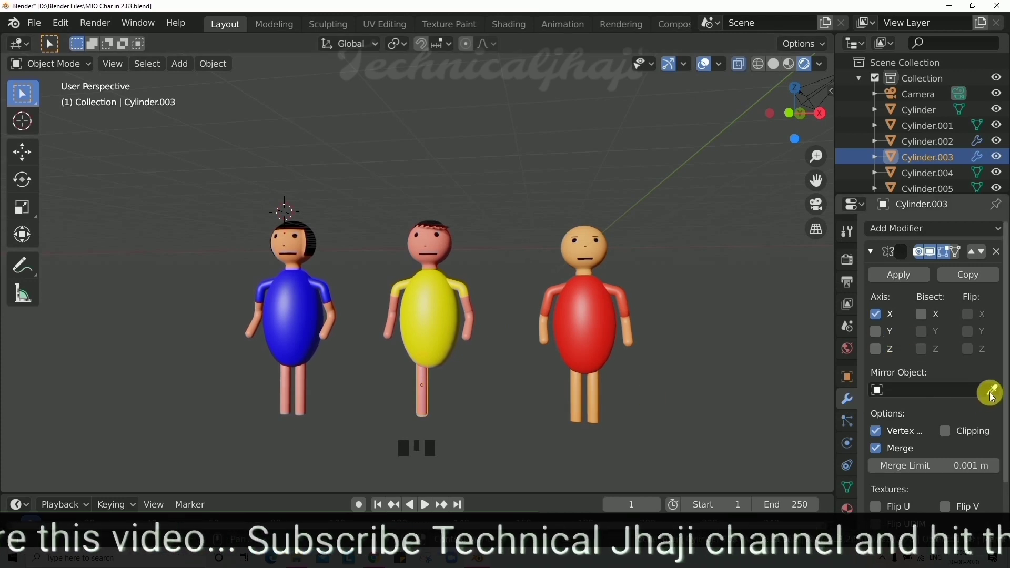
{"action": "left_click", "coordinate": [994, 395]}
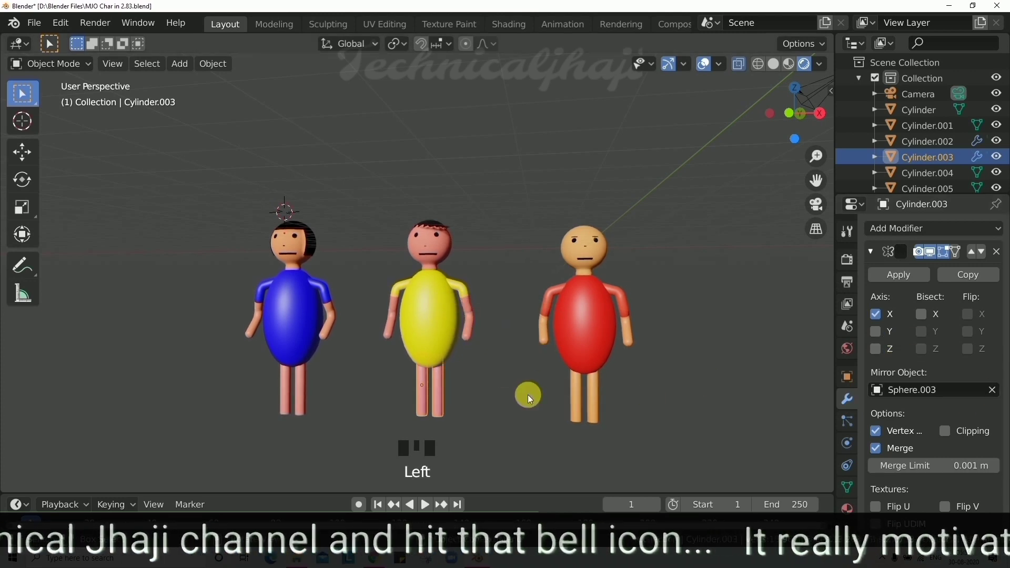
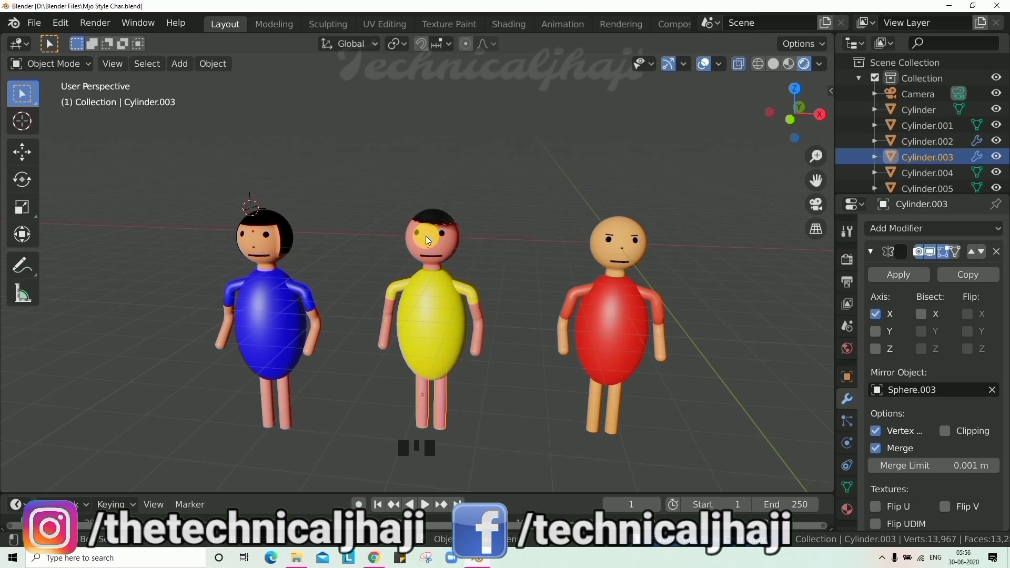
{"action": "scroll", "scroll_direction": "down", "scroll_amount": 3}
{"action": "scroll", "scroll_direction": "up", "scroll_amount": 3}
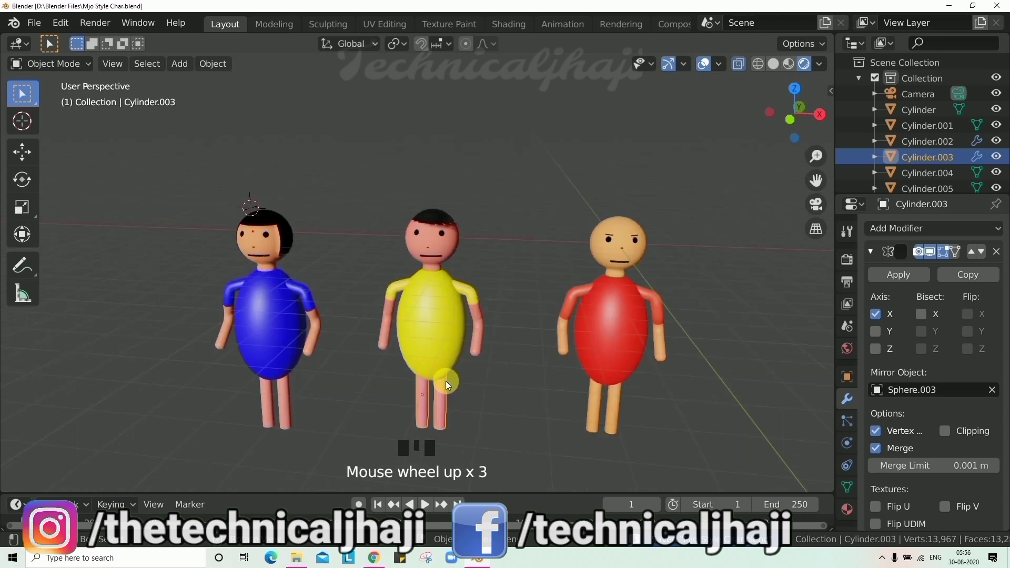
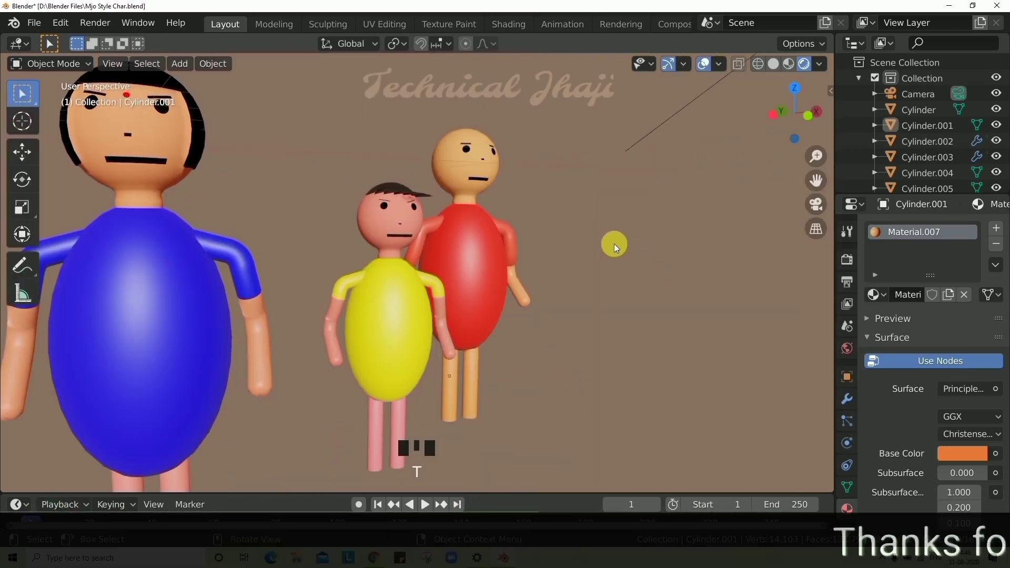
From front view, select the red figure's arm cylinders and body Sphere.001 and join them with Ctrl+J
{"action": "key", "text": "KP_1"}
{"action": "scroll", "scroll_direction": "up", "scroll_amount": 3}
{"action": "left_click_drag", "start_coordinate": [626, 207], "coordinate": [659, 223]}
{"action": "scroll", "scroll_direction": "up", "scroll_amount": 3}
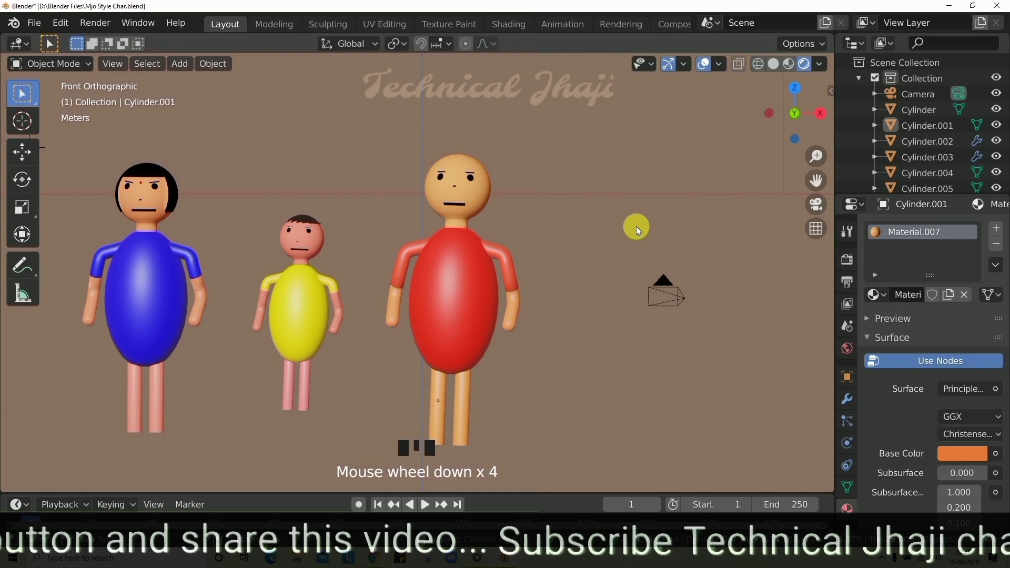
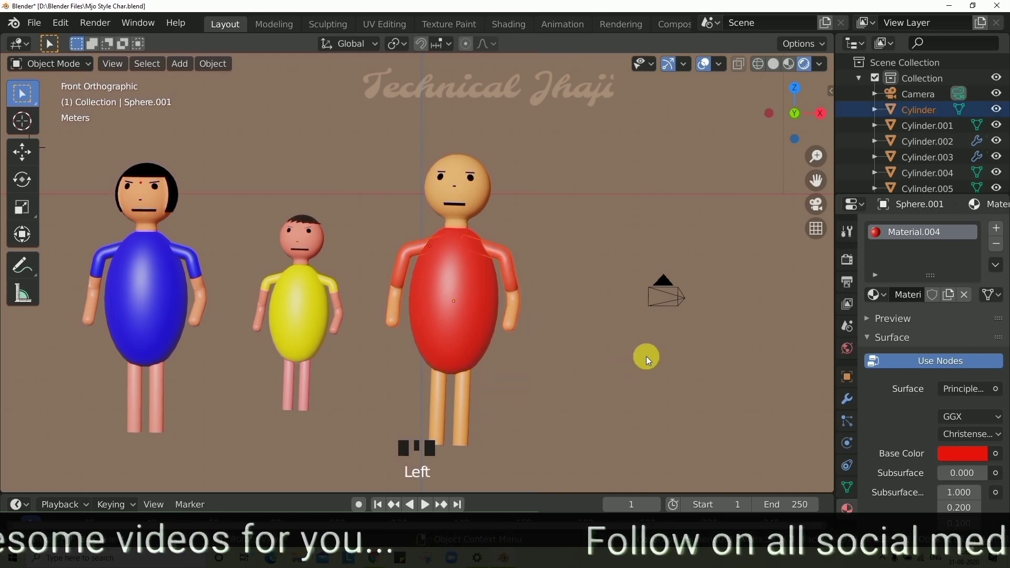
{"action": "key", "text": "r"}
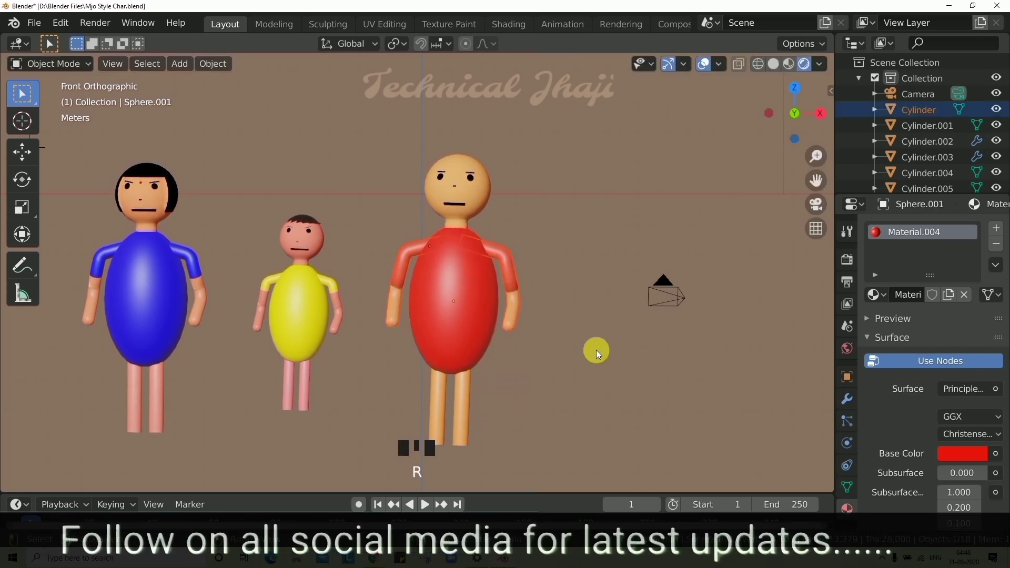
{"action": "left_click", "coordinate": [414, 152]}
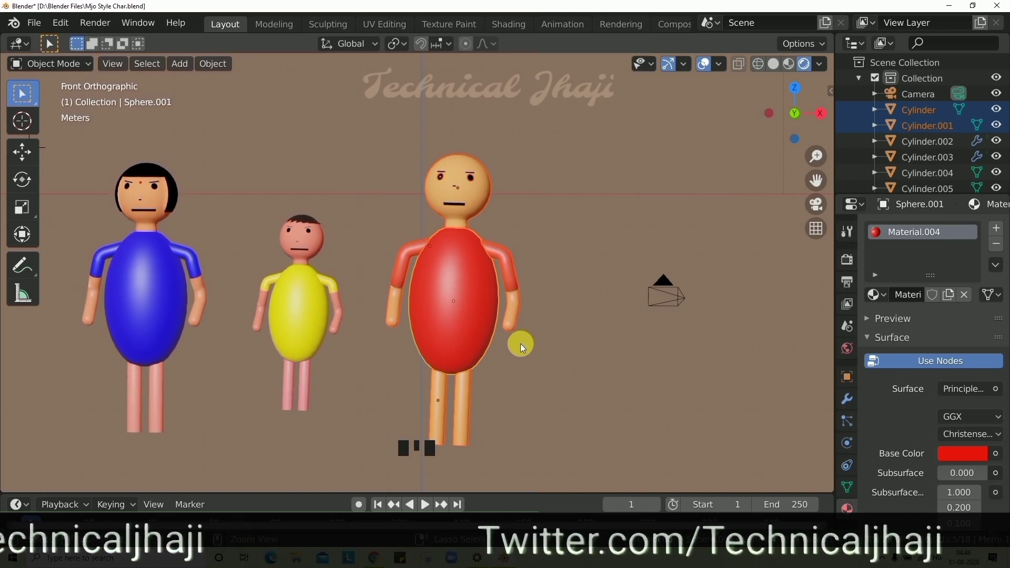
{"action": "key", "text": "ctrl+j"}
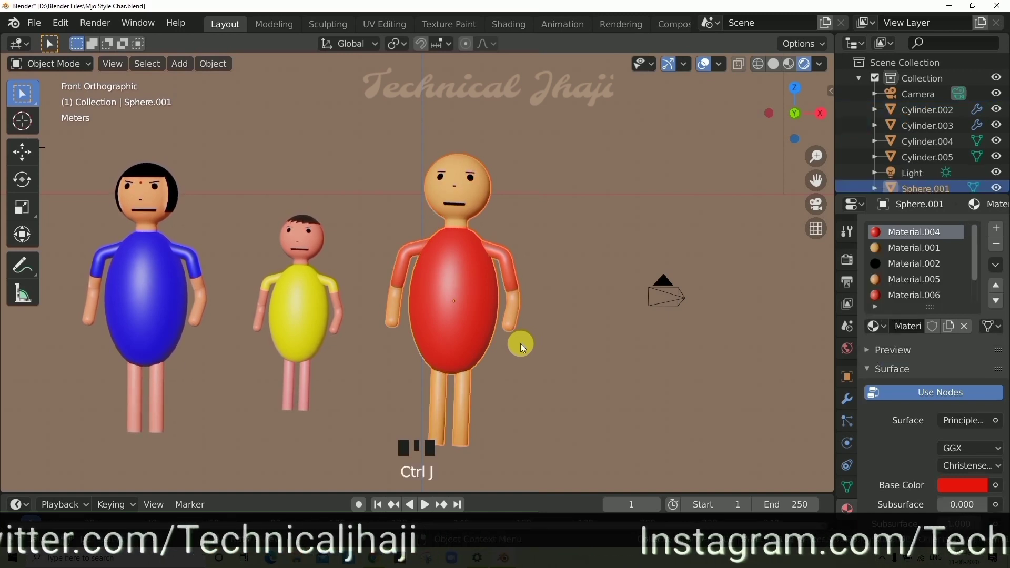
Test-rotate the joined red figure to confirm it moves as one, then restore it upright
{"action": "left_click_drag", "start_coordinate": [524, 347], "coordinate": [552, 270]}
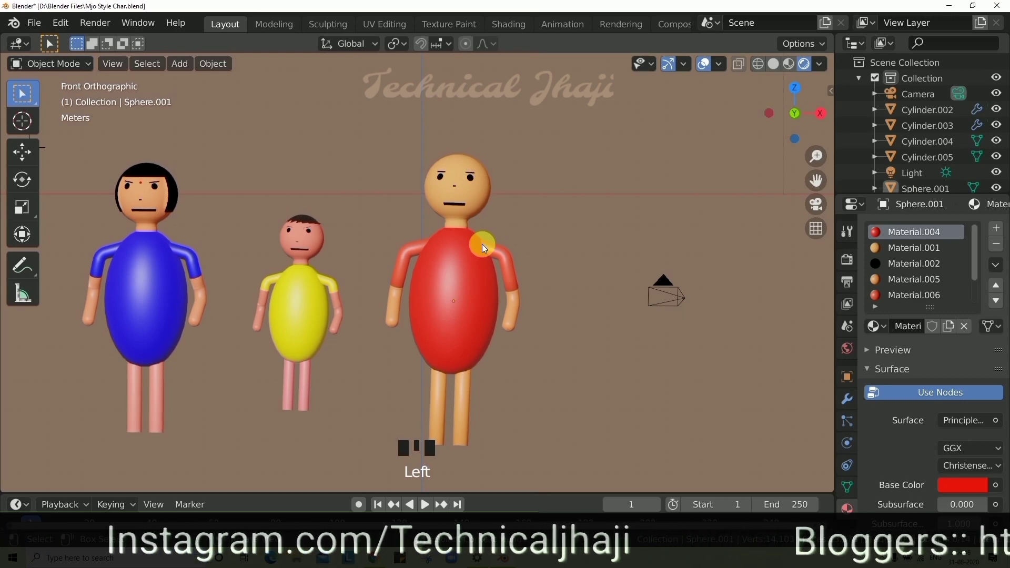
{"action": "left_click", "coordinate": [470, 273]}
{"action": "key", "text": "r"}
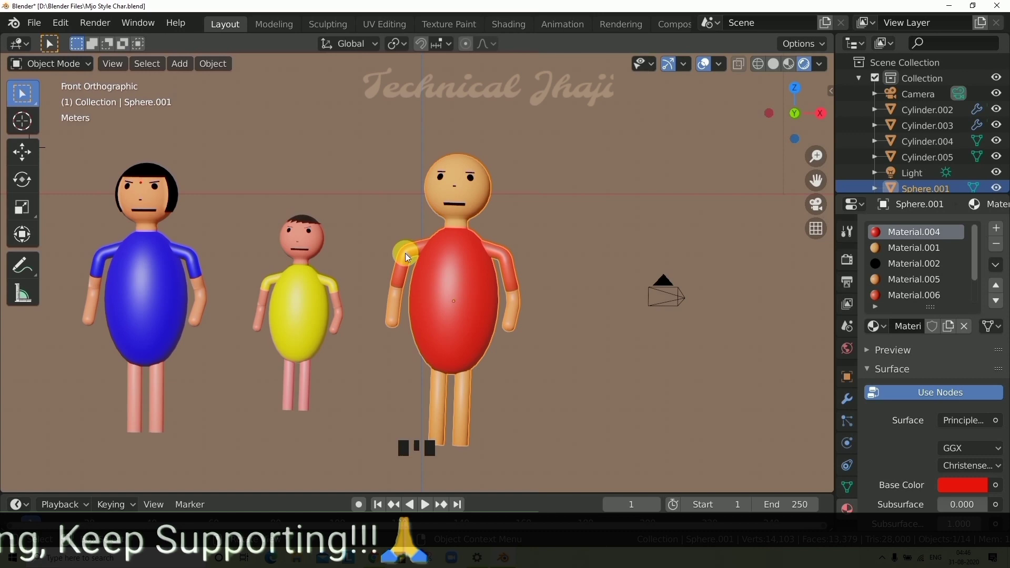
{"action": "scroll", "scroll_direction": "up", "scroll_amount": 3}
Join the yellow figure's parts into one object and test-tilt it to confirm, then cancel
{"action": "left_click", "coordinate": [334, 242]}
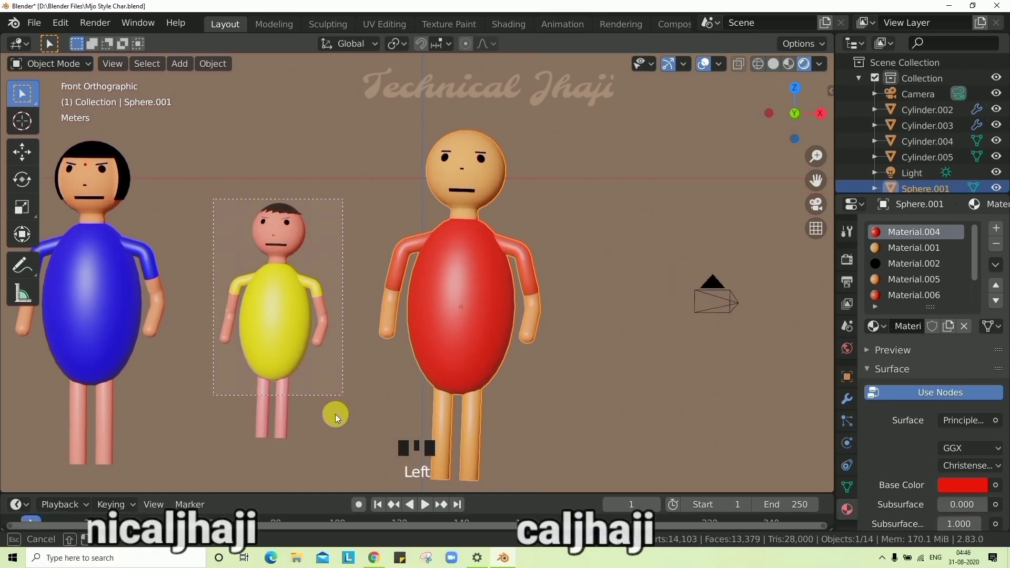
{"action": "left_click_drag", "start_coordinate": [493, 187], "coordinate": [535, 182]}
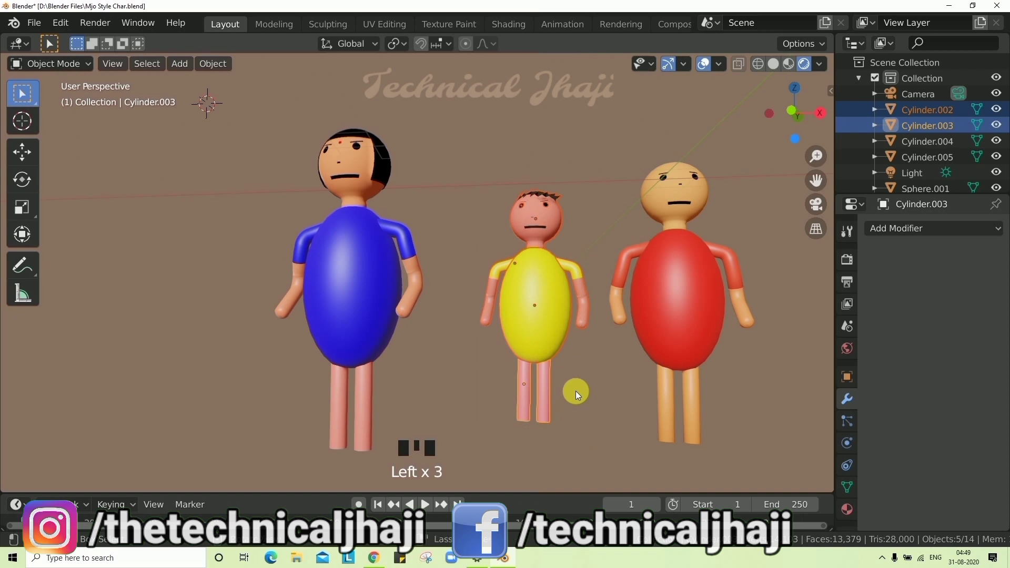
{"action": "key", "text": "ctrl+j"}
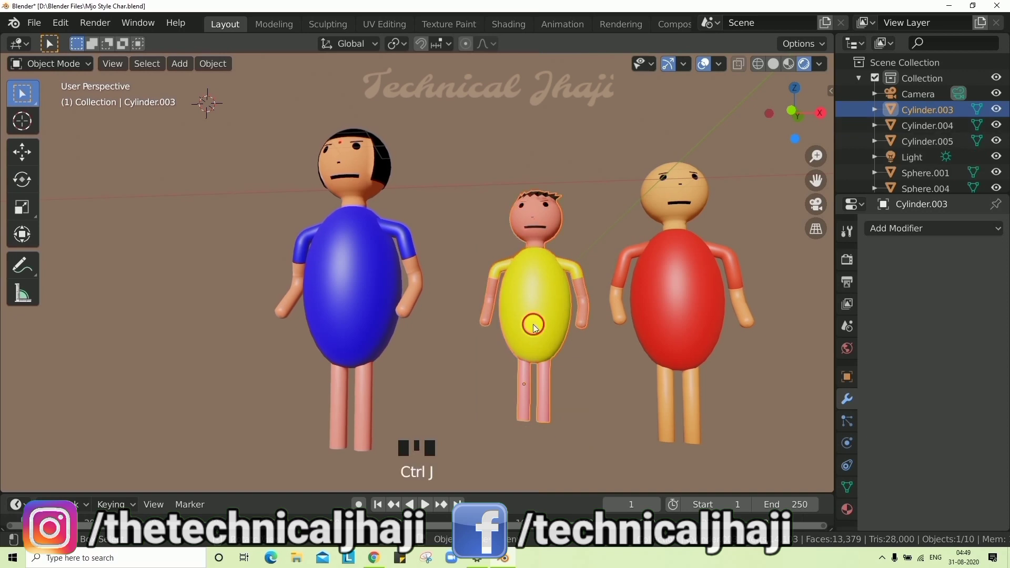
{"action": "left_click", "coordinate": [536, 327]}
{"action": "key", "text": "r"}
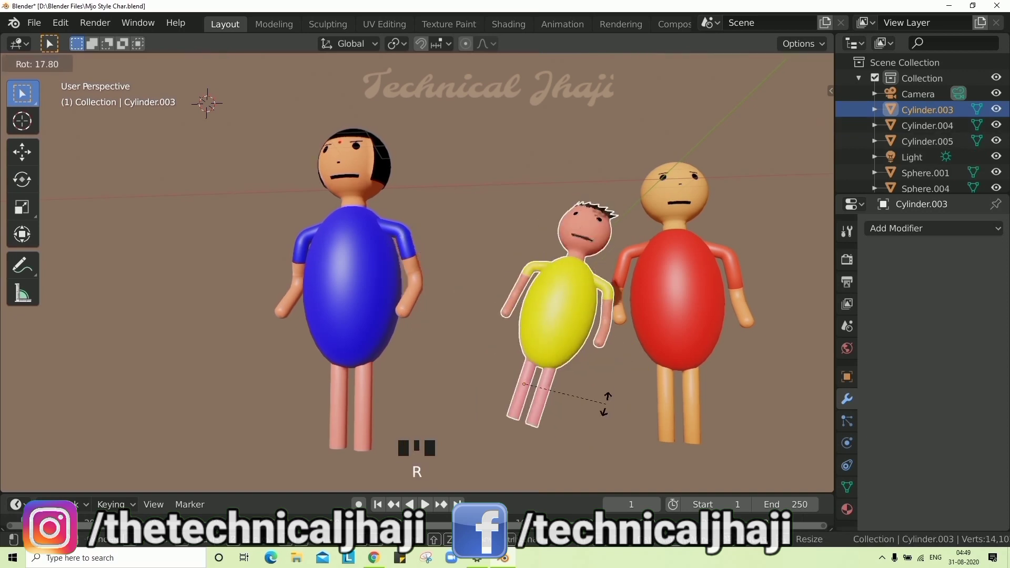
{"action": "left_click_drag", "start_coordinate": [373, 246], "coordinate": [373, 260]}
{"action": "key", "text": "r"}
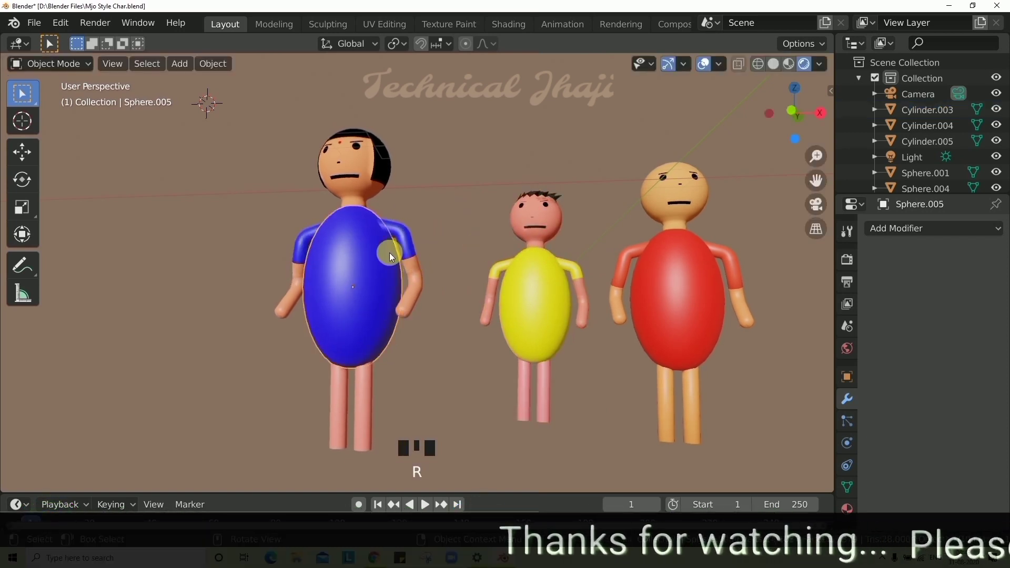
Join the blue figure's head and arms into its body Sphere.005 as a single object
{"action": "left_click", "coordinate": [343, 258]}
{"action": "left_click", "coordinate": [403, 124]}
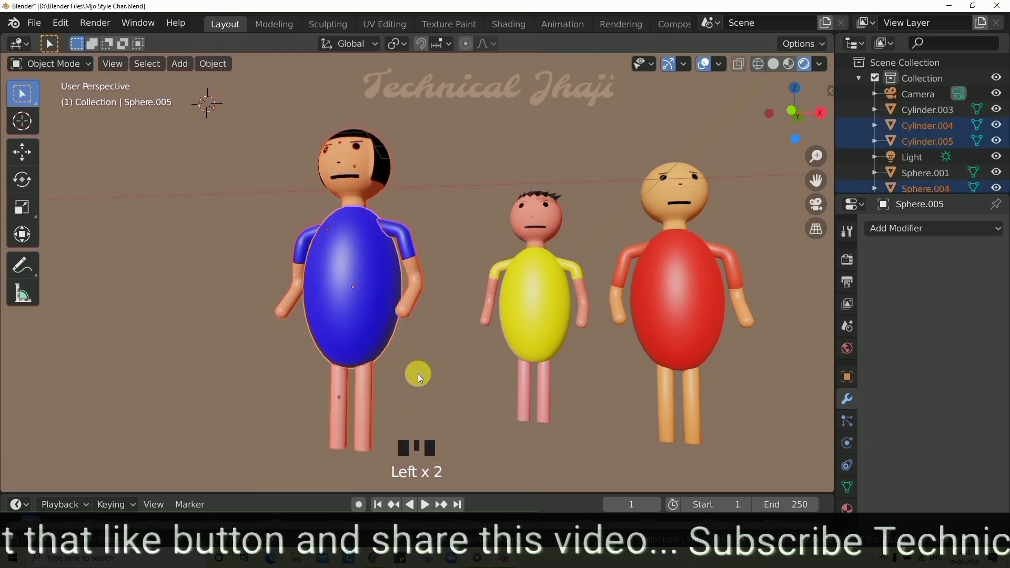
{"action": "key", "text": "ctrl+j"}
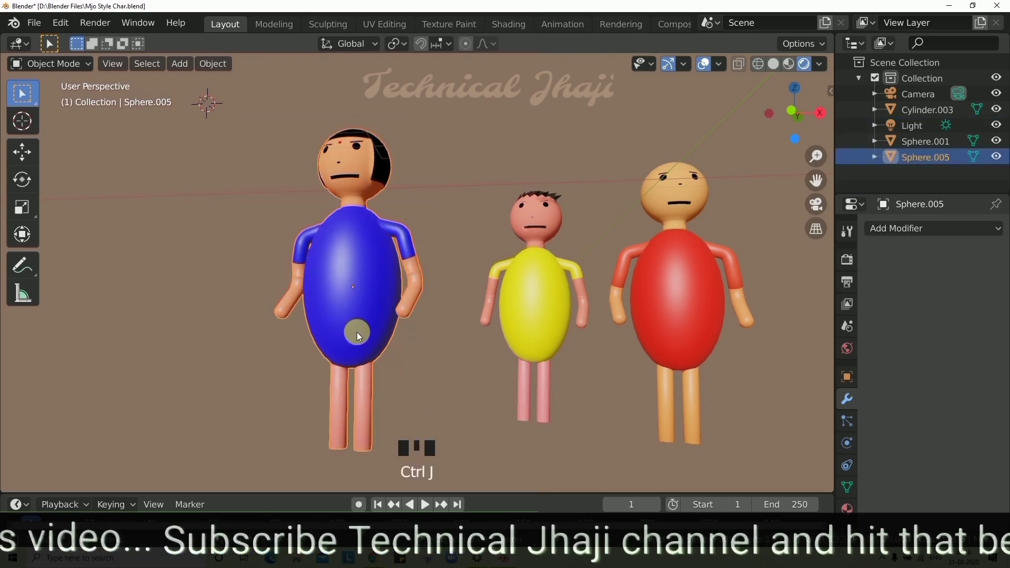
{"action": "key", "text": "r"}
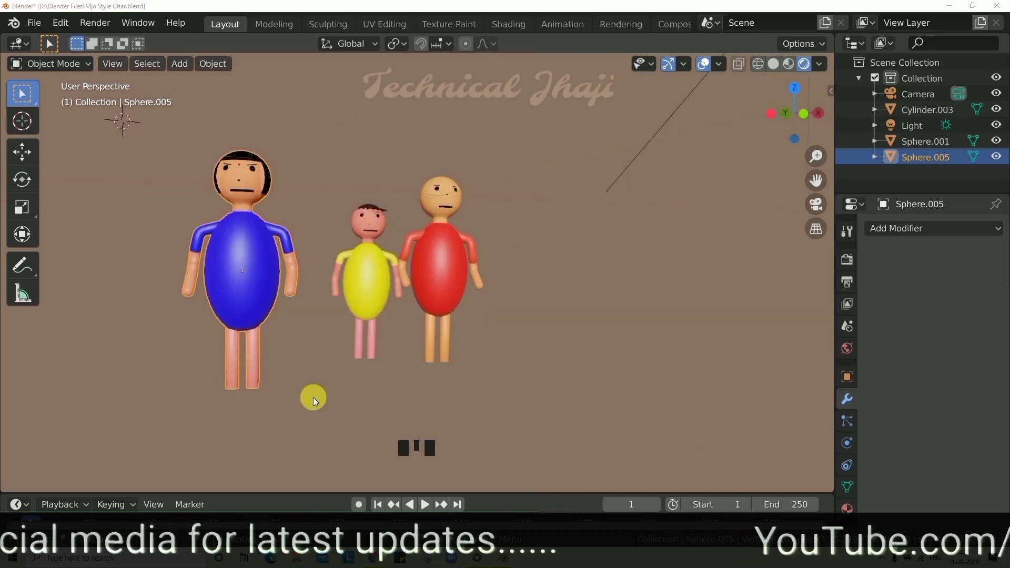
Hide the blue figure Sphere.005 and the yellow figure in the Outliner, leaving only the red one
{"action": "left_click_drag", "start_coordinate": [377, 359], "coordinate": [427, 347]}
{"action": "scroll", "scroll_direction": "up", "scroll_amount": 3}
{"action": "scroll", "scroll_direction": "down", "scroll_amount": 3}
{"action": "scroll", "scroll_direction": "up", "scroll_amount": 3}
{"action": "left_click_drag", "start_coordinate": [432, 312], "coordinate": [320, 255]}
{"action": "left_click", "coordinate": [320, 255]}
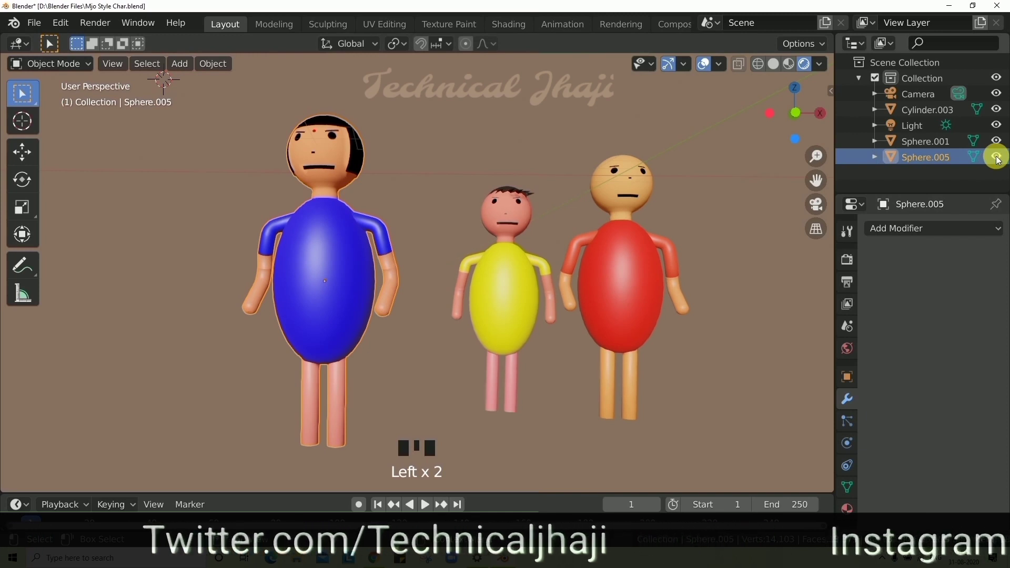
{"action": "left_click", "coordinate": [1000, 158]}
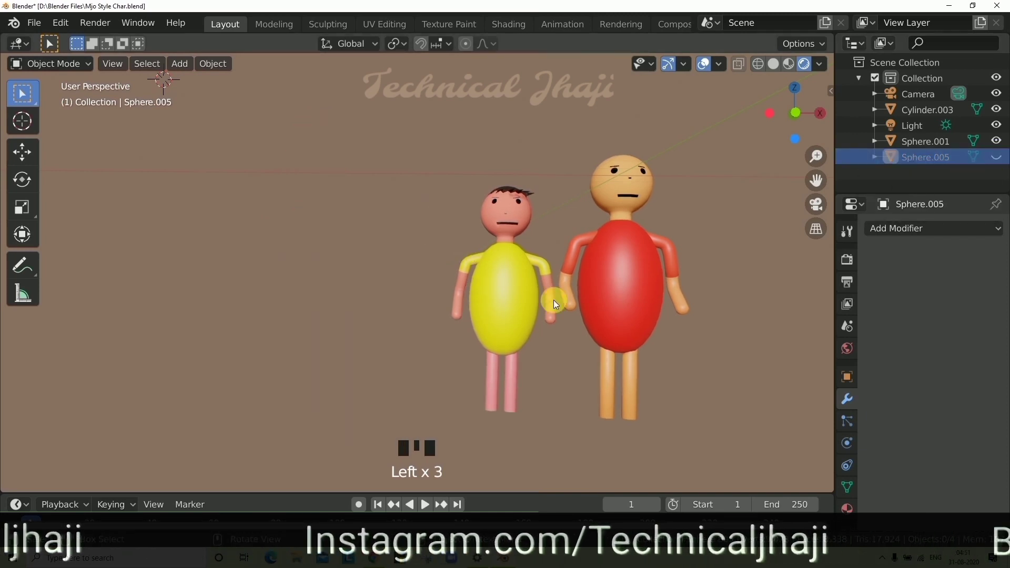
{"action": "left_click", "coordinate": [497, 302]}
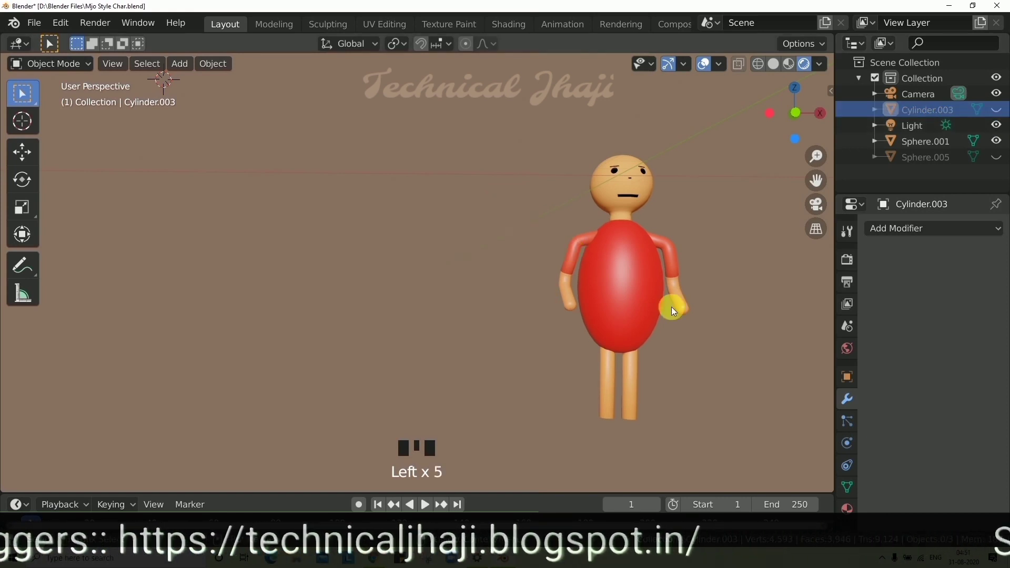
Select the red figure Sphere.001, frame it in front view and bring up the Shift+S snap menu
{"action": "left_click", "coordinate": [660, 260]}
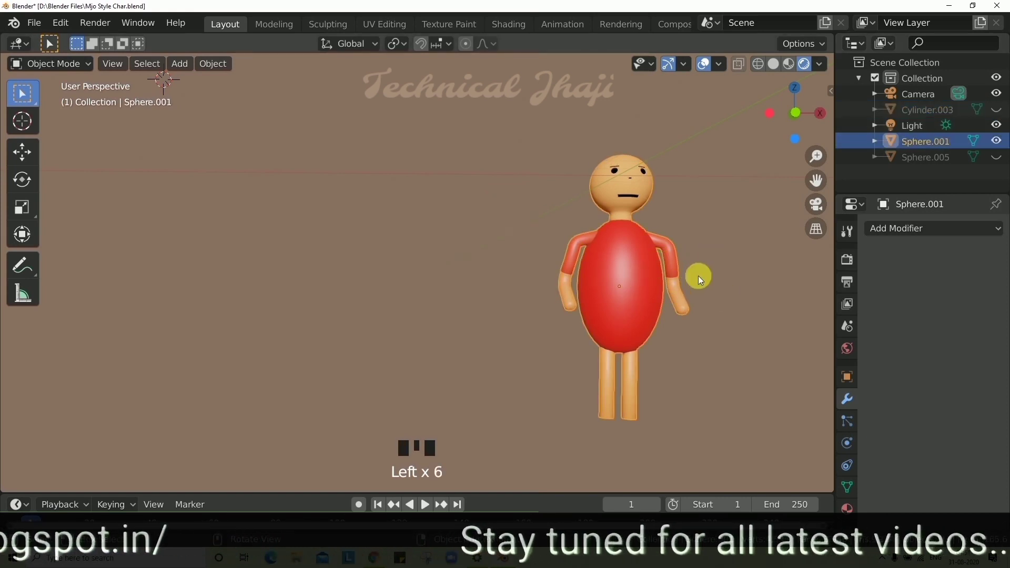
{"action": "key", "text": "KP_1"}
{"action": "left_click_drag", "start_coordinate": [724, 287], "coordinate": [576, 310]}
{"action": "scroll", "scroll_direction": "up", "scroll_amount": 3}
{"action": "key", "text": "shift+s"}
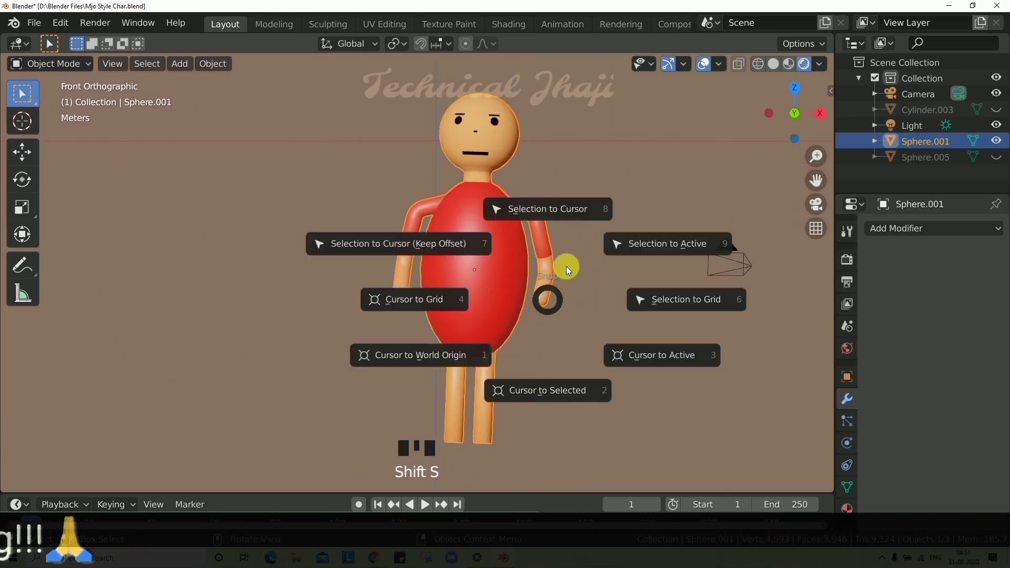
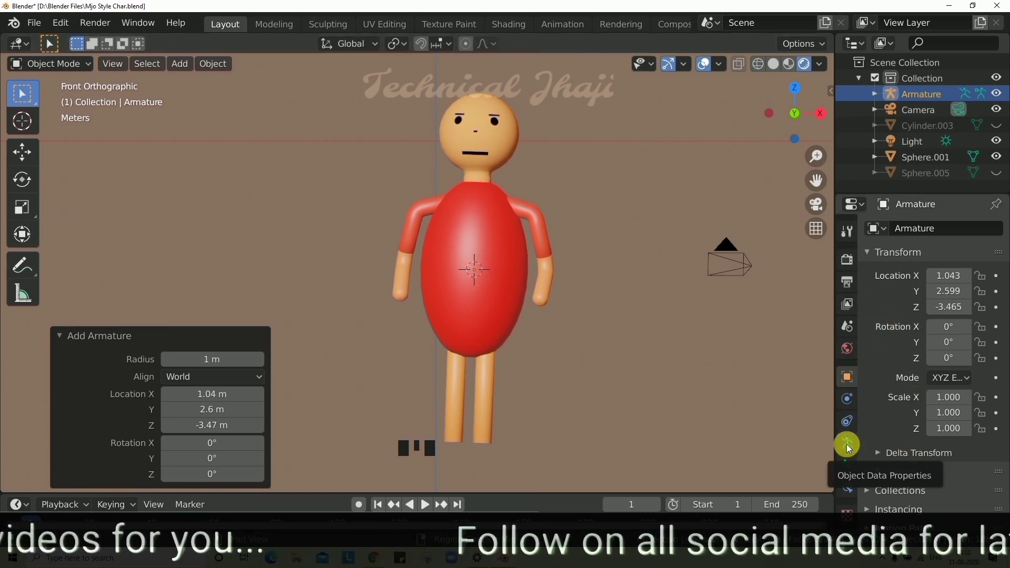
Show the new armature's Object Data properties to reach its Viewport Display settings
{"action": "left_click", "coordinate": [852, 449]}
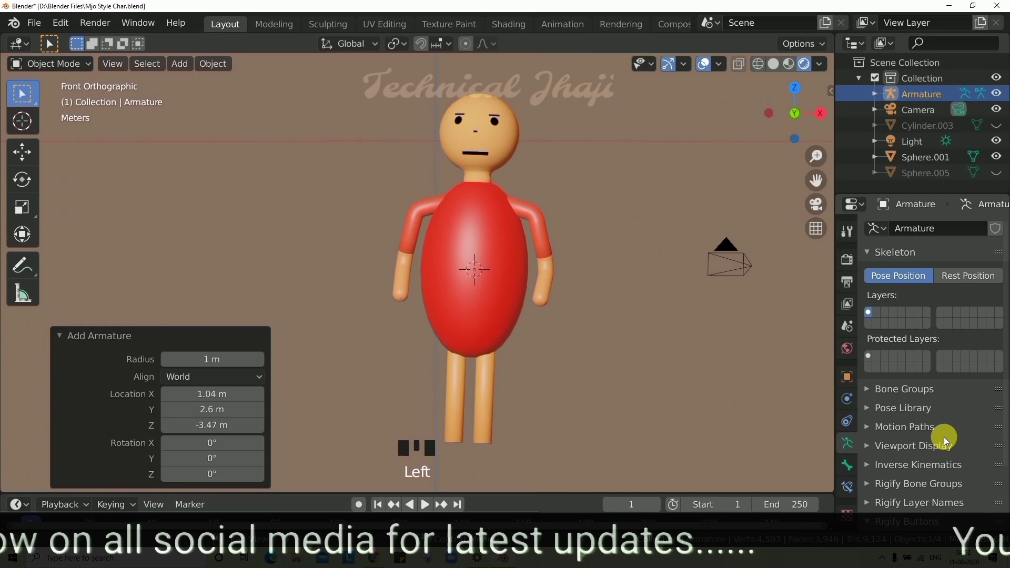
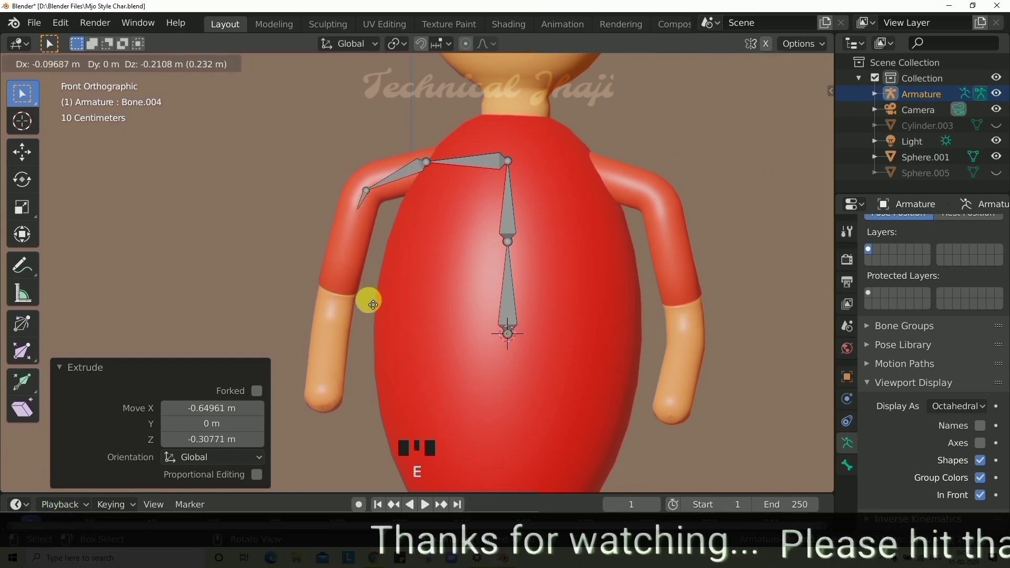
Extrude the left forearm bone, check it in side view, then duplicate the arm chain and move it onto the right arm
{"action": "key", "text": "e"}
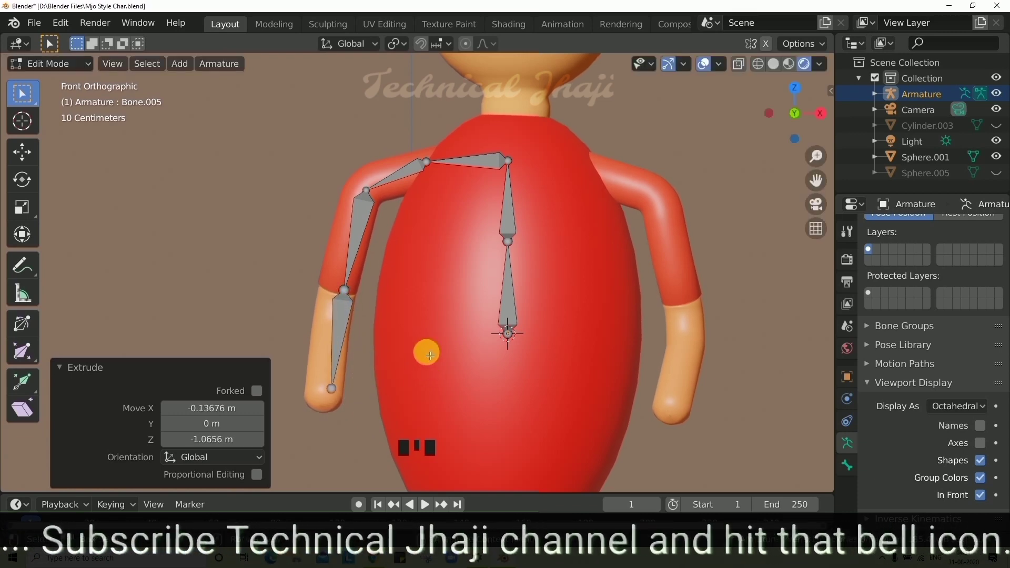
{"action": "key", "text": "KP_3"}
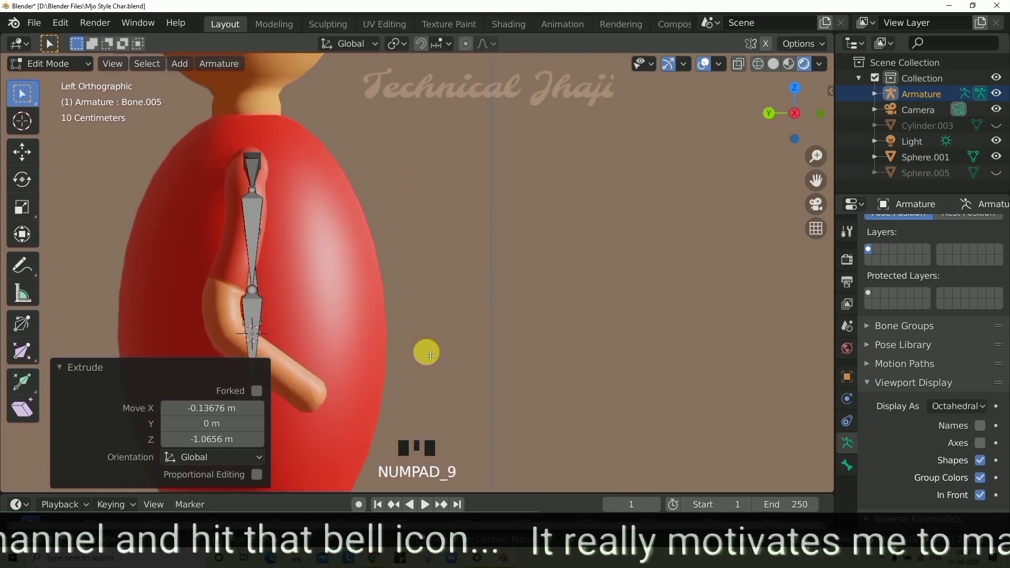
{"action": "scroll", "scroll_direction": "down", "scroll_amount": 3}
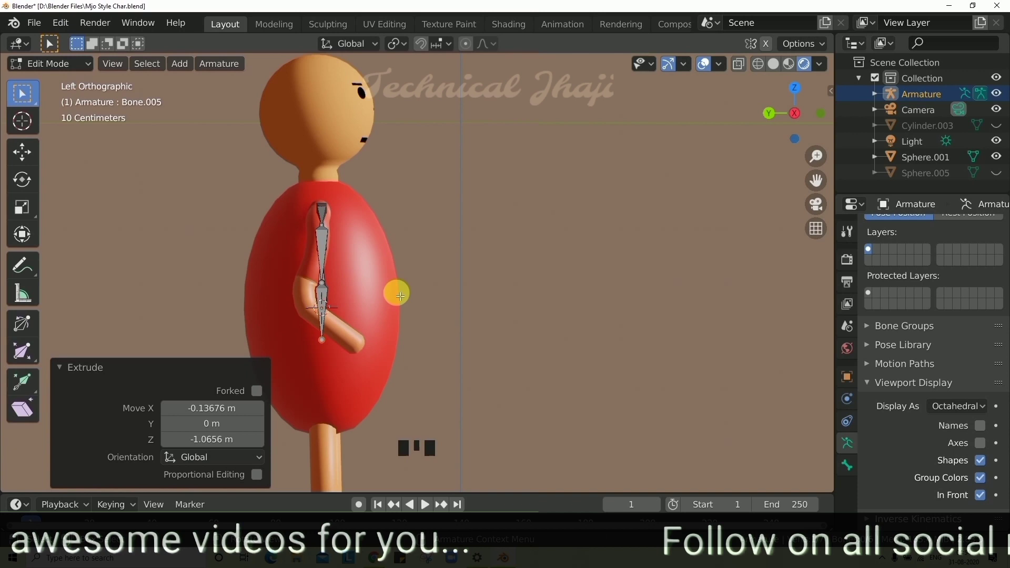
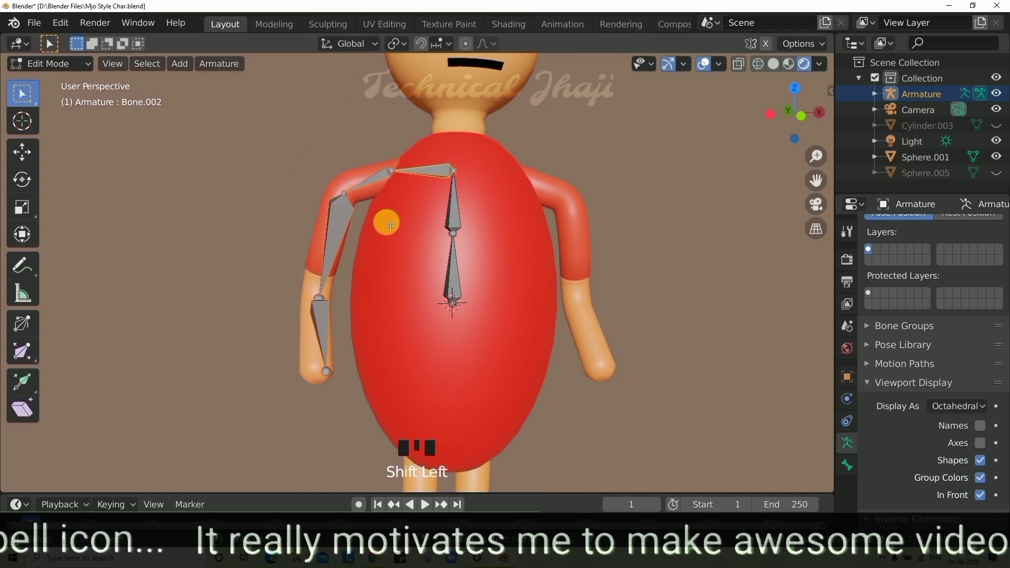
{"action": "key", "text": "shift+d"}
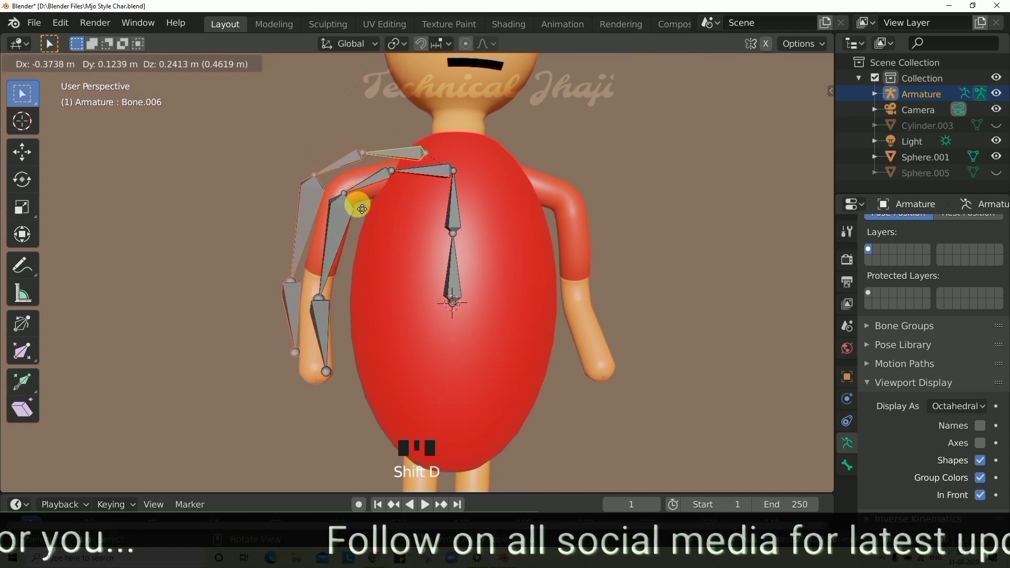
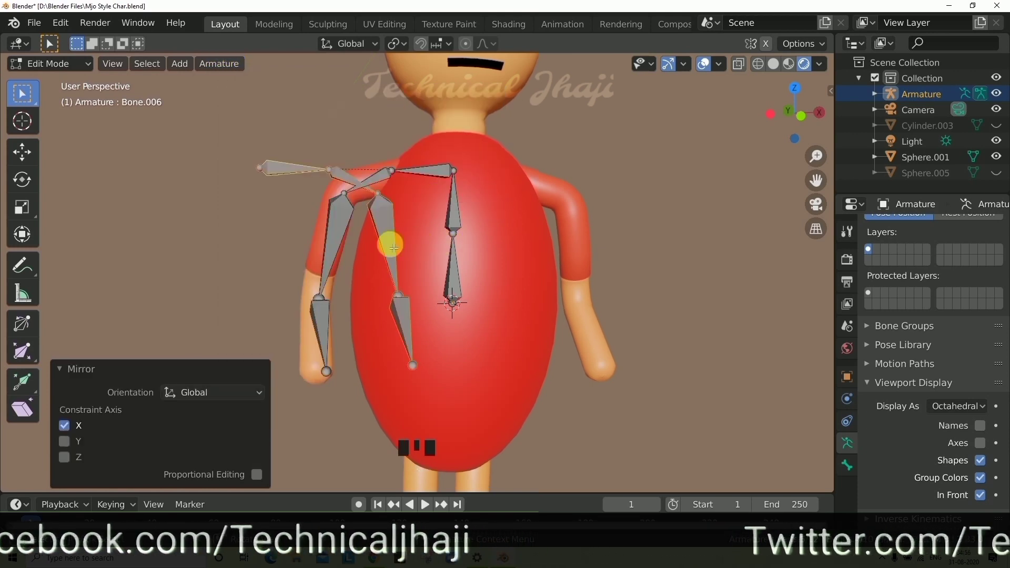
{"action": "key", "text": "g"}
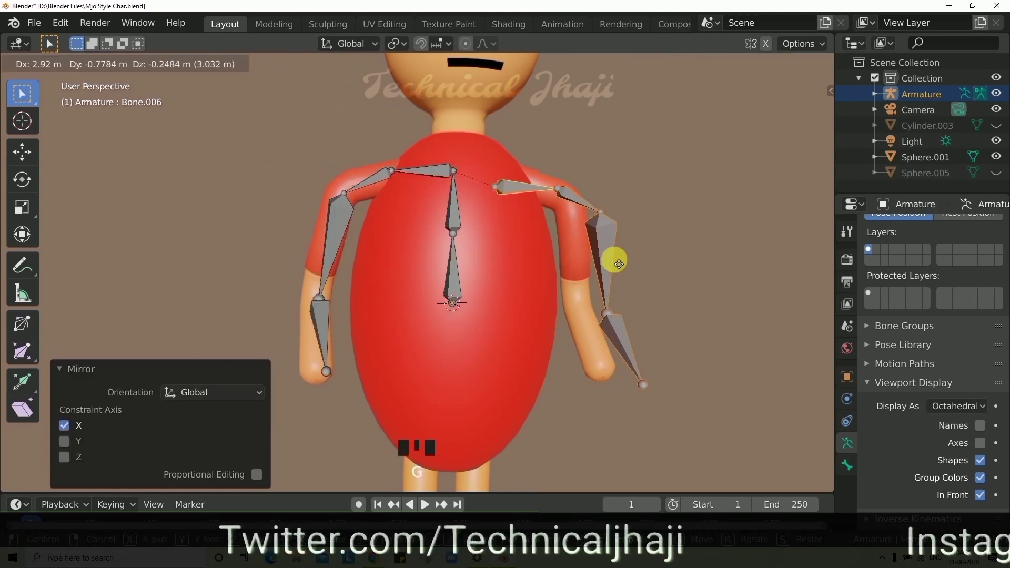
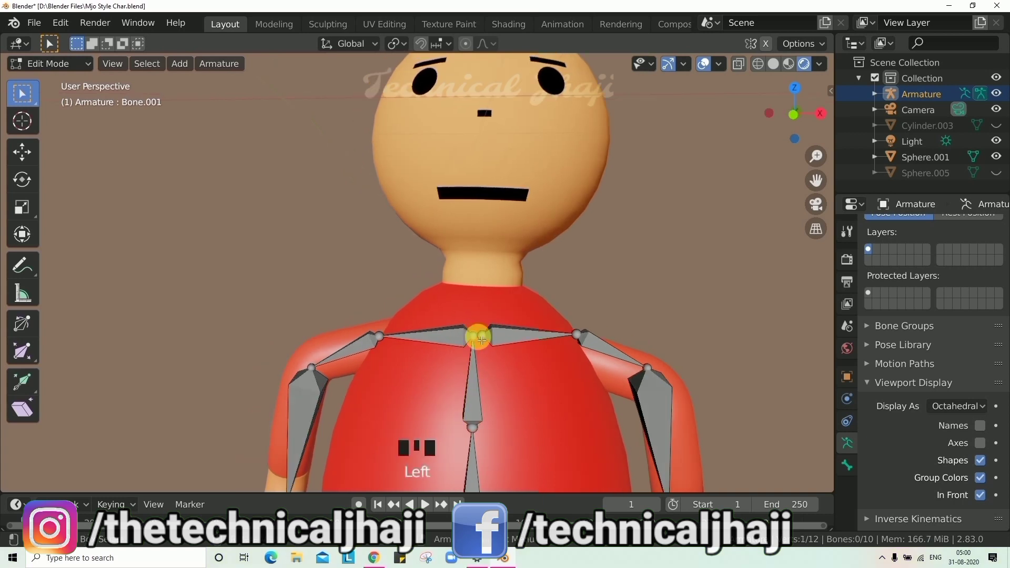
Extrude a neck bone upward and leg bones downward from the hips, duplicating for the second leg
{"action": "key", "text": "e"}
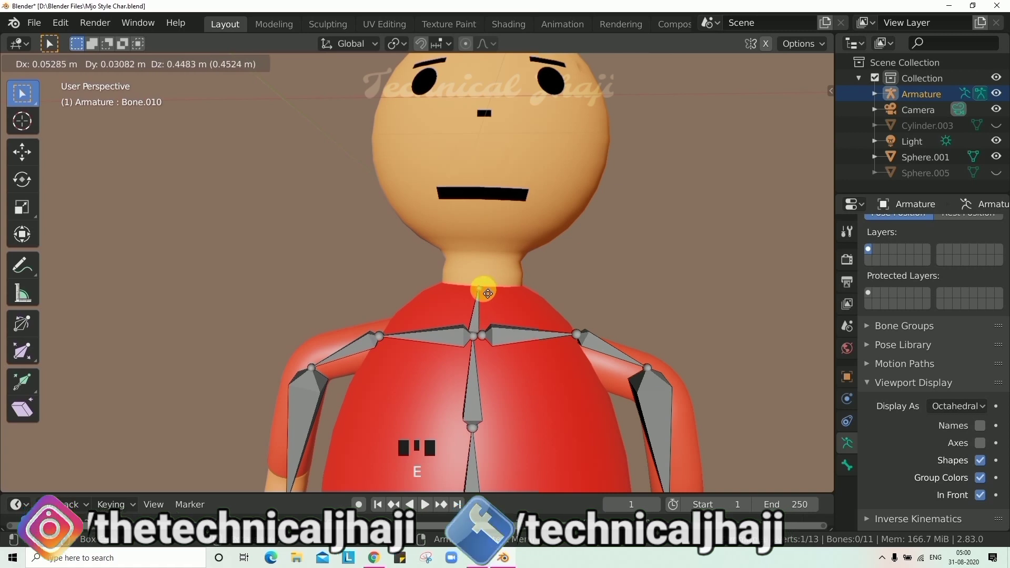
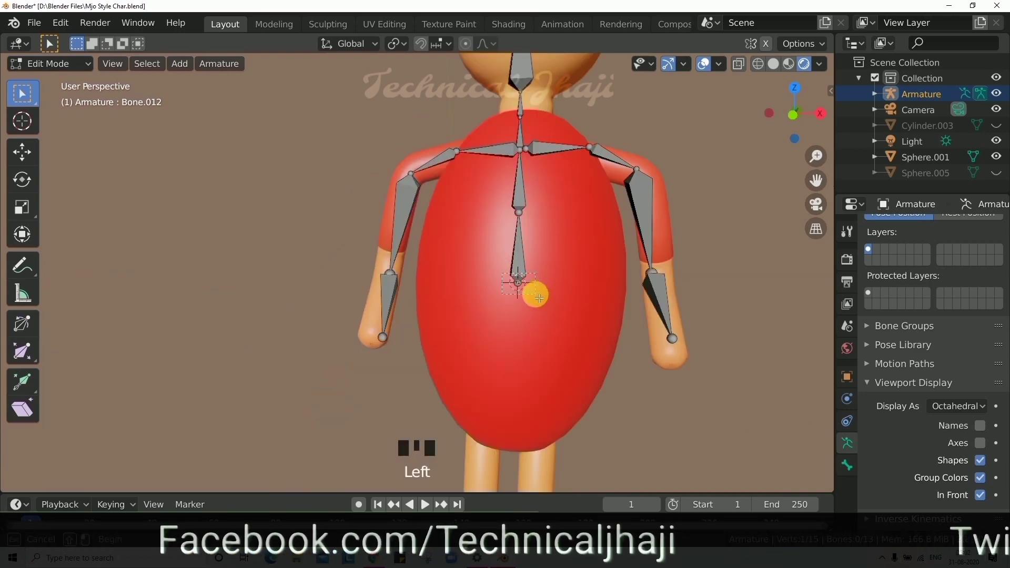
{"action": "key", "text": "e"}
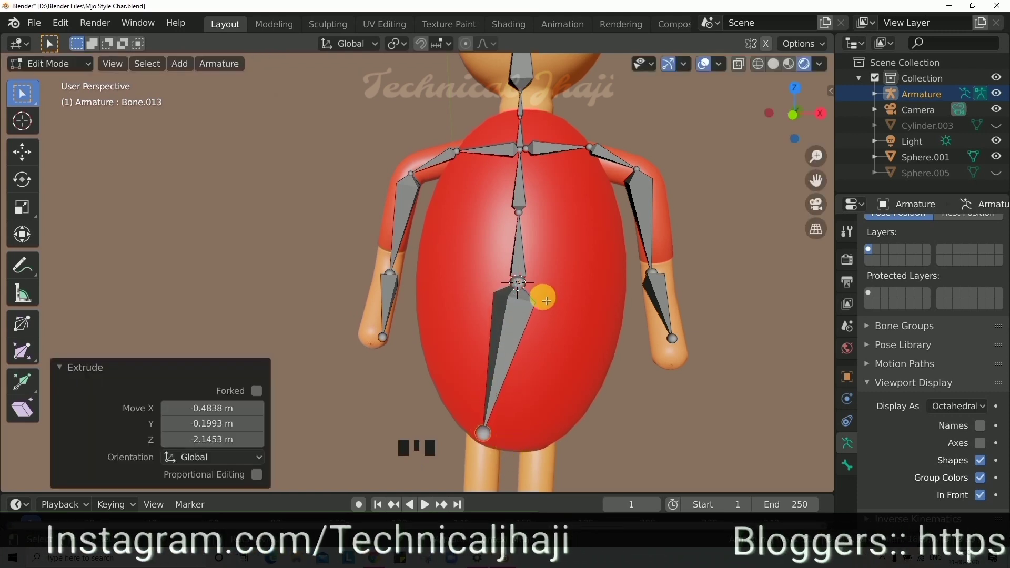
{"action": "scroll", "scroll_direction": "down", "scroll_amount": 3}
{"action": "key", "text": "e"}
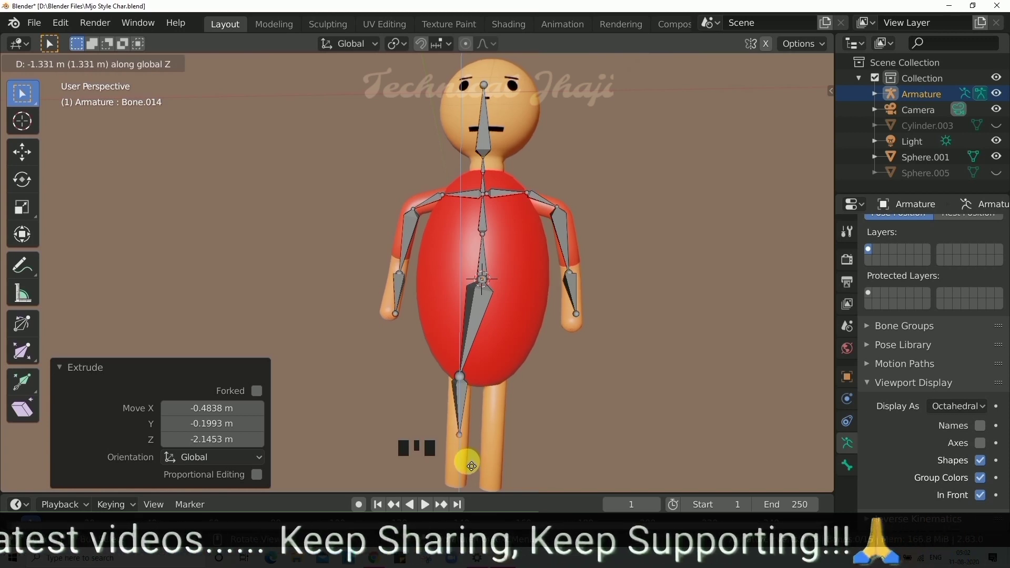
{"action": "key", "text": "e"}
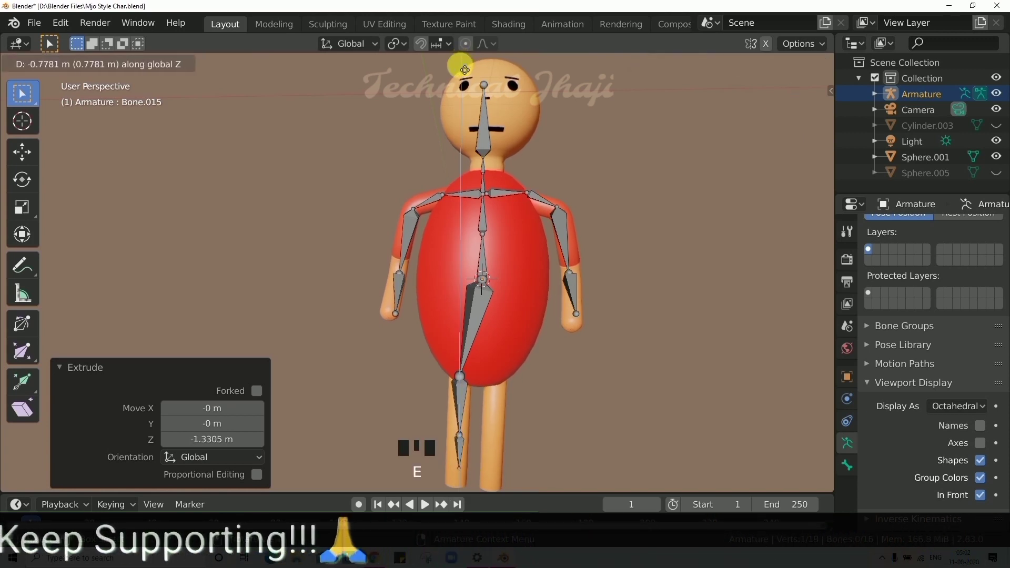
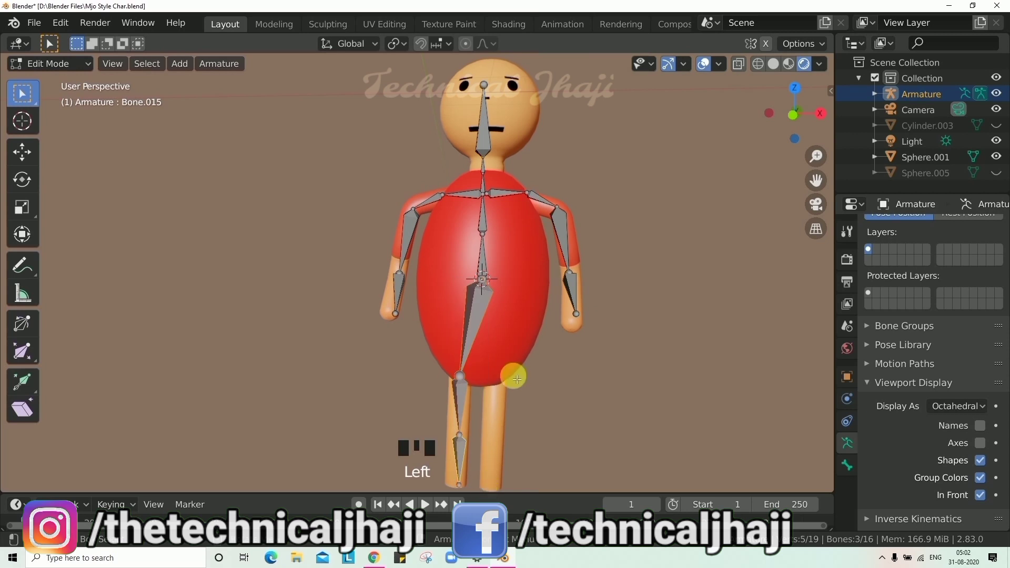
{"action": "key", "text": "shift+d"}
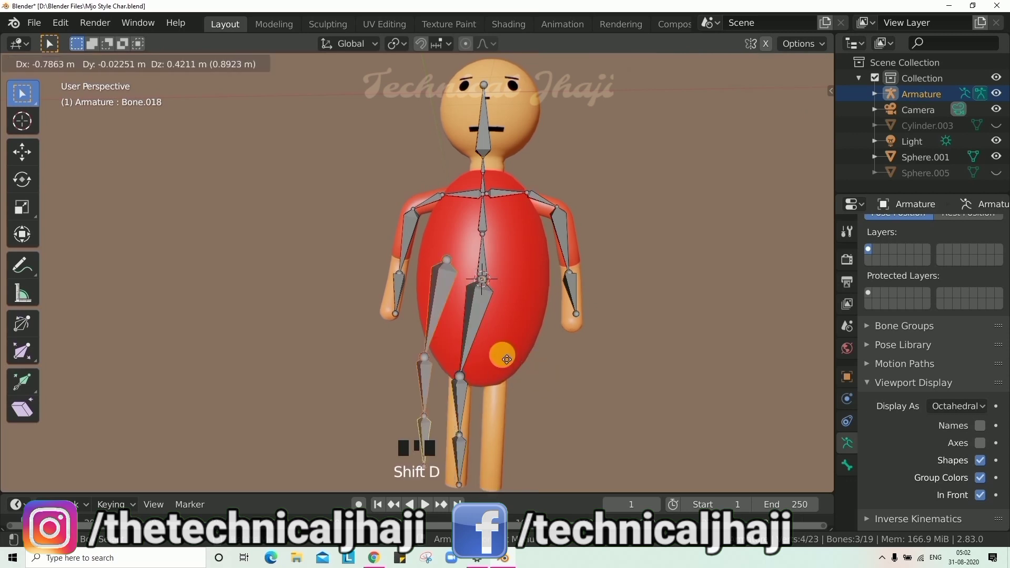
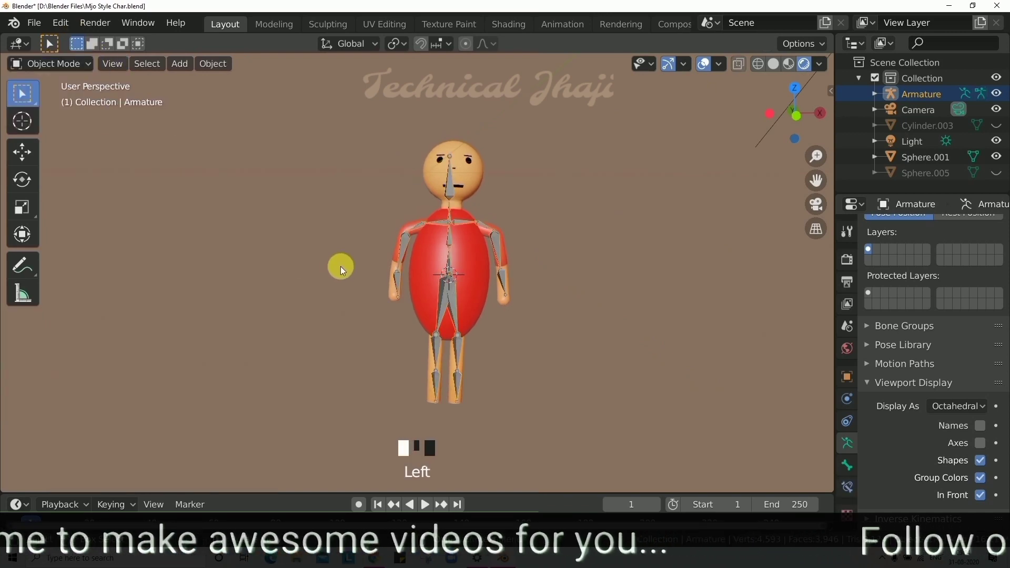
Inspect the rig in Wireframe shading, then return the viewport to Material Preview
{"action": "left_click_drag", "start_coordinate": [525, 242], "coordinate": [414, 248]}
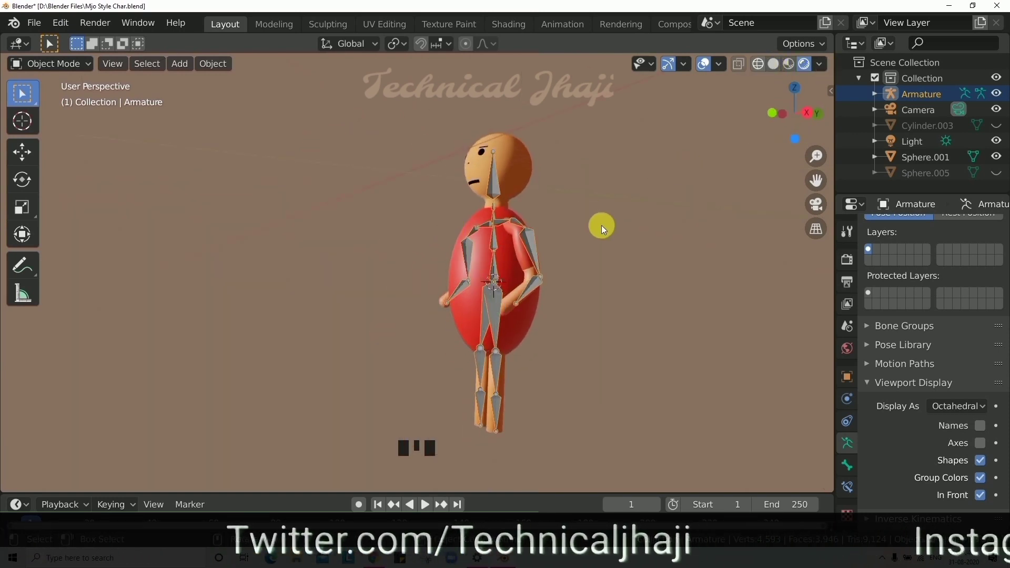
{"action": "left_click", "coordinate": [684, 156]}
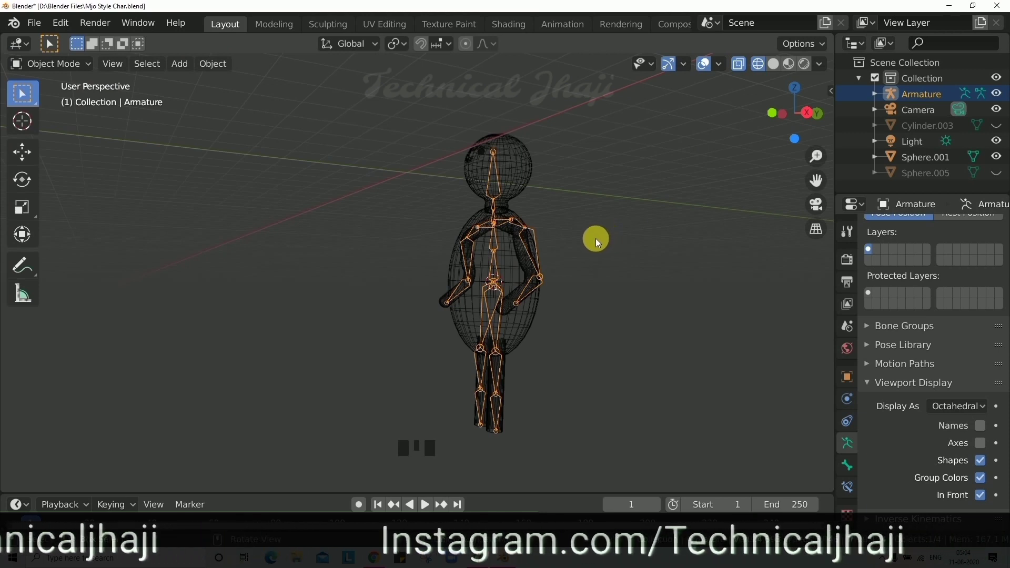
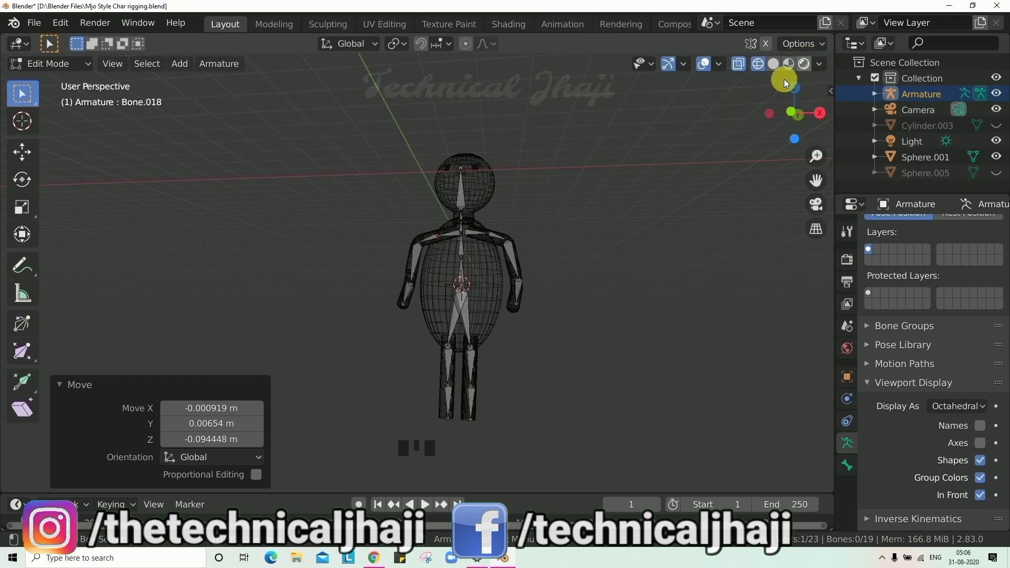
{"action": "left_click", "coordinate": [666, 130]}
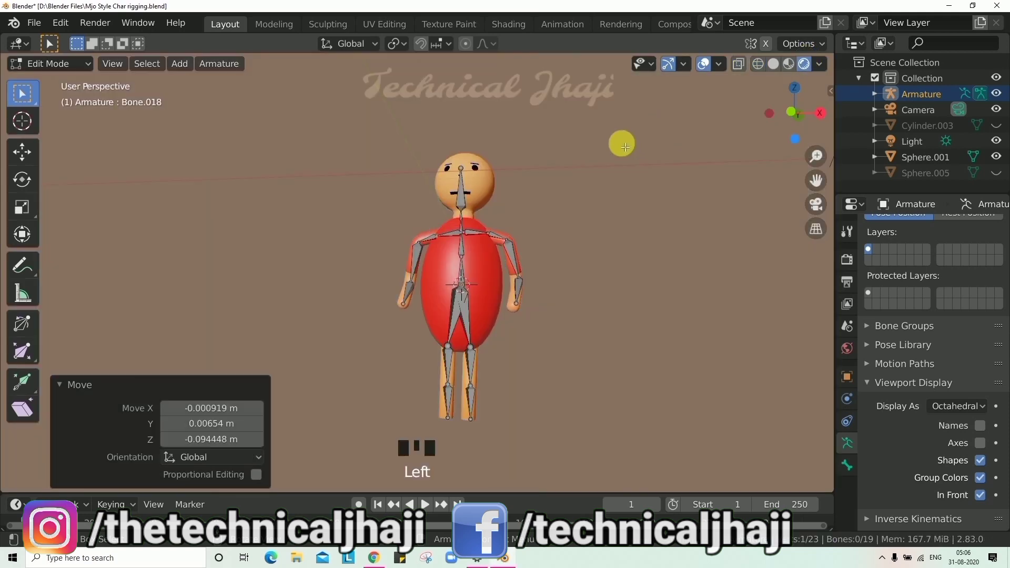
In Object Mode, select body Sphere.001 then the armature and parent with Ctrl+P Automatic Weights, orbiting to check
{"action": "left_click_drag", "start_coordinate": [65, 68], "coordinate": [462, 219]}
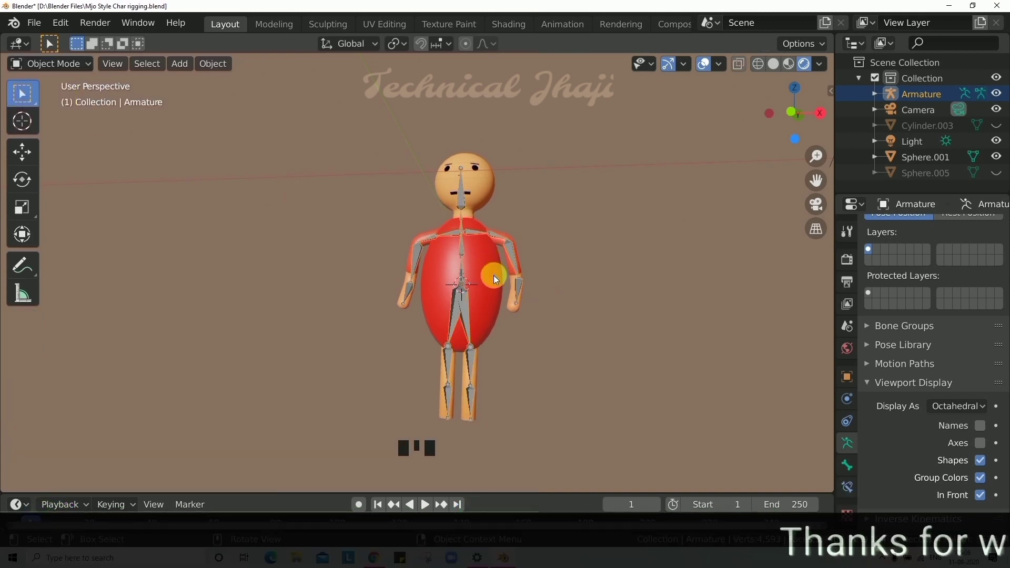
{"action": "left_click", "coordinate": [466, 277]}
{"action": "left_click", "coordinate": [474, 267]}
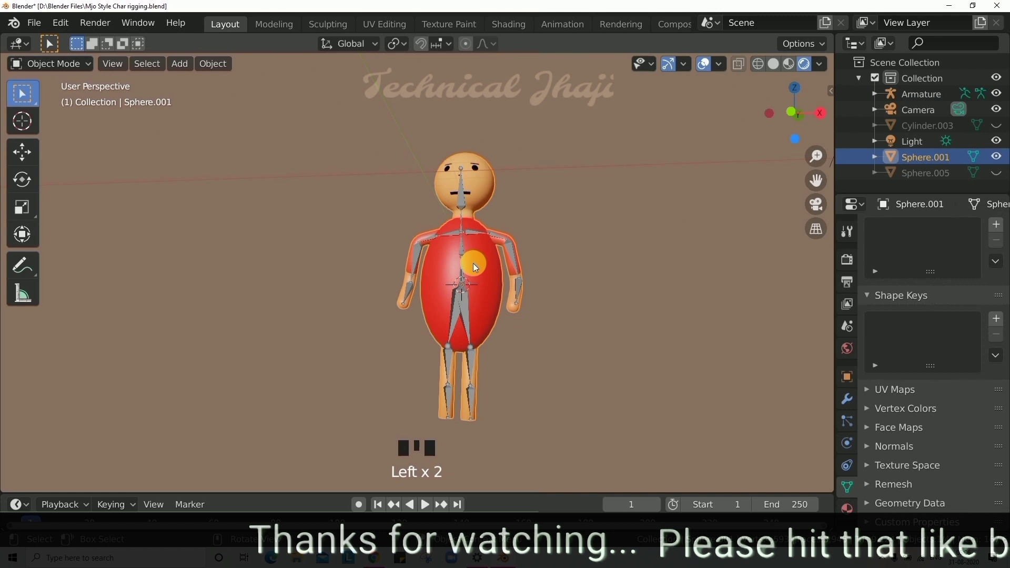
{"action": "left_click_drag", "start_coordinate": [565, 228], "coordinate": [501, 255]}
{"action": "left_click", "coordinate": [486, 261]}
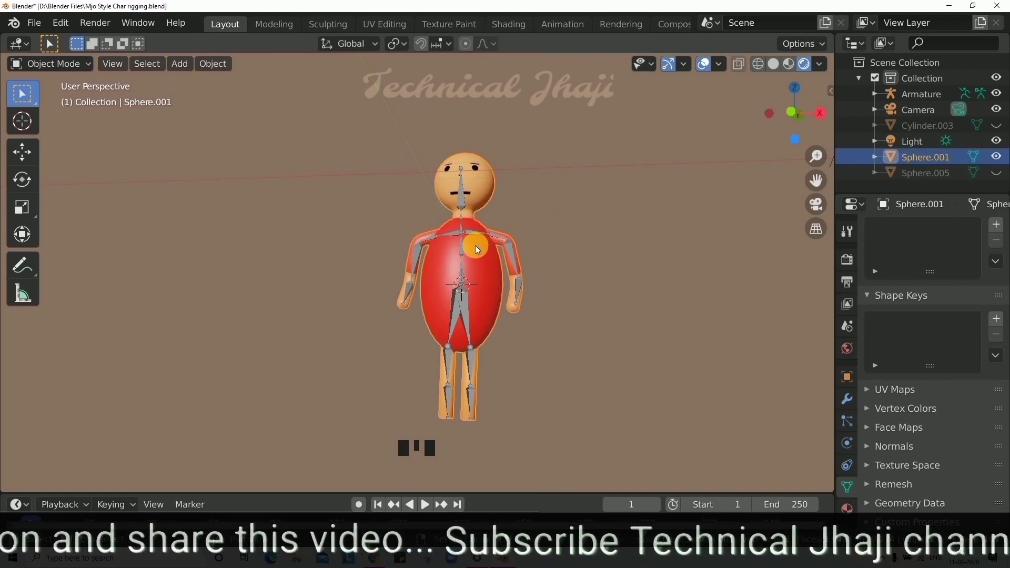
{"action": "left_click", "coordinate": [463, 251]}
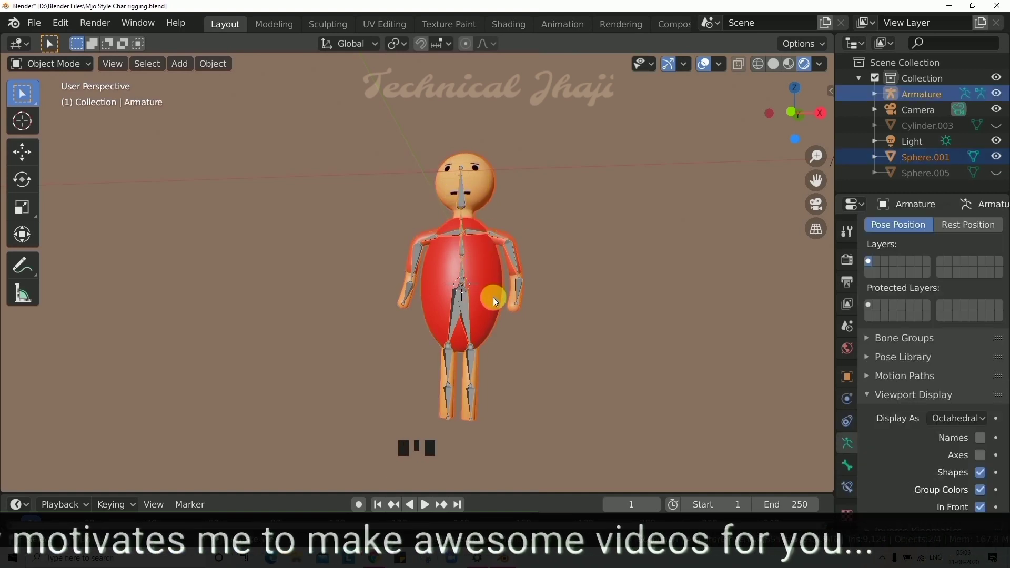
{"action": "key", "text": "ctrl+p"}
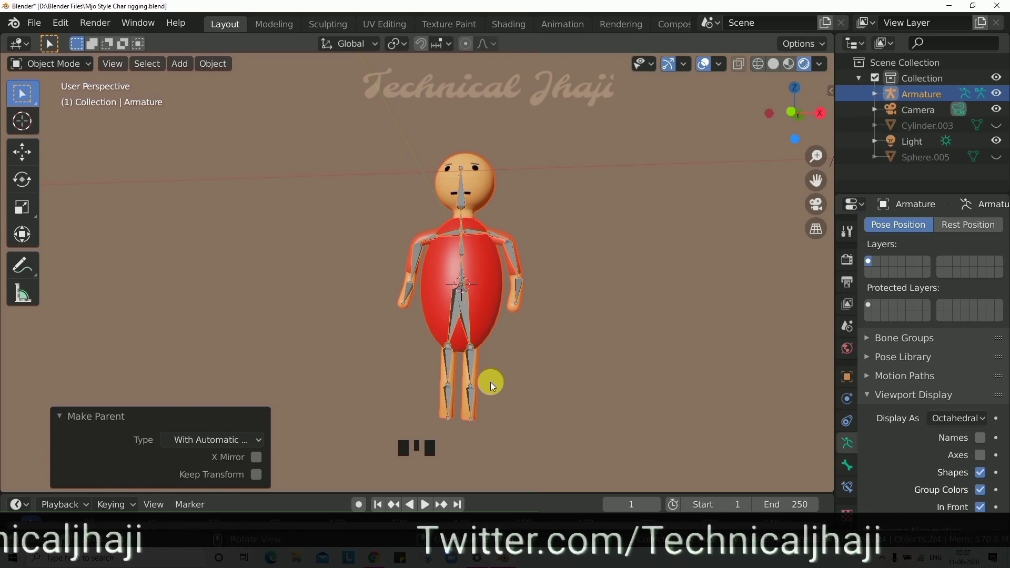
{"action": "left_click_drag", "start_coordinate": [519, 347], "coordinate": [557, 350]}
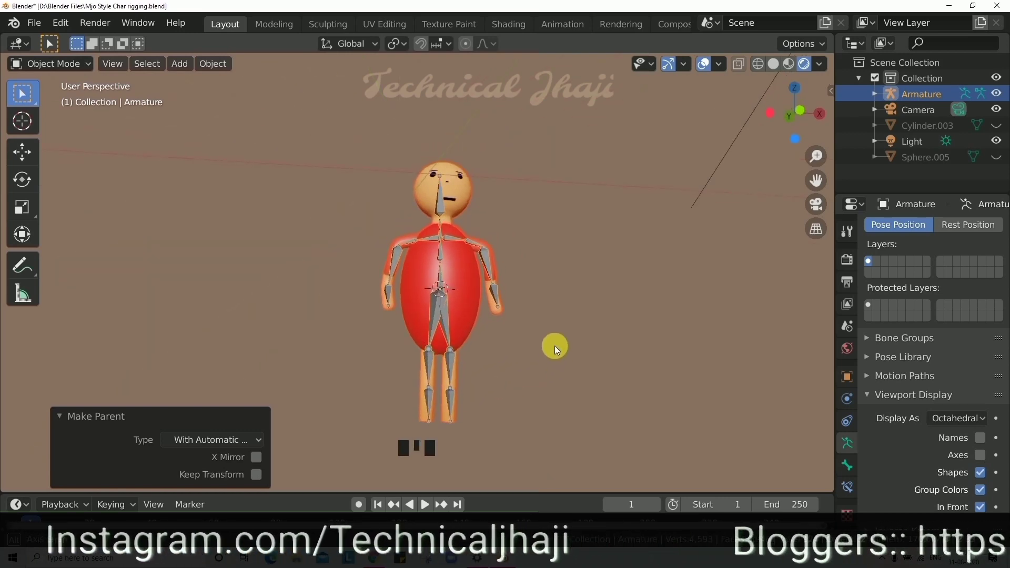
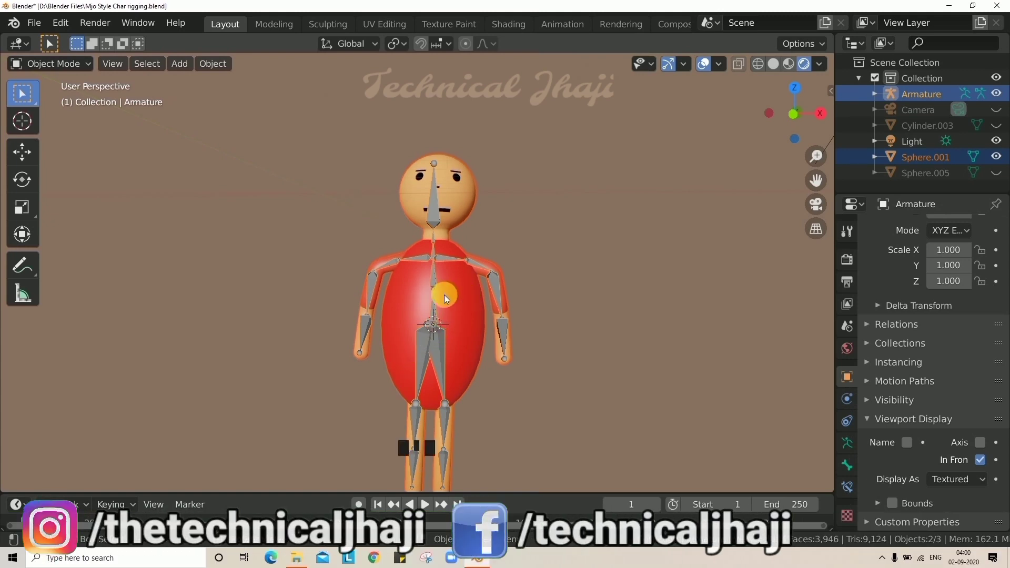
Re-parent the body with Ctrl+P Automatic Weights and select Sphere.001 to view its Armature modifier
{"action": "key", "text": "ctrl+p"}
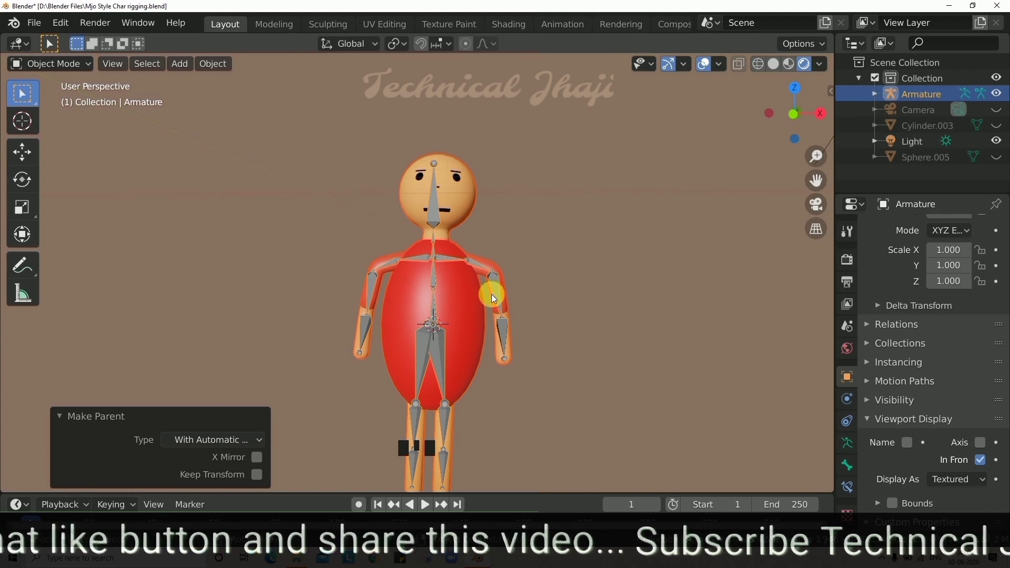
{"action": "scroll", "scroll_direction": "down", "scroll_amount": 3}
{"action": "scroll", "scroll_direction": "up", "scroll_amount": 3}
{"action": "scroll", "scroll_direction": "down", "scroll_amount": 3}
{"action": "left_click", "coordinate": [446, 324]}
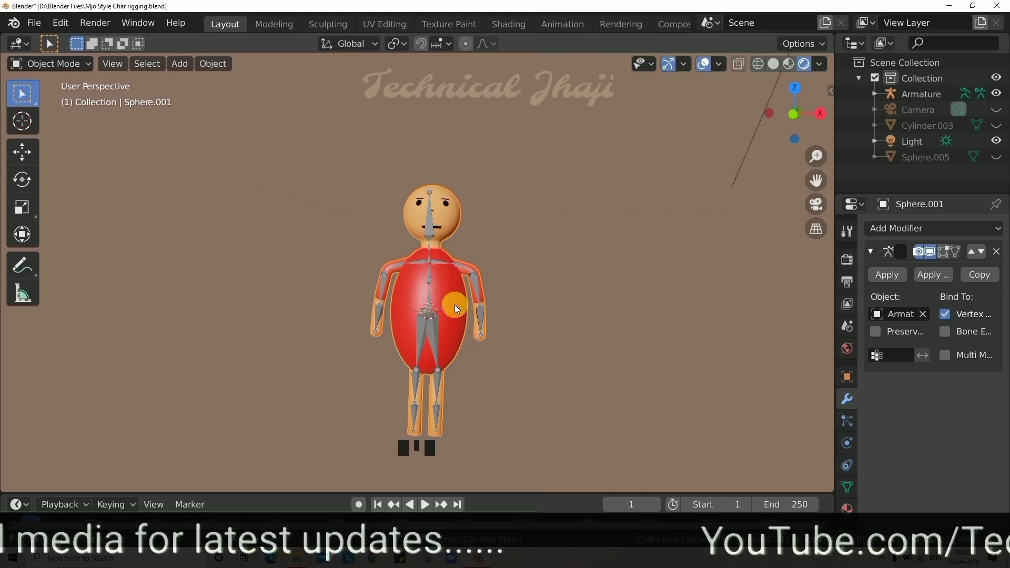
{"action": "key", "text": "Tab"}
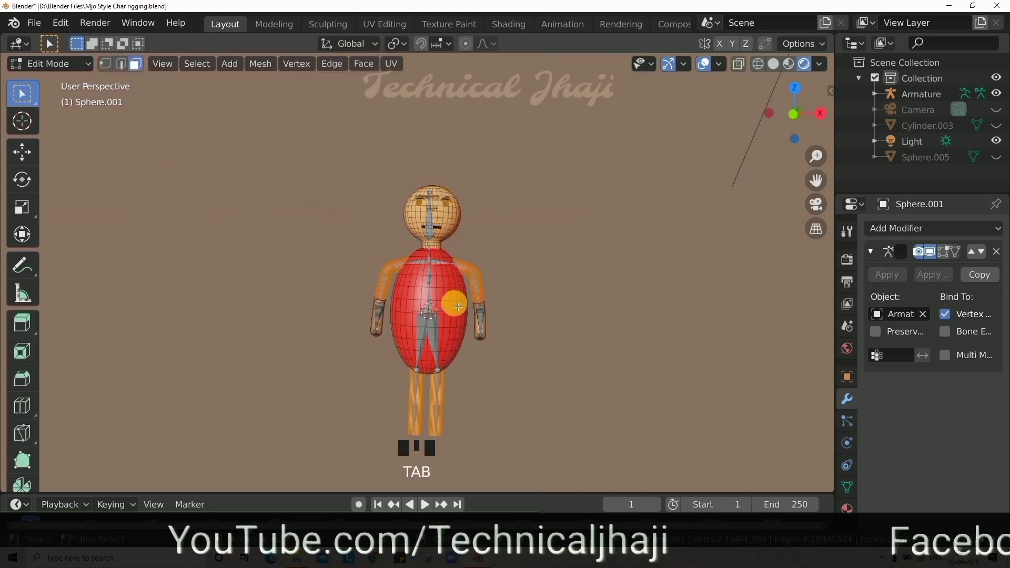
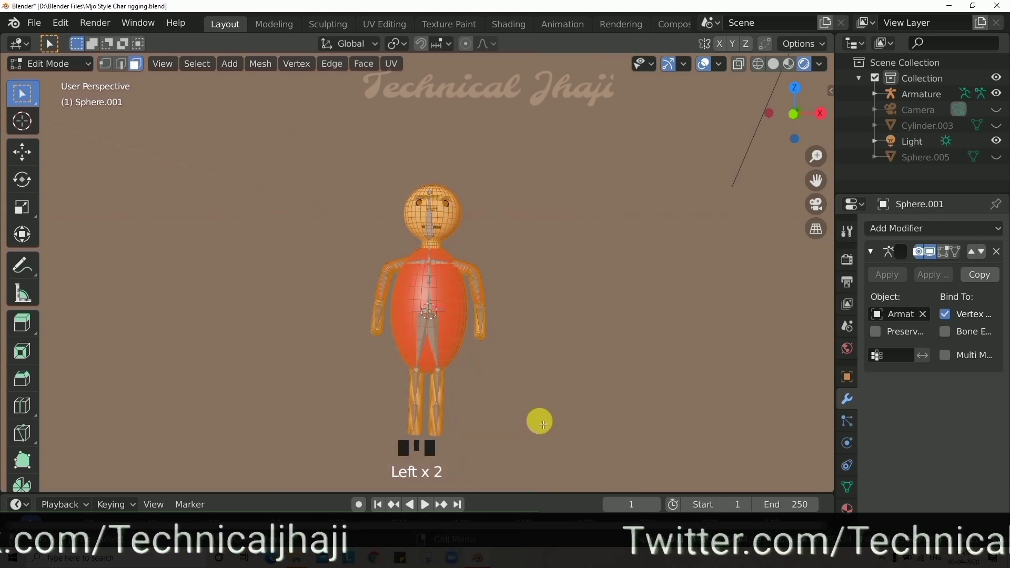
{"action": "key", "text": "a"}
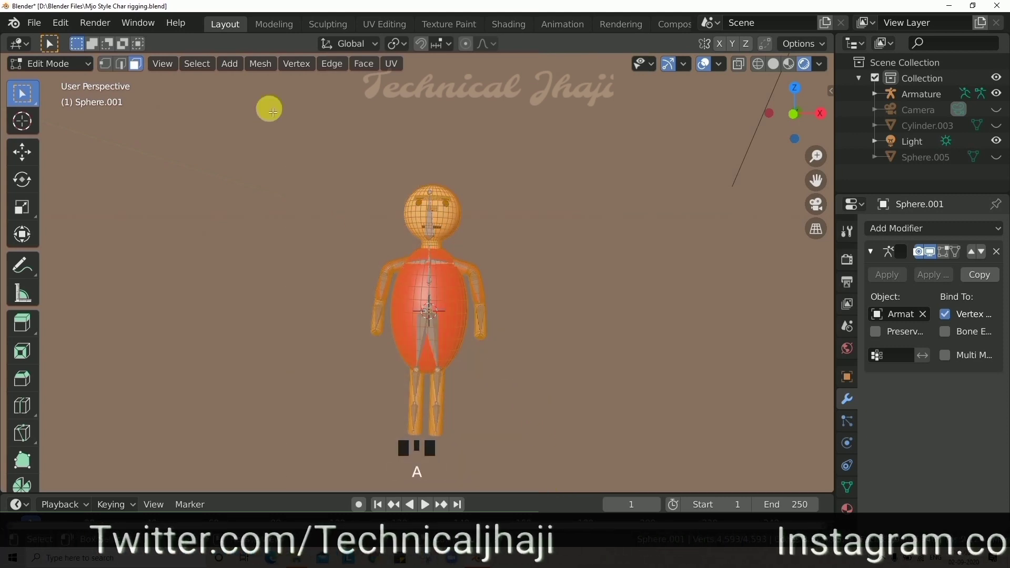
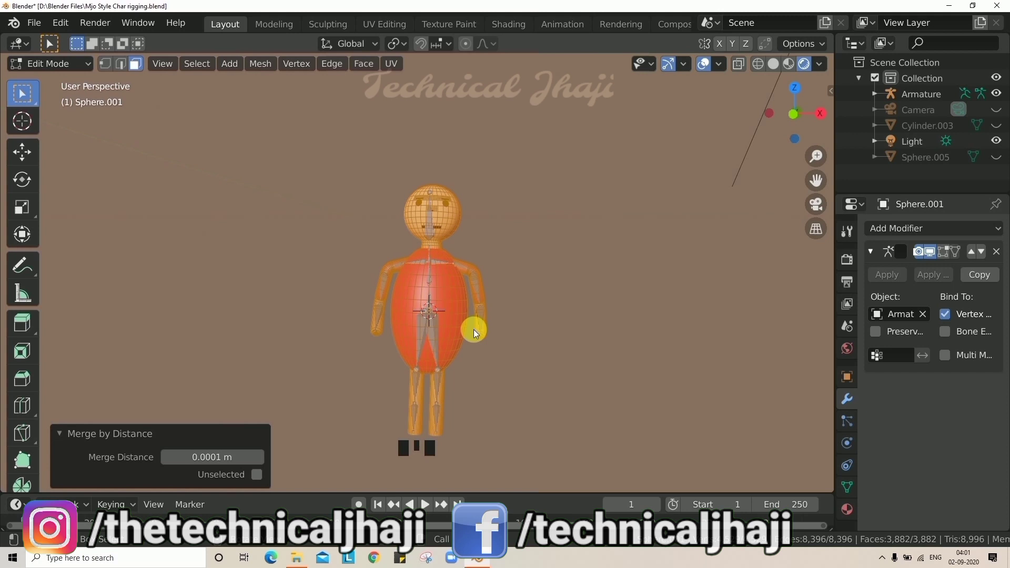
{"action": "left_click_drag", "start_coordinate": [457, 290], "coordinate": [441, 255]}
{"action": "left_click", "coordinate": [433, 235]}
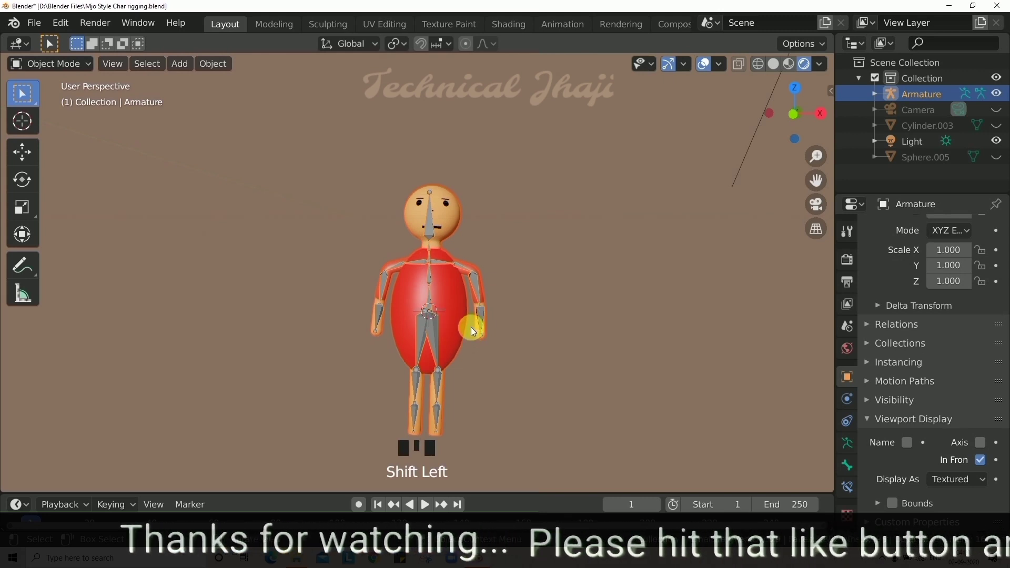
{"action": "key", "text": "ctrl+p"}
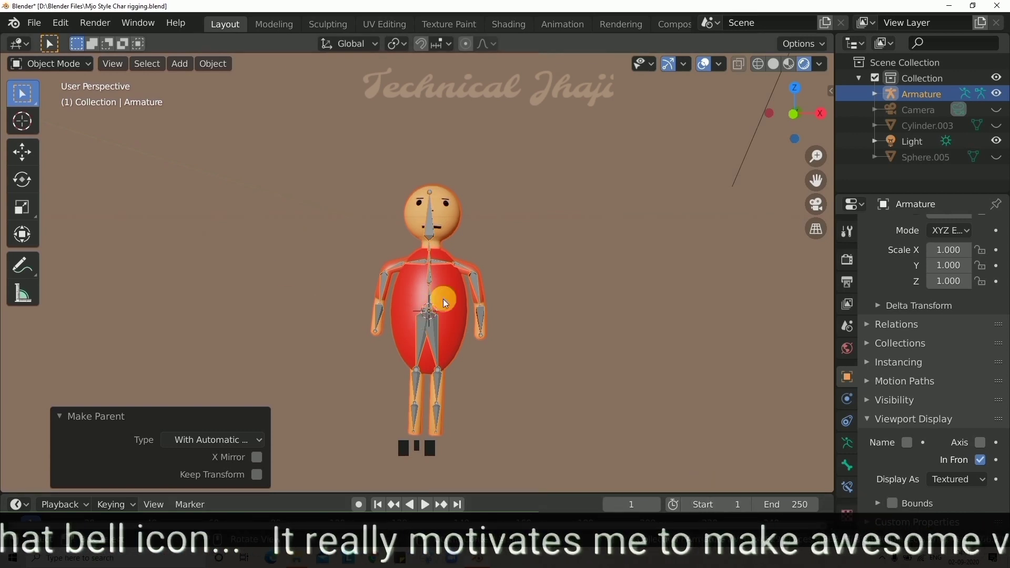
{"action": "left_click", "coordinate": [443, 303]}
{"action": "left_click", "coordinate": [443, 303]}
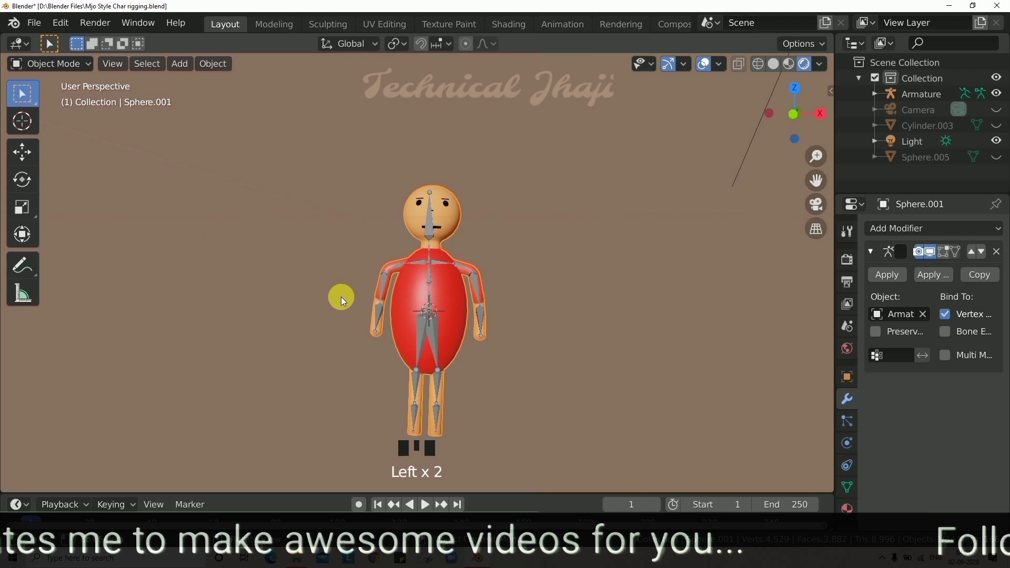
Re-parent the red body mesh to its armature with automatic weights (Ctrl+P)
{"action": "key", "text": "Tab"}
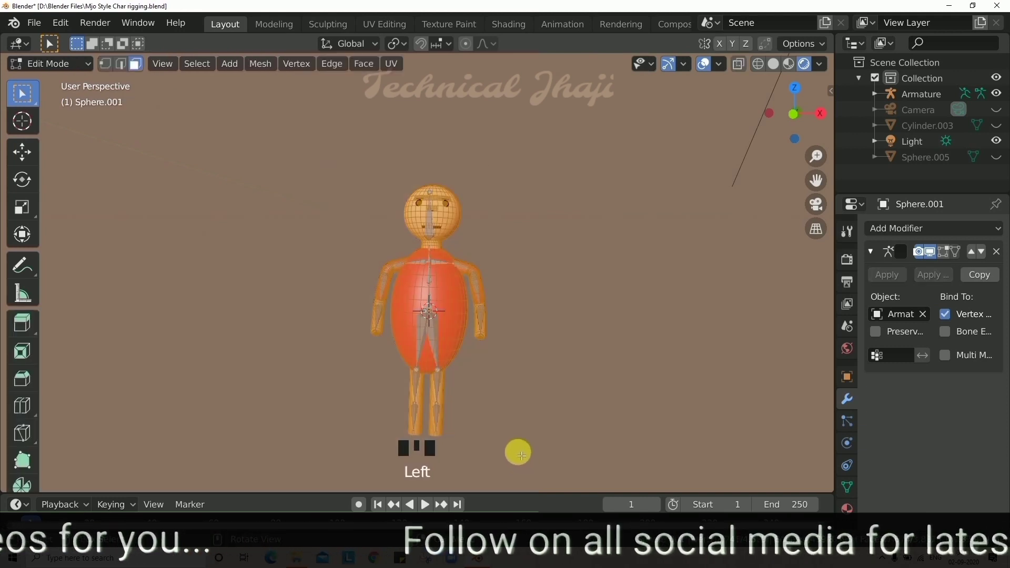
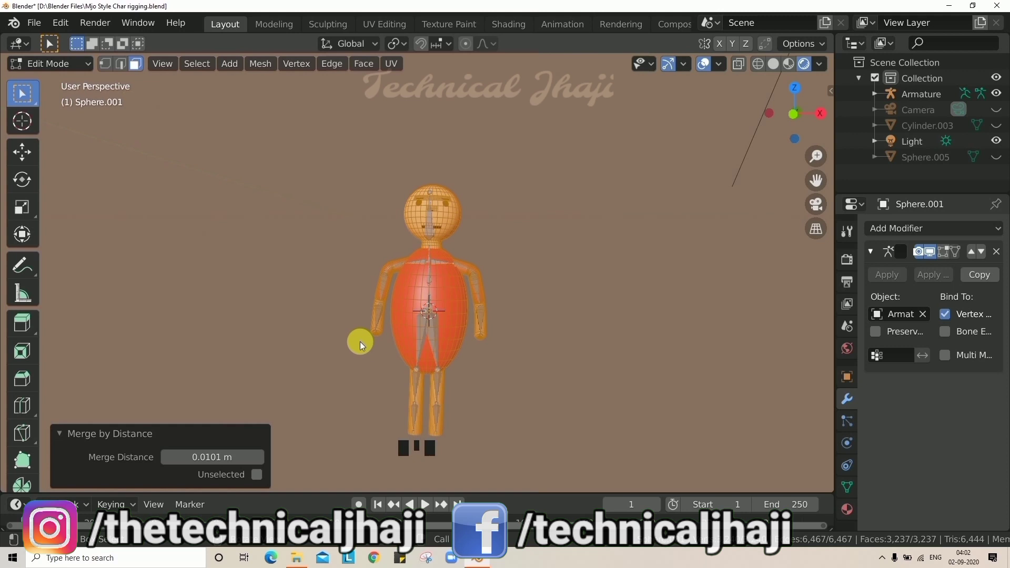
{"action": "key", "text": "Tab"}
{"action": "left_click", "coordinate": [533, 295]}
{"action": "left_click", "coordinate": [447, 309]}
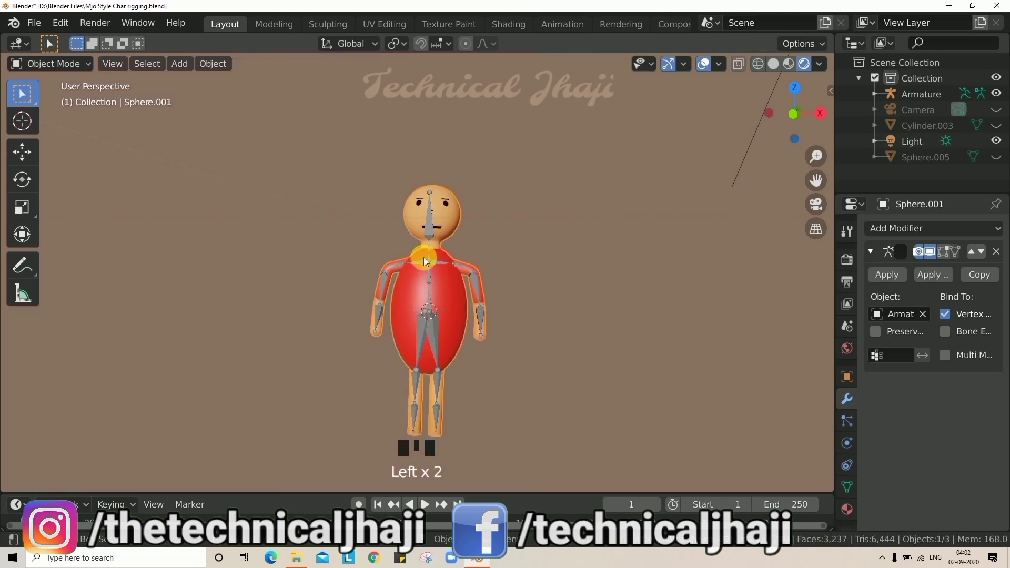
{"action": "left_click", "coordinate": [431, 234]}
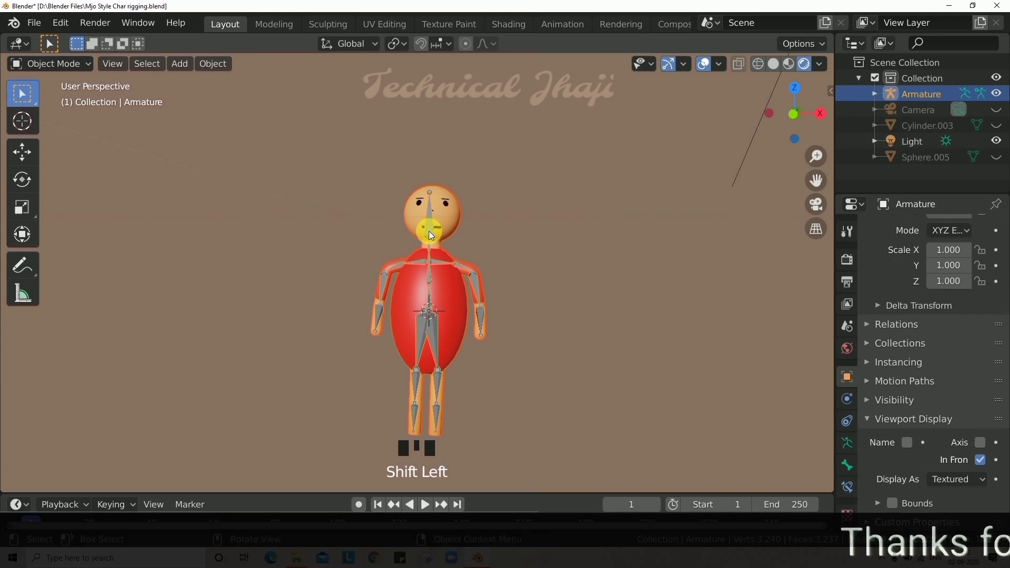
{"action": "key", "text": "ctrl+p"}
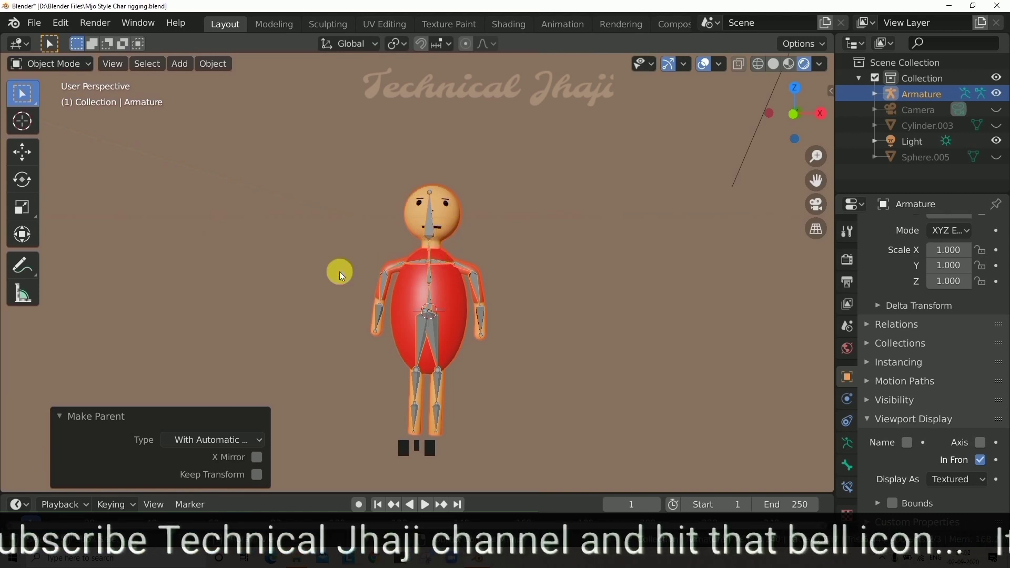
Select the red body mesh Sphere.001 and enter Edit Mode on its geometry
{"action": "left_click_drag", "start_coordinate": [519, 340], "coordinate": [468, 308]}
{"action": "left_click", "coordinate": [459, 299]}
{"action": "key", "text": "Tab"}
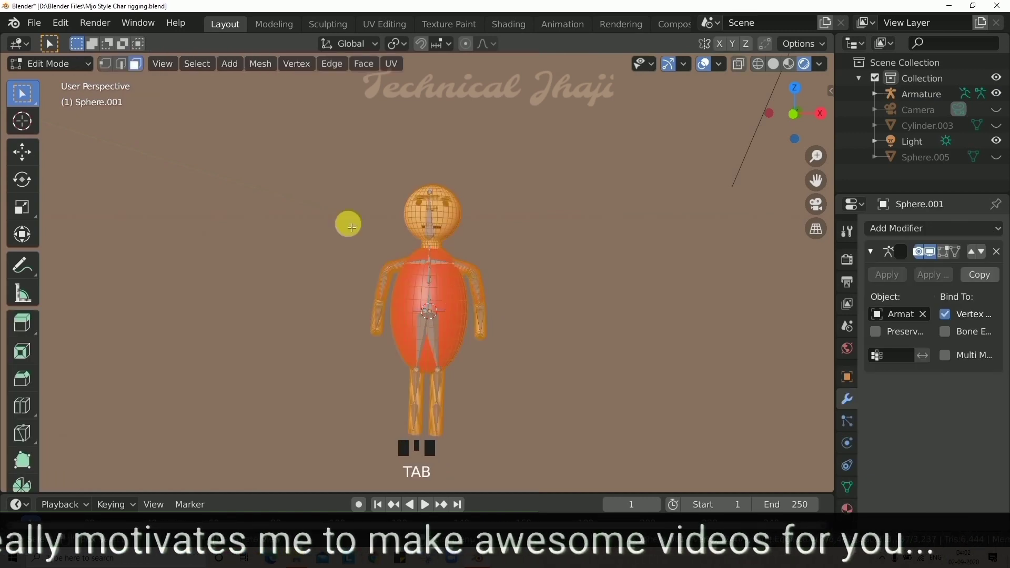
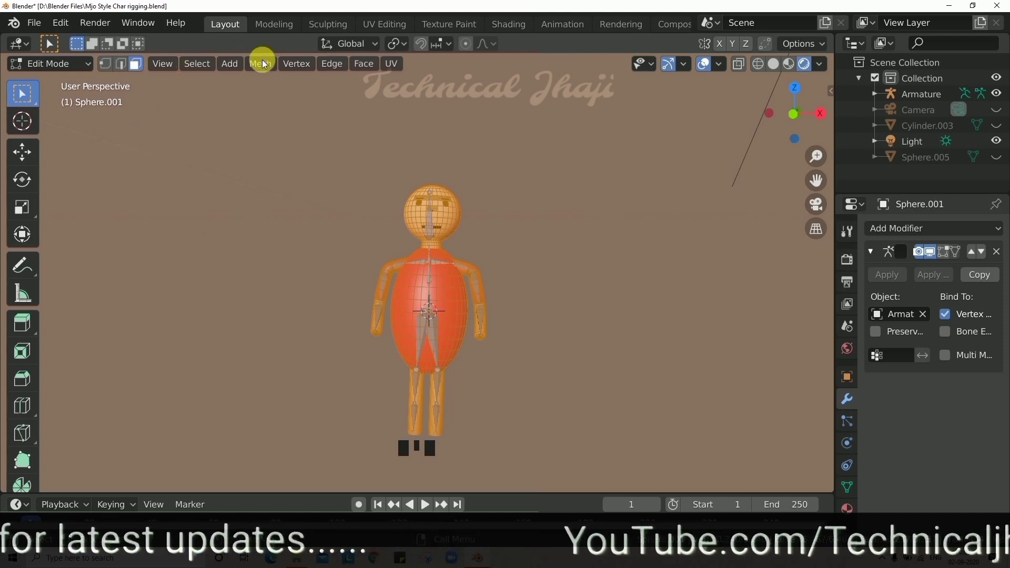
Clean up the body mesh by merging duplicates, leaving 2,909 faces, and return to Object Mode
{"action": "left_click_drag", "start_coordinate": [275, 69], "coordinate": [449, 387]}
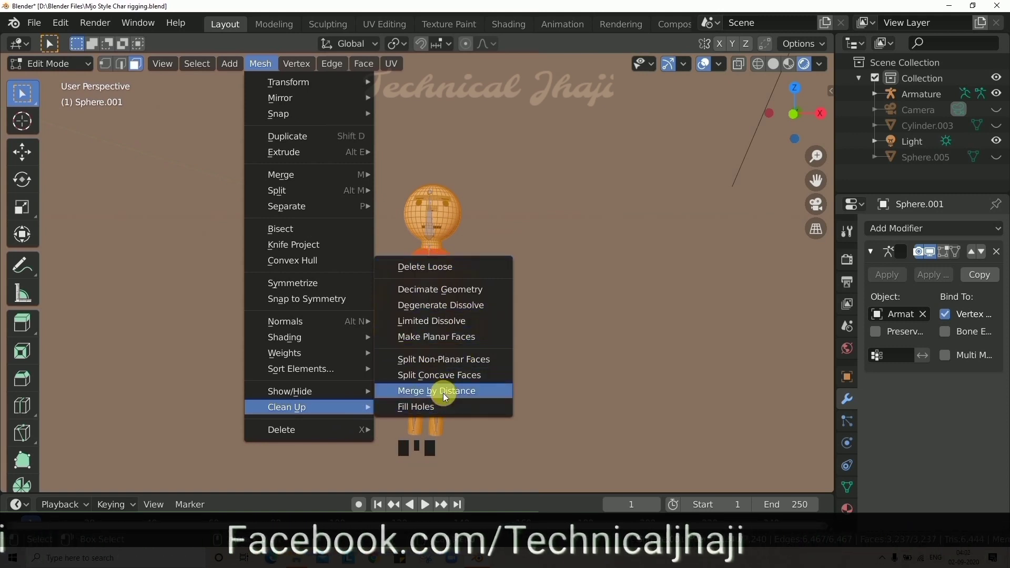
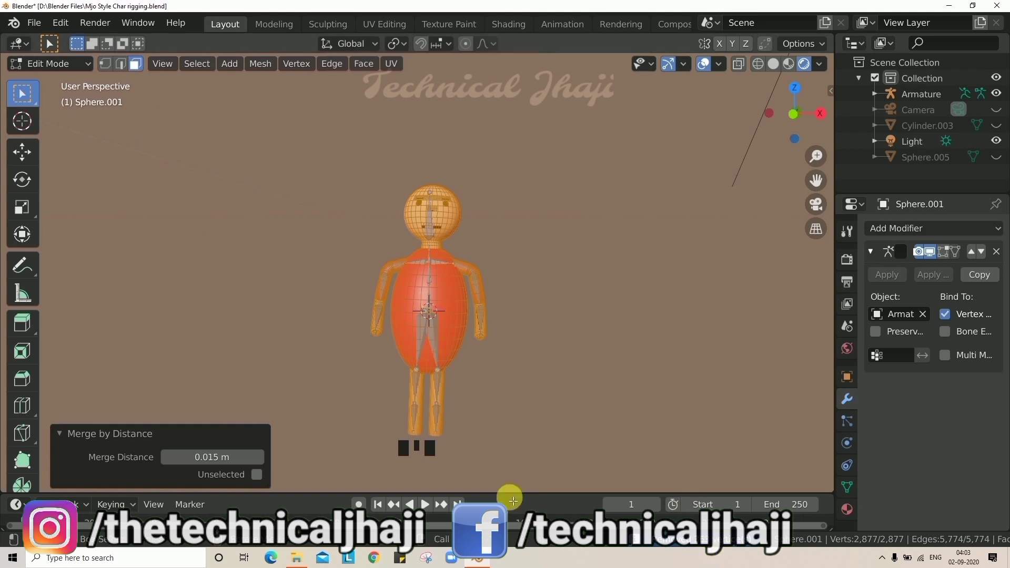
{"action": "key", "text": "Tab"}
{"action": "left_click_drag", "start_coordinate": [453, 295], "coordinate": [433, 289]}
Re-parent the body to the armature with automatic weights and leave Sphere.001 active
{"action": "left_click", "coordinate": [431, 233]}
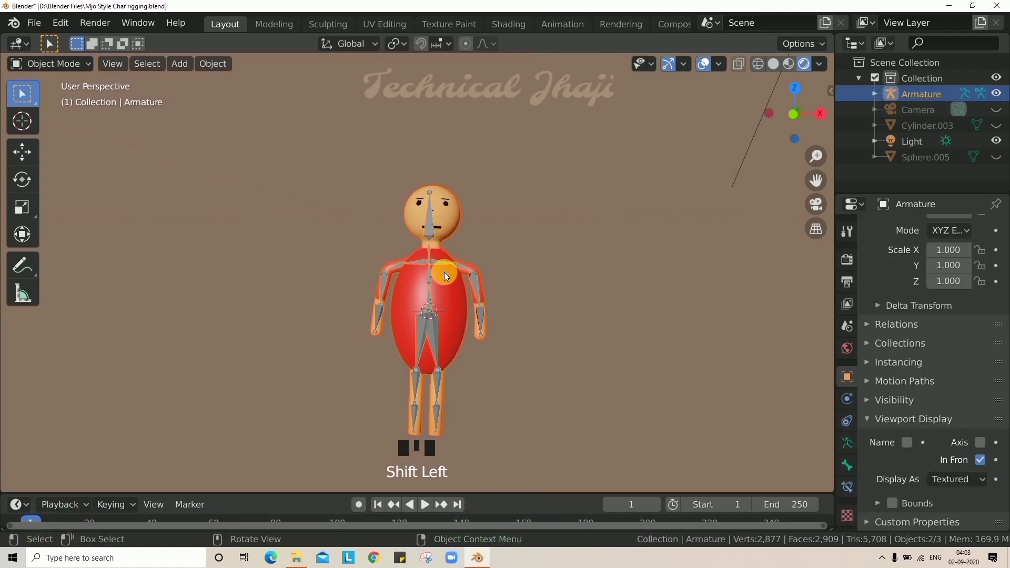
{"action": "key", "text": "ctrl+p"}
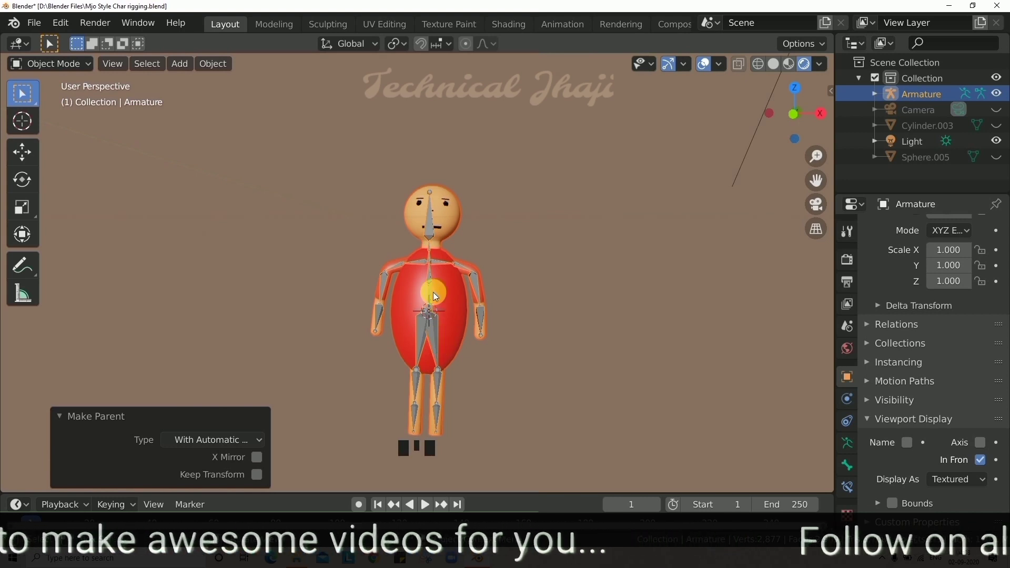
{"action": "key", "text": "Tab"}
{"action": "key", "text": "Tab"}
{"action": "left_click", "coordinate": [439, 281]}
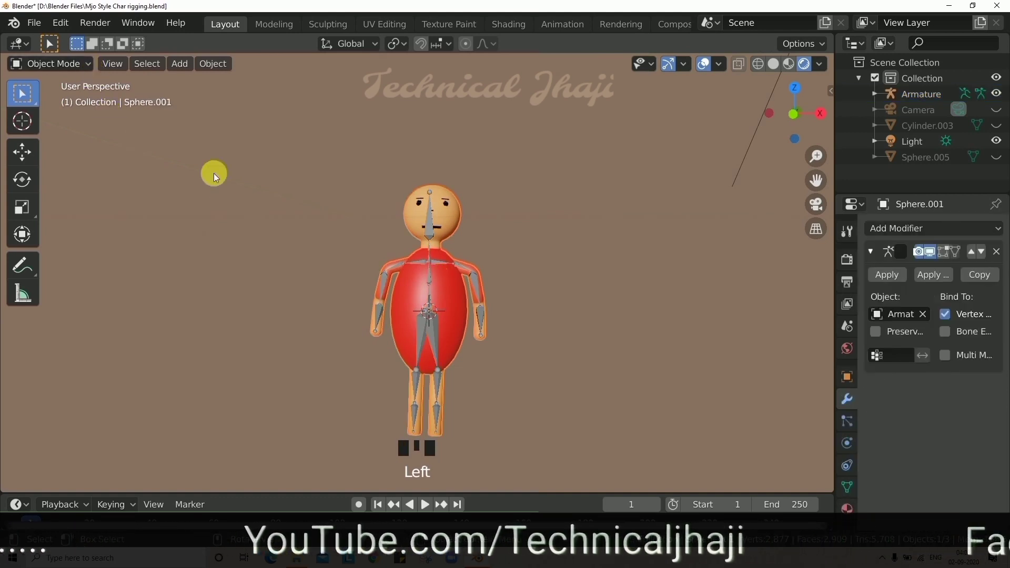
{"action": "scroll", "scroll_direction": "up", "scroll_amount": 3}
{"action": "scroll", "scroll_direction": "down", "scroll_amount": 3}
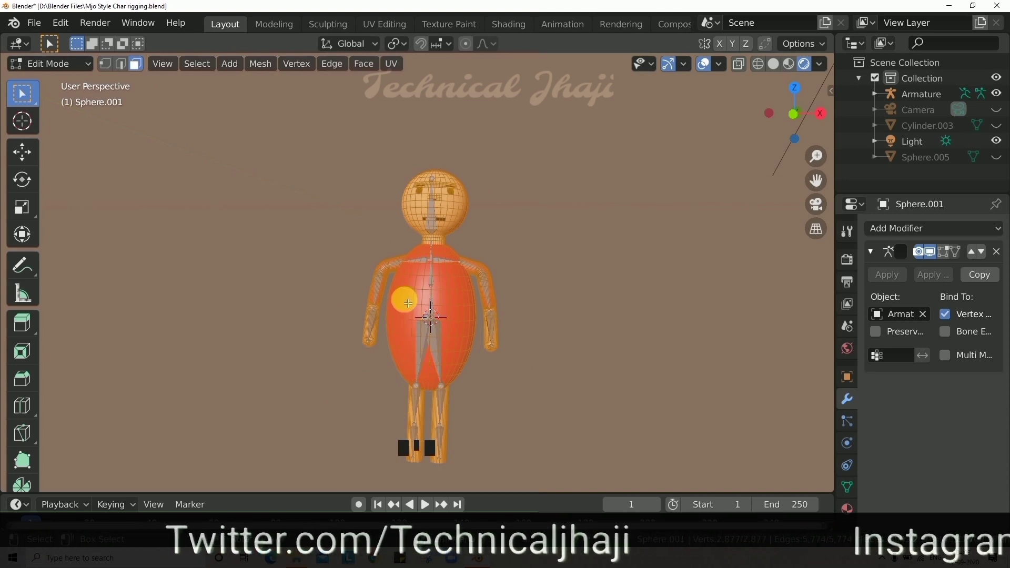
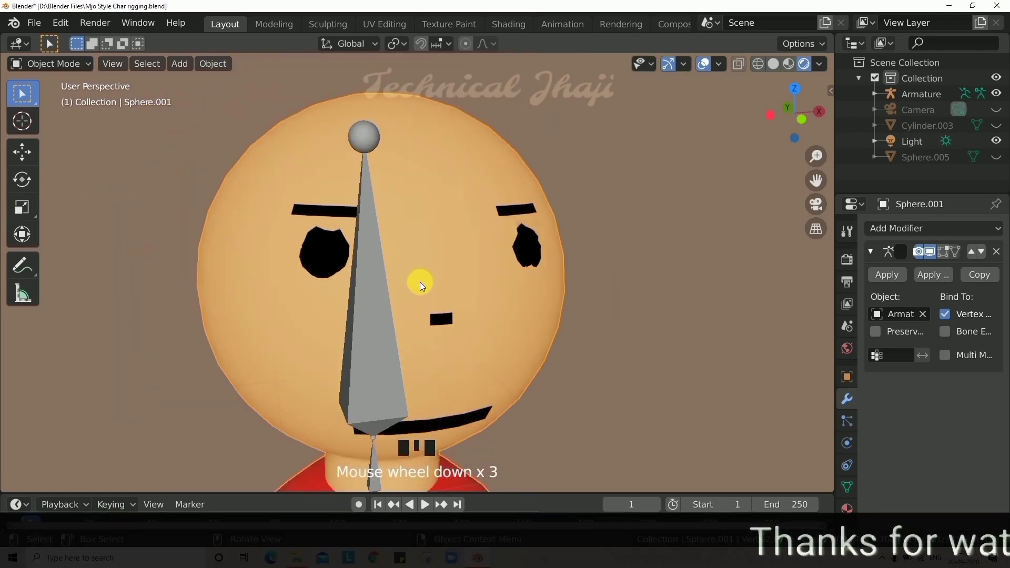
{"action": "scroll", "scroll_direction": "up", "scroll_amount": 3}
{"action": "scroll", "scroll_direction": "down", "scroll_amount": 3}
{"action": "scroll", "scroll_direction": "down", "scroll_amount": 3}
{"action": "left_click_drag", "start_coordinate": [441, 401], "coordinate": [418, 323]}
{"action": "scroll", "scroll_direction": "up", "scroll_amount": 3}
{"action": "left_click_drag", "start_coordinate": [437, 294], "coordinate": [415, 309]}
{"action": "scroll", "scroll_direction": "down", "scroll_amount": 3}
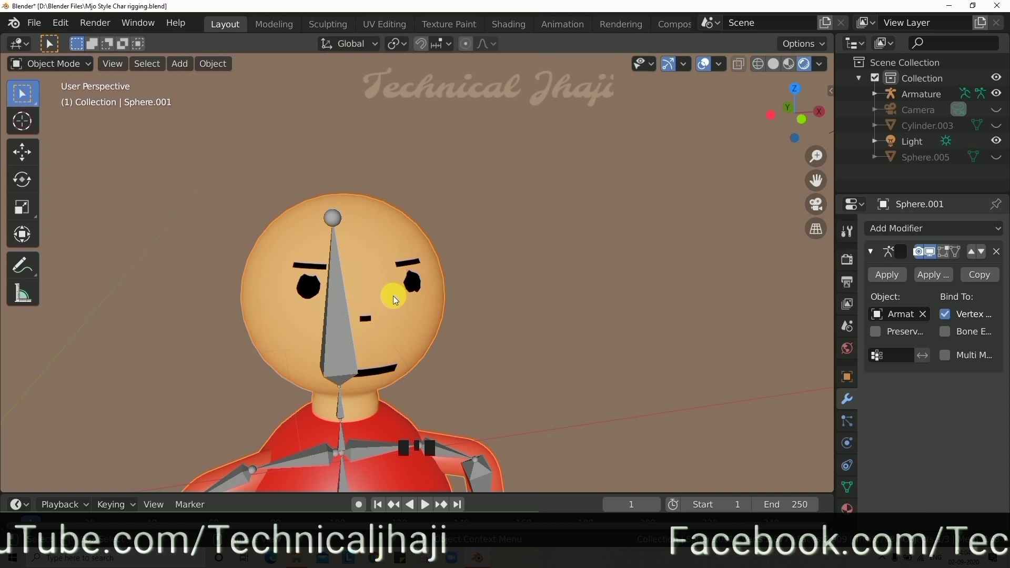
{"action": "scroll", "scroll_direction": "down", "scroll_amount": 3}
{"action": "scroll", "scroll_direction": "down", "scroll_amount": 3}
{"action": "scroll", "scroll_direction": "up", "scroll_amount": 3}
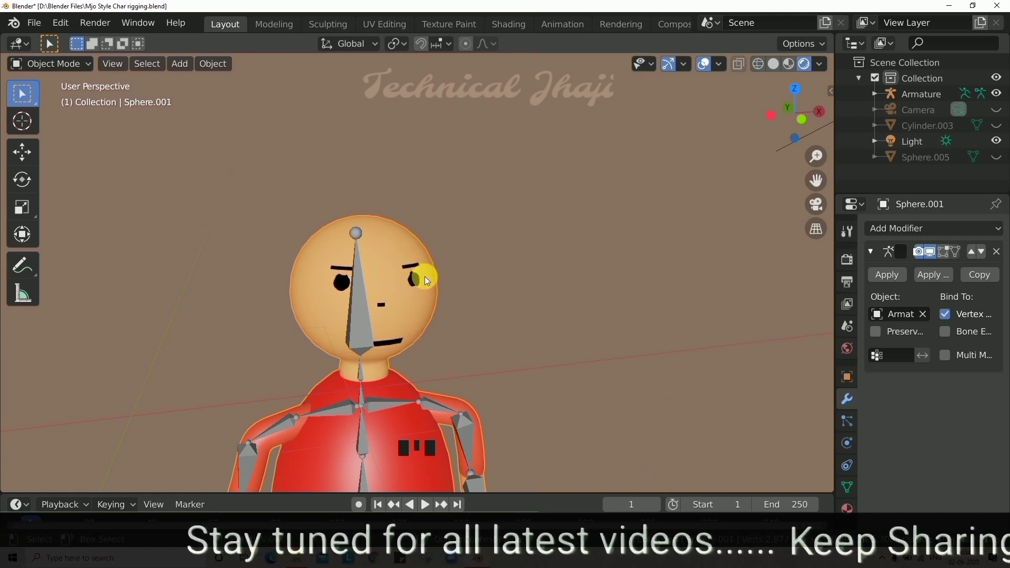
{"action": "scroll", "scroll_direction": "down", "scroll_amount": 3}
{"action": "scroll", "scroll_direction": "up", "scroll_amount": 3}
{"action": "scroll", "scroll_direction": "down", "scroll_amount": 3}
{"action": "left_click_drag", "start_coordinate": [436, 361], "coordinate": [409, 357]}
{"action": "scroll", "scroll_direction": "up", "scroll_amount": 3}
{"action": "left_click_drag", "start_coordinate": [280, 318], "coordinate": [260, 300]}
{"action": "scroll", "scroll_direction": "down", "scroll_amount": 3}
{"action": "scroll", "scroll_direction": "up", "scroll_amount": 3}
{"action": "scroll", "scroll_direction": "down", "scroll_amount": 3}
{"action": "key", "text": "KP_1"}
{"action": "scroll", "scroll_direction": "up", "scroll_amount": 3}
{"action": "left_click_drag", "start_coordinate": [322, 312], "coordinate": [457, 320]}
{"action": "scroll", "scroll_direction": "up", "scroll_amount": 3}
{"action": "left_click_drag", "start_coordinate": [428, 369], "coordinate": [450, 271]}
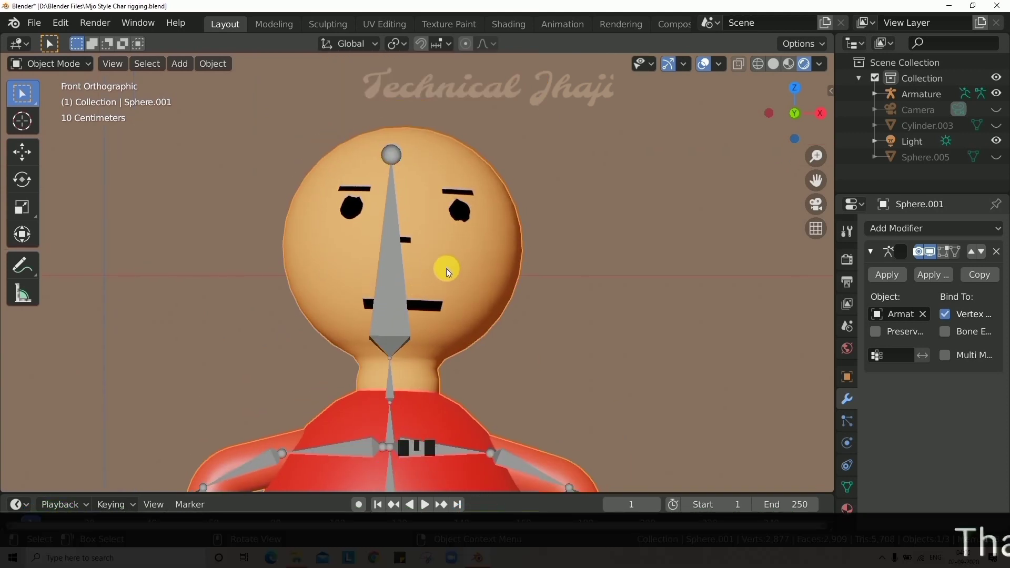
{"action": "scroll", "scroll_direction": "down", "scroll_amount": 3}
{"action": "scroll", "scroll_direction": "up", "scroll_amount": 3}
{"action": "left_click_drag", "start_coordinate": [454, 367], "coordinate": [197, 147]}
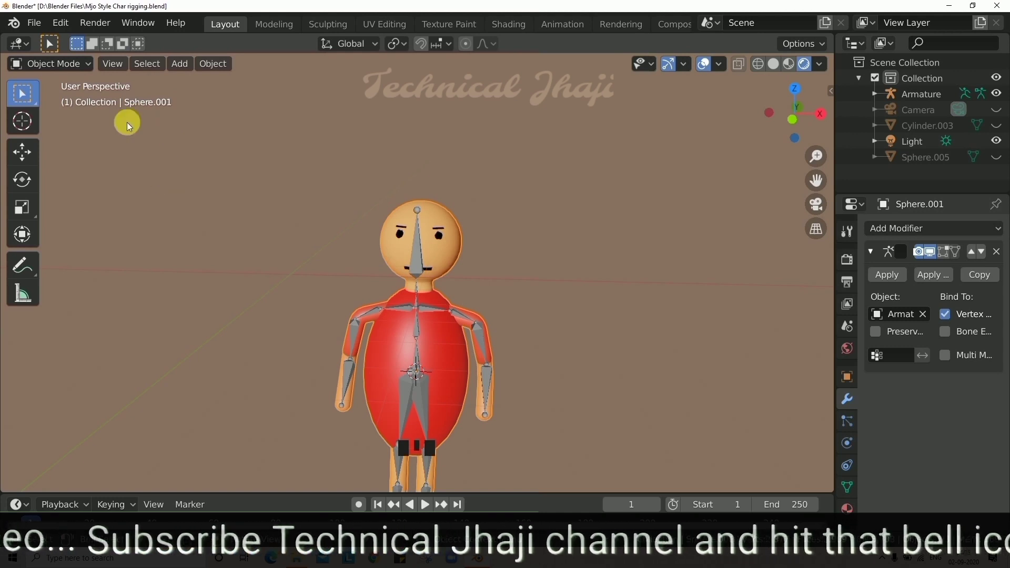
Select the red figure's armature and switch it into Pose Mode
{"action": "left_click_drag", "start_coordinate": [84, 68], "coordinate": [461, 333]}
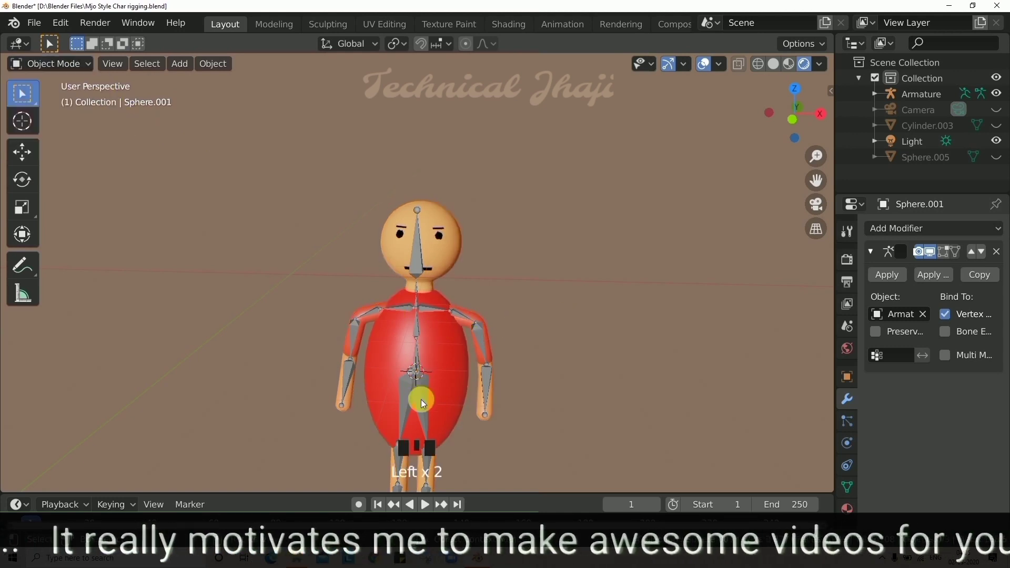
{"action": "left_click", "coordinate": [422, 404]}
{"action": "left_click_drag", "start_coordinate": [72, 66], "coordinate": [73, 122]}
{"action": "scroll", "scroll_direction": "down", "scroll_amount": 3}
{"action": "scroll", "scroll_direction": "up", "scroll_amount": 3}
{"action": "left_click_drag", "start_coordinate": [418, 246], "coordinate": [512, 289]}
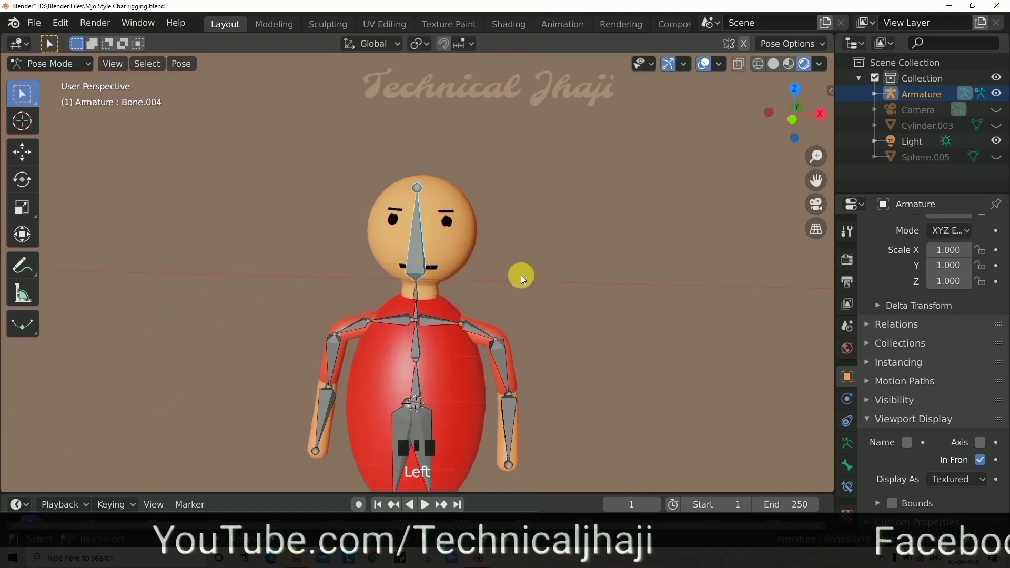
Test-rotate the head and other bones with R, cancelling each rotation
{"action": "key", "text": "r"}
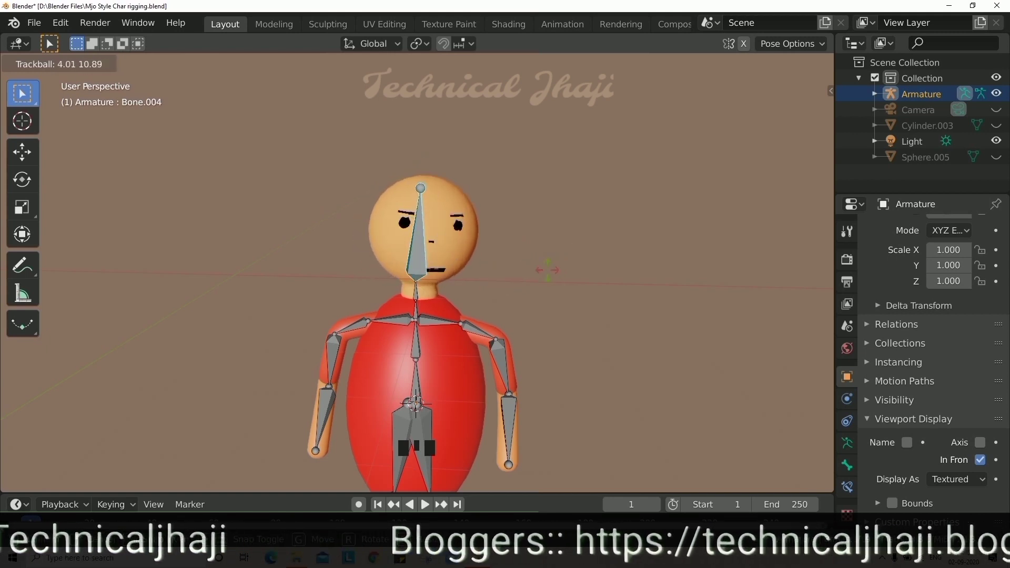
{"action": "scroll", "scroll_direction": "down", "scroll_amount": 3}
{"action": "left_click", "coordinate": [985, 463]}
{"action": "key", "text": "r"}
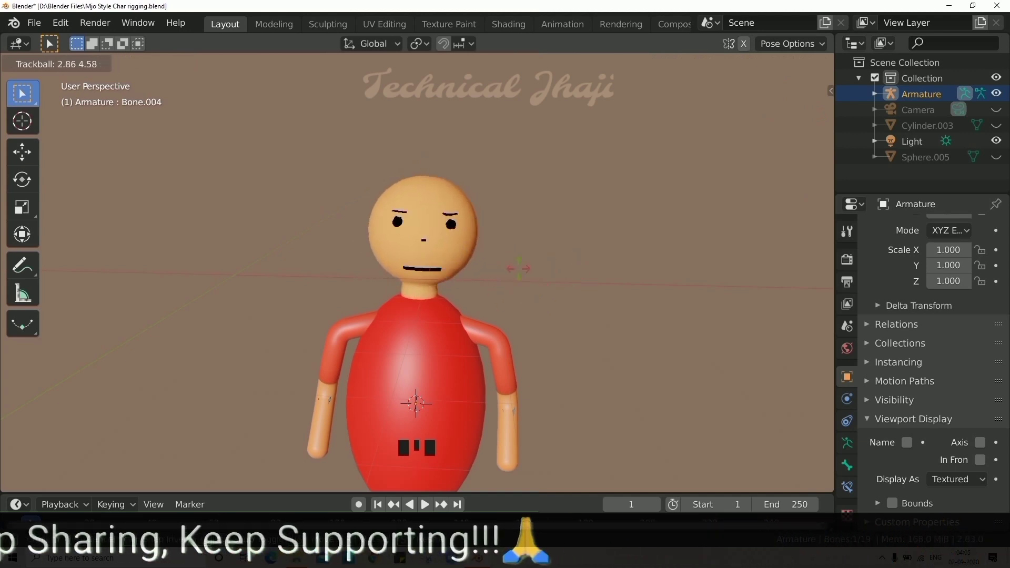
{"action": "left_click", "coordinate": [977, 463]}
{"action": "left_click", "coordinate": [509, 375]}
{"action": "key", "text": "r"}
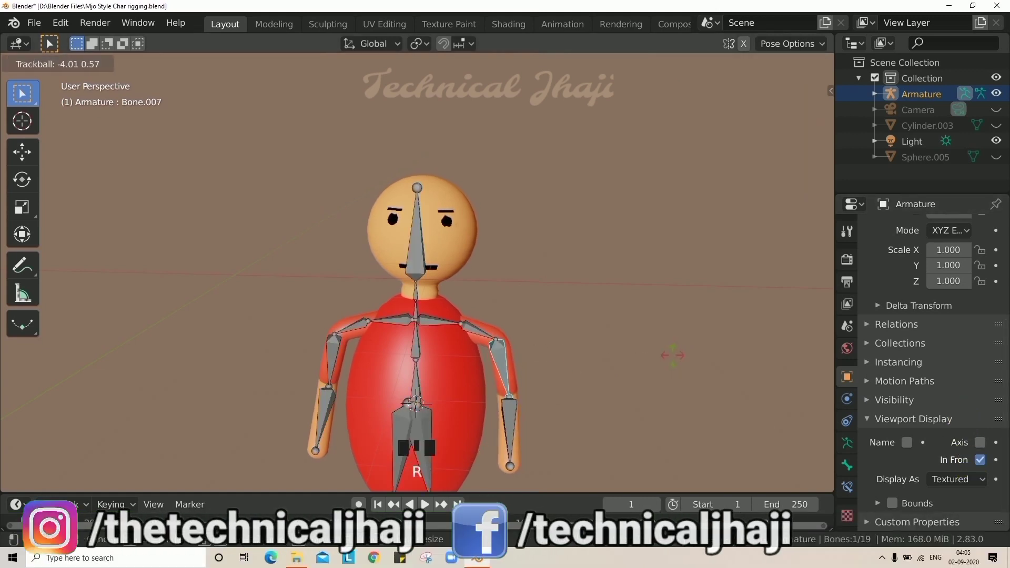
{"action": "left_click", "coordinate": [506, 421]}
{"action": "key", "text": "r"}
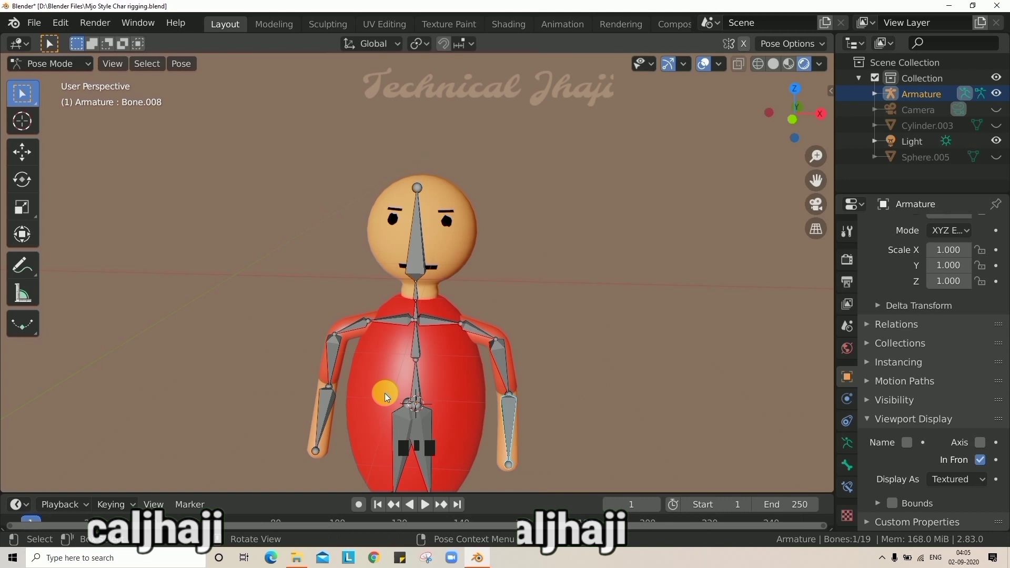
{"action": "left_click", "coordinate": [328, 412]}
{"action": "key", "text": "r"}
Rotate the upper arm outward and the forearm upward to check the arm deformation
{"action": "left_click", "coordinate": [333, 365]}
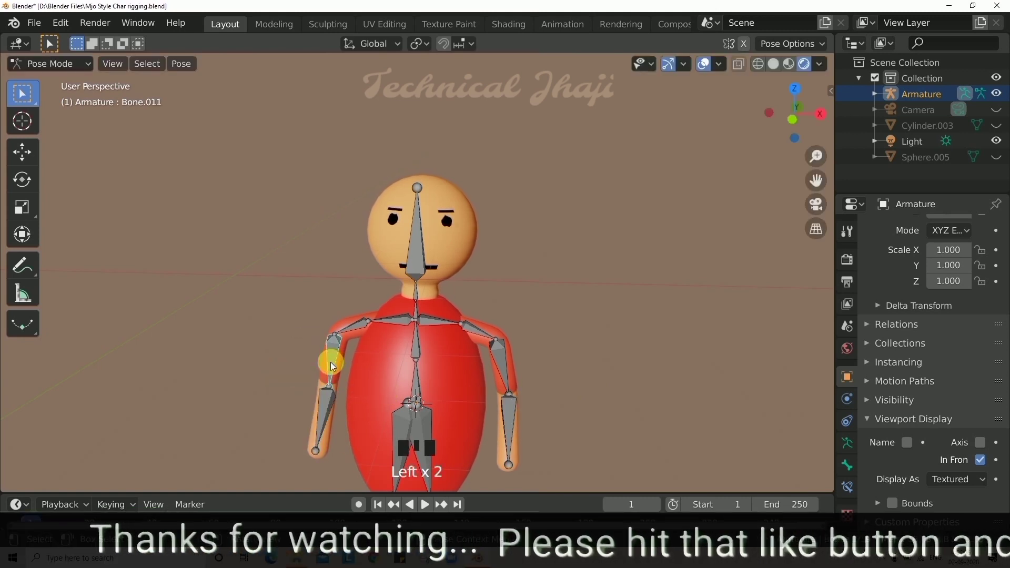
{"action": "key", "text": "r"}
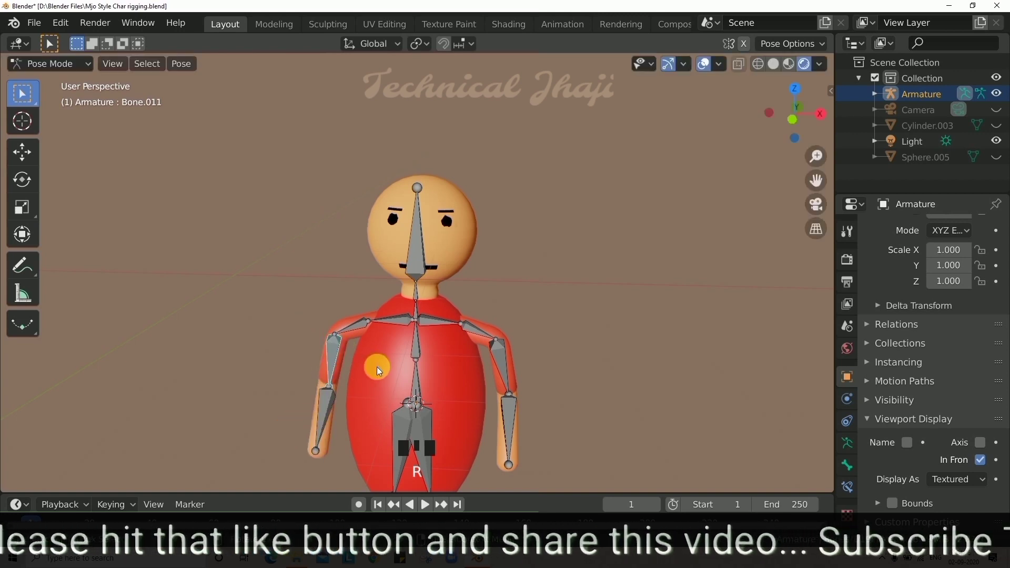
{"action": "key", "text": "r"}
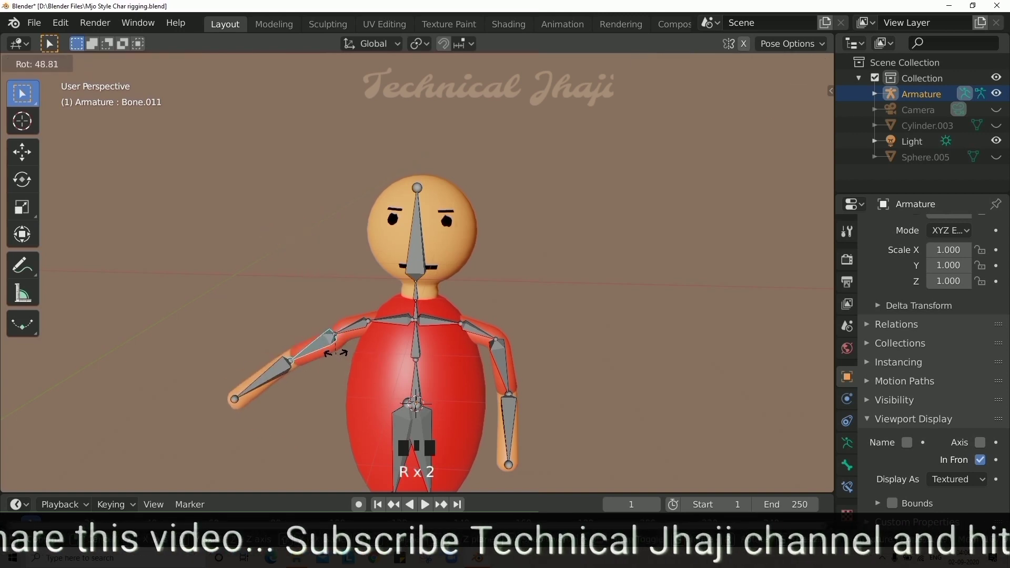
{"action": "left_click_drag", "start_coordinate": [295, 370], "coordinate": [280, 371]}
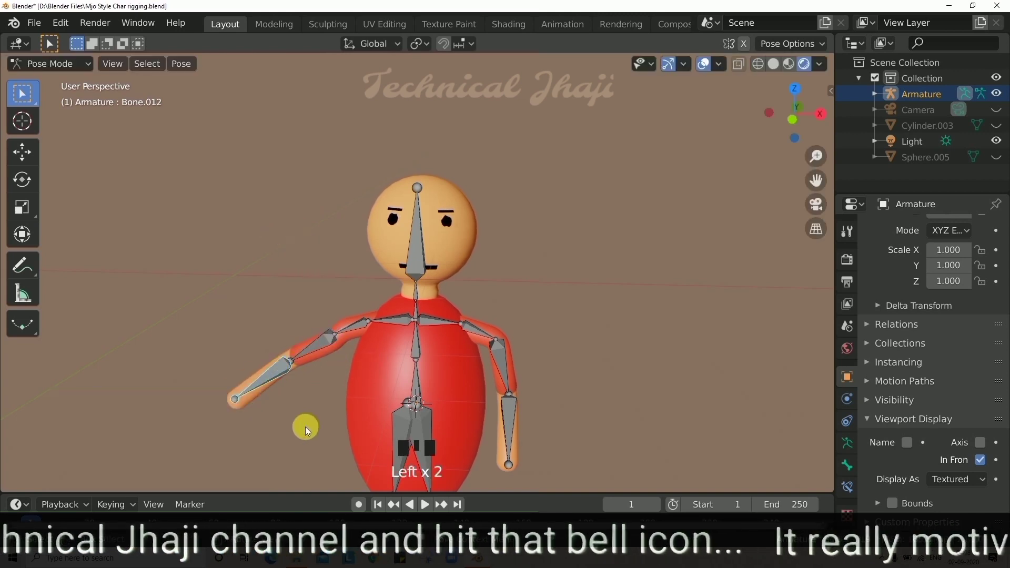
{"action": "key", "text": "r"}
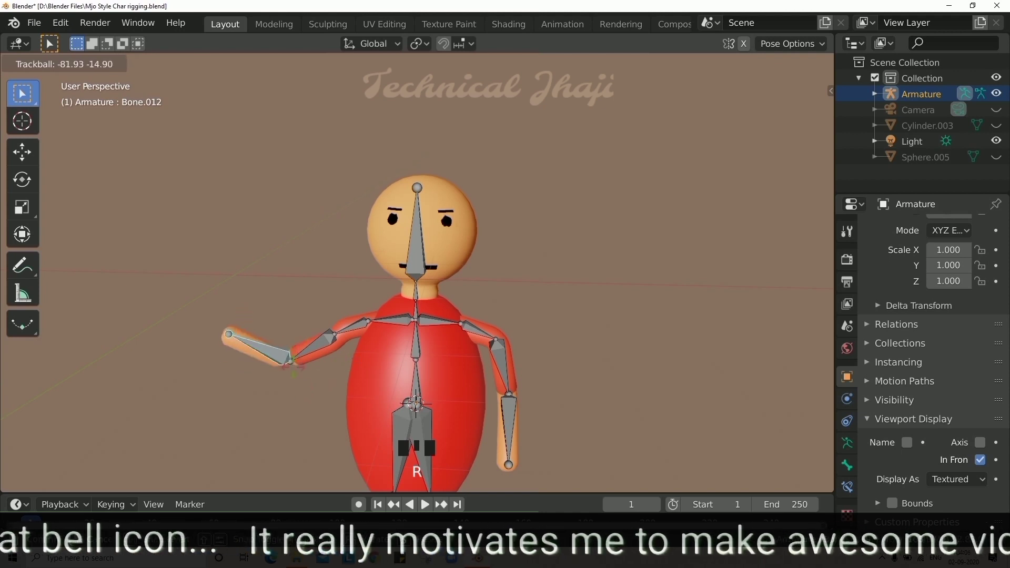
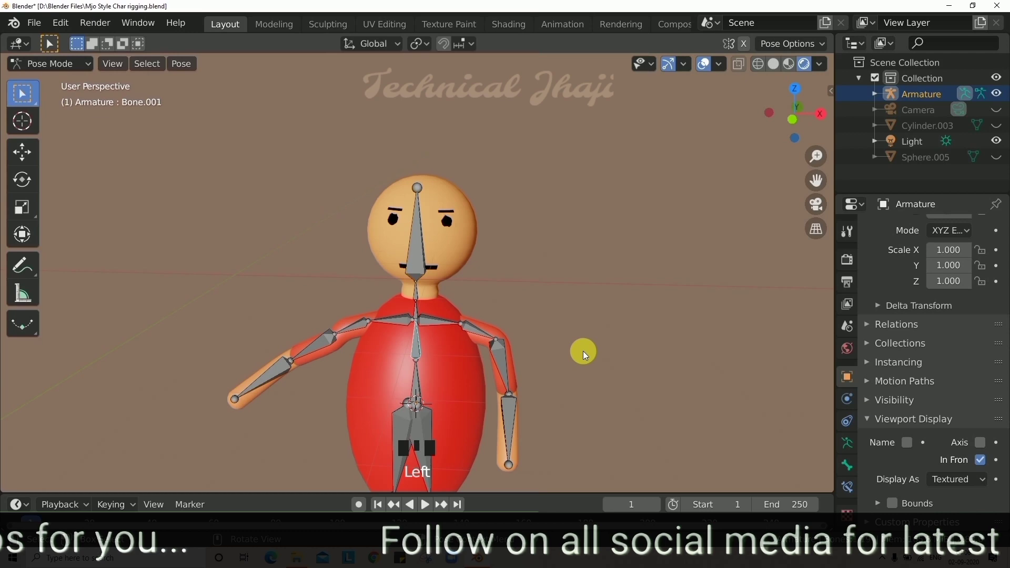
{"action": "key", "text": "r"}
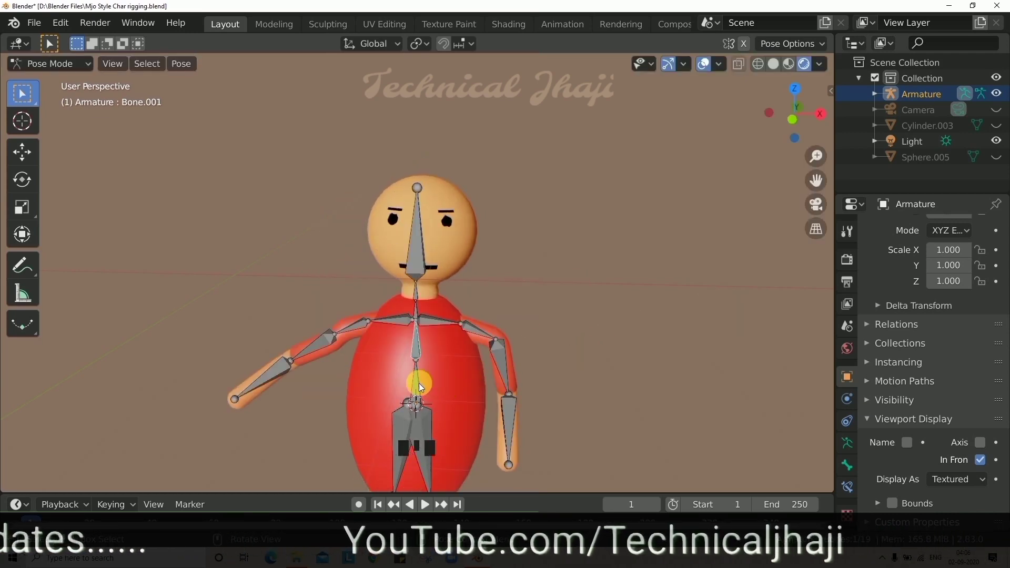
{"action": "left_click", "coordinate": [418, 389]}
{"action": "key", "text": "r"}
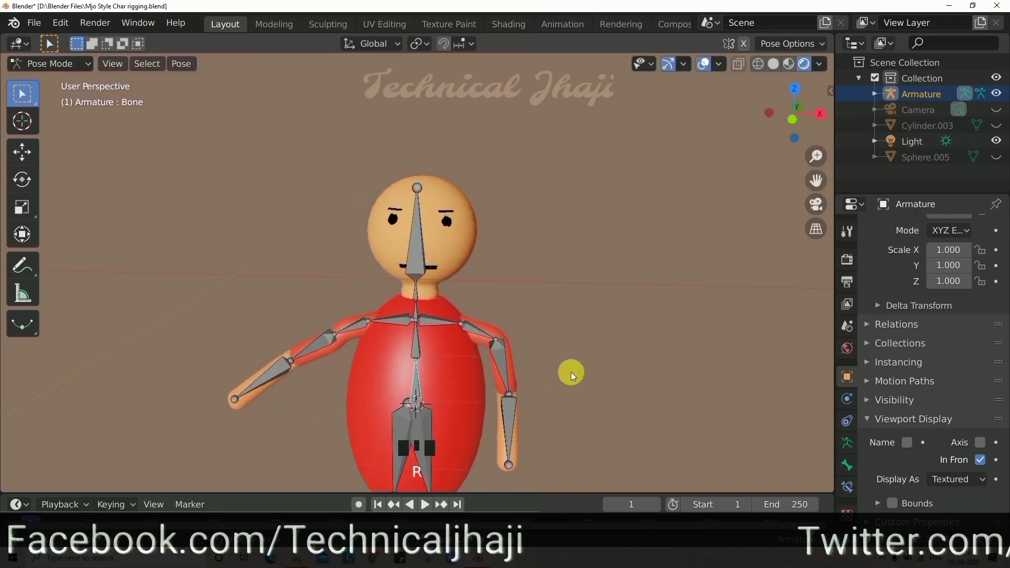
{"action": "scroll", "scroll_direction": "down", "scroll_amount": 3}
{"action": "left_click", "coordinate": [425, 410]}
{"action": "key", "text": "r"}
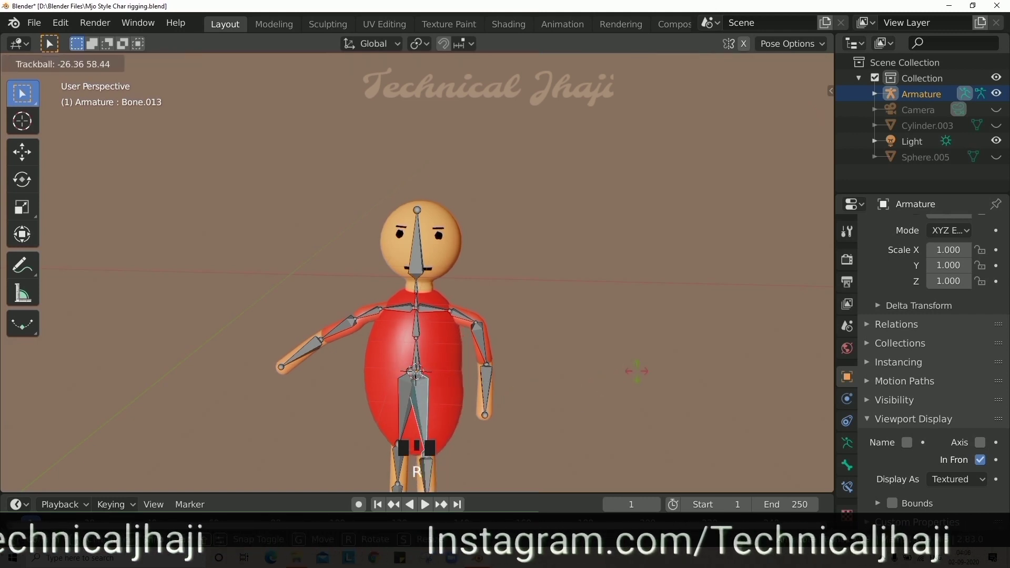
Orbit the view to bring the figure's body and legs into sight
{"action": "scroll", "scroll_direction": "down", "scroll_amount": 3}
{"action": "scroll", "scroll_direction": "up", "scroll_amount": 3}
{"action": "scroll", "scroll_direction": "down", "scroll_amount": 3}
{"action": "scroll", "scroll_direction": "up", "scroll_amount": 3}
{"action": "middle_click", "coordinate": [494, 405]}
{"action": "scroll", "scroll_direction": "up", "scroll_amount": 3}
{"action": "left_click_drag", "start_coordinate": [506, 383], "coordinate": [443, 342]}
{"action": "left_click_drag", "start_coordinate": [443, 342], "coordinate": [529, 379]}
{"action": "left_click_drag", "start_coordinate": [446, 395], "coordinate": [544, 397]}
{"action": "key", "text": "e"}
{"action": "key", "text": "e"}
{"action": "key", "text": "Escape"}
Raise a leg to test the knee bend, rotate it back straight and select the lower leg bone
{"action": "key", "text": "r"}
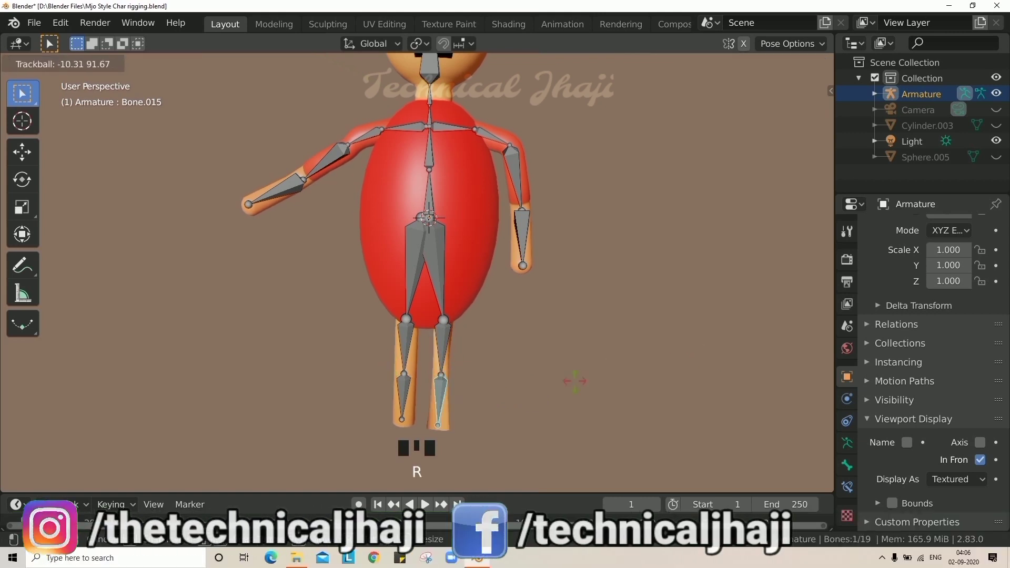
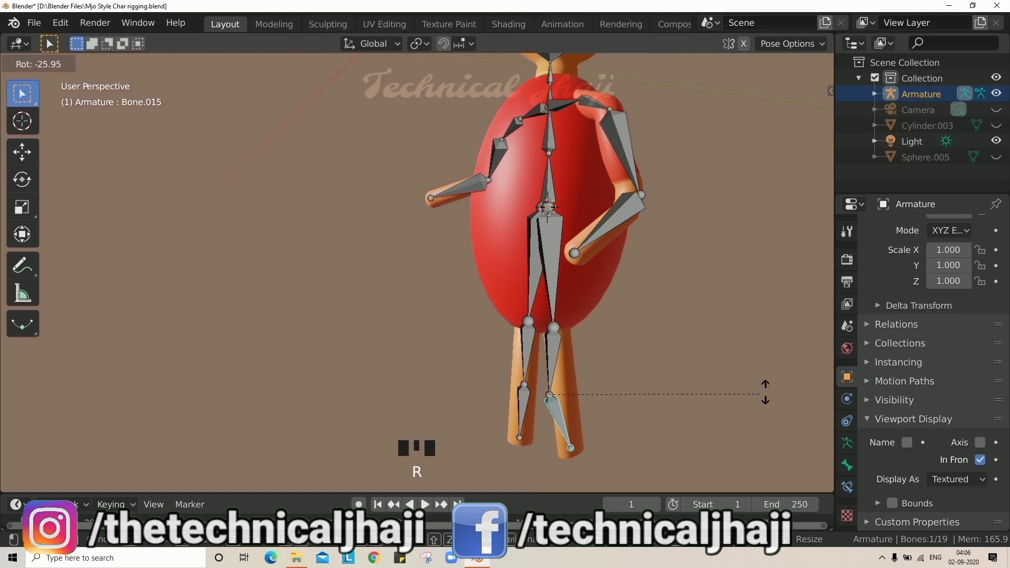
{"action": "left_click_drag", "start_coordinate": [549, 357], "coordinate": [562, 366]}
{"action": "key", "text": "r"}
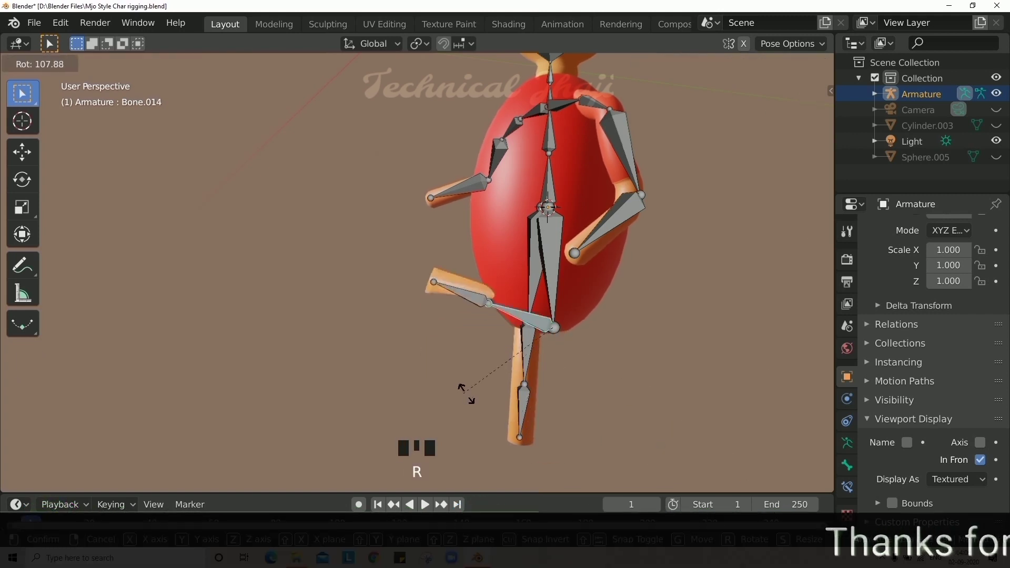
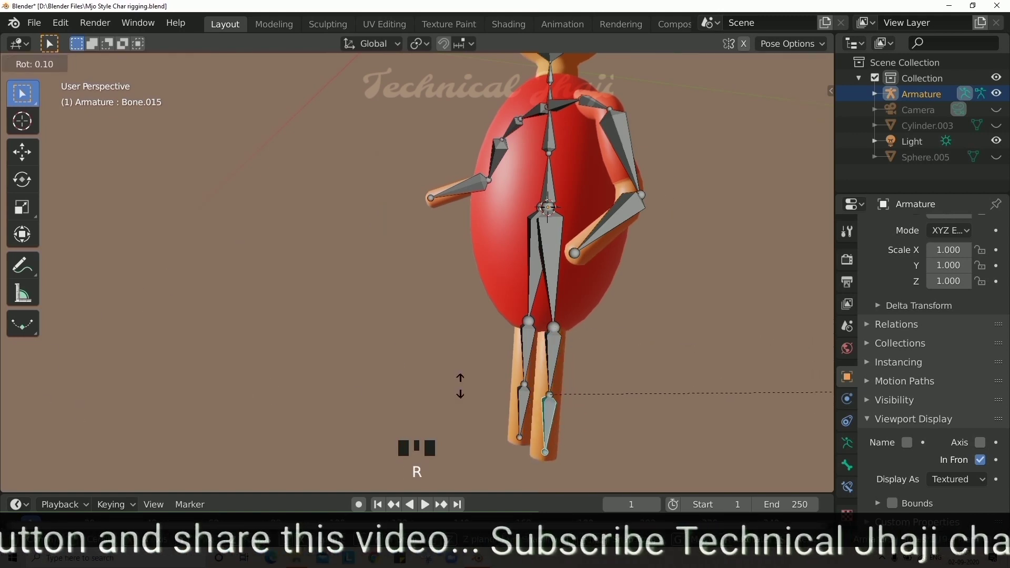
{"action": "left_click_drag", "start_coordinate": [616, 402], "coordinate": [478, 393]}
{"action": "scroll", "scroll_direction": "up", "scroll_amount": 3}
{"action": "left_click_drag", "start_coordinate": [502, 361], "coordinate": [476, 316]}
{"action": "left_click", "coordinate": [476, 316]}
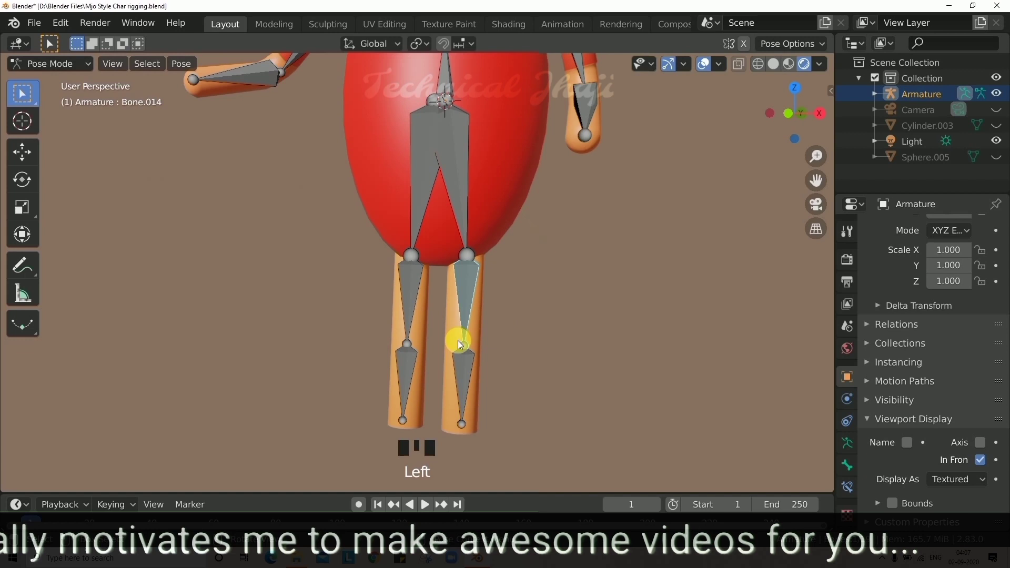
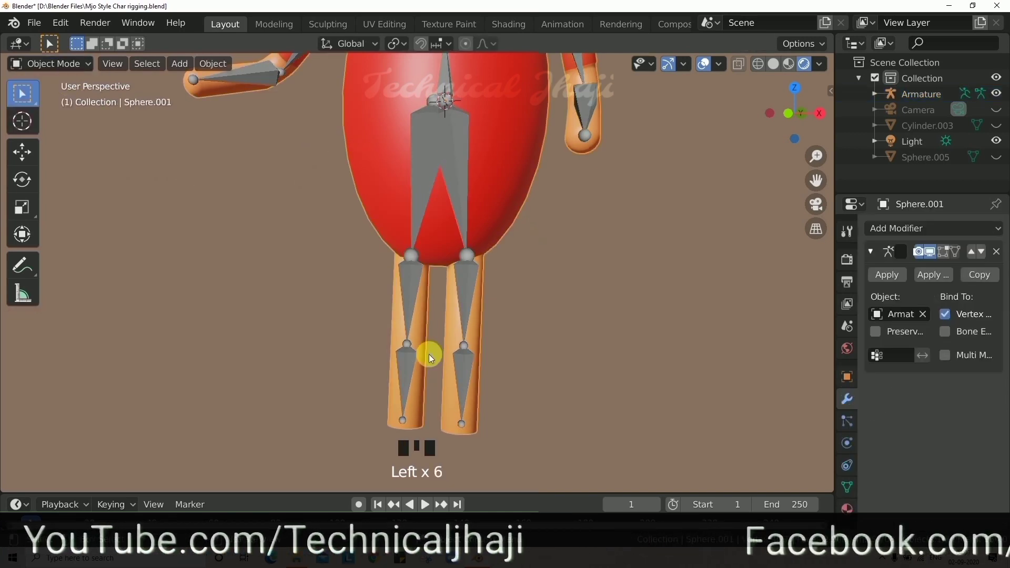
Add loop cuts (Ctrl+R) around both knees of the body mesh, then return to Pose Mode
{"action": "key", "text": "Tab"}
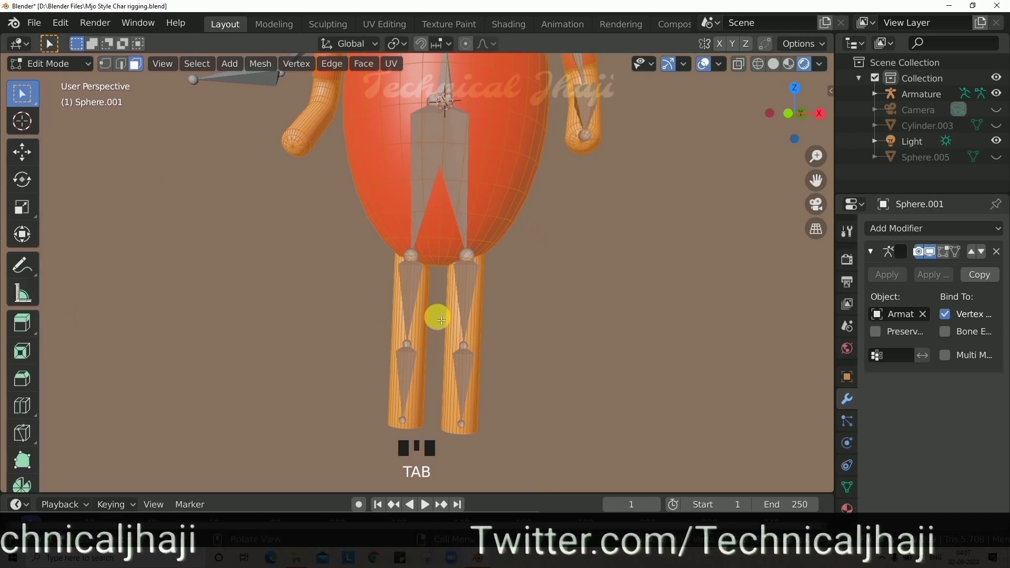
{"action": "key", "text": "ctrl+r"}
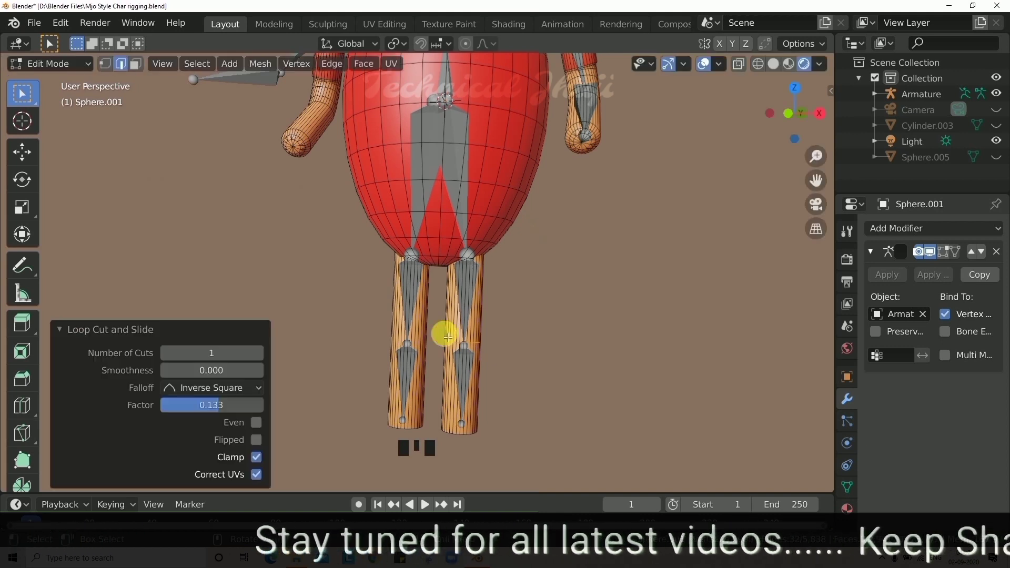
{"action": "key", "text": "ctrl+r"}
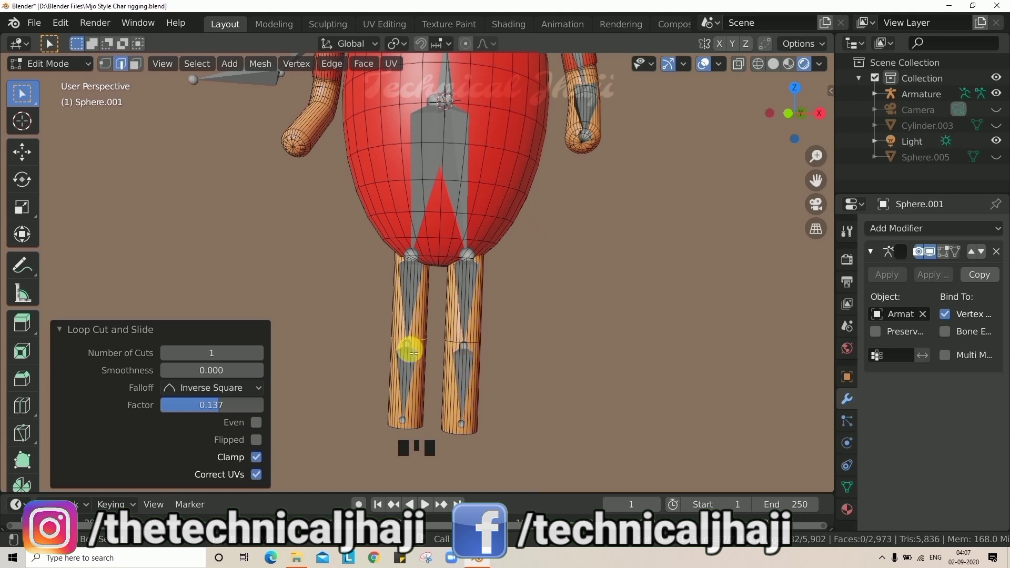
{"action": "key", "text": "Tab"}
{"action": "left_click_drag", "start_coordinate": [56, 72], "coordinate": [235, 196]}
{"action": "left_click", "coordinate": [410, 302]}
{"action": "left_click_drag", "start_coordinate": [71, 66], "coordinate": [533, 413]}
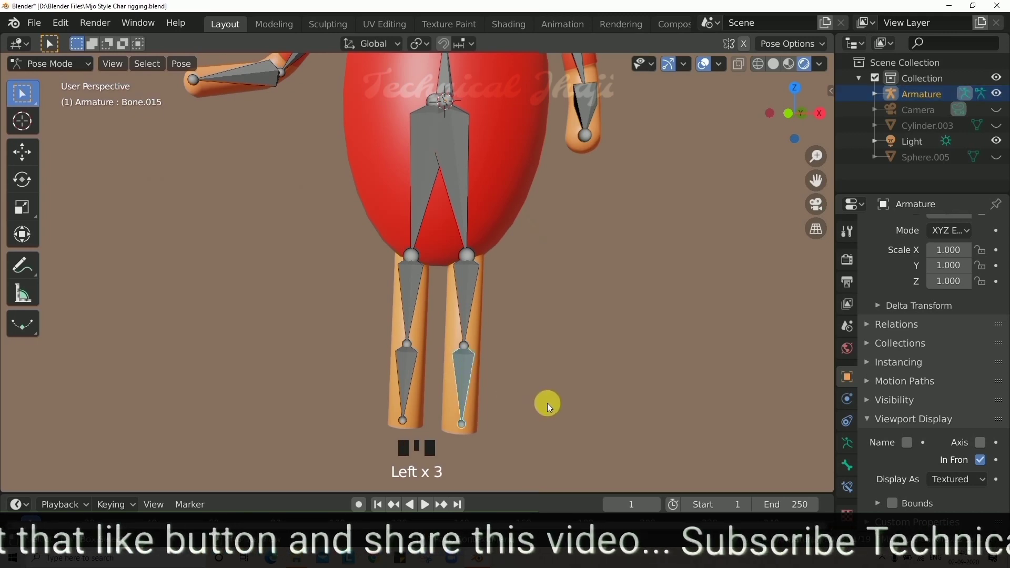
Rotate a leg bone to recheck the knee bend with the new loops, then straighten it
{"action": "key", "text": "r"}
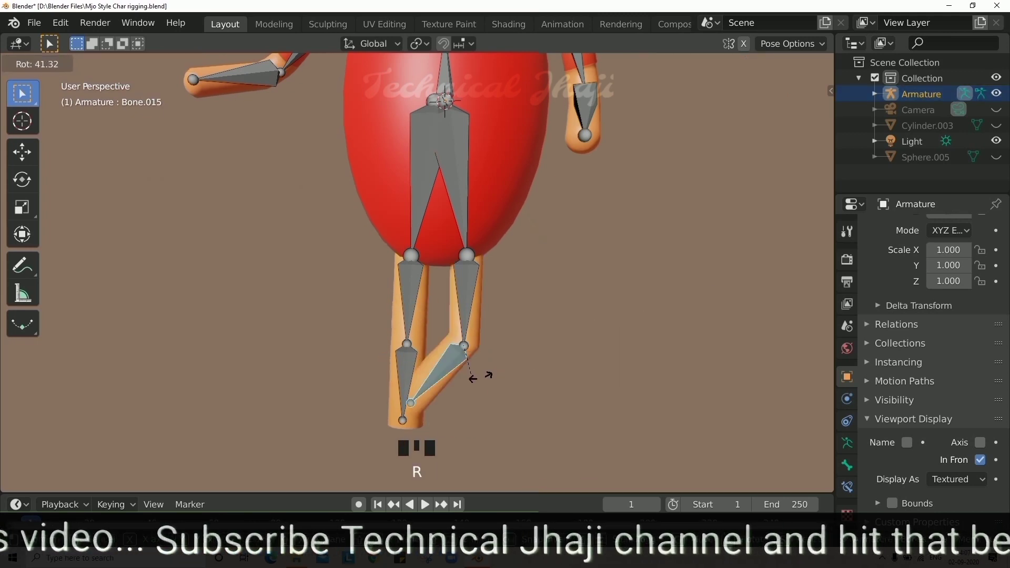
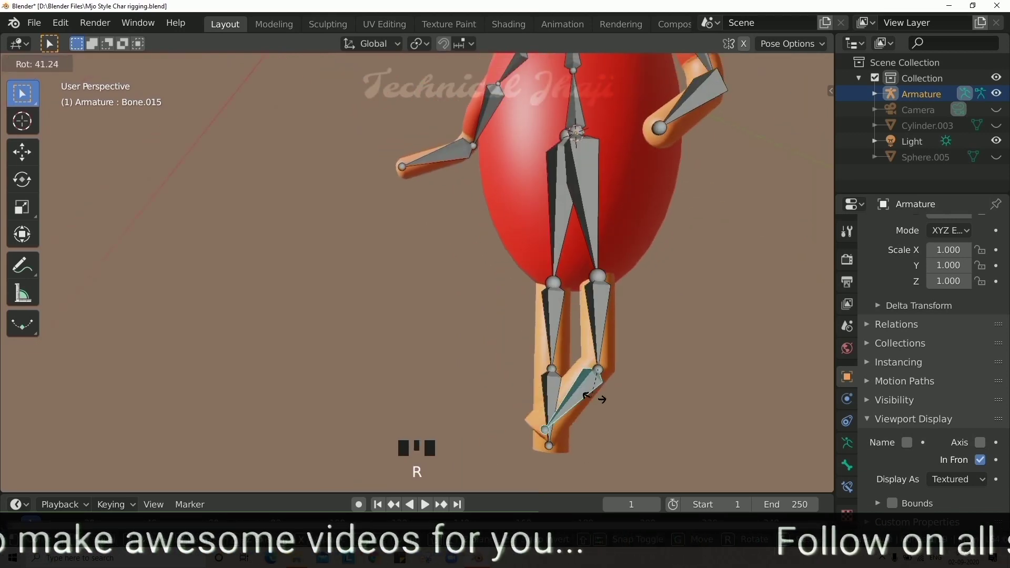
{"action": "scroll", "scroll_direction": "down", "scroll_amount": 3}
{"action": "left_click_drag", "start_coordinate": [564, 186], "coordinate": [626, 318]}
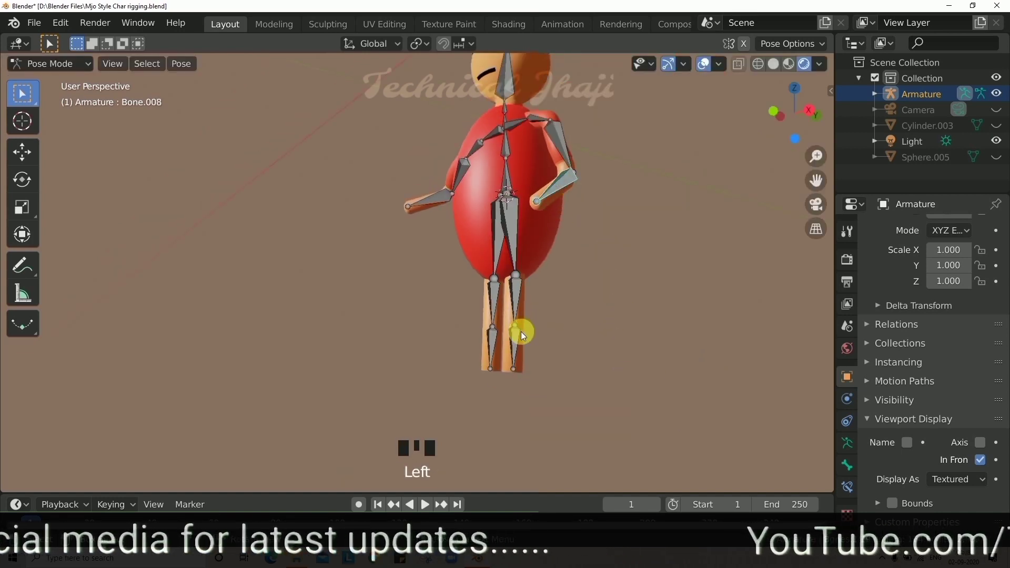
{"action": "left_click_drag", "start_coordinate": [547, 321], "coordinate": [622, 349]}
{"action": "key", "text": "r"}
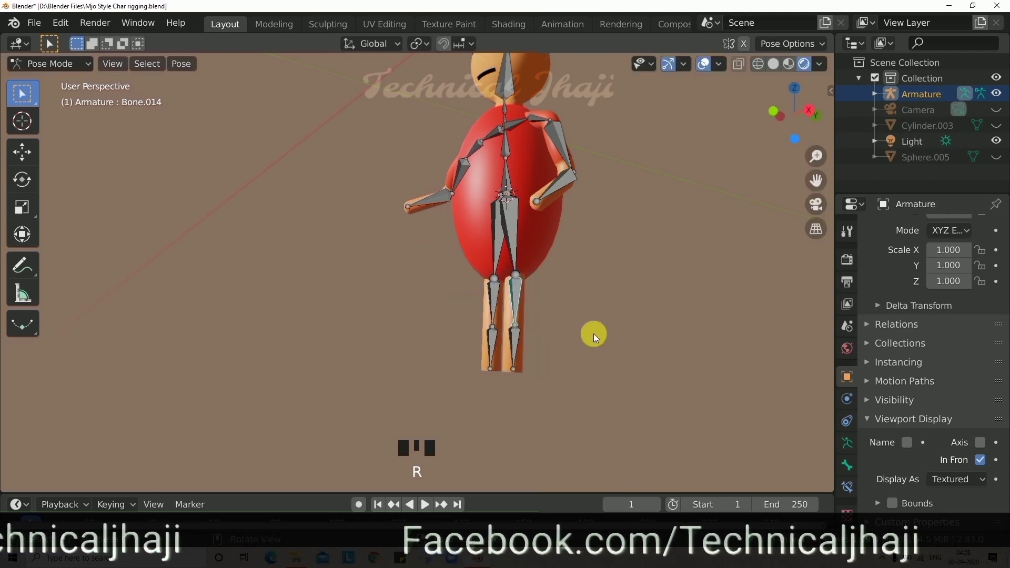
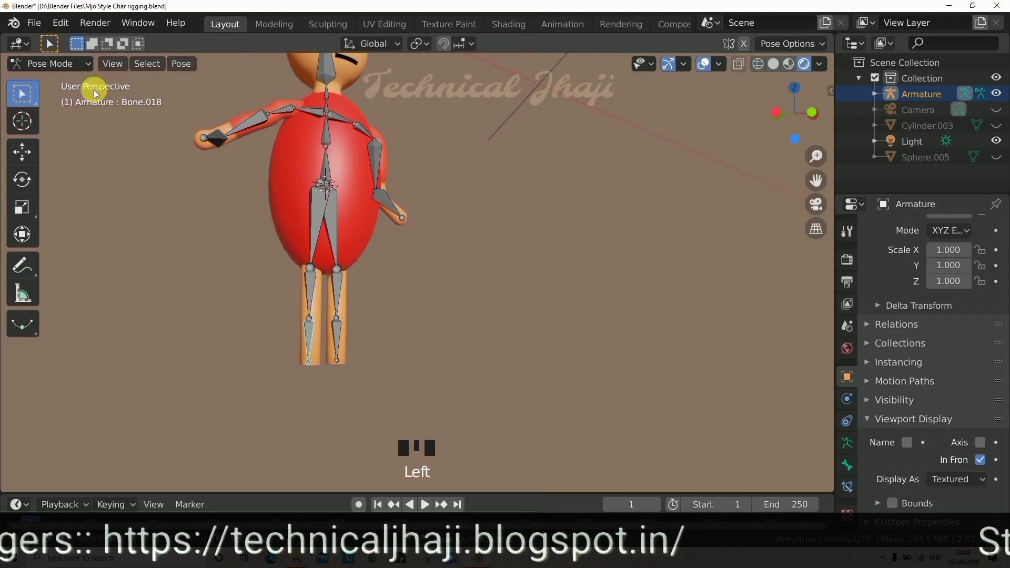
Select the upper arm and root bones, then switch the armature back to Object Mode
{"action": "left_click", "coordinate": [326, 202]}
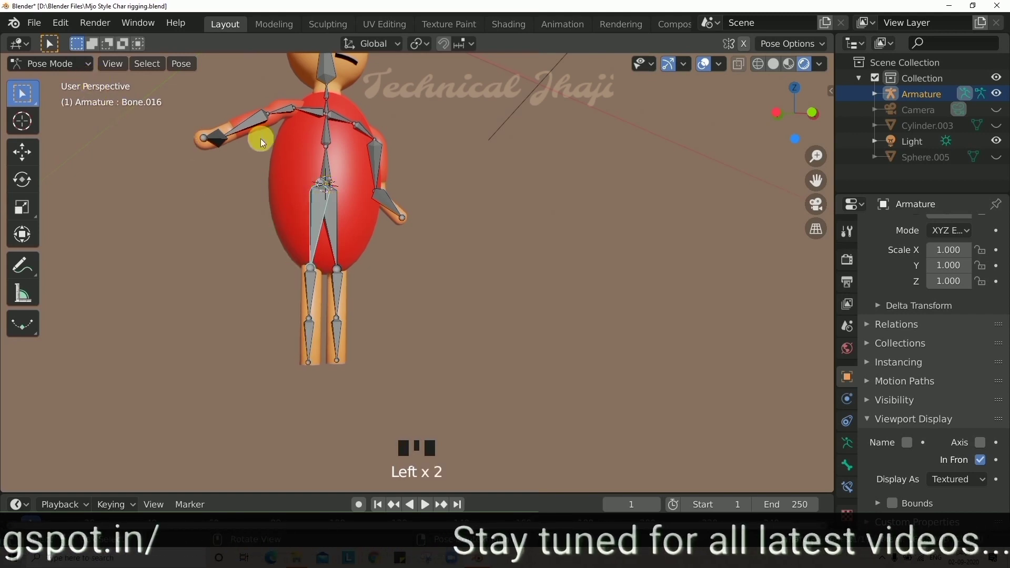
{"action": "left_click", "coordinate": [339, 171]}
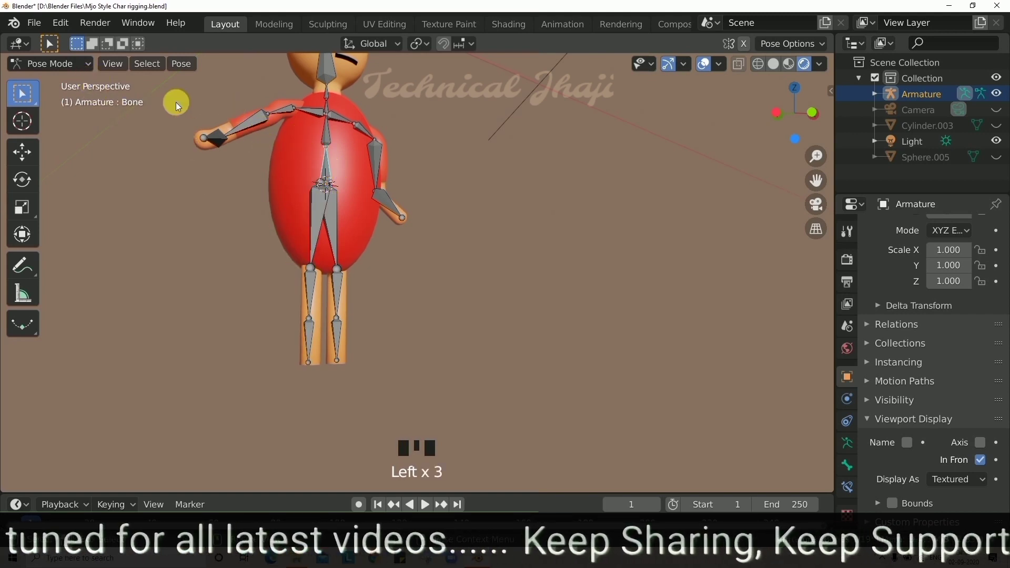
{"action": "left_click_drag", "start_coordinate": [77, 67], "coordinate": [325, 173]}
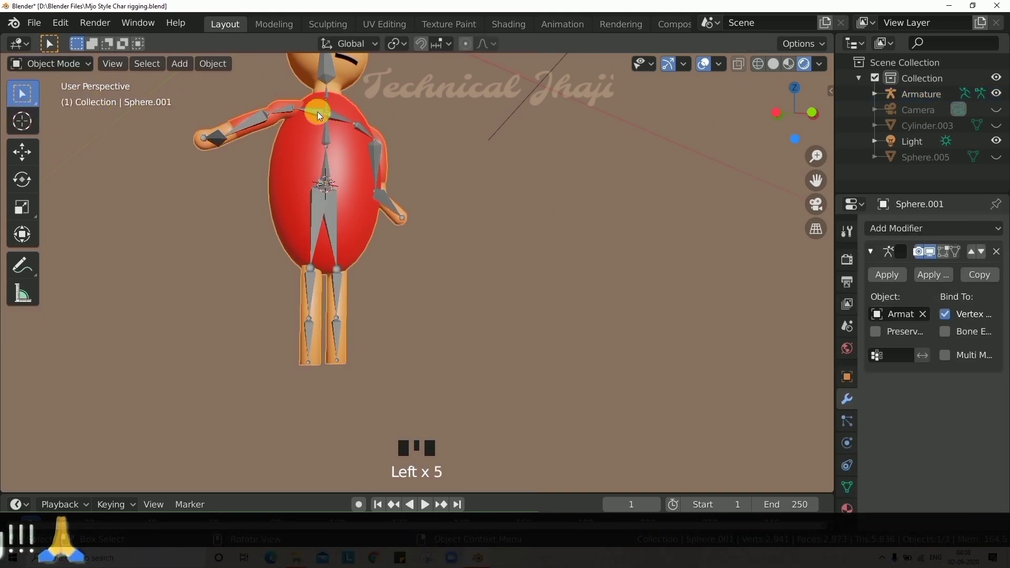
Select Sphere.001, enter Weight Paint mode and paint weights onto the left leg's vertex group
{"action": "left_click", "coordinate": [331, 78]}
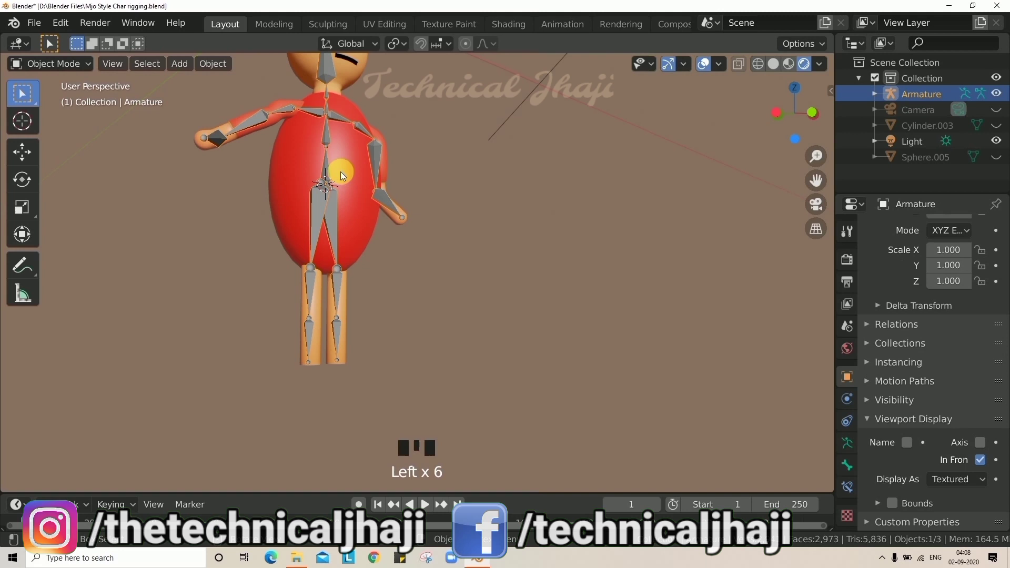
{"action": "left_click", "coordinate": [352, 164]}
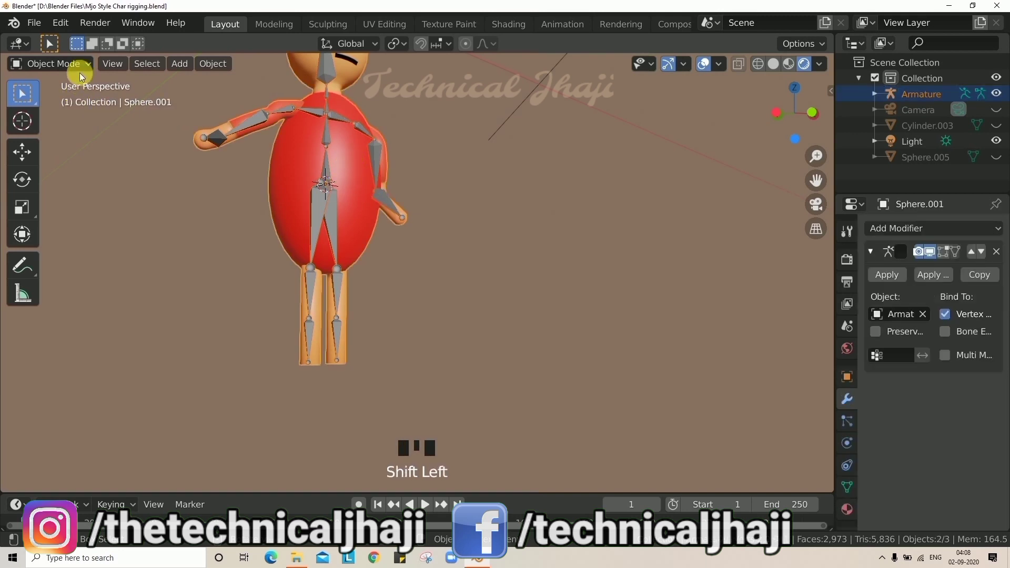
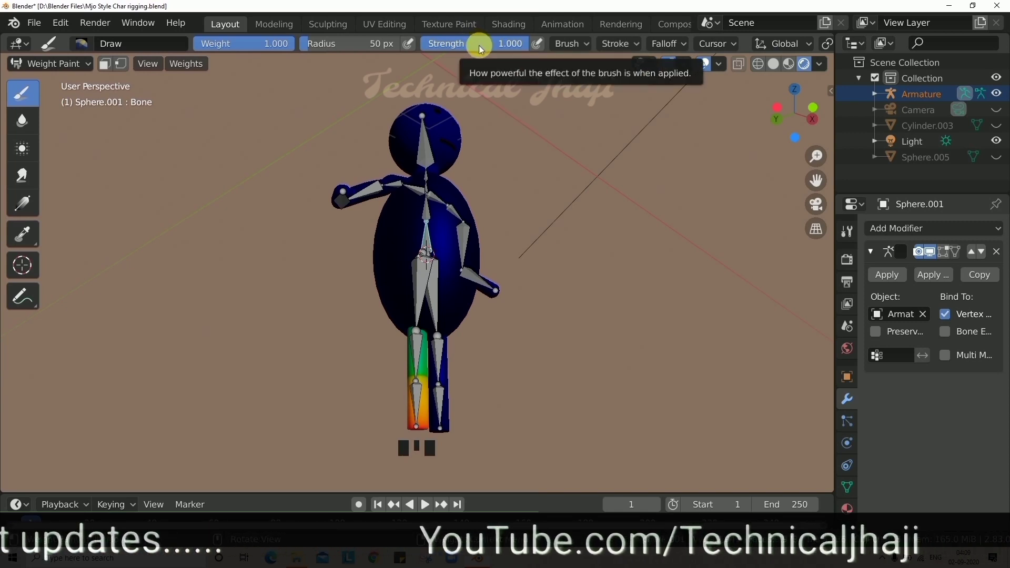
{"action": "left_click_drag", "start_coordinate": [580, 49], "coordinate": [621, 85]}
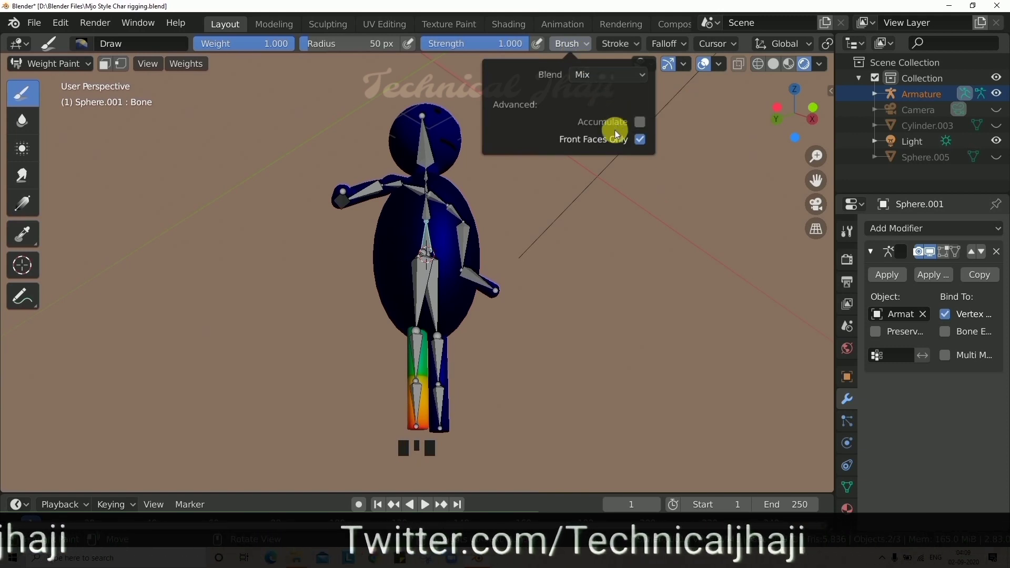
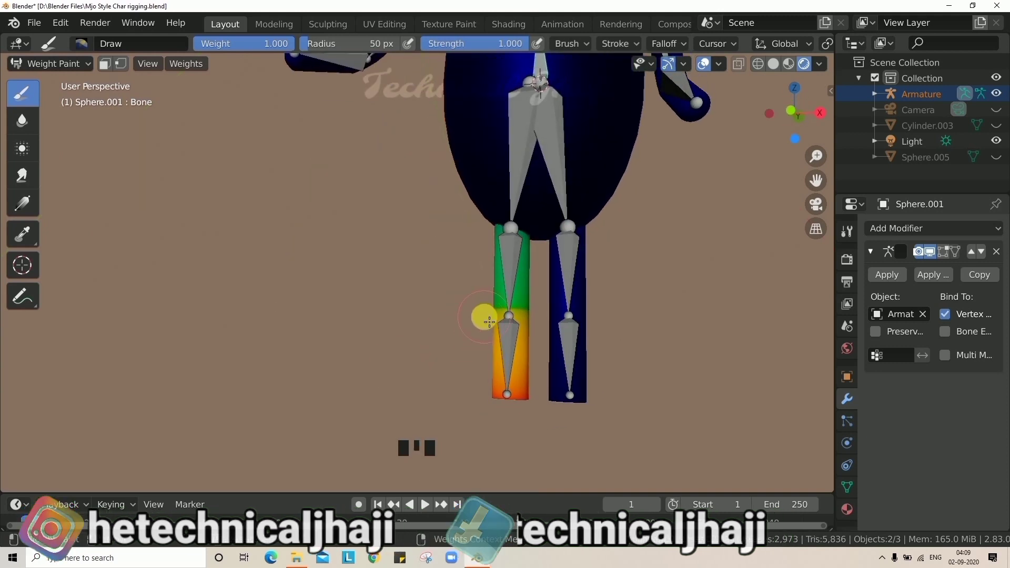
{"action": "scroll", "scroll_direction": "down", "scroll_amount": 3}
{"action": "scroll", "scroll_direction": "up", "scroll_amount": 3}
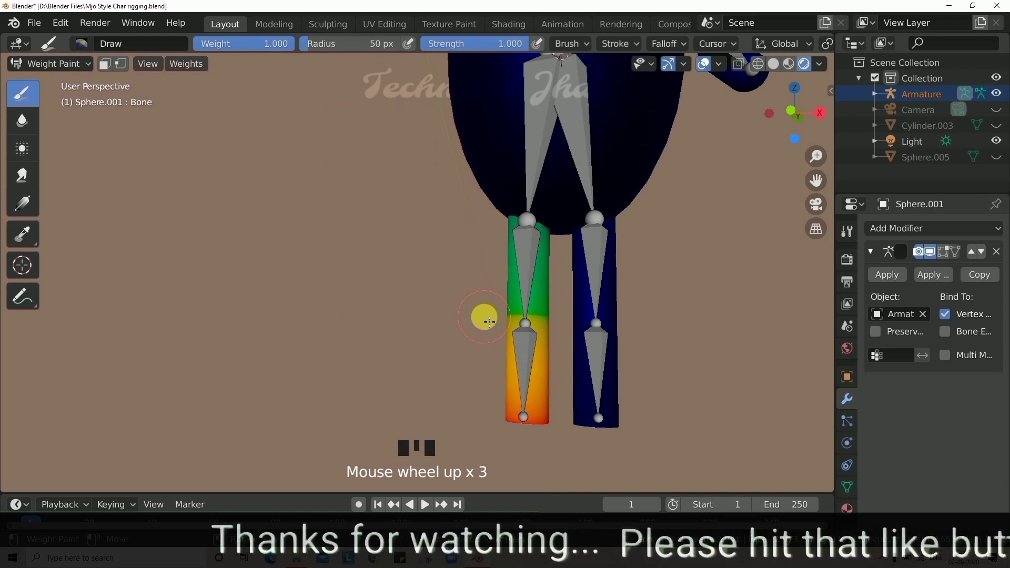
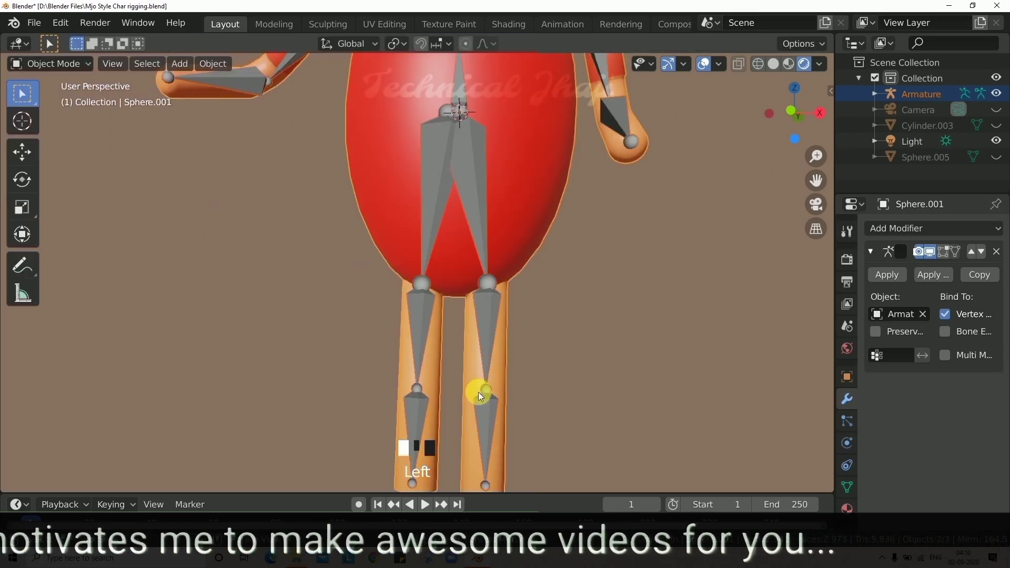
Zoom out and frame the whole red figure standing in the viewport
{"action": "scroll", "scroll_direction": "down", "scroll_amount": 3}
{"action": "scroll", "scroll_direction": "up", "scroll_amount": 3}
{"action": "scroll", "scroll_direction": "down", "scroll_amount": 3}
{"action": "scroll", "scroll_direction": "down", "scroll_amount": 3}
{"action": "left_click_drag", "start_coordinate": [453, 283], "coordinate": [497, 262]}
{"action": "scroll", "scroll_direction": "down", "scroll_amount": 3}
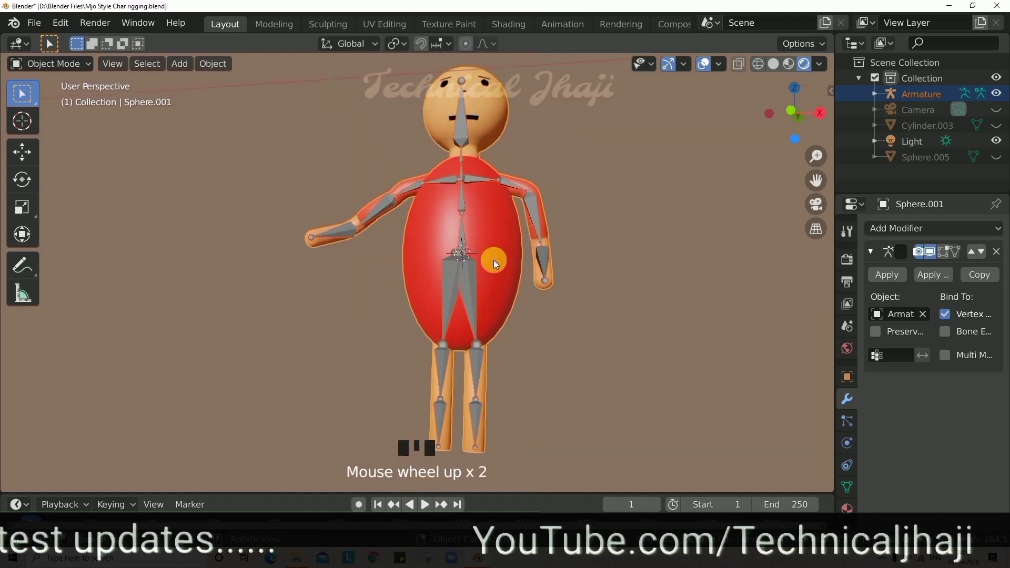
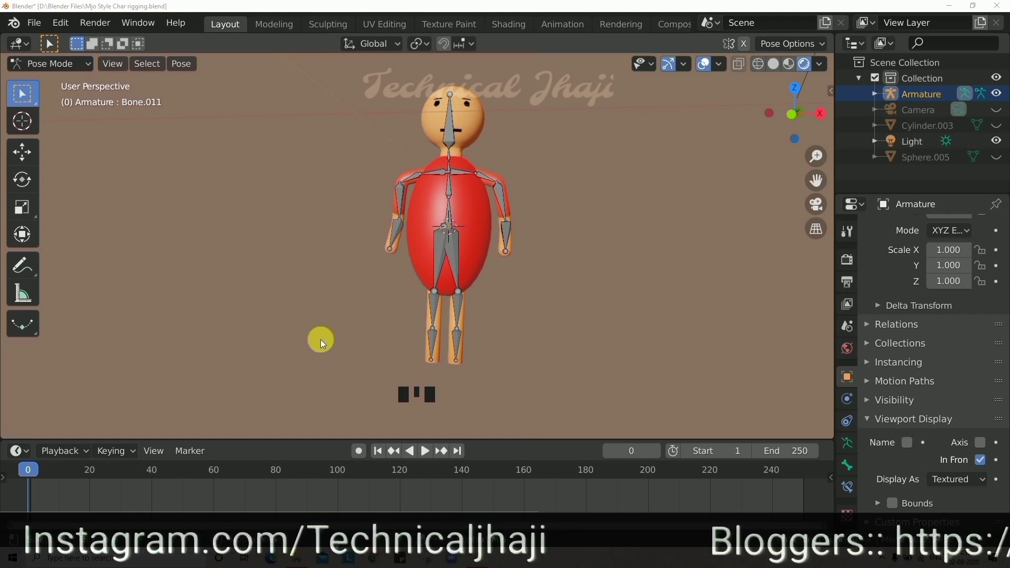
{"action": "left_click_drag", "start_coordinate": [64, 479], "coordinate": [354, 344]}
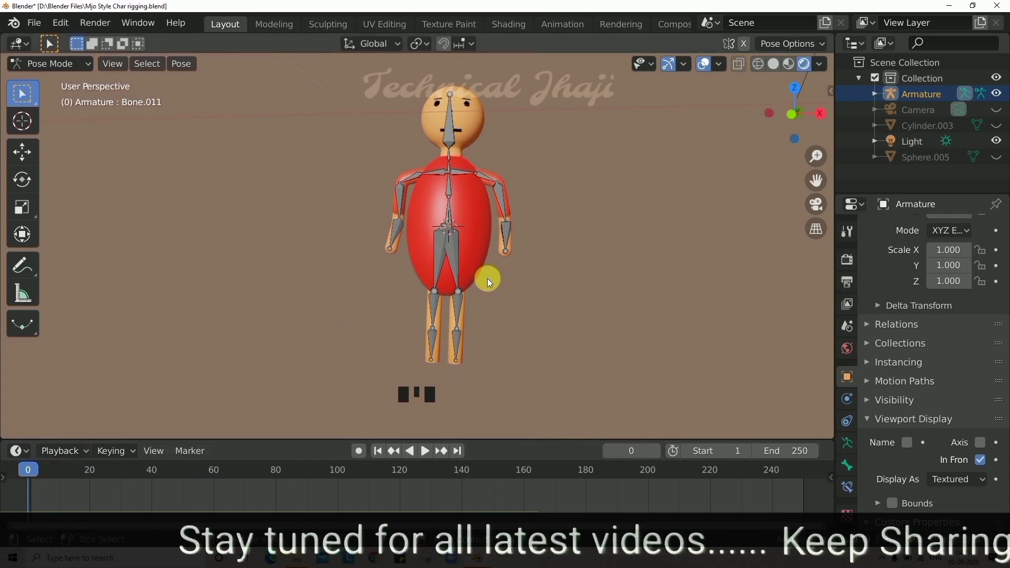
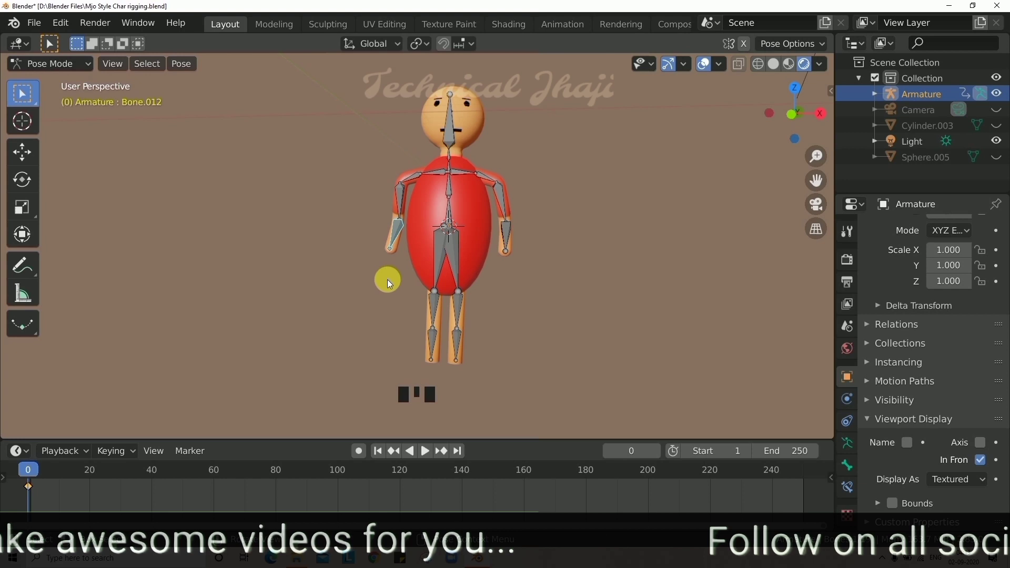
At frame 5 rotate the left upper arm bone up and keyframe it with LocRotScale
{"action": "left_click_drag", "start_coordinate": [45, 479], "coordinate": [397, 251]}
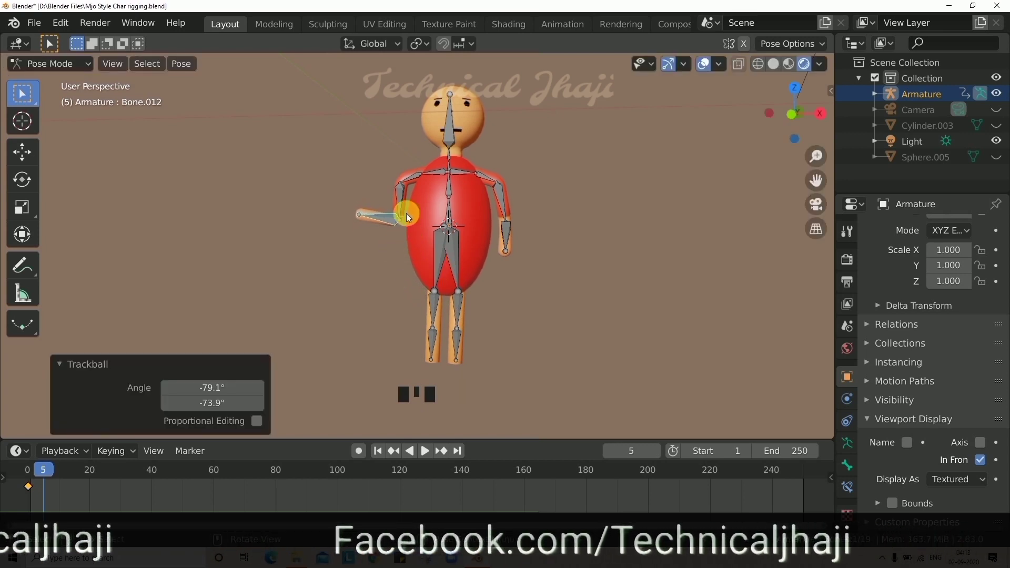
{"action": "left_click", "coordinate": [400, 200]}
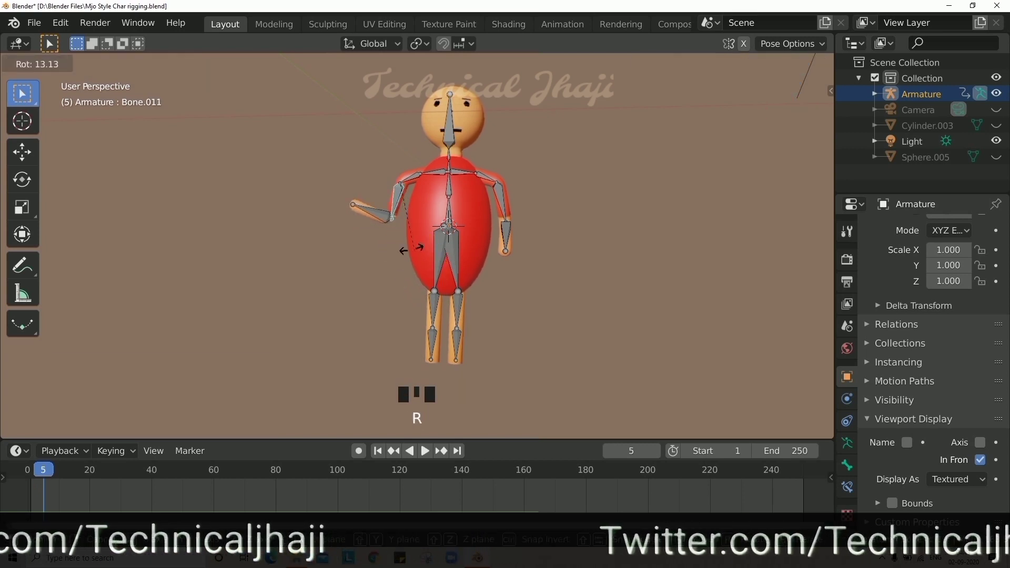
{"action": "key", "text": "r"}
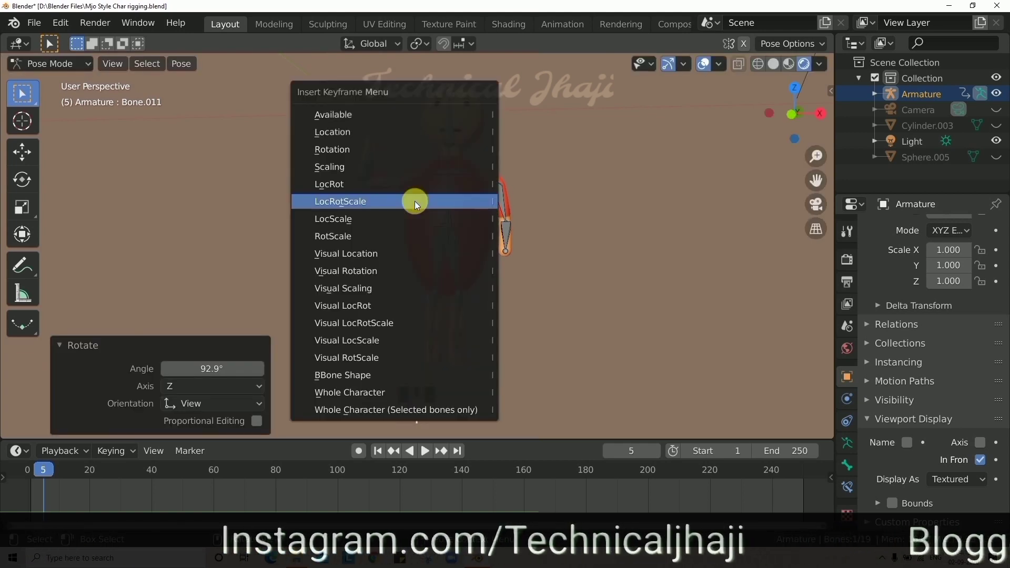
{"action": "key", "text": "i"}
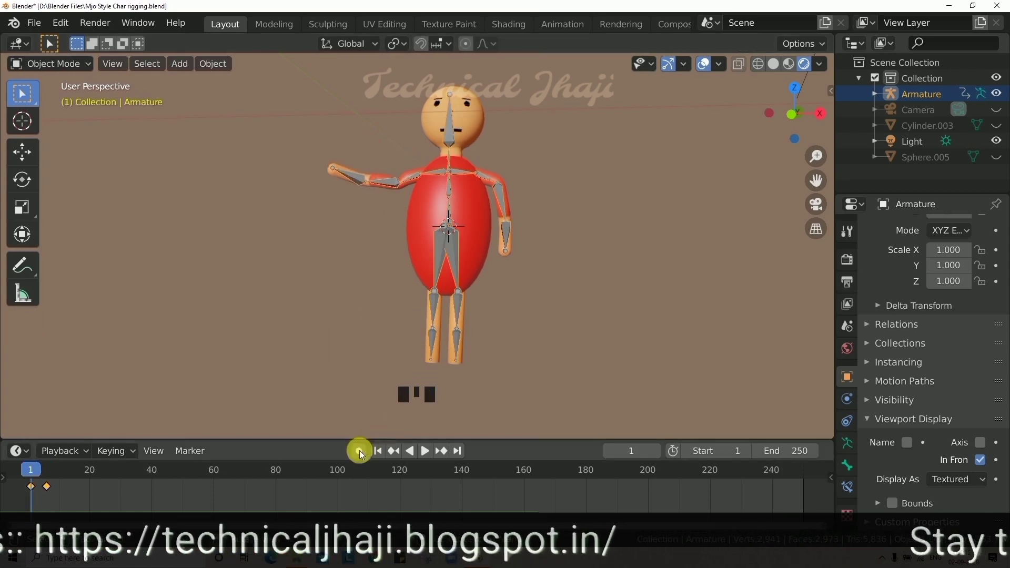
{"action": "left_click", "coordinate": [413, 281]}
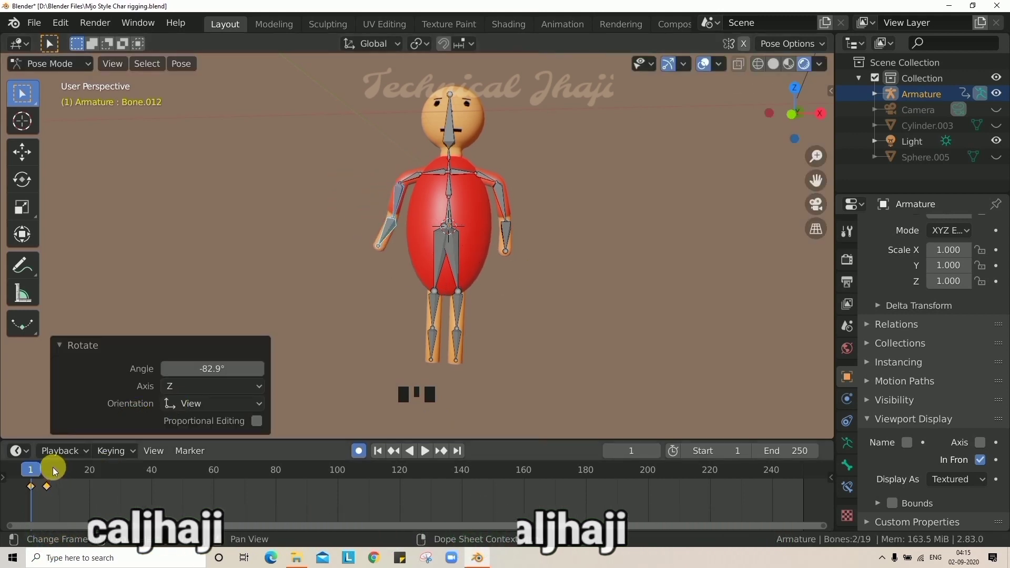
With auto keying, lift the left arm at frame 7 and lower it to hang again at frame 15
{"action": "left_click_drag", "start_coordinate": [53, 471], "coordinate": [381, 195]}
{"action": "key", "text": "r"}
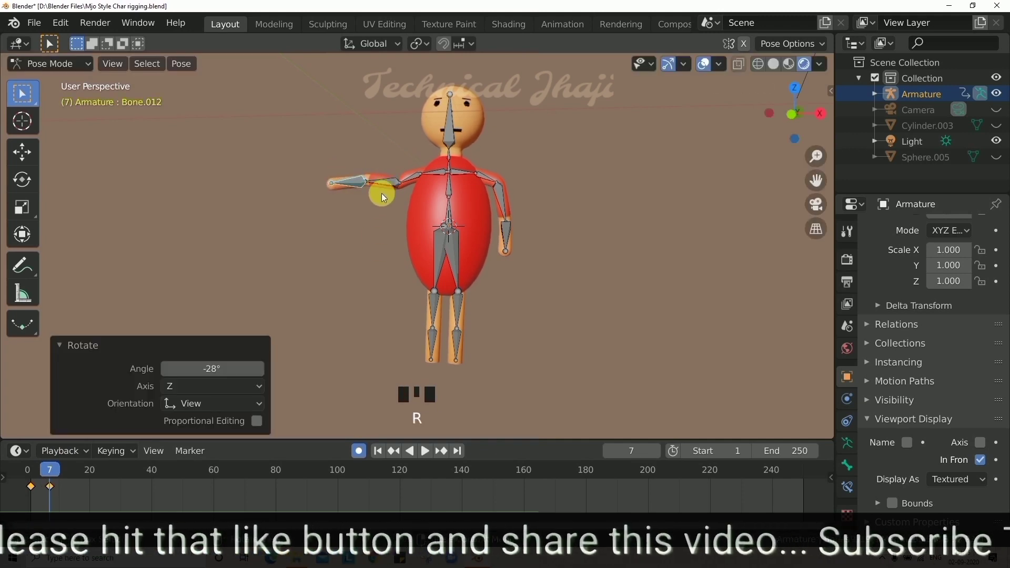
{"action": "left_click", "coordinate": [410, 244]}
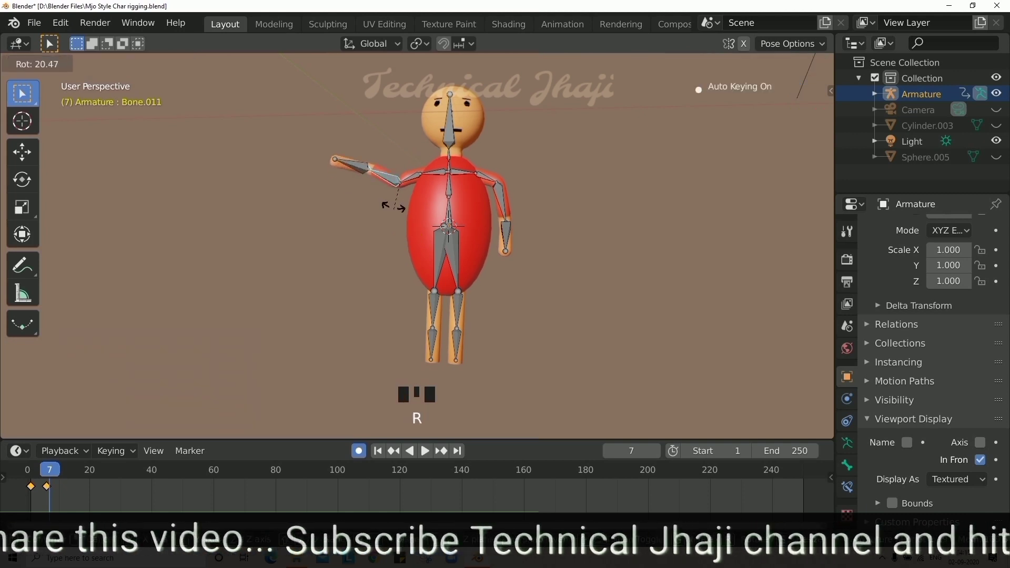
{"action": "key", "text": "r"}
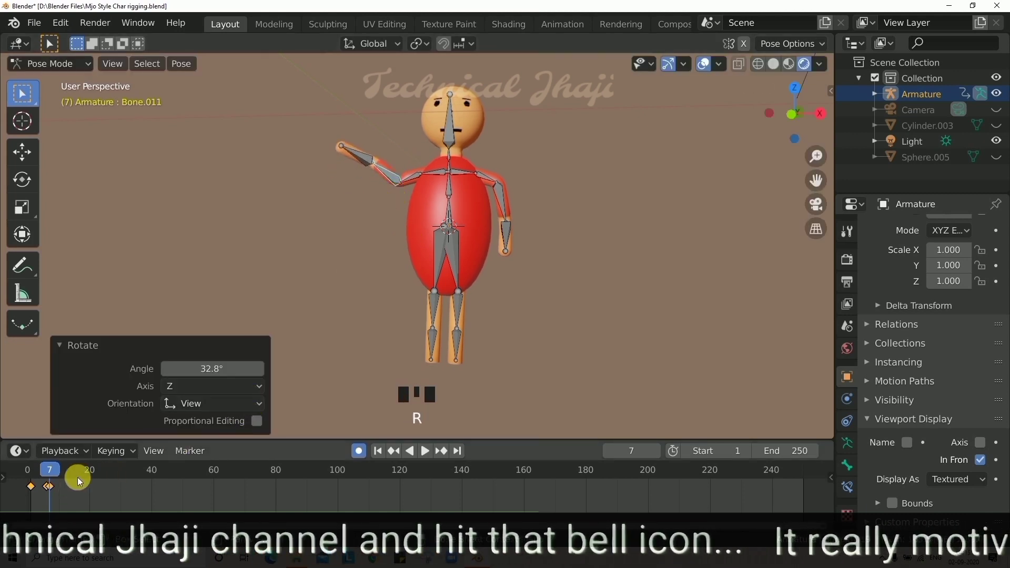
{"action": "left_click_drag", "start_coordinate": [134, 471], "coordinate": [497, 276]}
{"action": "key", "text": "r"}
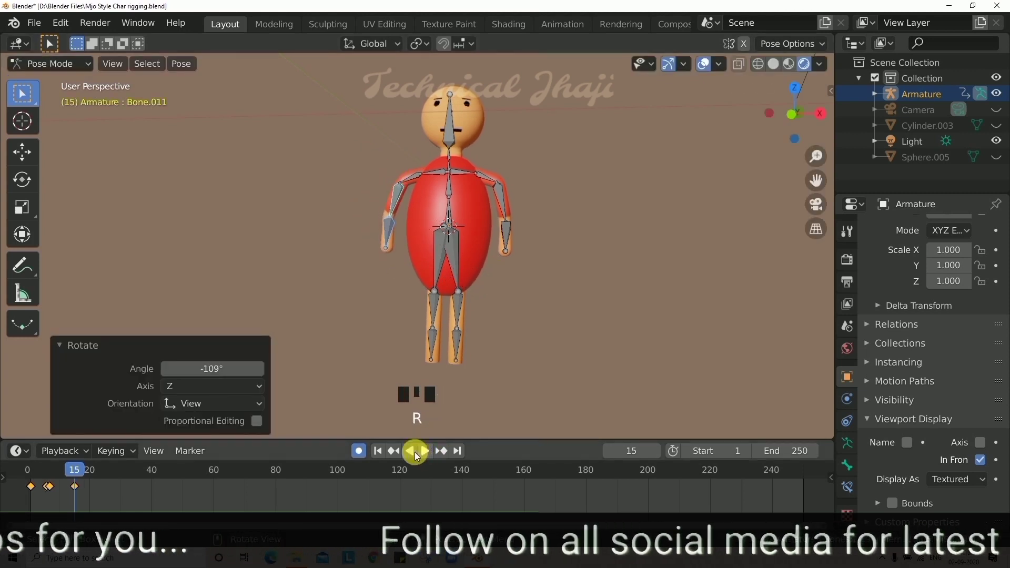
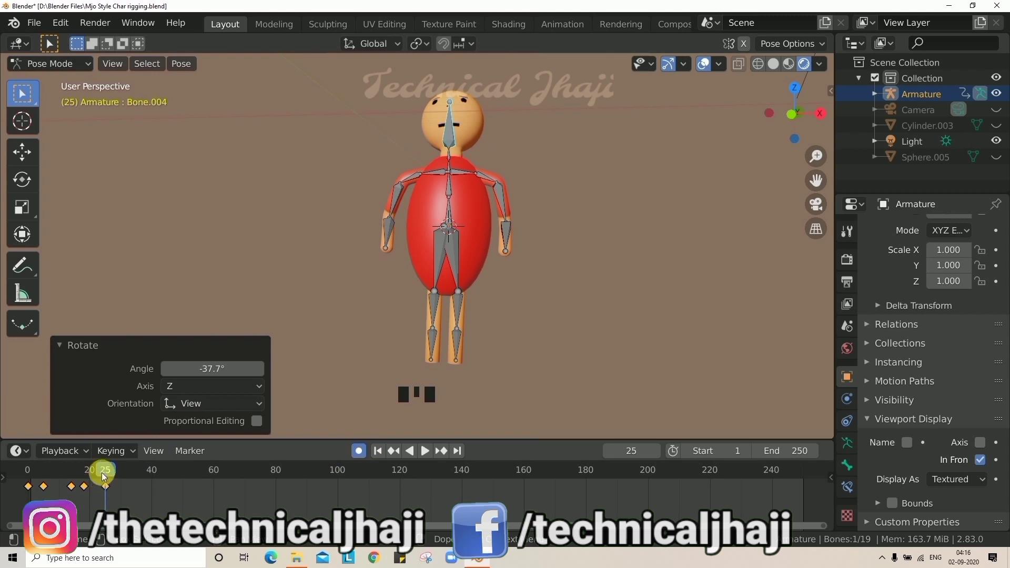
Play back the arm motion, then at frame 1 tilt the head sideways and pick the right arm bone
{"action": "left_click_drag", "start_coordinate": [70, 481], "coordinate": [221, 473]}
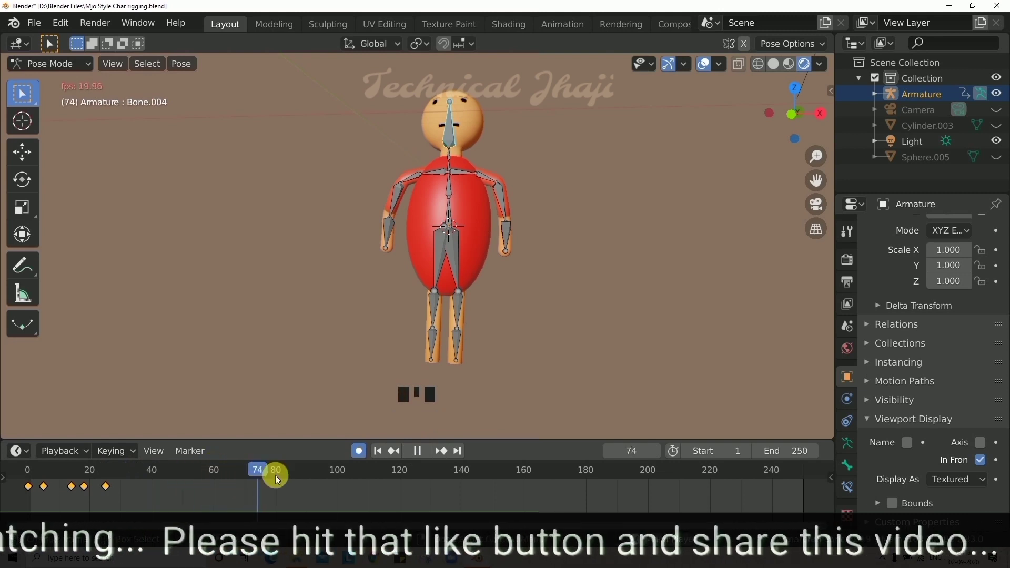
{"action": "left_click_drag", "start_coordinate": [397, 477], "coordinate": [381, 468]}
{"action": "left_click_drag", "start_coordinate": [420, 457], "coordinate": [429, 452]}
{"action": "left_click_drag", "start_coordinate": [429, 453], "coordinate": [394, 433]}
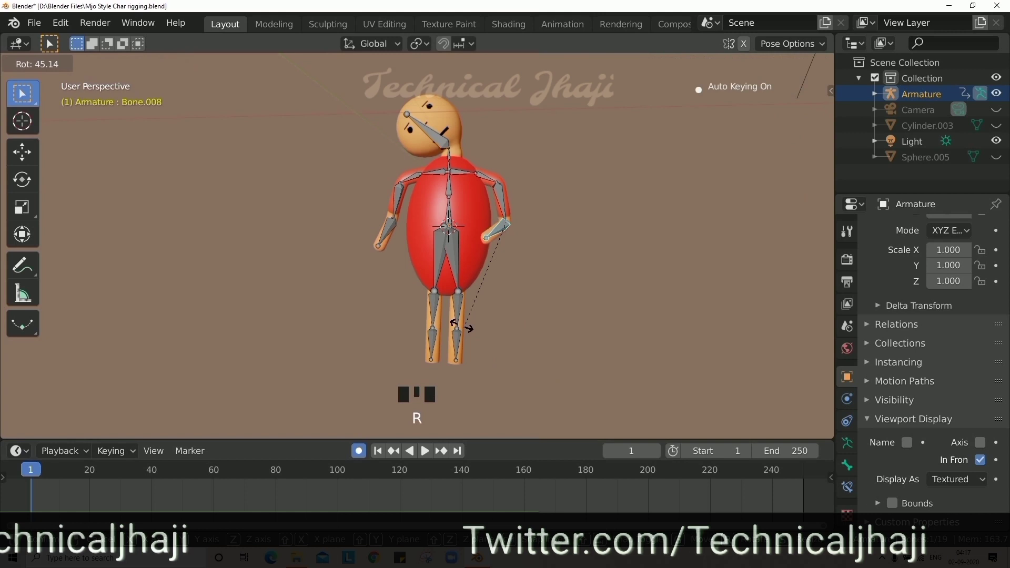
{"action": "key", "text": "r"}
{"action": "left_click", "coordinate": [503, 204]}
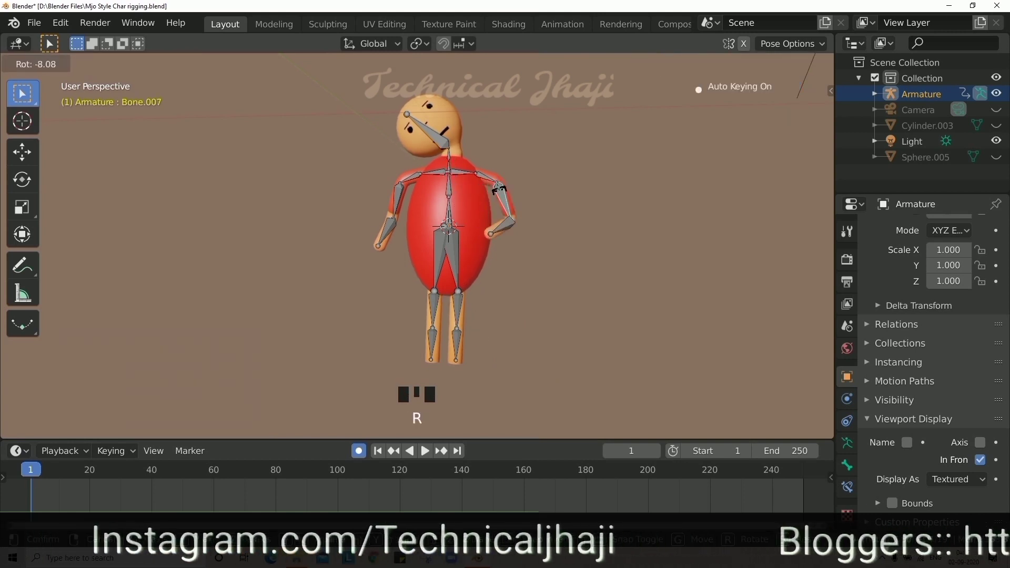
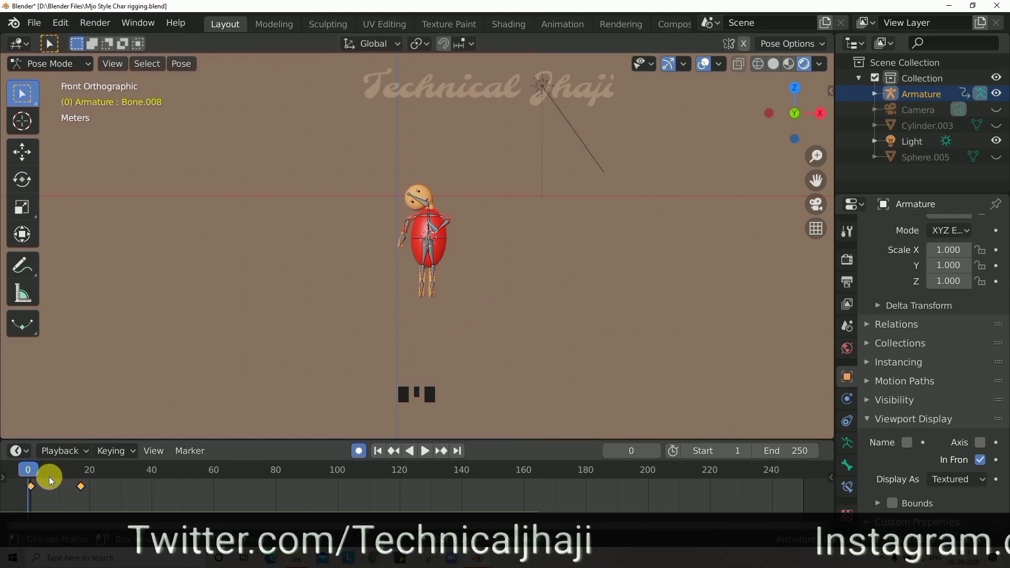
Slide the red figure along X at several frames (around 90 and 24) with auto keying recording each position
{"action": "left_click_drag", "start_coordinate": [53, 479], "coordinate": [225, 455]}
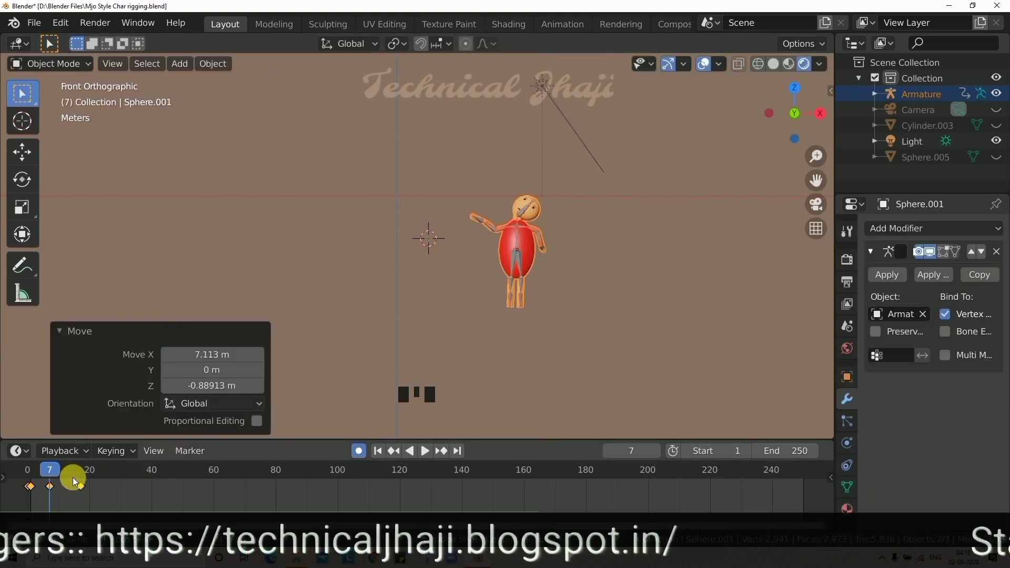
{"action": "left_click_drag", "start_coordinate": [362, 407], "coordinate": [495, 367]}
{"action": "key", "text": "g"}
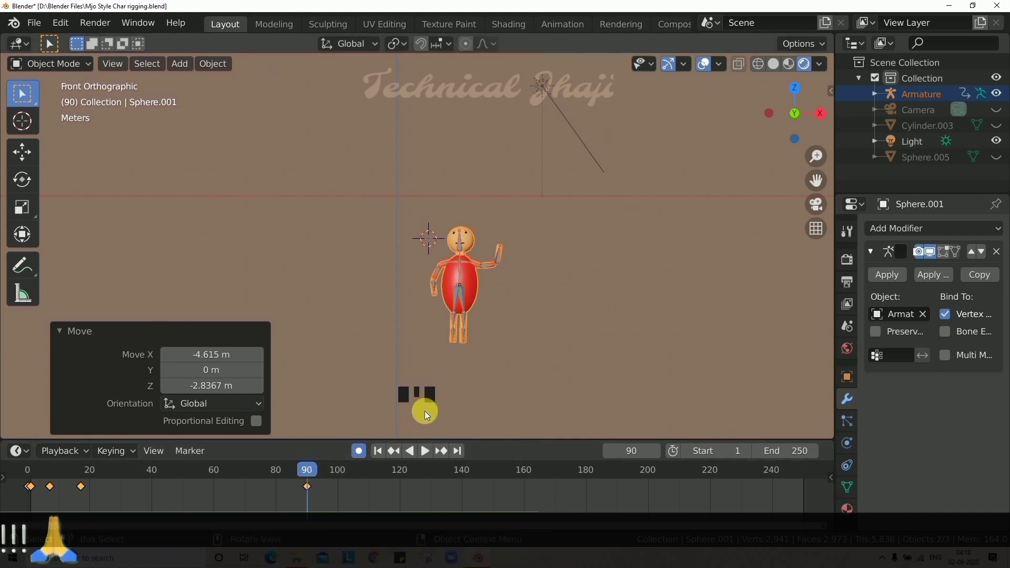
{"action": "key", "text": "ctrl+z"}
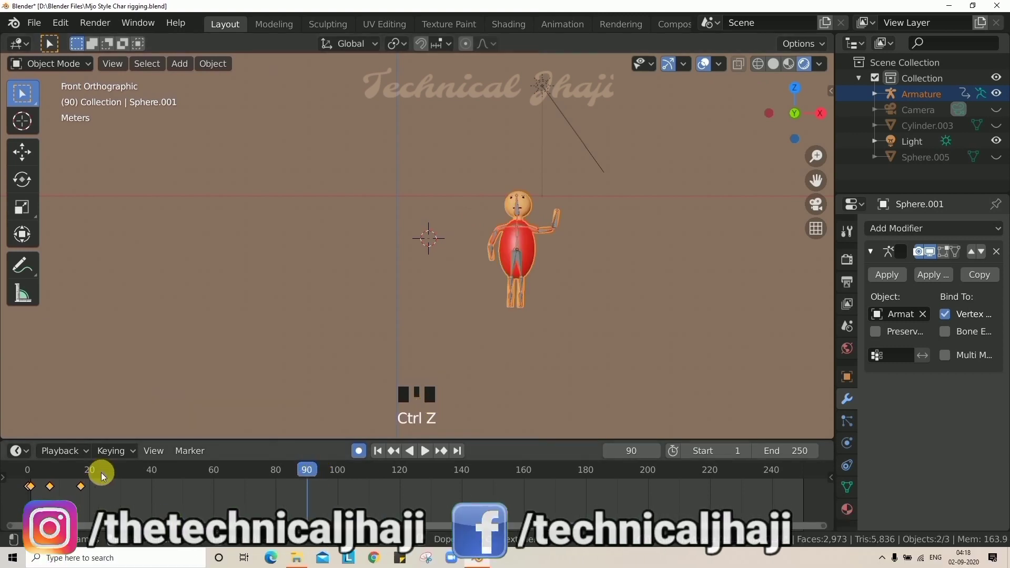
{"action": "left_click_drag", "start_coordinate": [104, 476], "coordinate": [391, 388]}
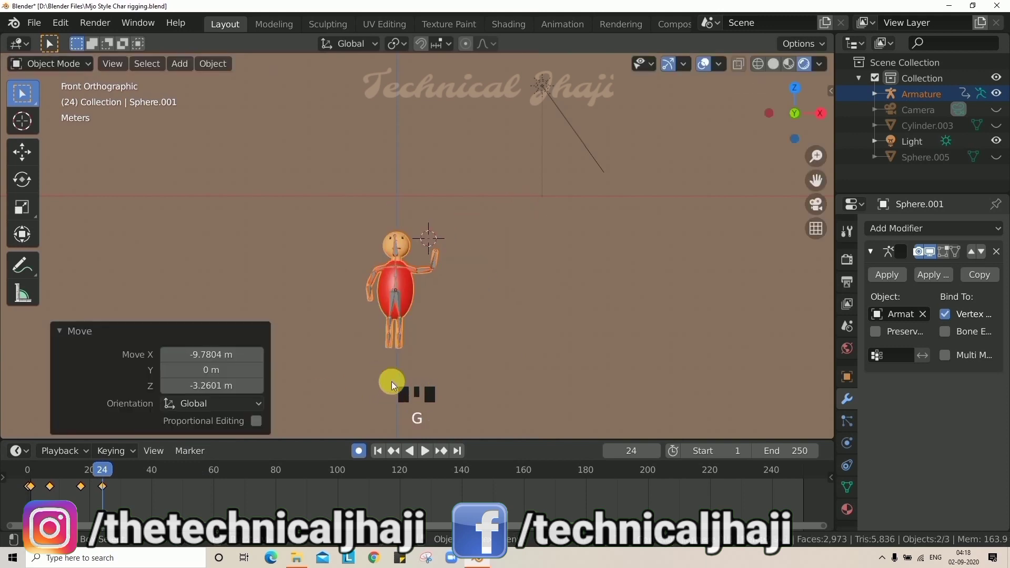
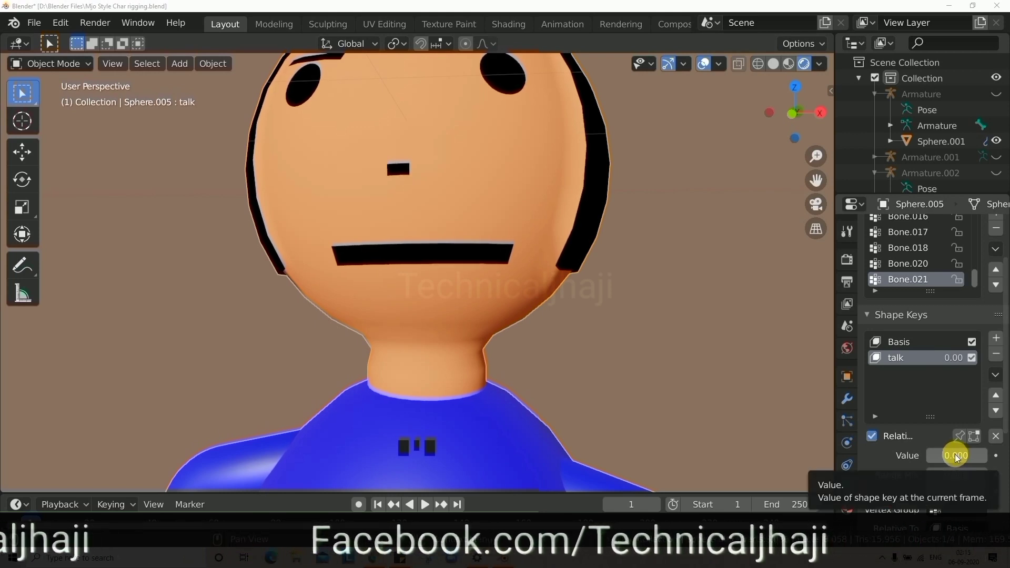
Keyframe Sphere.005's talk shape key value at 0, holding the mouth closed
{"action": "left_click", "coordinate": [912, 362]}
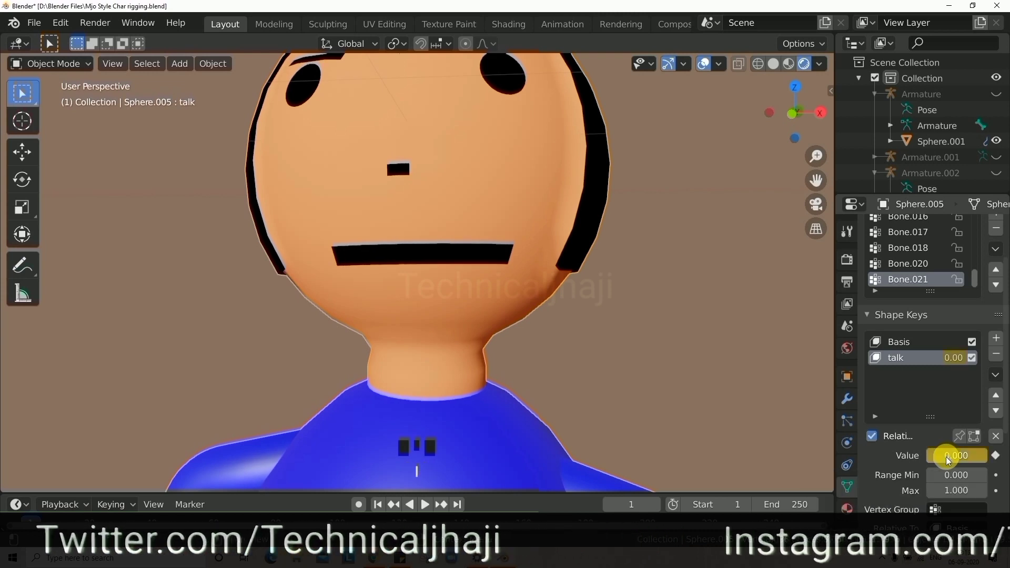
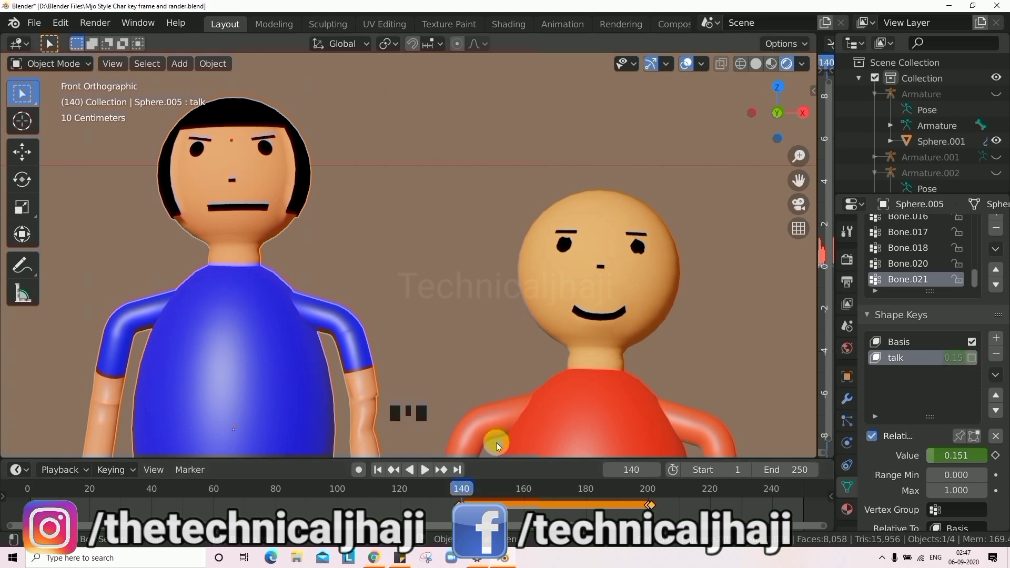
Key the talk shape key at 0.430 around frame 140 and scrub playback to preview the mouth opening and closing
{"action": "left_click_drag", "start_coordinate": [465, 494], "coordinate": [422, 480]}
{"action": "key", "text": "i"}
{"action": "left_click", "coordinate": [425, 483]}
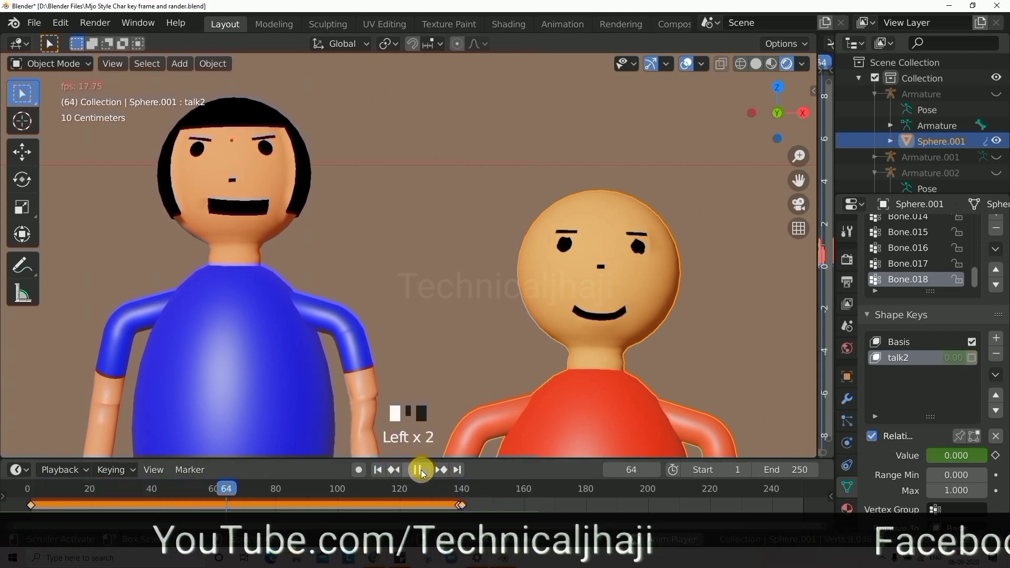
{"action": "left_click_drag", "start_coordinate": [425, 473], "coordinate": [447, 469]}
{"action": "left_click_drag", "start_coordinate": [427, 471], "coordinate": [436, 475]}
{"action": "left_click_drag", "start_coordinate": [431, 474], "coordinate": [448, 480]}
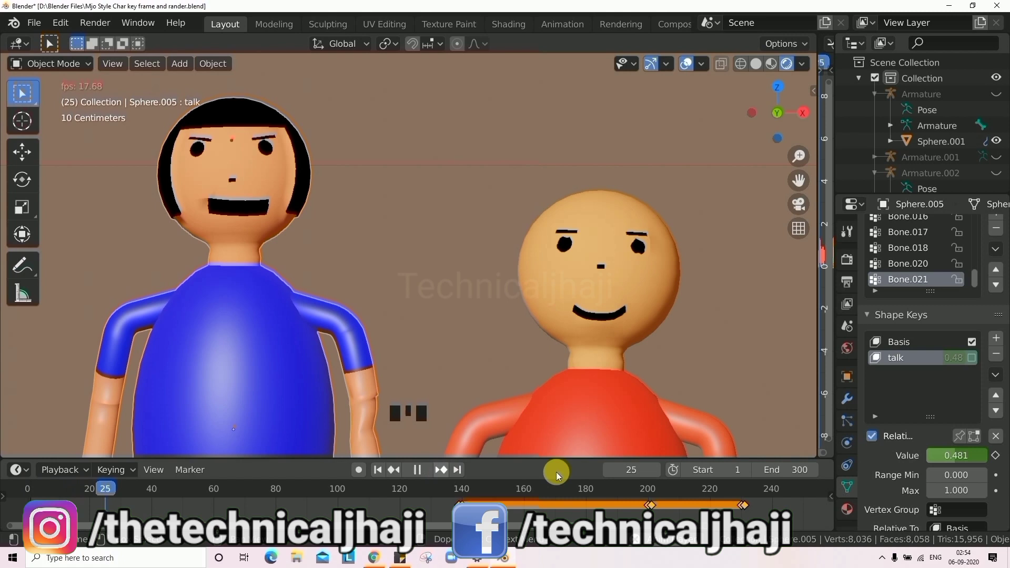
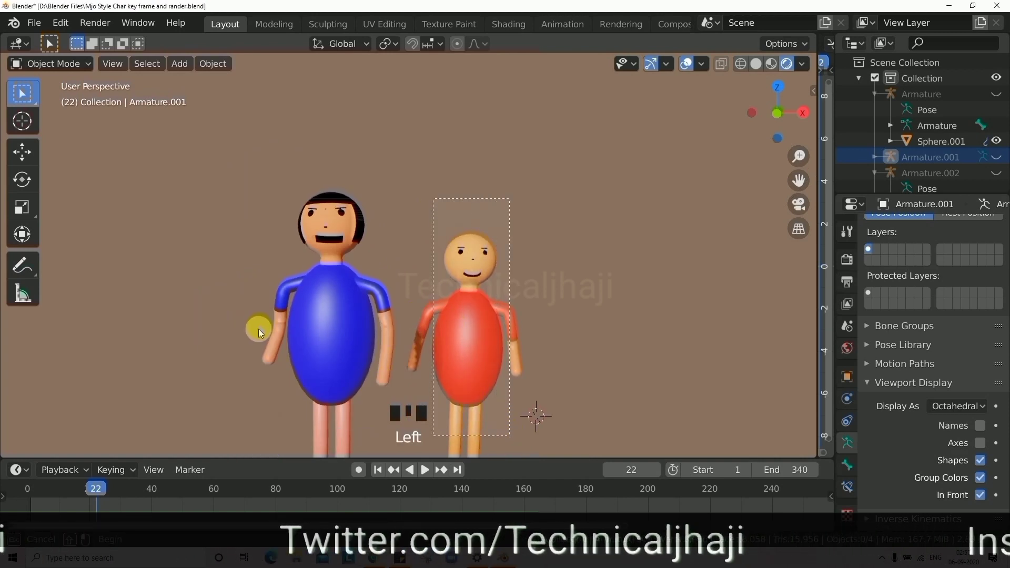
Zoom the top view while turning the red figure about 177 degrees around Z to face the blue one
{"action": "scroll", "scroll_direction": "down", "scroll_amount": 3}
{"action": "scroll", "scroll_direction": "up", "scroll_amount": 3}
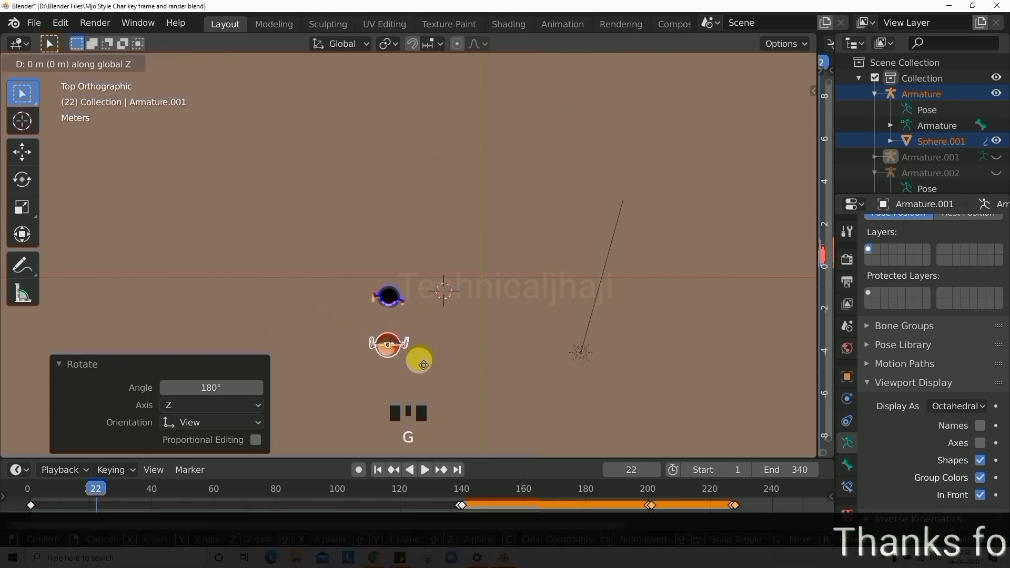
Settle the red figure opposite the blue one, deselect its rig and re-aim the Sun light toward the figures
{"action": "key", "text": "g"}
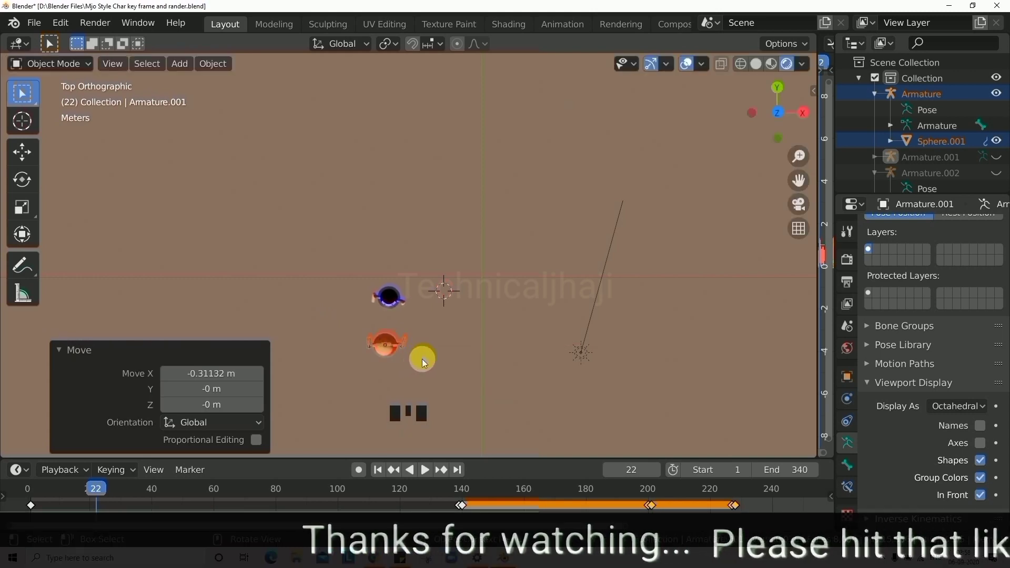
{"action": "left_click_drag", "start_coordinate": [522, 313], "coordinate": [401, 353]}
{"action": "scroll", "scroll_direction": "up", "scroll_amount": 3}
{"action": "middle_click", "coordinate": [318, 320]}
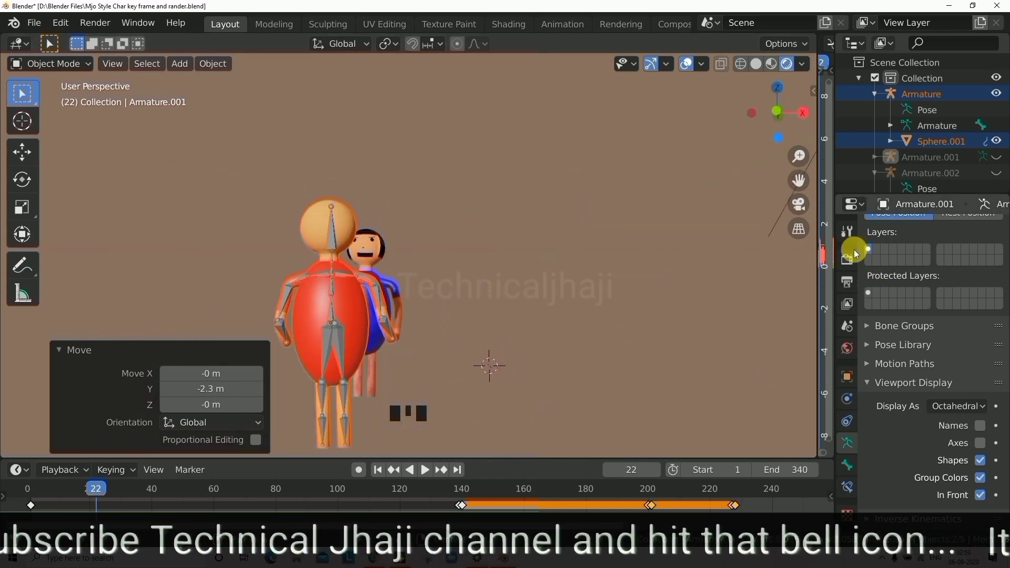
{"action": "left_click", "coordinate": [340, 350]}
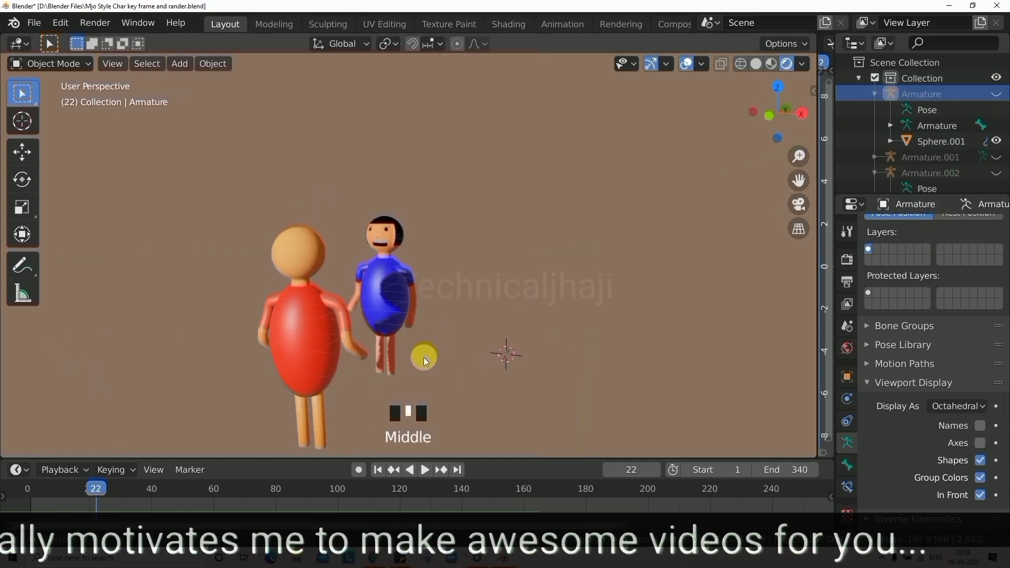
{"action": "scroll", "scroll_direction": "down", "scroll_amount": 3}
{"action": "scroll", "scroll_direction": "up", "scroll_amount": 3}
Duplicate the Sun into Light.001 and trackball-rotate it to light the figures from the opposite side
{"action": "scroll", "scroll_direction": "down", "scroll_amount": 3}
{"action": "left_click_drag", "start_coordinate": [617, 203], "coordinate": [432, 250]}
{"action": "scroll", "scroll_direction": "down", "scroll_amount": 3}
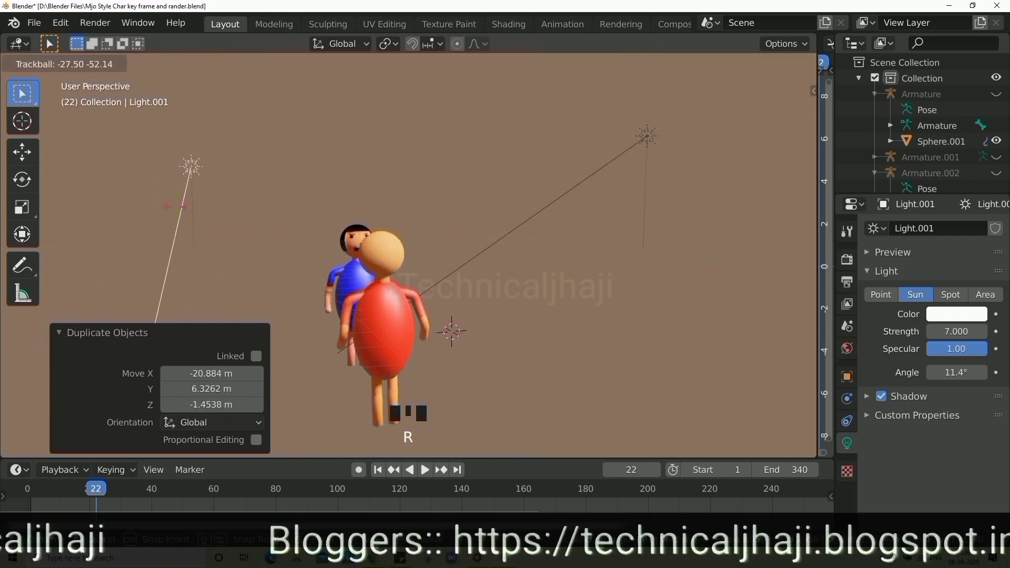
{"action": "key", "text": "r"}
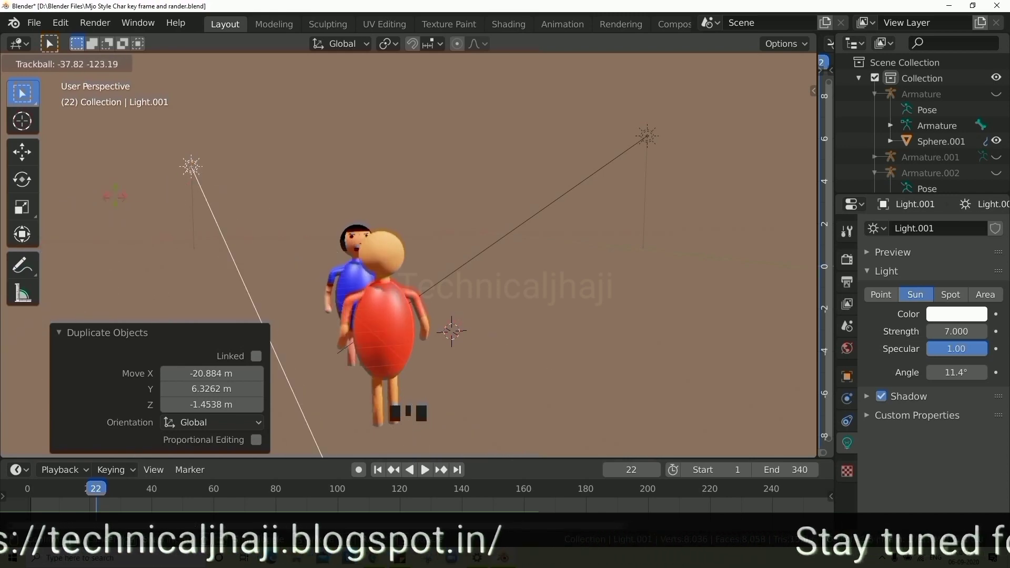
{"action": "left_click_drag", "start_coordinate": [422, 377], "coordinate": [666, 262]}
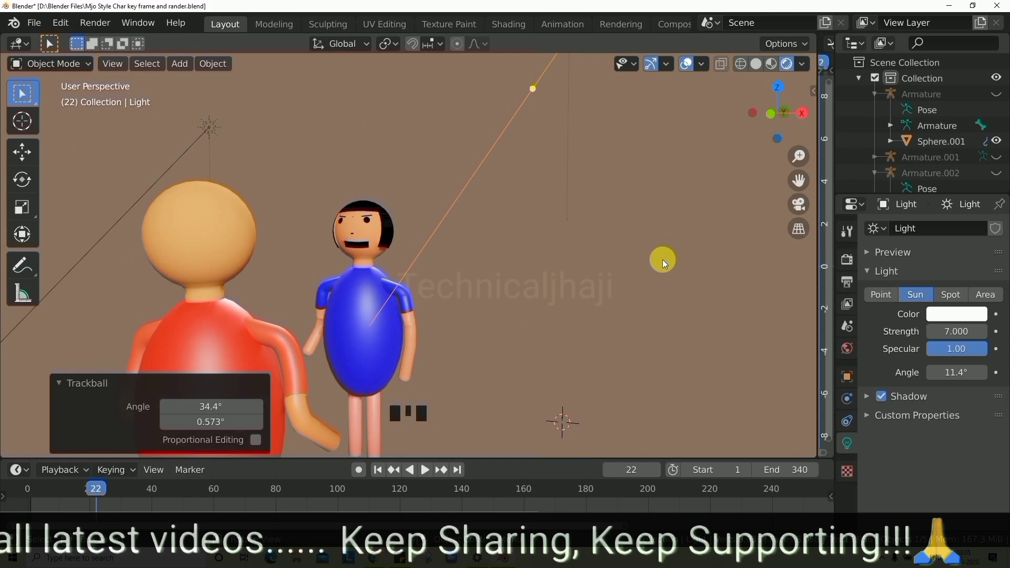
Look through the scene camera and enable Lock Camera to View in the sidebar's View settings
{"action": "key", "text": "KP_0"}
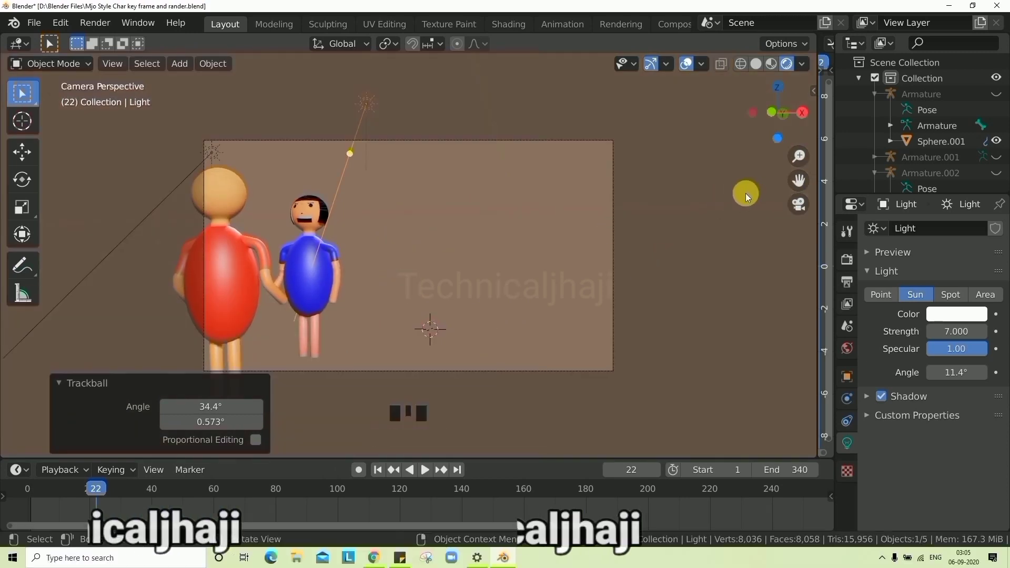
{"action": "key", "text": "n"}
{"action": "left_click_drag", "start_coordinate": [806, 146], "coordinate": [455, 307]}
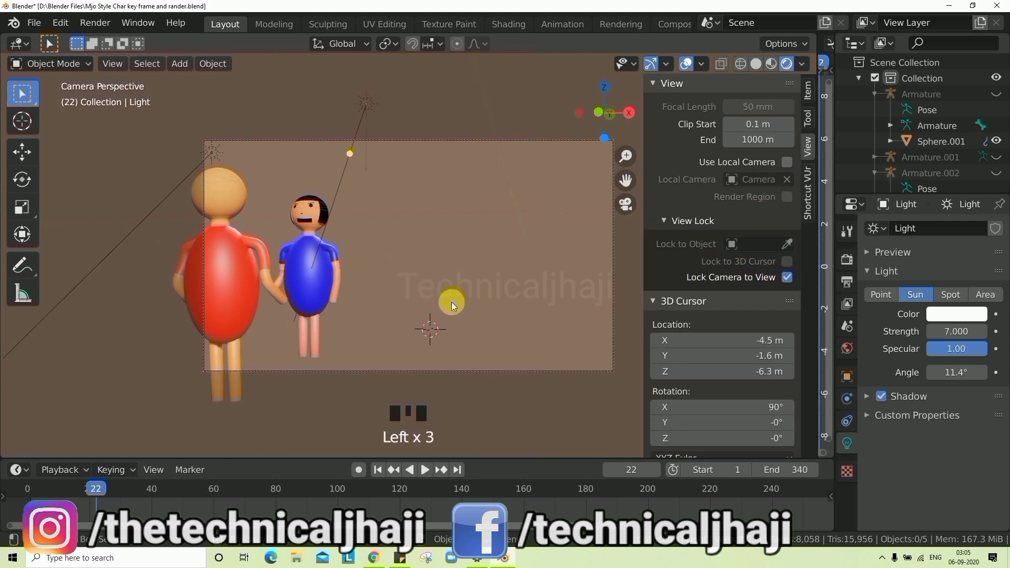
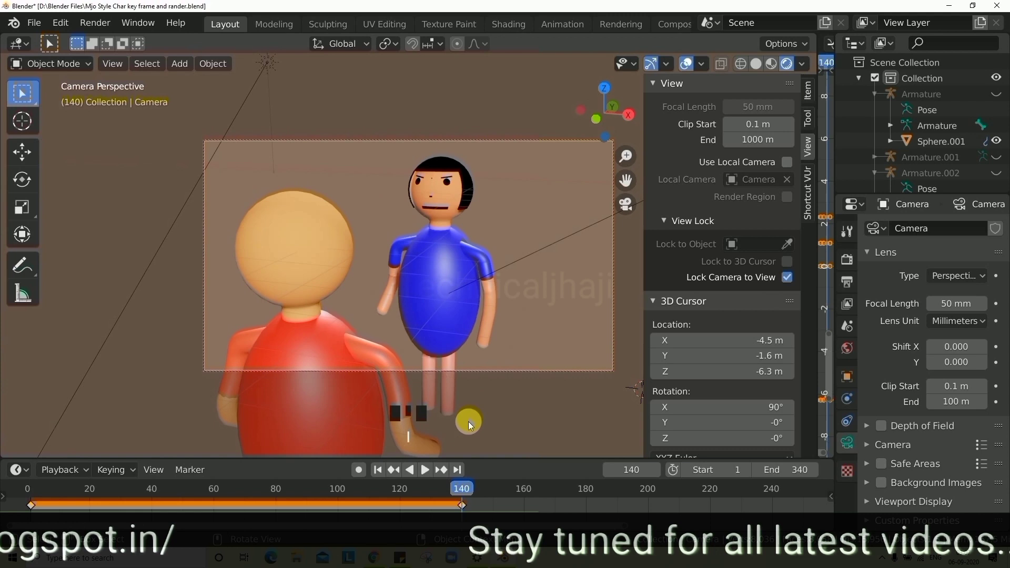
Key the camera's LocRotScale on the reverse over-the-shoulder shot at frame 141, then jump to frame 201
{"action": "left_click", "coordinate": [477, 495]}
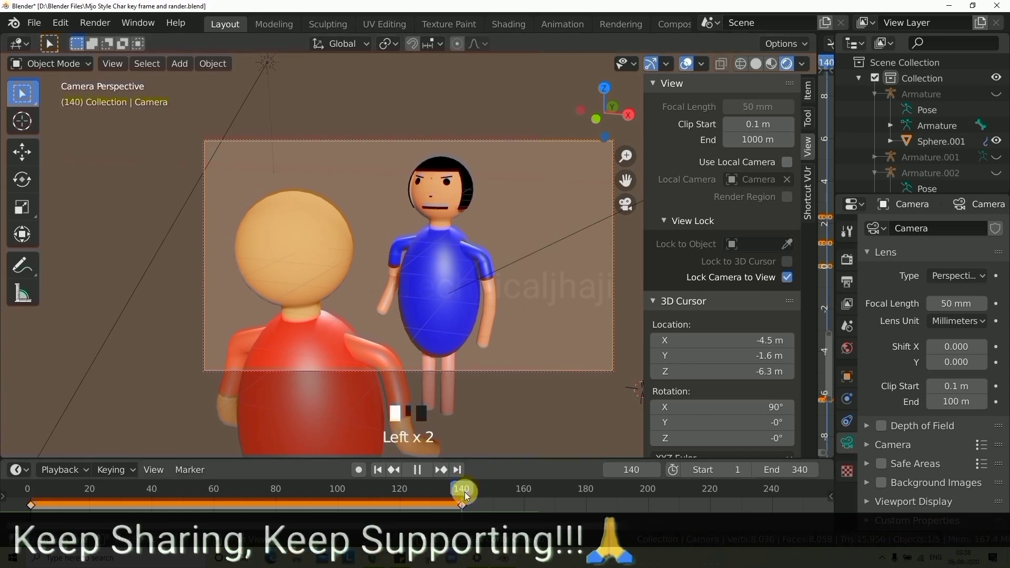
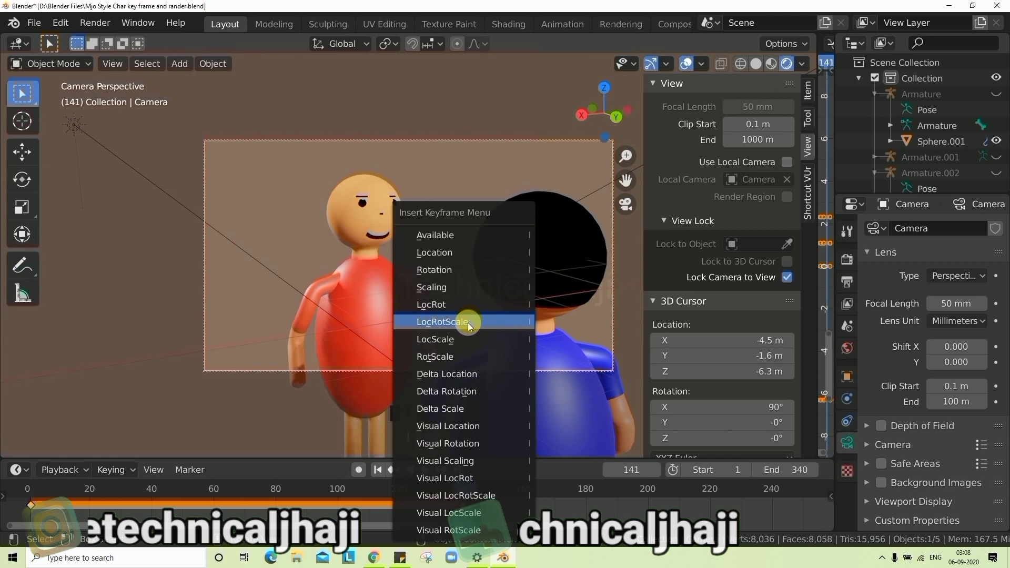
{"action": "key", "text": "i"}
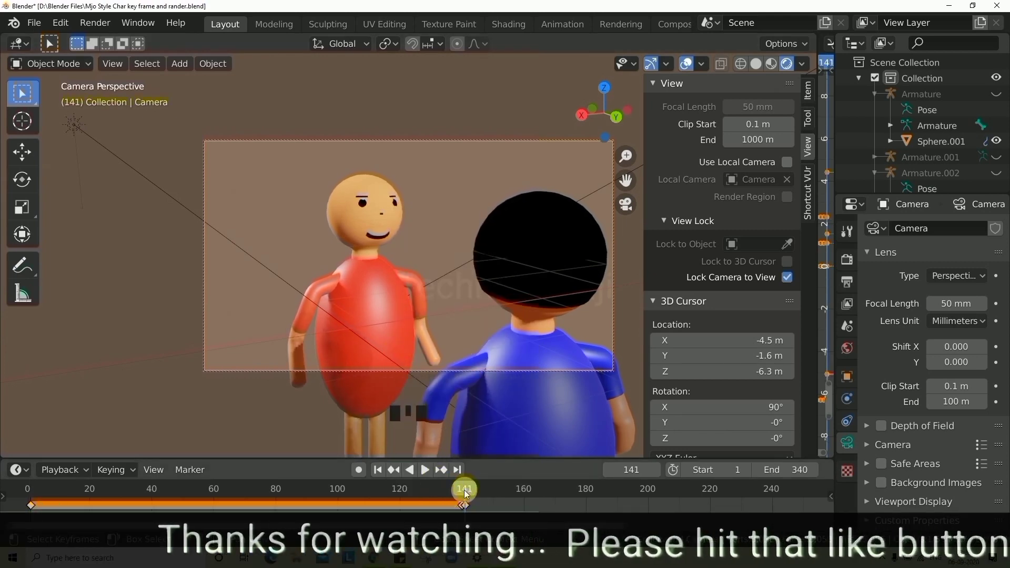
{"action": "left_click", "coordinate": [430, 475]}
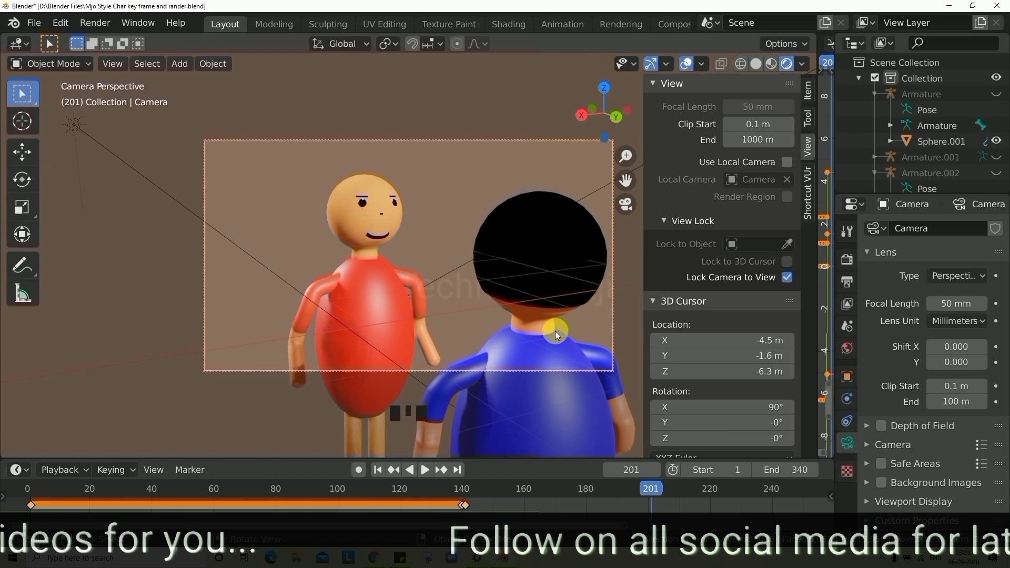
At frame 201 swing the locked camera behind the red figure onto the blue one and key LocRotScale
{"action": "left_click", "coordinate": [652, 494]}
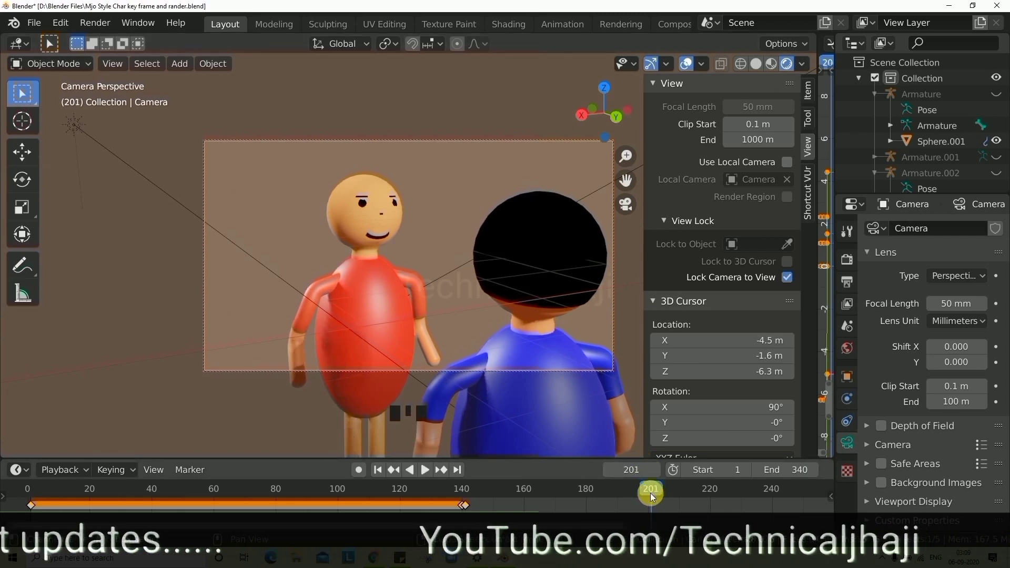
{"action": "left_click", "coordinate": [649, 495]}
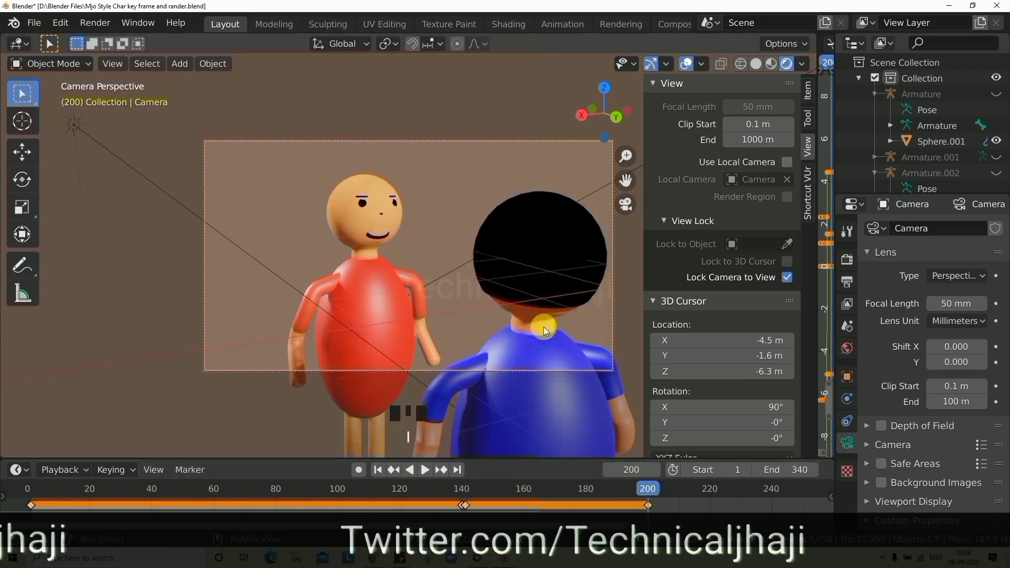
{"action": "left_click_drag", "start_coordinate": [657, 497], "coordinate": [556, 341]}
{"action": "left_click_drag", "start_coordinate": [555, 341], "coordinate": [548, 306]}
{"action": "scroll", "scroll_direction": "down", "scroll_amount": 3}
{"action": "left_click_drag", "start_coordinate": [540, 318], "coordinate": [505, 326]}
{"action": "scroll", "scroll_direction": "up", "scroll_amount": 3}
{"action": "left_click_drag", "start_coordinate": [518, 333], "coordinate": [482, 313]}
{"action": "scroll", "scroll_direction": "up", "scroll_amount": 3}
{"action": "left_click_drag", "start_coordinate": [487, 315], "coordinate": [533, 351]}
{"action": "key", "text": "i"}
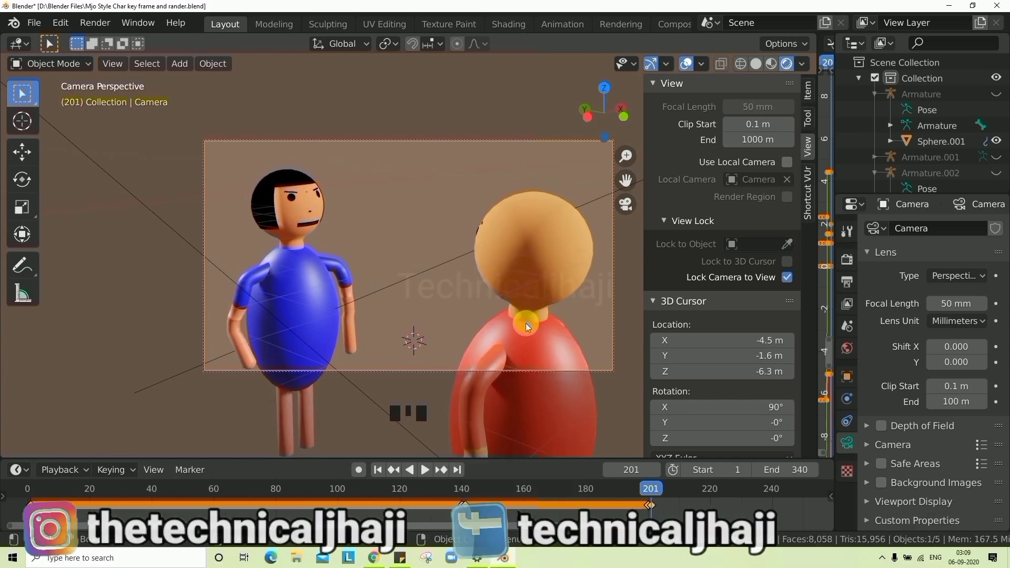
Advance to frame 245, then key the camera's LocRotScale at frame 232 and step back to frame 231
{"action": "left_click_drag", "start_coordinate": [431, 476], "coordinate": [548, 326]}
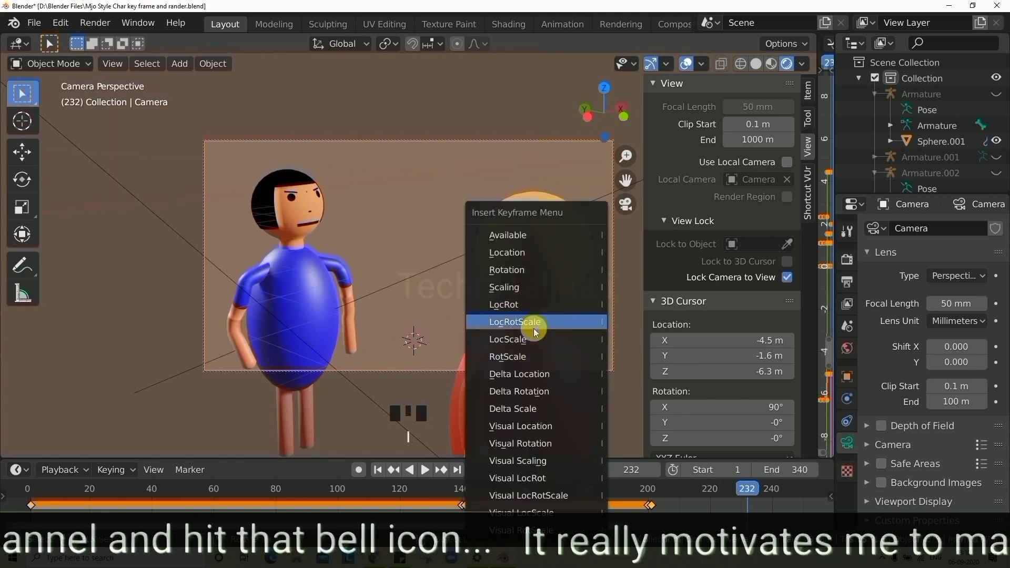
{"action": "left_click_drag", "start_coordinate": [749, 488], "coordinate": [504, 337]}
{"action": "key", "text": "i"}
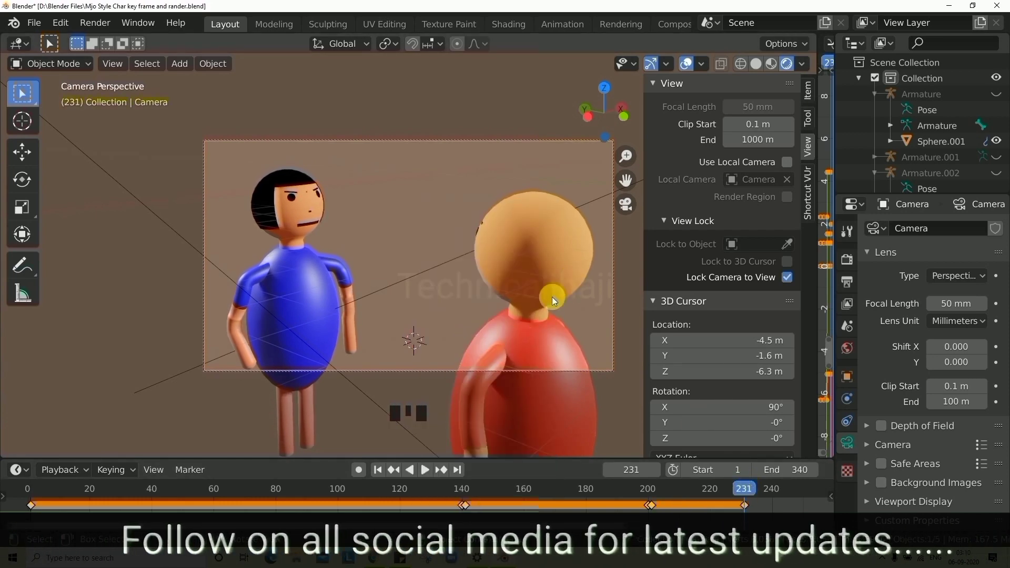
At frame 231 swing the camera onto a close-up of the red figure's smiling face and keyframe it
{"action": "left_click_drag", "start_coordinate": [524, 334], "coordinate": [490, 313]}
{"action": "scroll", "scroll_direction": "down", "scroll_amount": 3}
{"action": "left_click_drag", "start_coordinate": [471, 331], "coordinate": [493, 319]}
{"action": "scroll", "scroll_direction": "up", "scroll_amount": 3}
{"action": "left_click_drag", "start_coordinate": [470, 325], "coordinate": [531, 319]}
{"action": "key", "text": "i"}
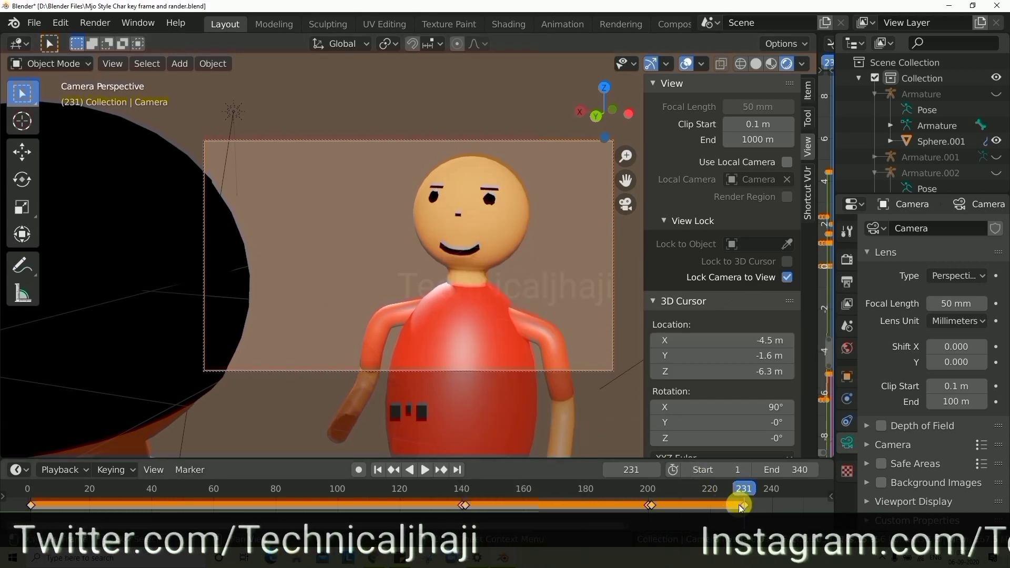
At frame 232, swing and zoom the camera into a close shot of the red figure
{"action": "left_click", "coordinate": [750, 495]}
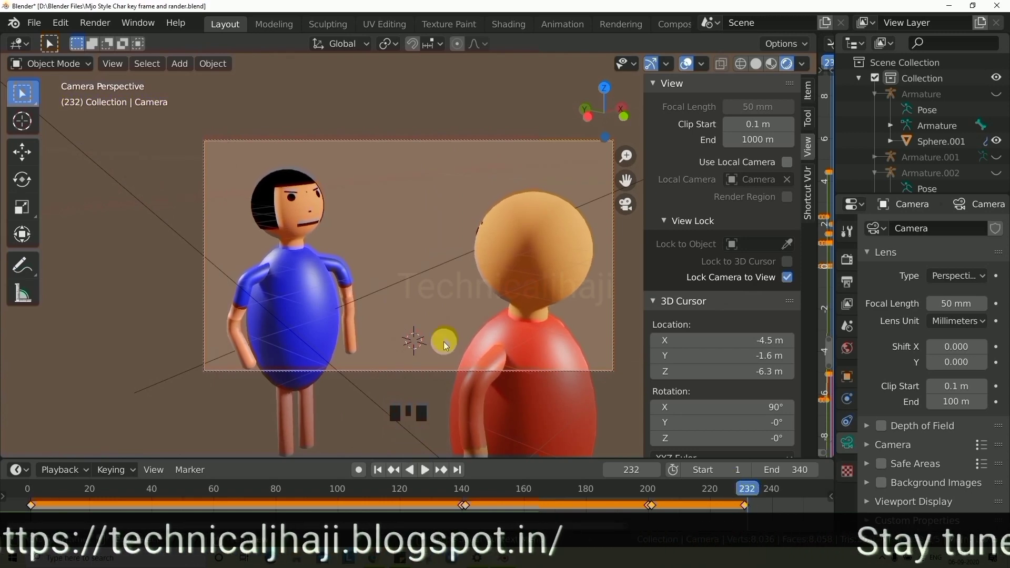
{"action": "left_click_drag", "start_coordinate": [441, 312], "coordinate": [487, 245]}
{"action": "scroll", "scroll_direction": "up", "scroll_amount": 3}
{"action": "left_click_drag", "start_coordinate": [517, 243], "coordinate": [521, 212]}
{"action": "scroll", "scroll_direction": "down", "scroll_amount": 3}
{"action": "left_click_drag", "start_coordinate": [463, 255], "coordinate": [492, 292]}
{"action": "scroll", "scroll_direction": "down", "scroll_amount": 3}
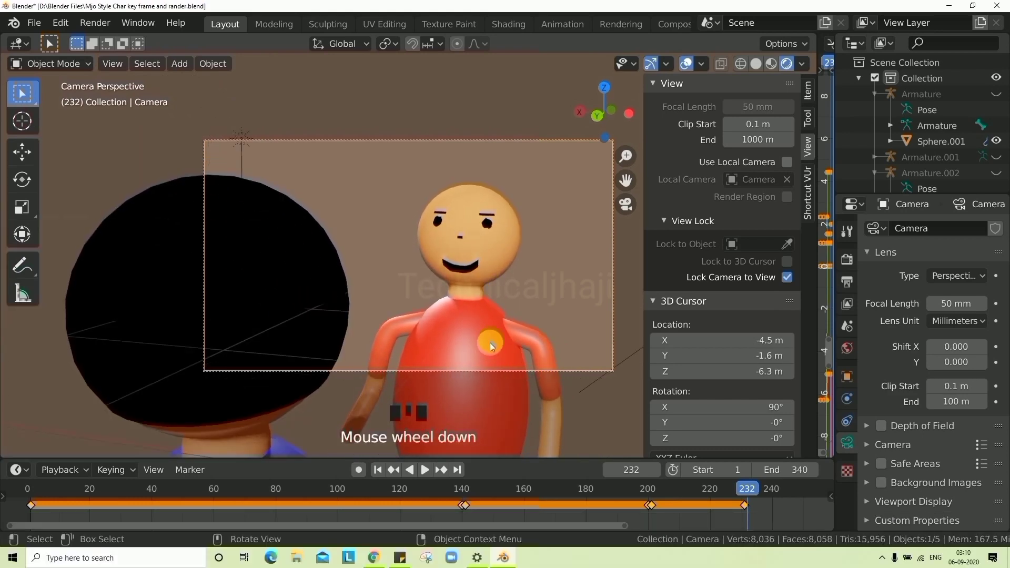
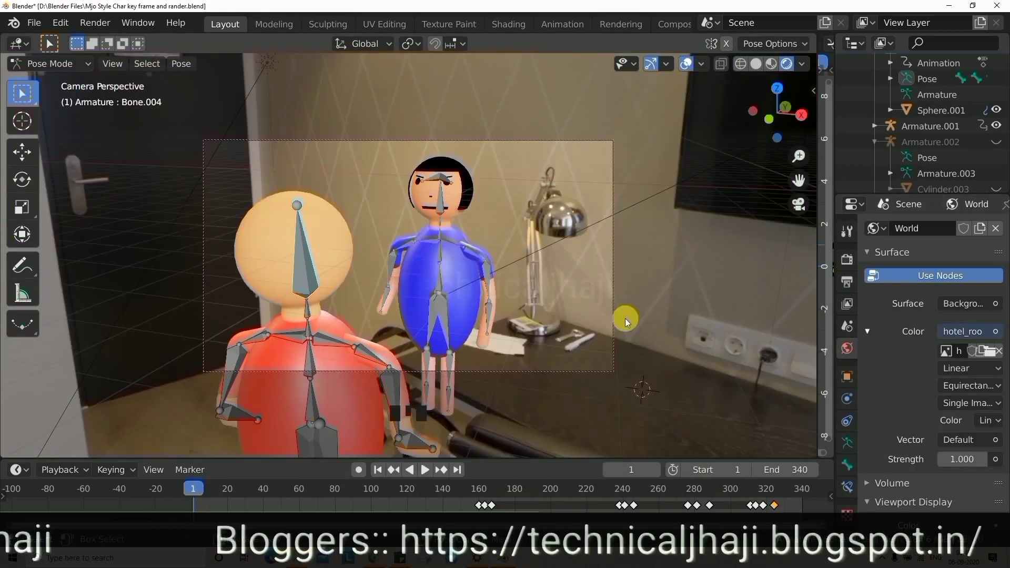
{"action": "scroll", "scroll_direction": "down", "scroll_amount": 3}
{"action": "left_click_drag", "start_coordinate": [604, 336], "coordinate": [599, 346]}
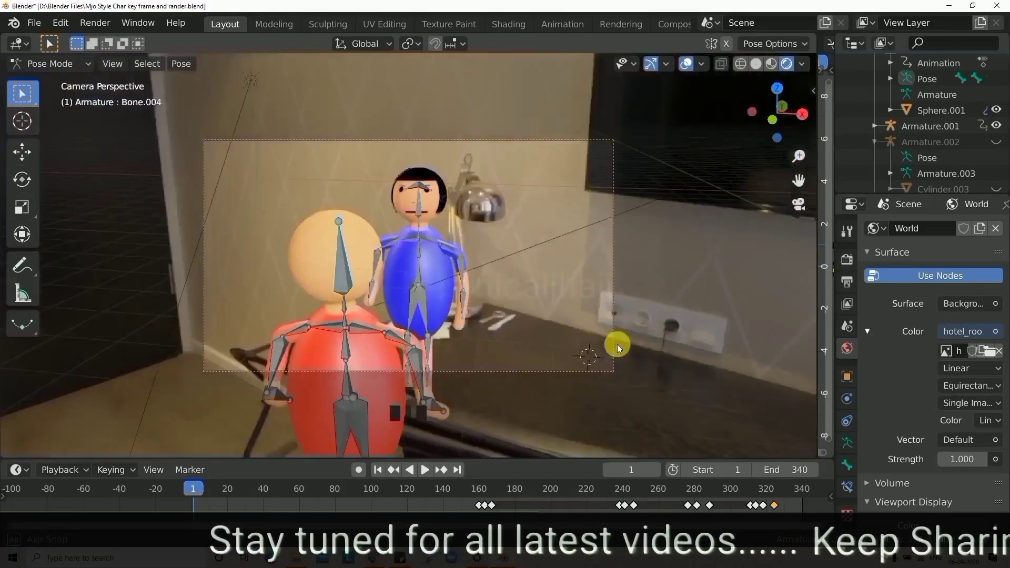
{"action": "scroll", "scroll_direction": "down", "scroll_amount": 3}
{"action": "scroll", "scroll_direction": "up", "scroll_amount": 3}
{"action": "scroll", "scroll_direction": "down", "scroll_amount": 3}
{"action": "scroll", "scroll_direction": "up", "scroll_amount": 3}
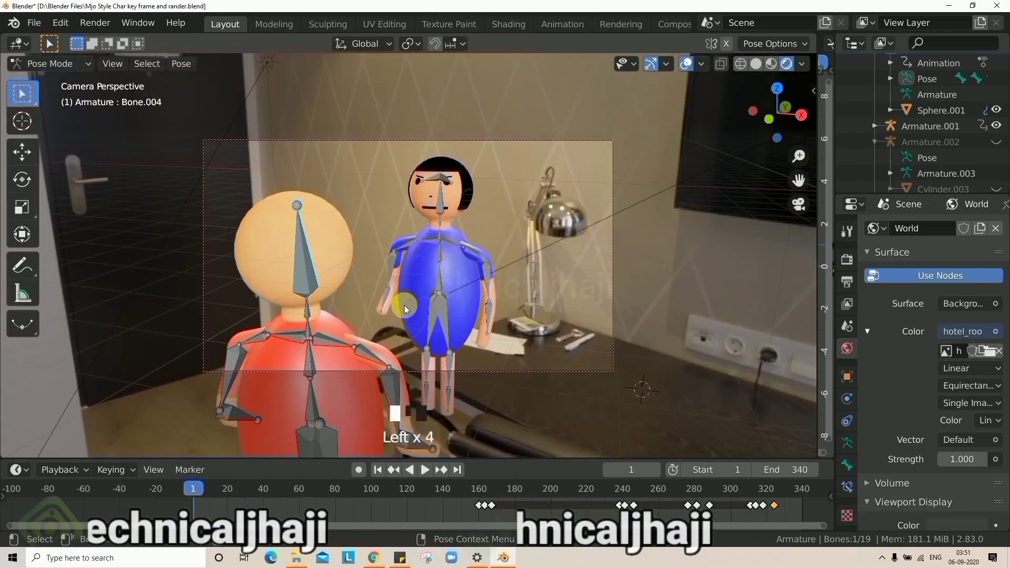